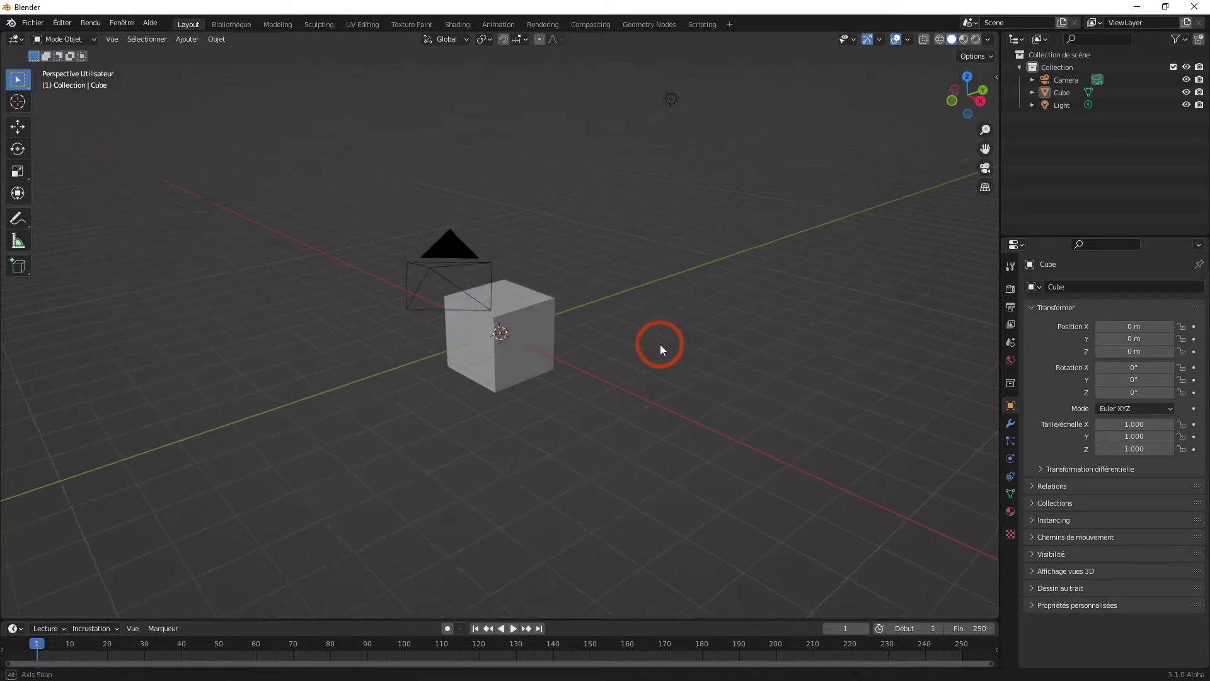
- Look over the default scene and check the interface language in Preferences without changing it
middle_click(663, 349)
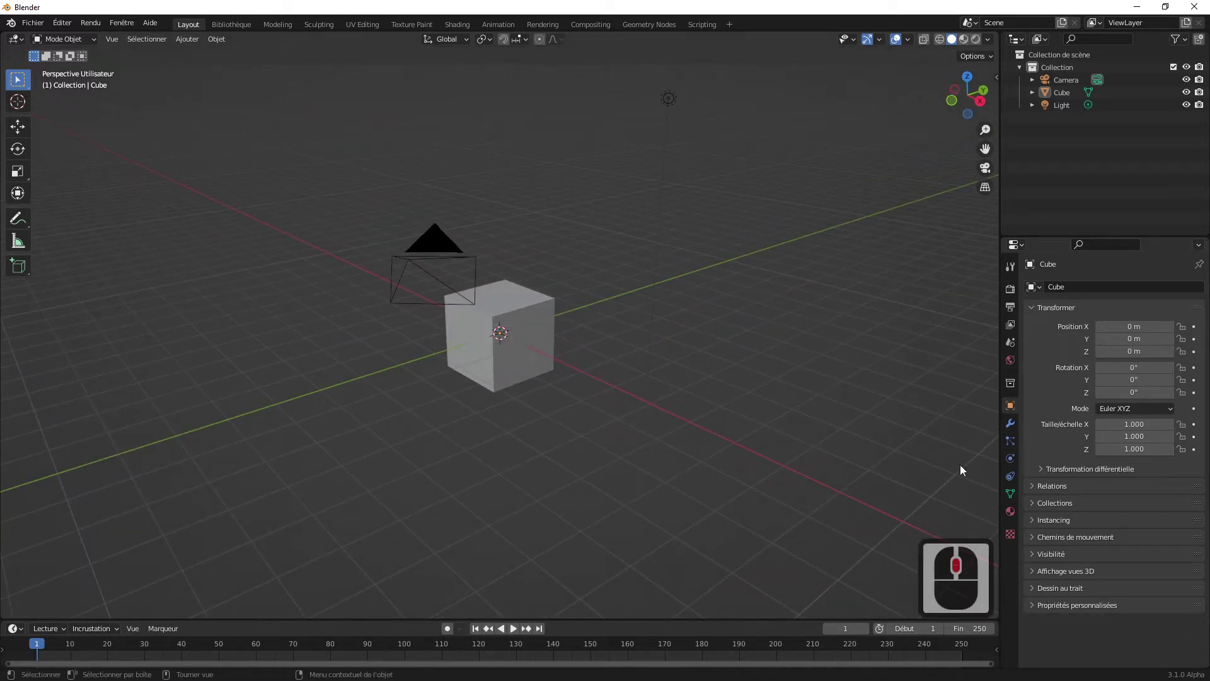
left_click_drag(926, 548, 615, 453)
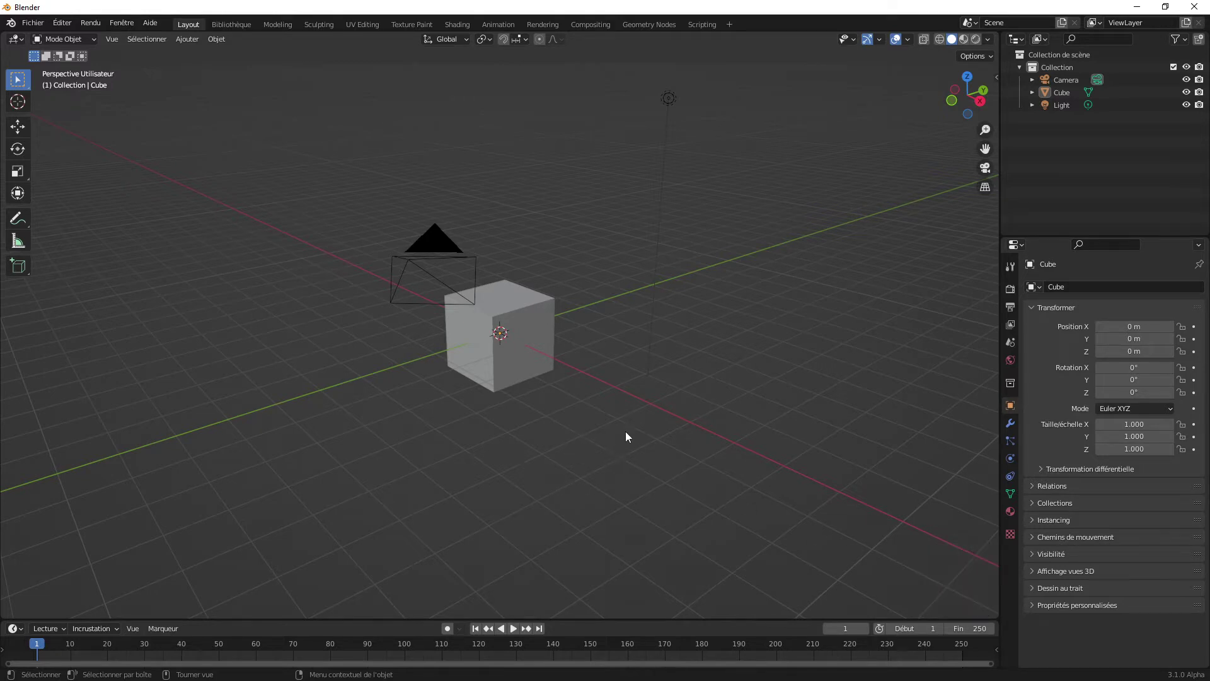
left_click_drag(600, 428, 956, 558)
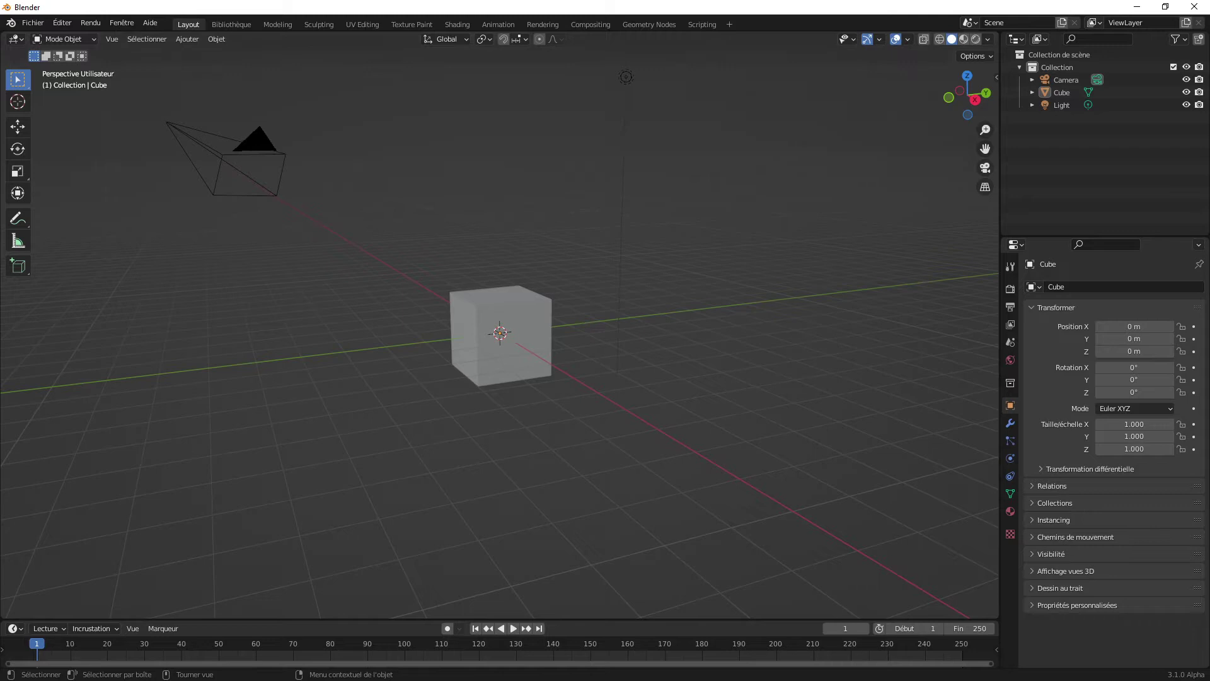
left_click(65, 28)
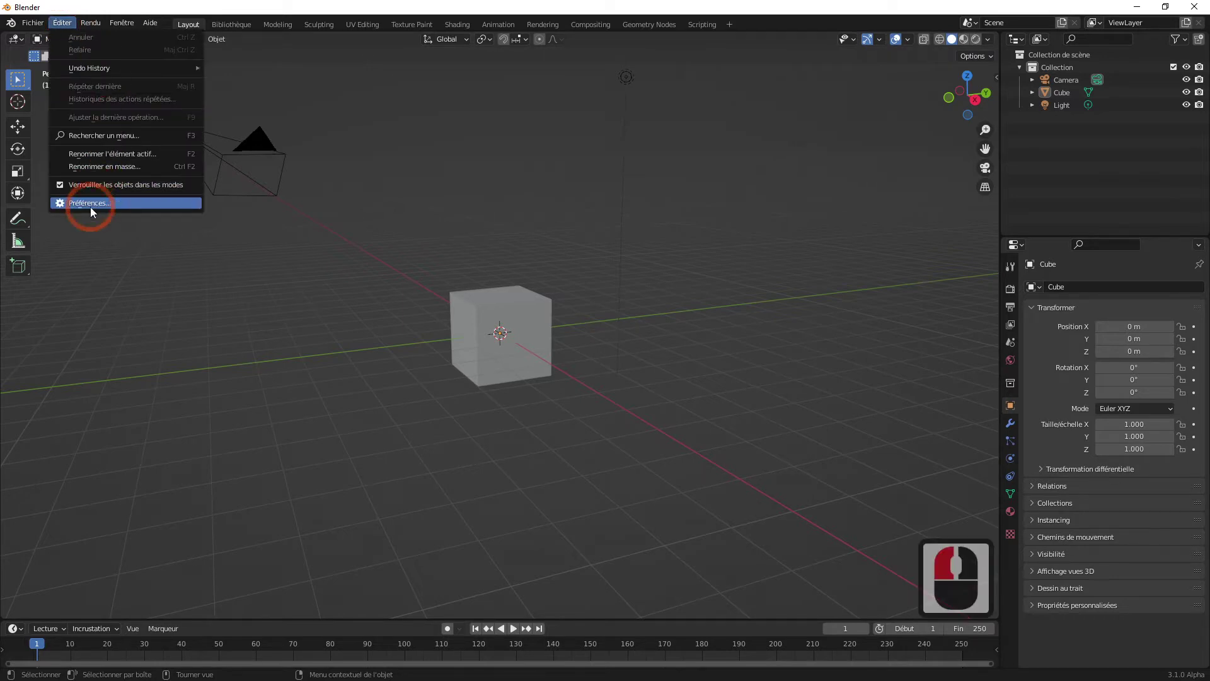
left_click(95, 205)
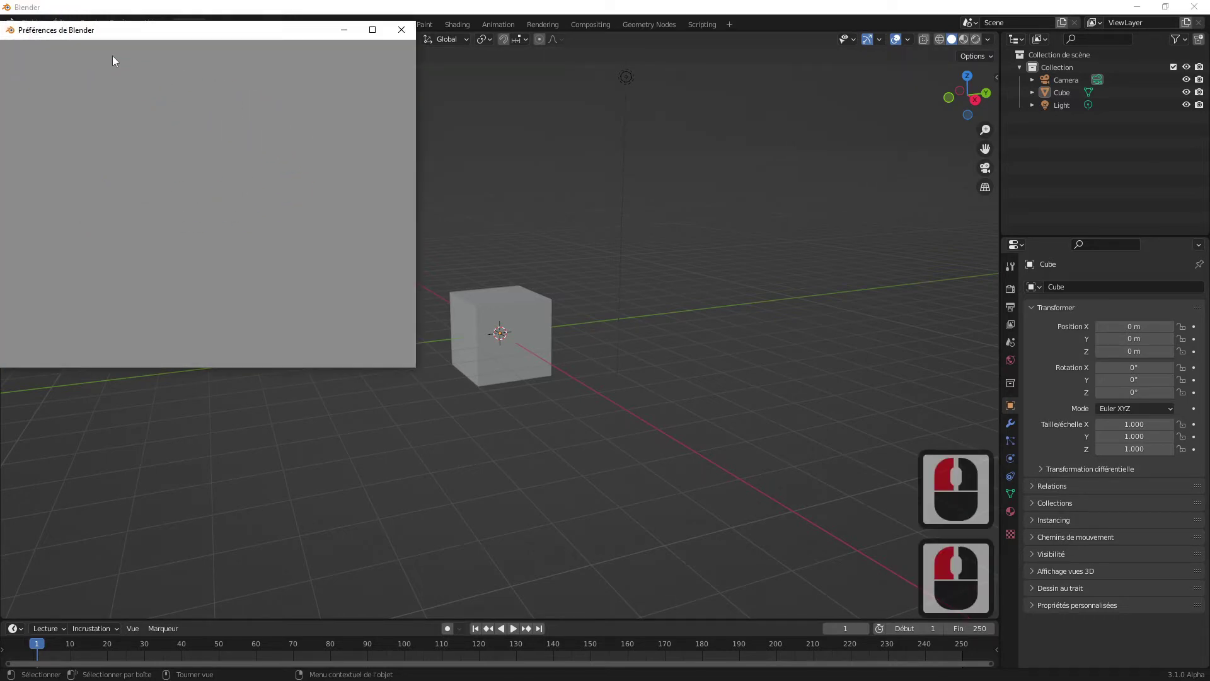
left_click(44, 54)
left_click(316, 310)
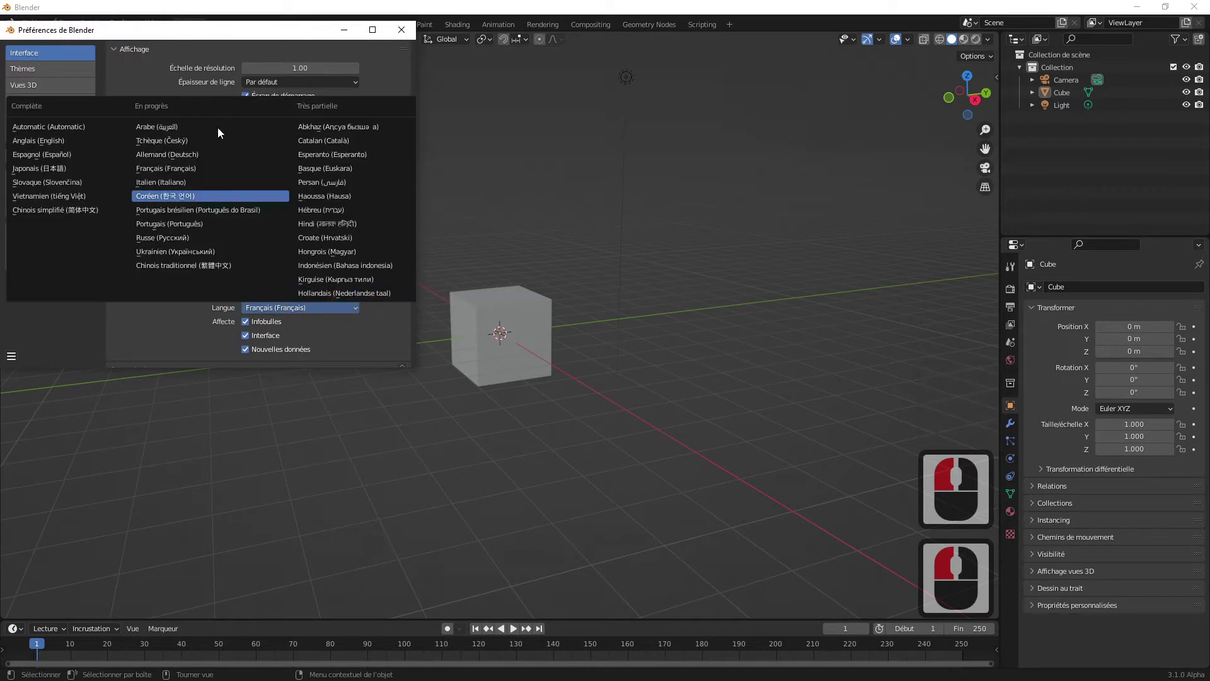
left_click(400, 36)
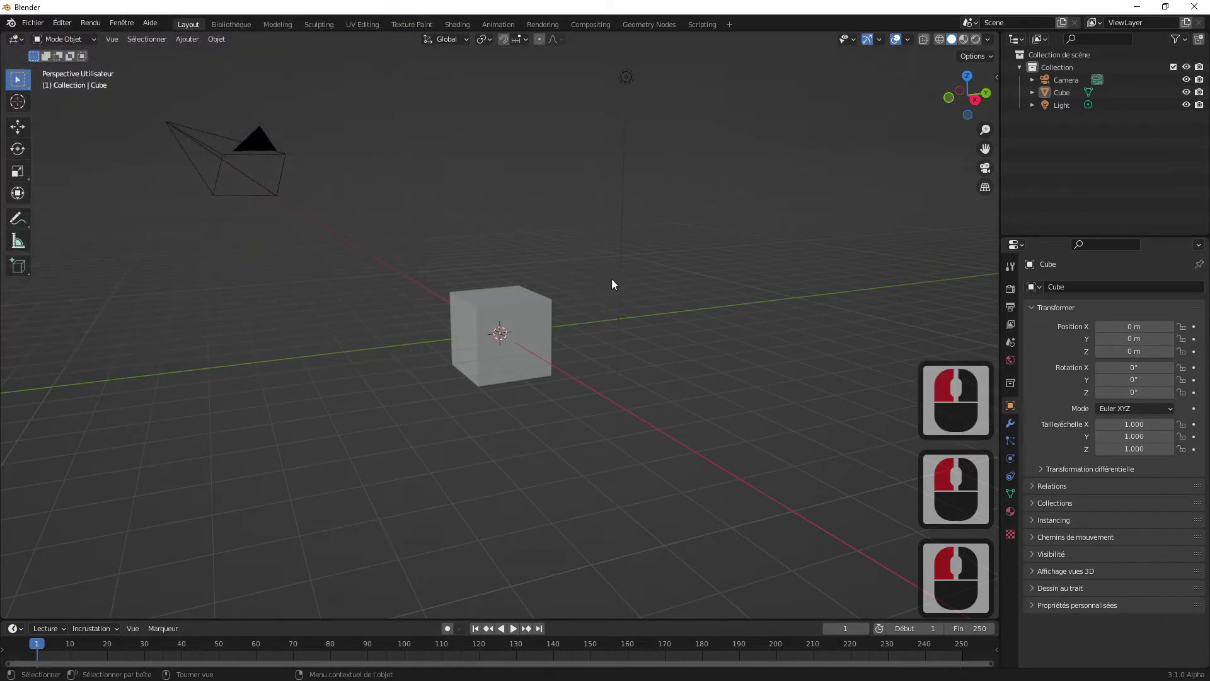
- Select the default cube while orbiting around it
middle_click(631, 292)
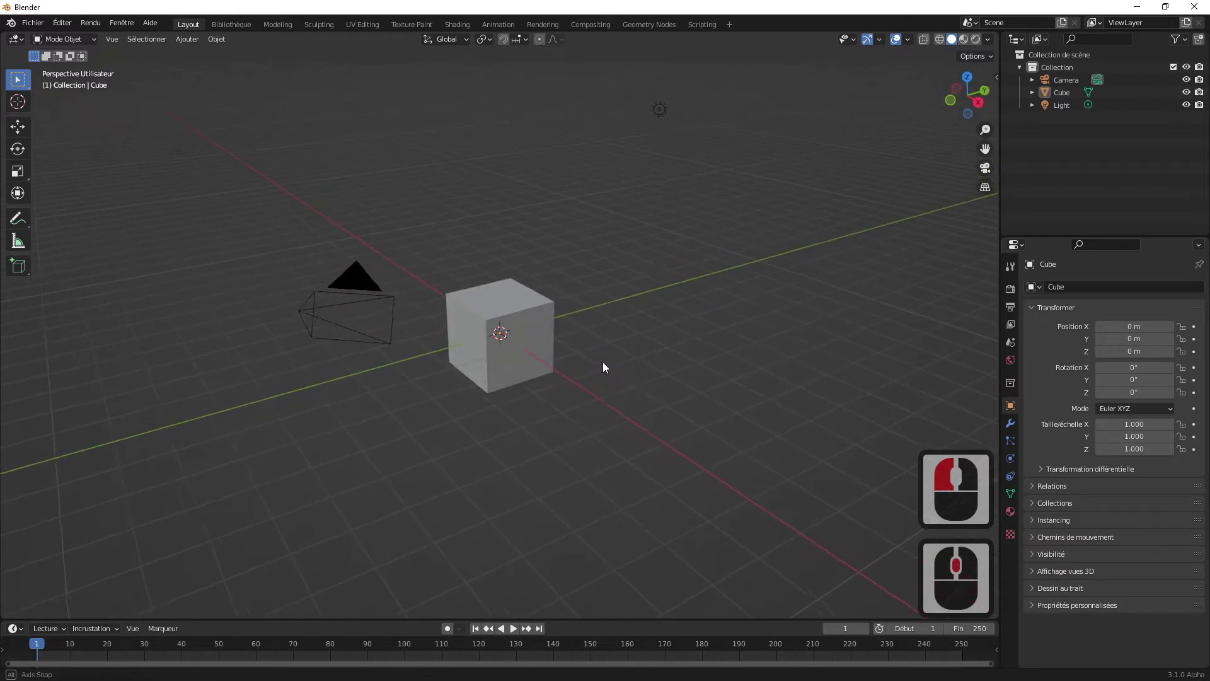
middle_click(604, 367)
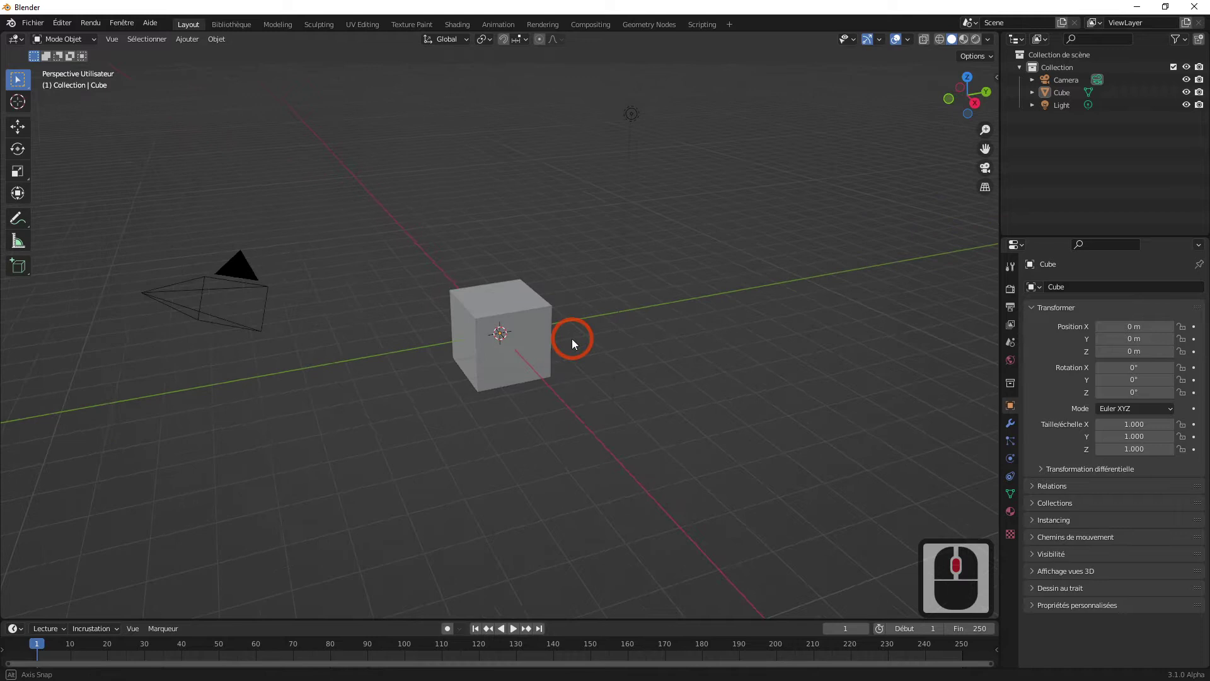
middle_click(575, 344)
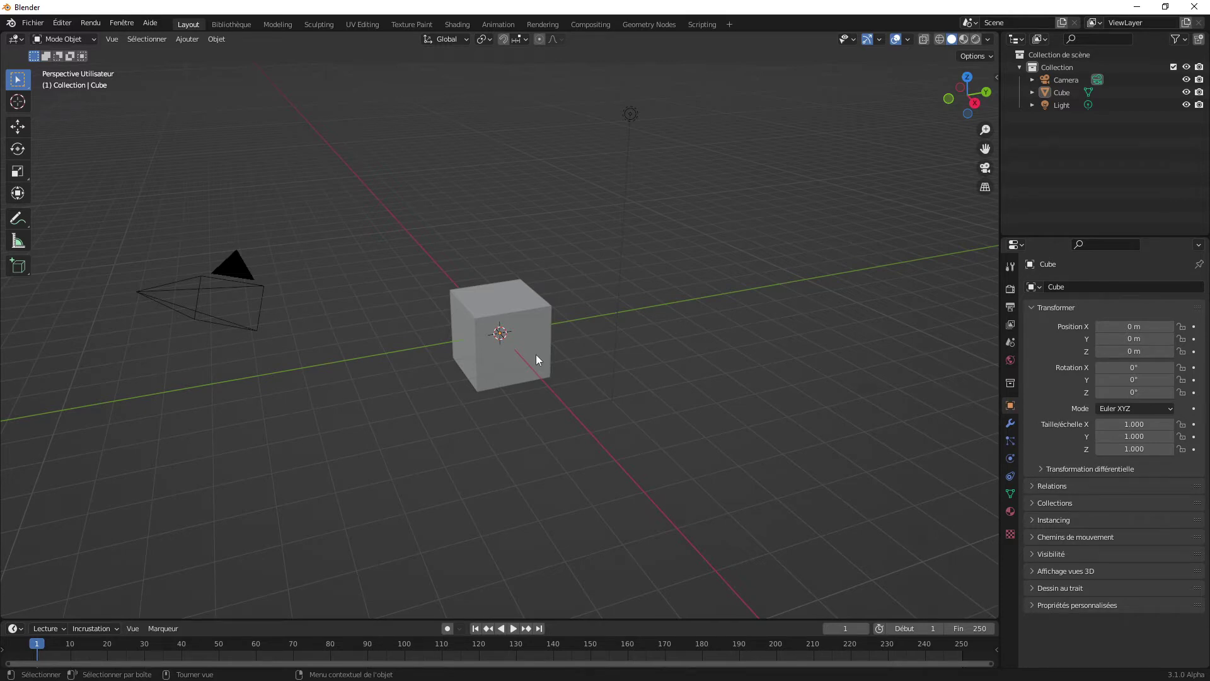
left_click(538, 356)
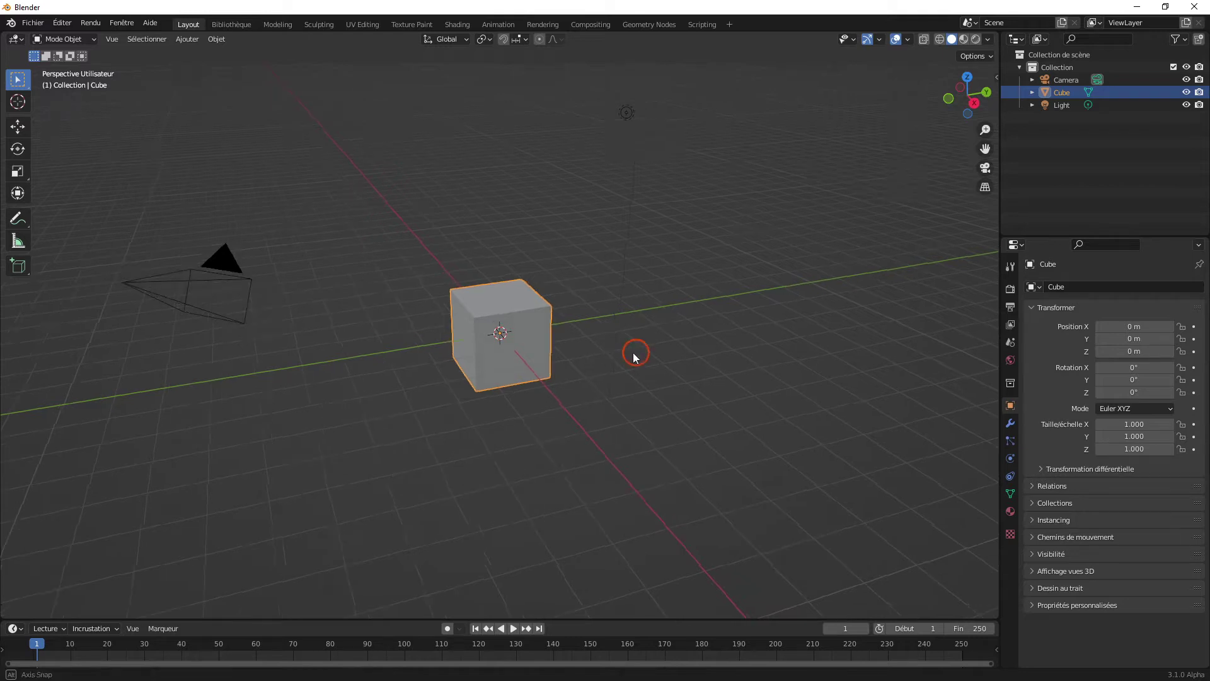
middle_click(639, 345)
scroll("up", 3)
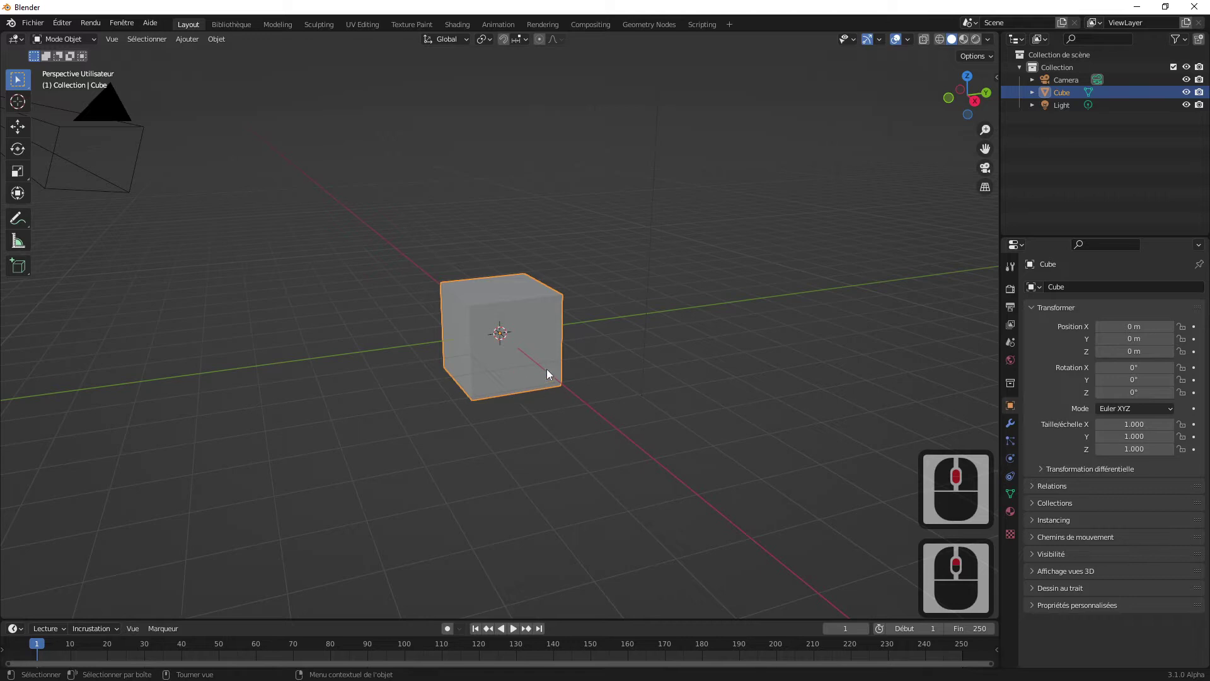
middle_click(554, 389)
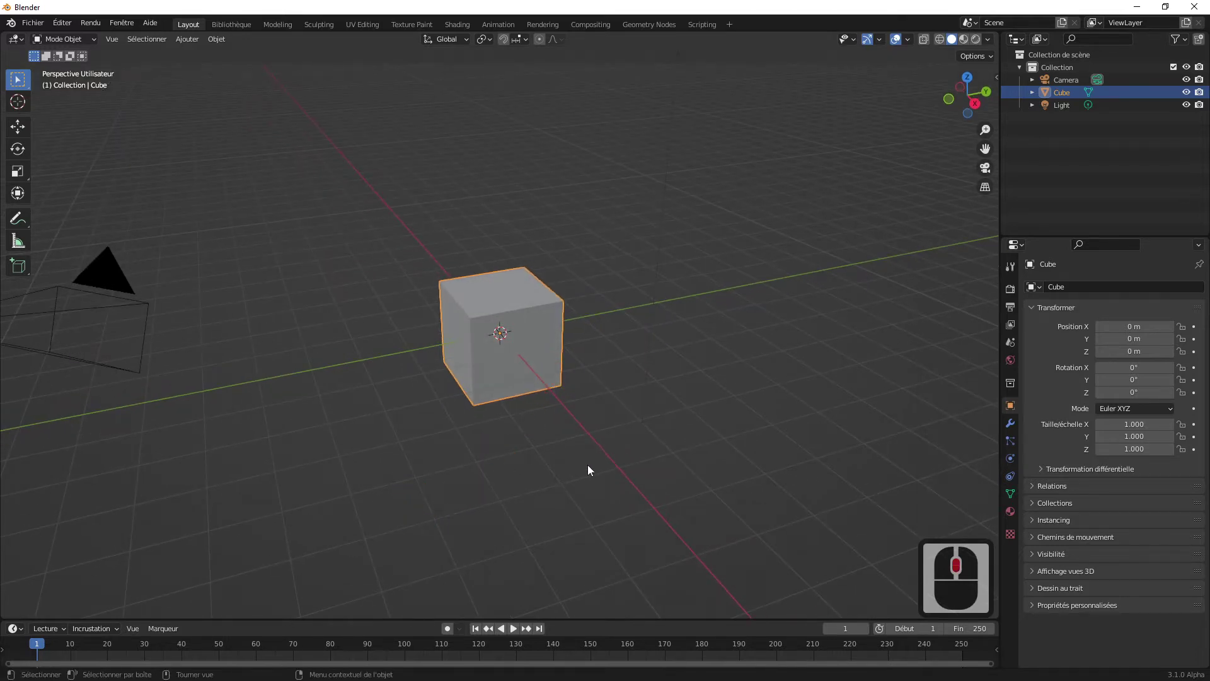
- Delete the cube, add a mesh plane at the centre and view it from the top
key("Delete")
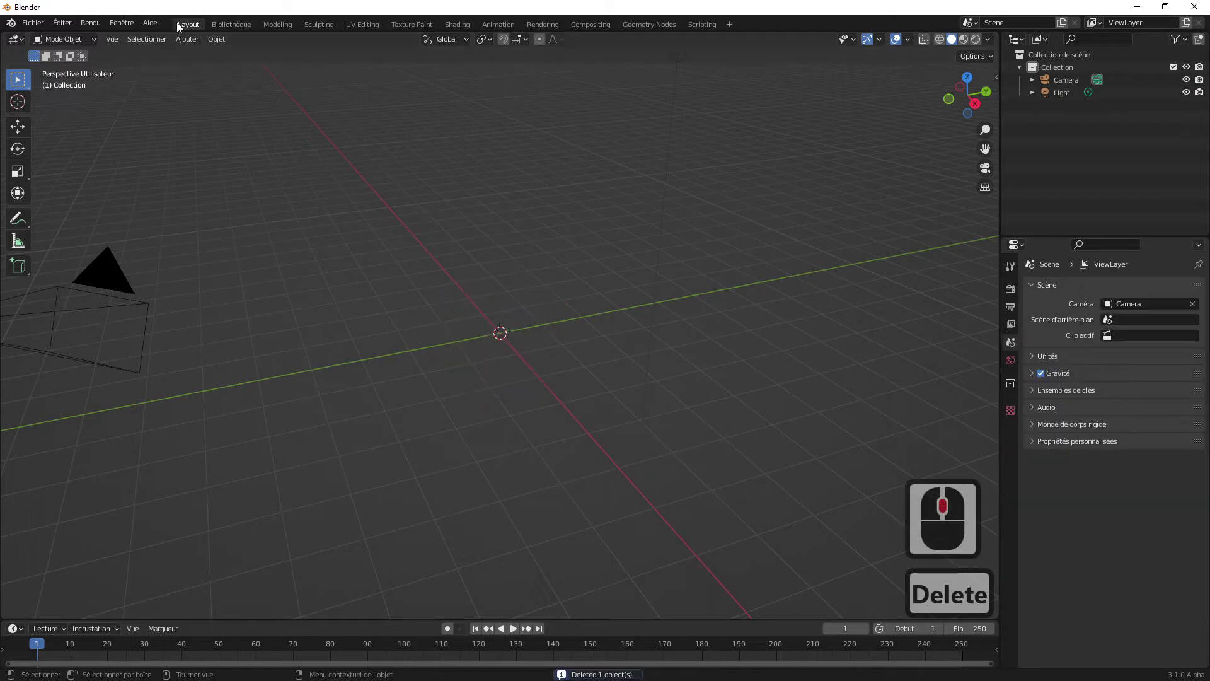
left_click(197, 46)
left_click(311, 60)
key("7")
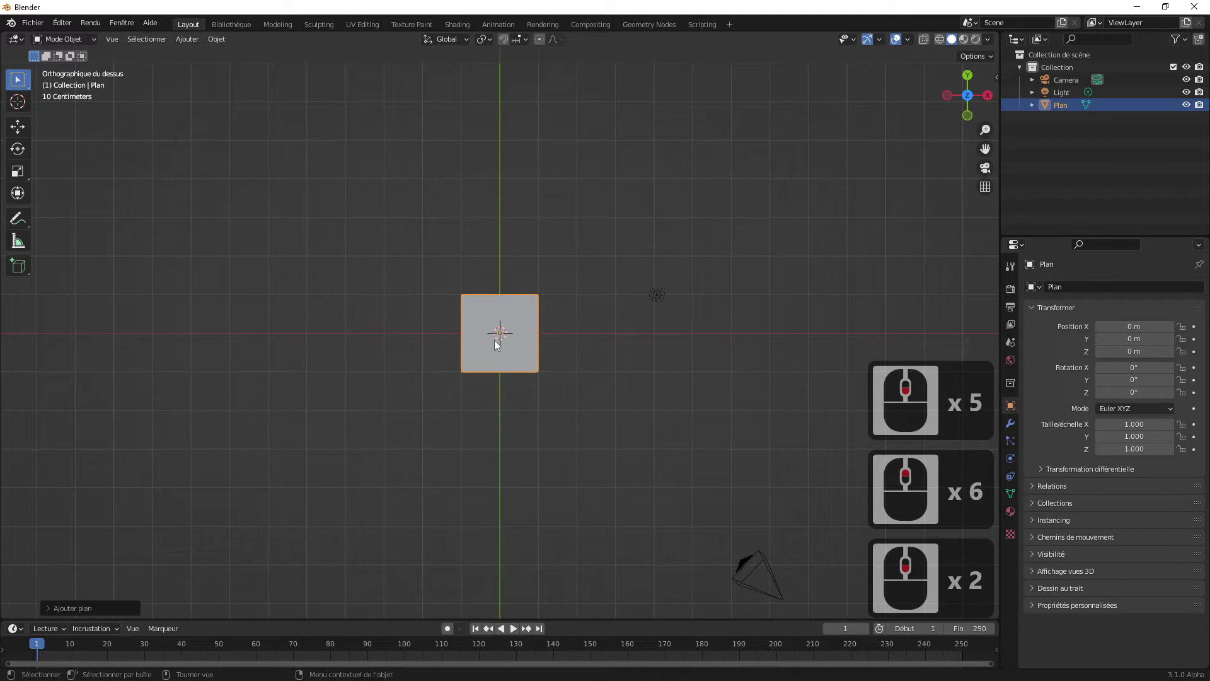
middle_click(471, 325)
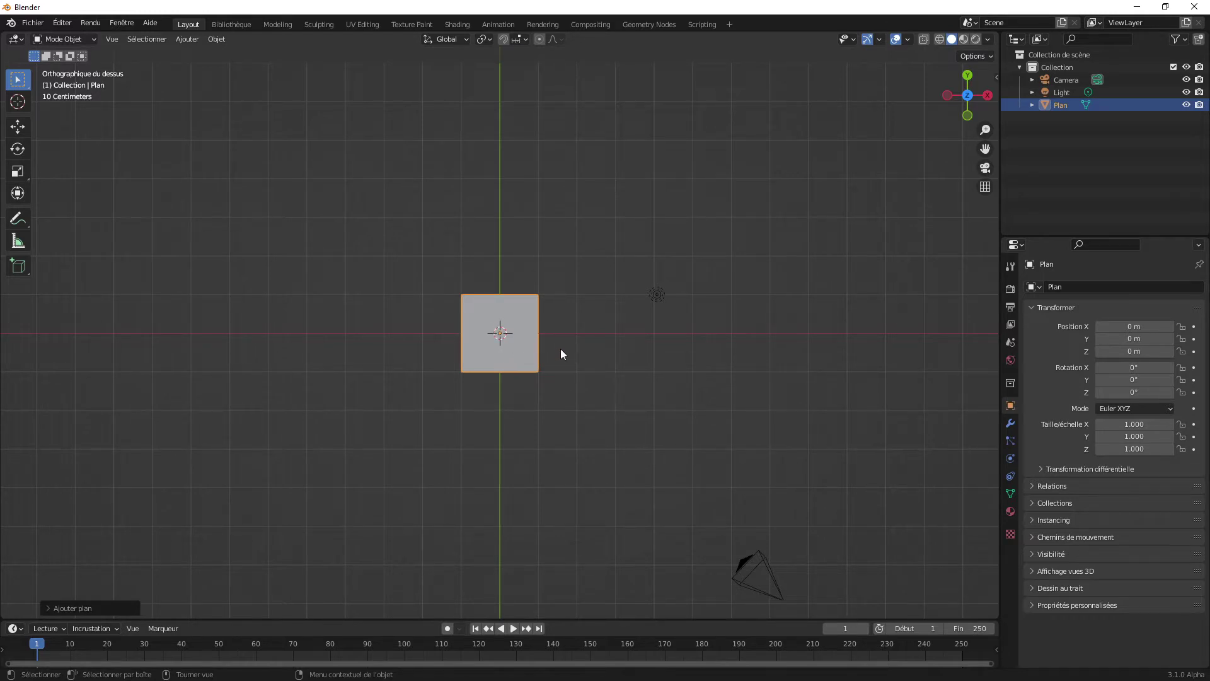
- Scale the plane up, then scale it again by 2 so it is about four times its size
key("s")
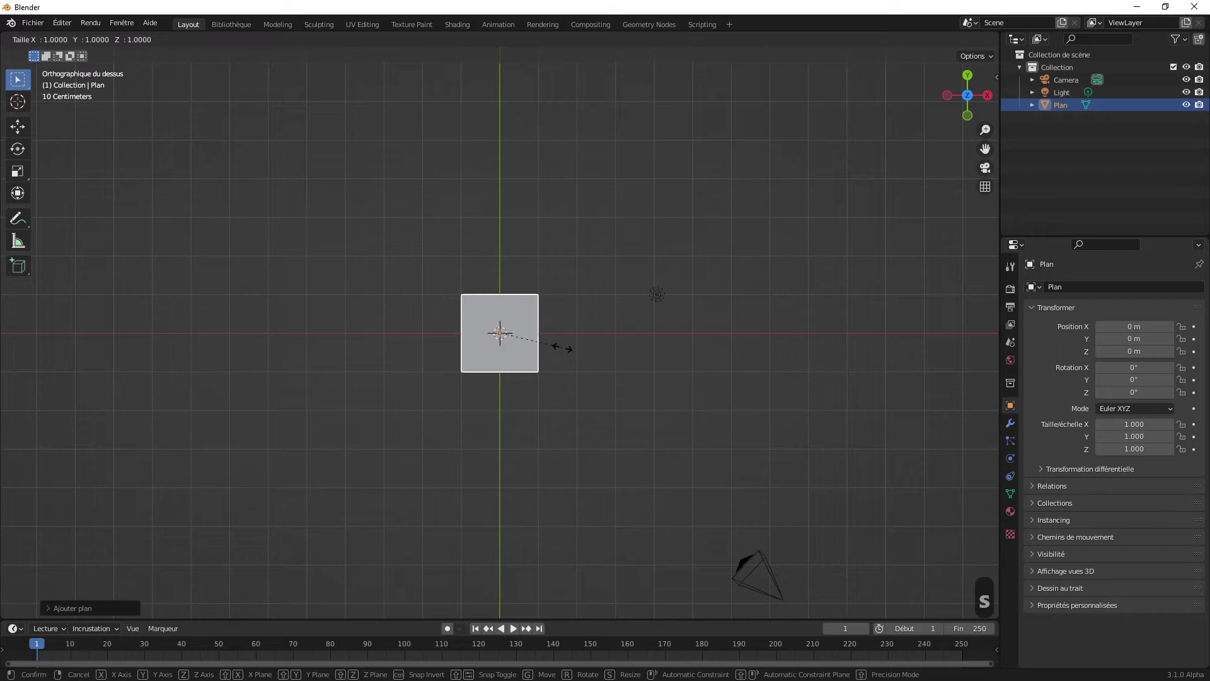
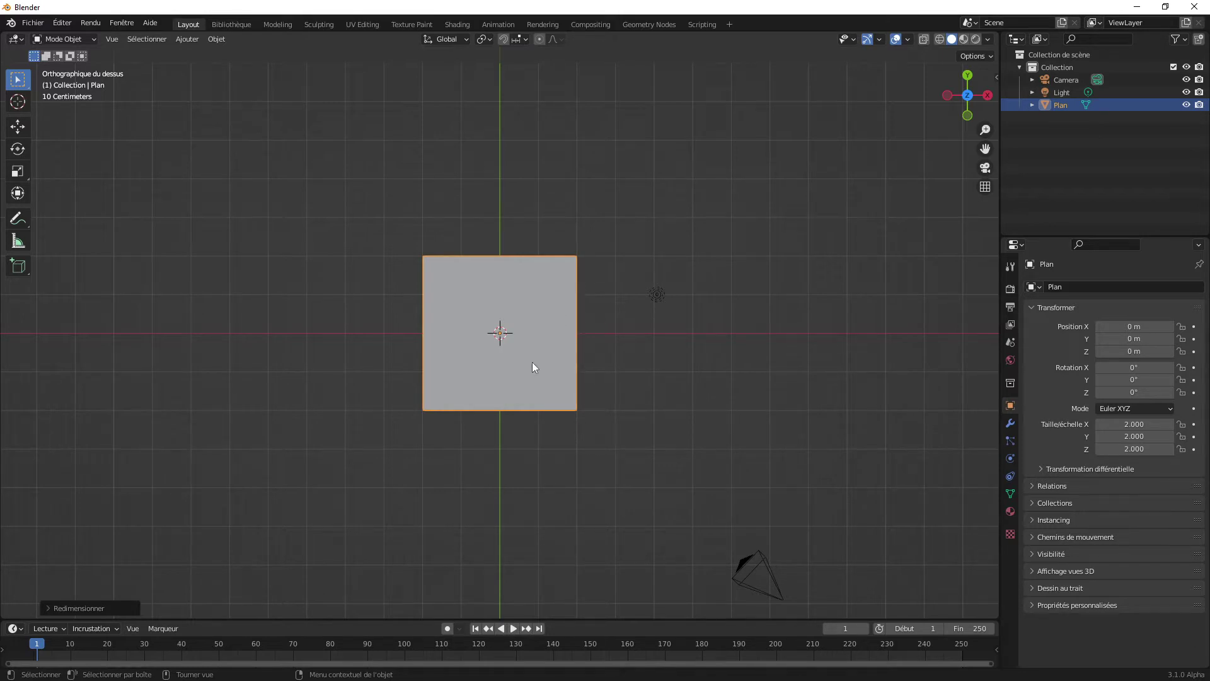
key("s")
type("s2")
left_click(534, 364)
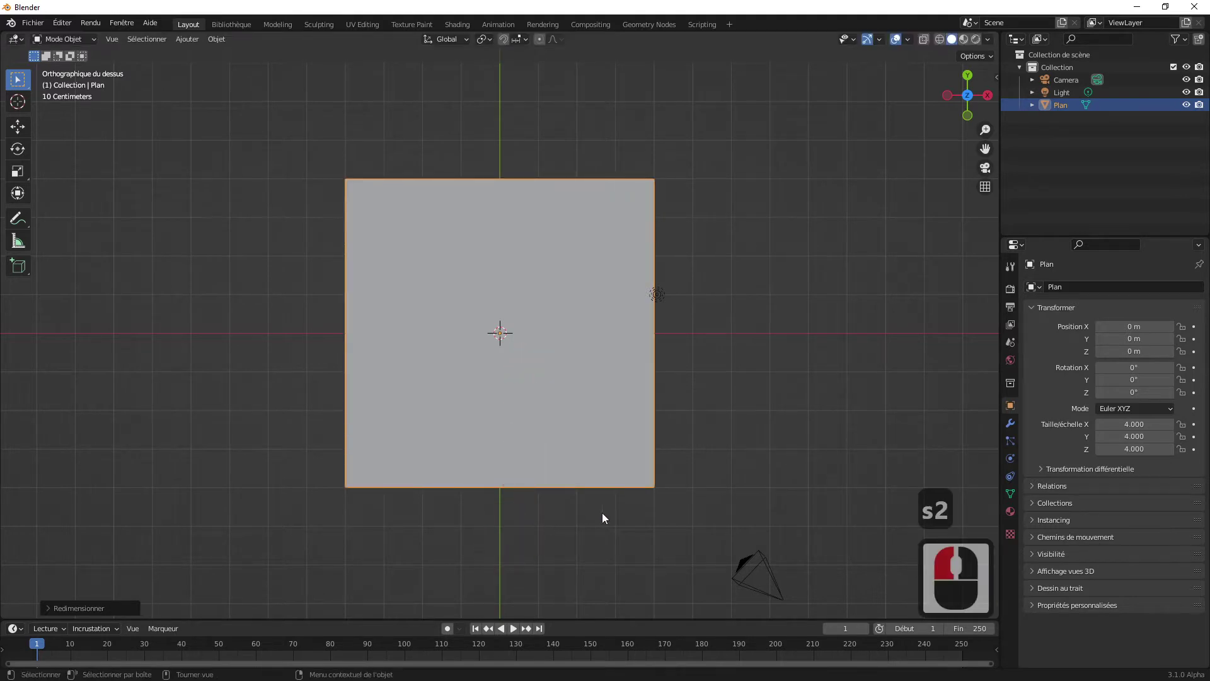
middle_click(575, 316)
scroll("up", 3)
- Try moving the plane and leave it back in place at the centre
left_click(664, 295)
key("g")
left_click(782, 122)
left_click(717, 279)
left_click(602, 394)
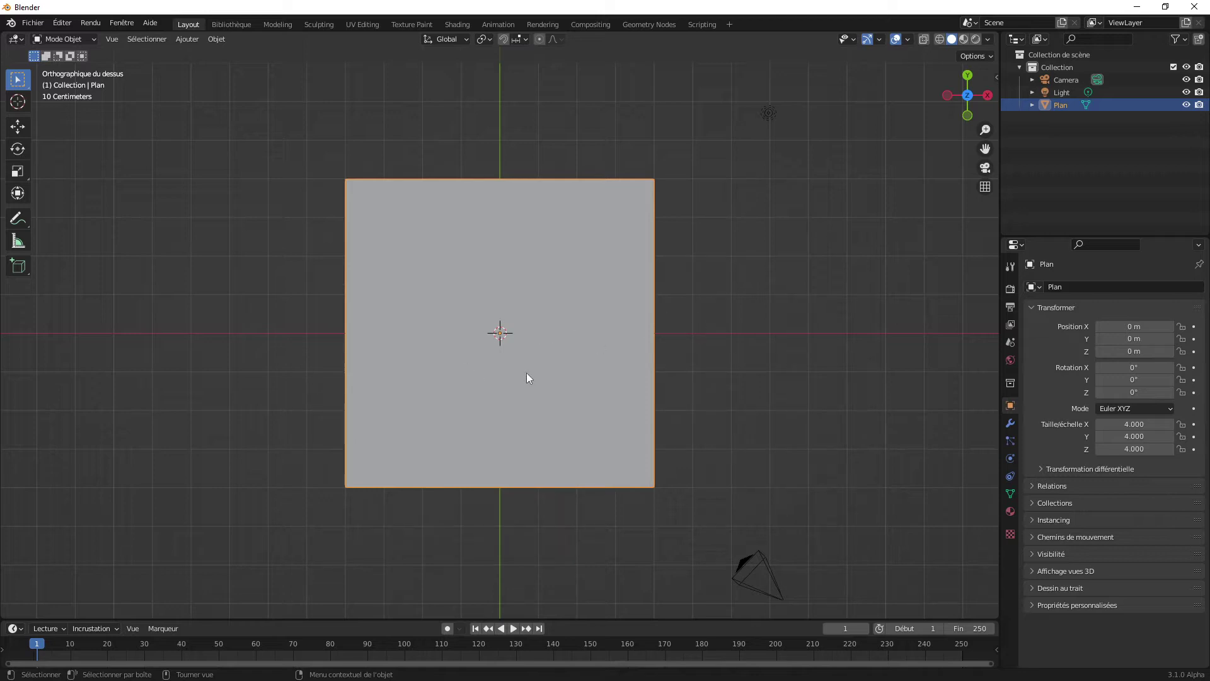
left_click(552, 362)
- Duplicate the plane in place and rename the original to 'Piece 1' in the Outliner
key("d")
left_click(552, 359)
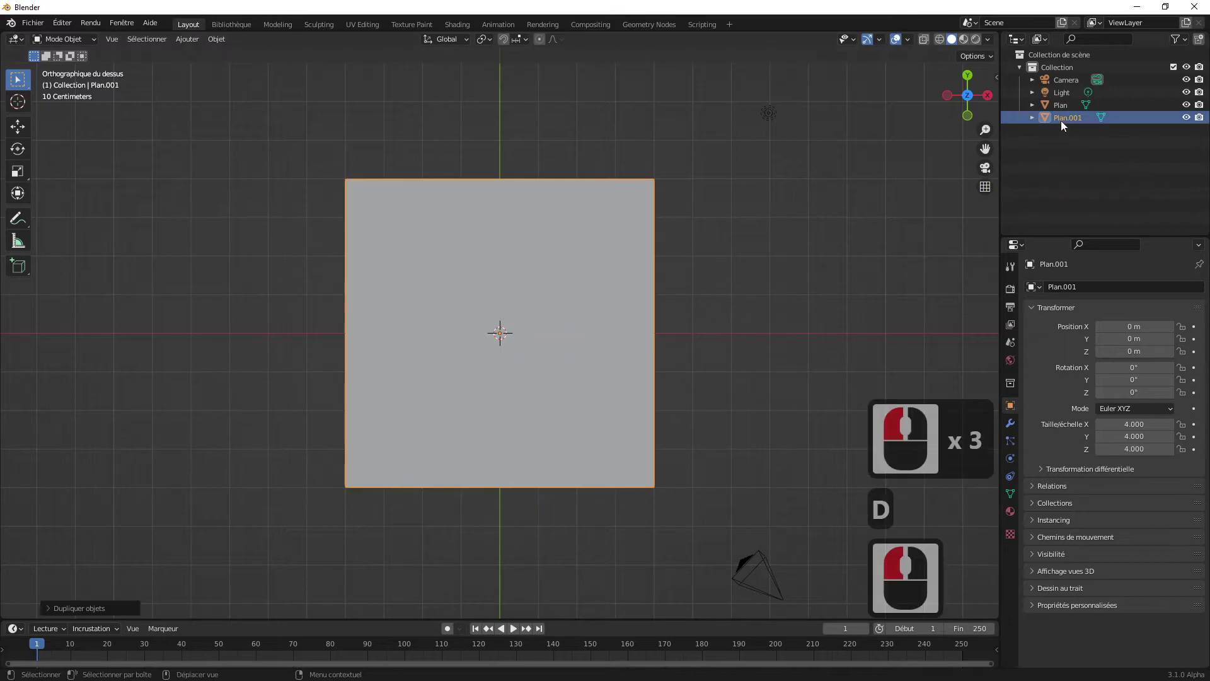
left_click(1061, 110)
left_click(1060, 123)
left_click(1063, 114)
left_click(1063, 122)
double_click(1064, 109)
type("piece")
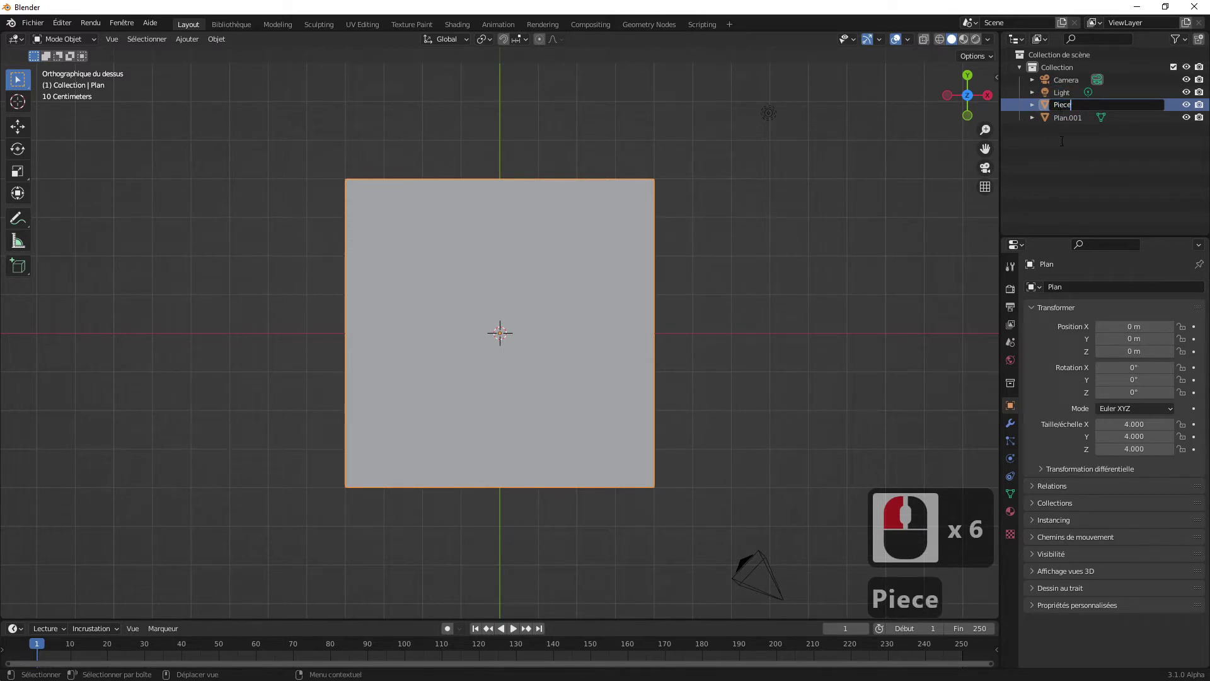
key("1")
- Rename the duplicated plane to 'Piece 2' in the Outliner
left_click(1064, 148)
double_click(1069, 122)
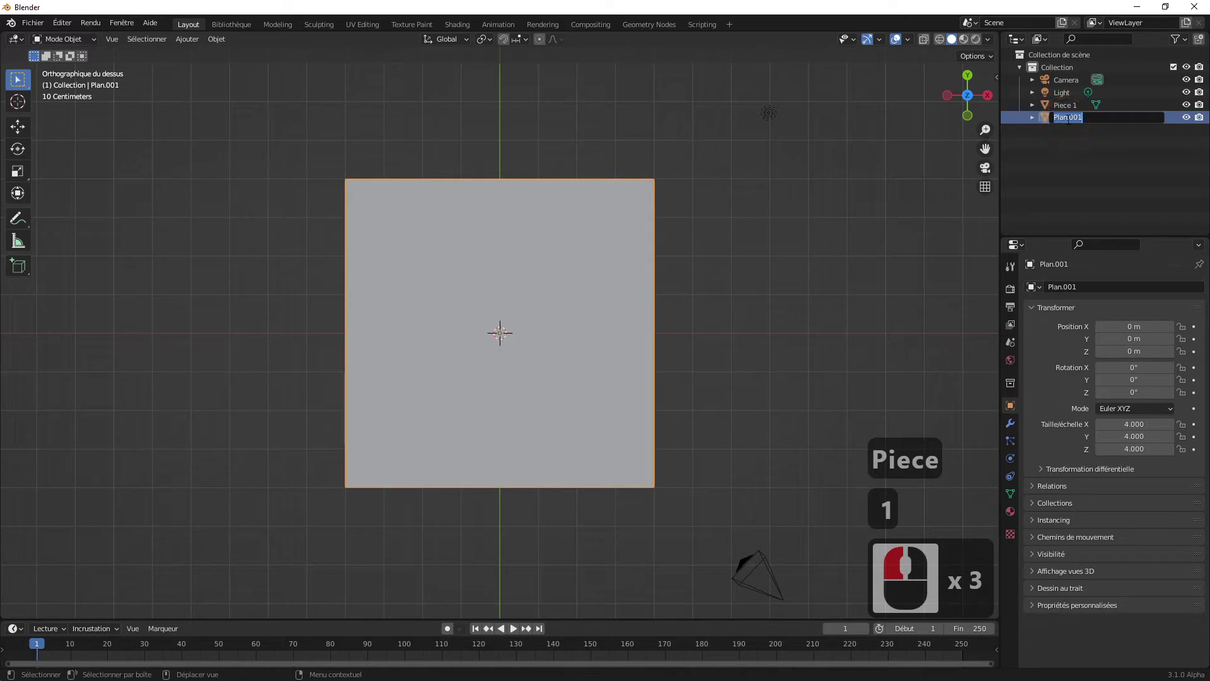
type("piece")
type("2")
left_click(1093, 153)
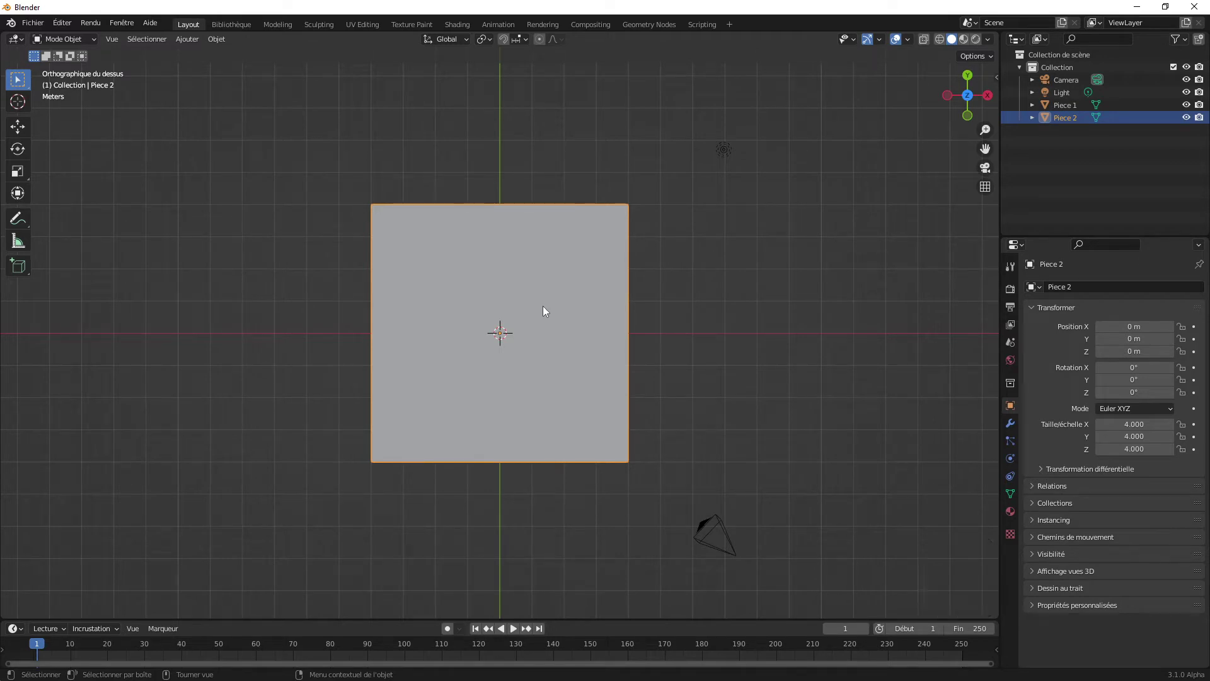
- Attempt to move Piece 2 beside Piece 1, cancelling and fumbling the placement
key("g")
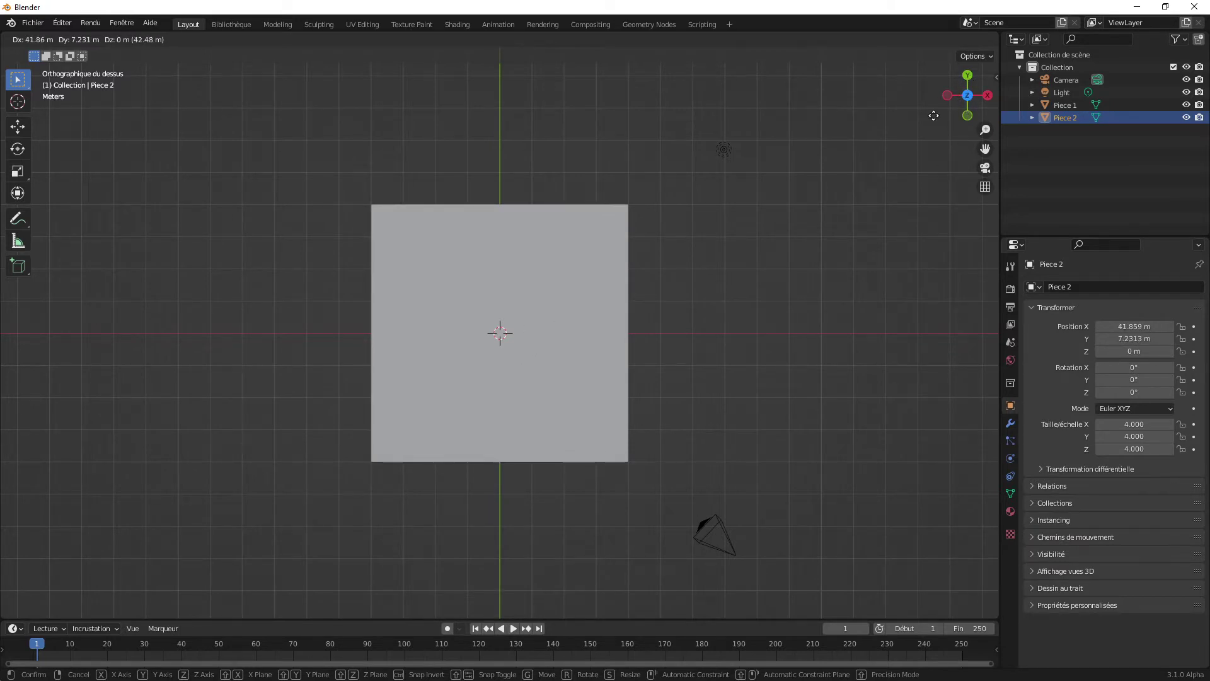
left_click(578, 359)
left_click(1075, 138)
left_click(1074, 126)
left_click(532, 376)
left_click(544, 370)
double_click(557, 367)
middle_click(563, 366)
middle_click(563, 368)
middle_click(563, 368)
middle_click(563, 368)
middle_click(563, 369)
left_click(973, 311)
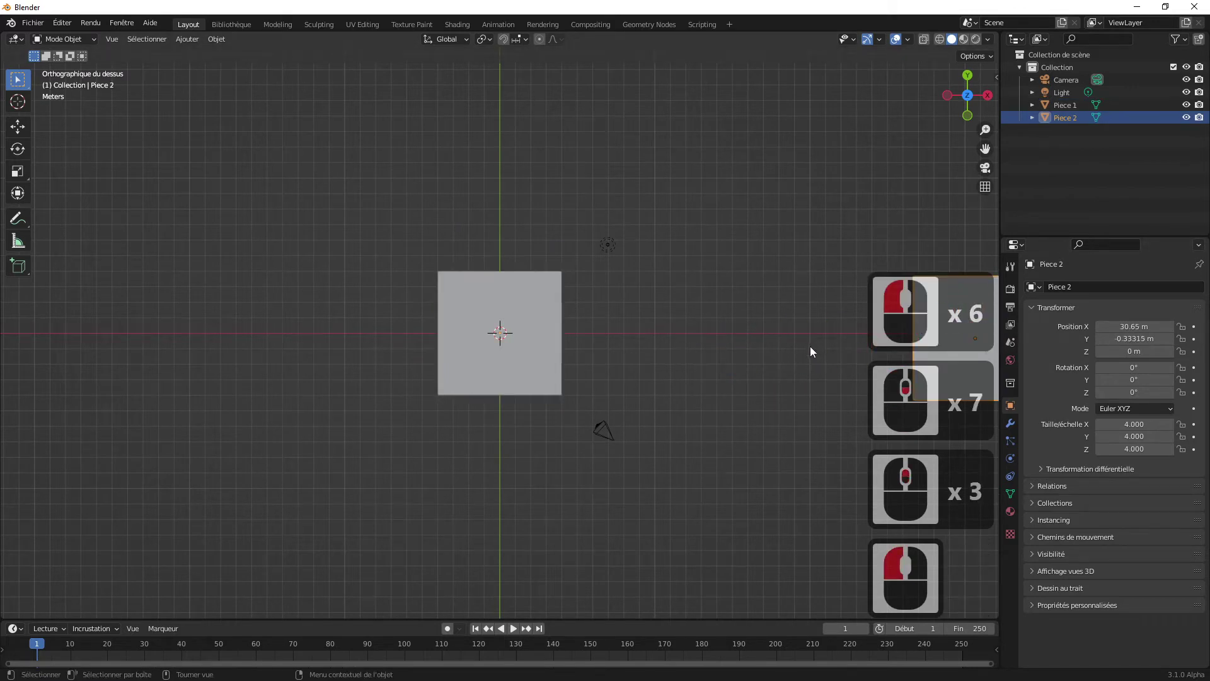
- Undo the stray changes, reselect Piece 2 and start moving it again
key("ctrl+z")
key("ctrl+z")
key("ctrl+z")
key("ctrl+z")
key("ctrl+z")
key("ctrl+z")
key("ctrl+z")
key("ctrl+z")
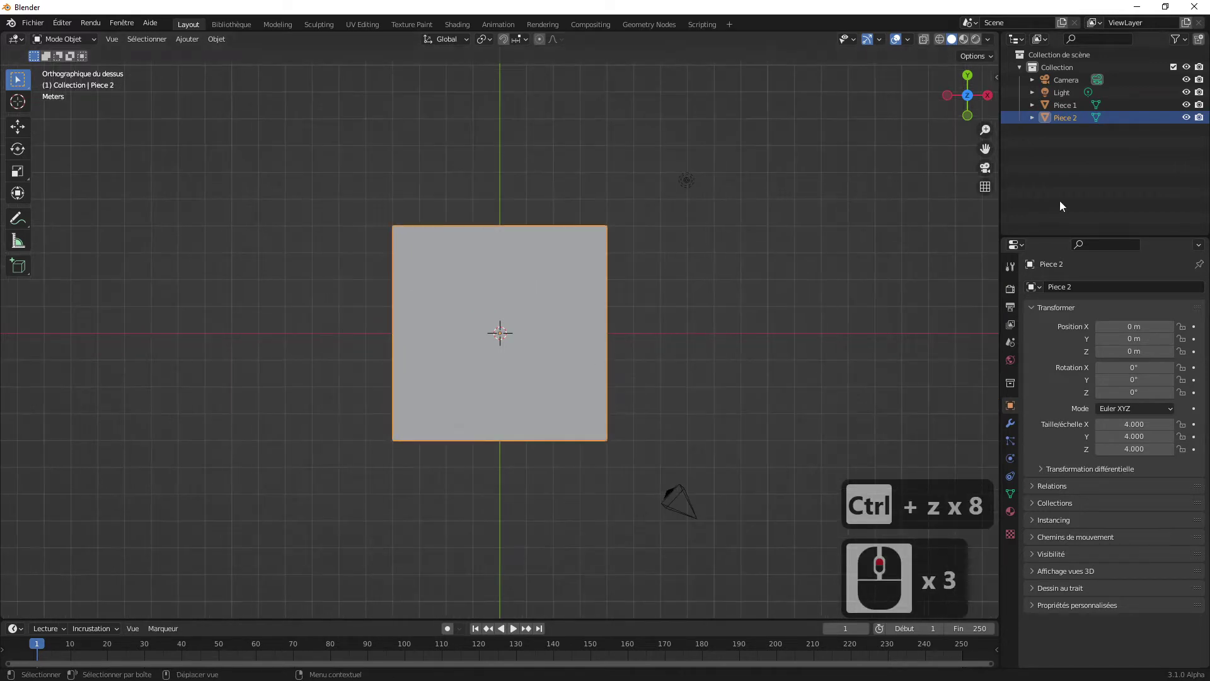
left_click(1073, 121)
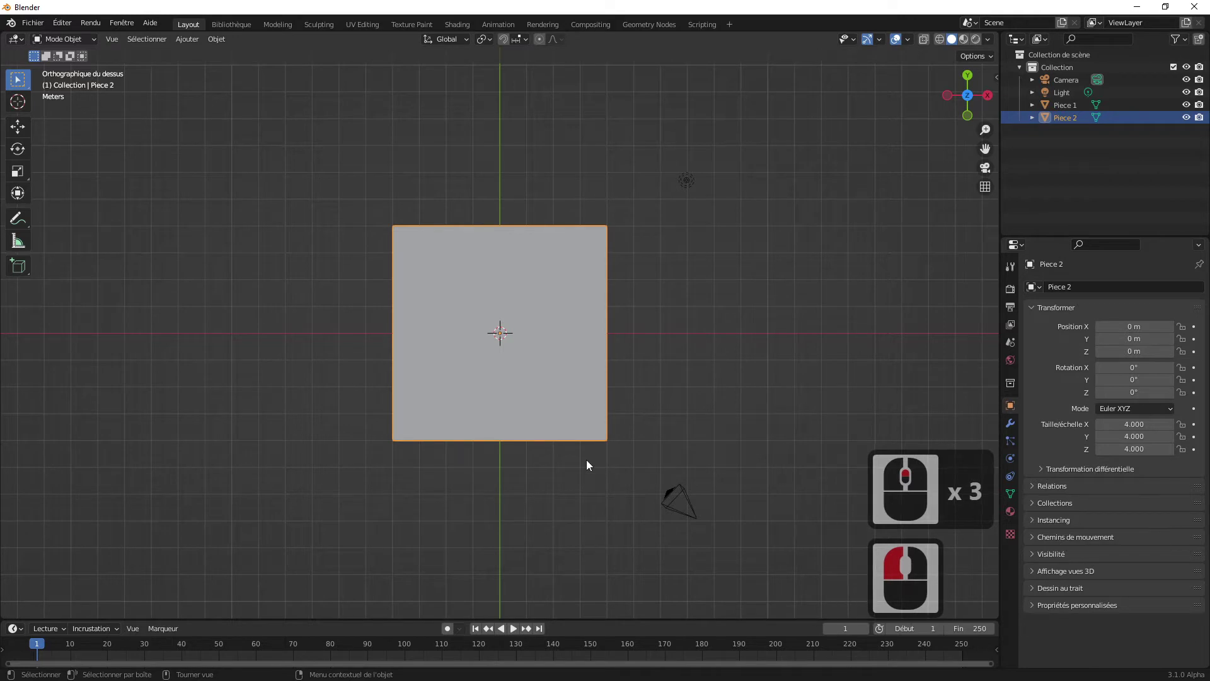
key("g")
- Move Piece 2 9 m along X so it sits edge to edge beside Piece 1
key("x")
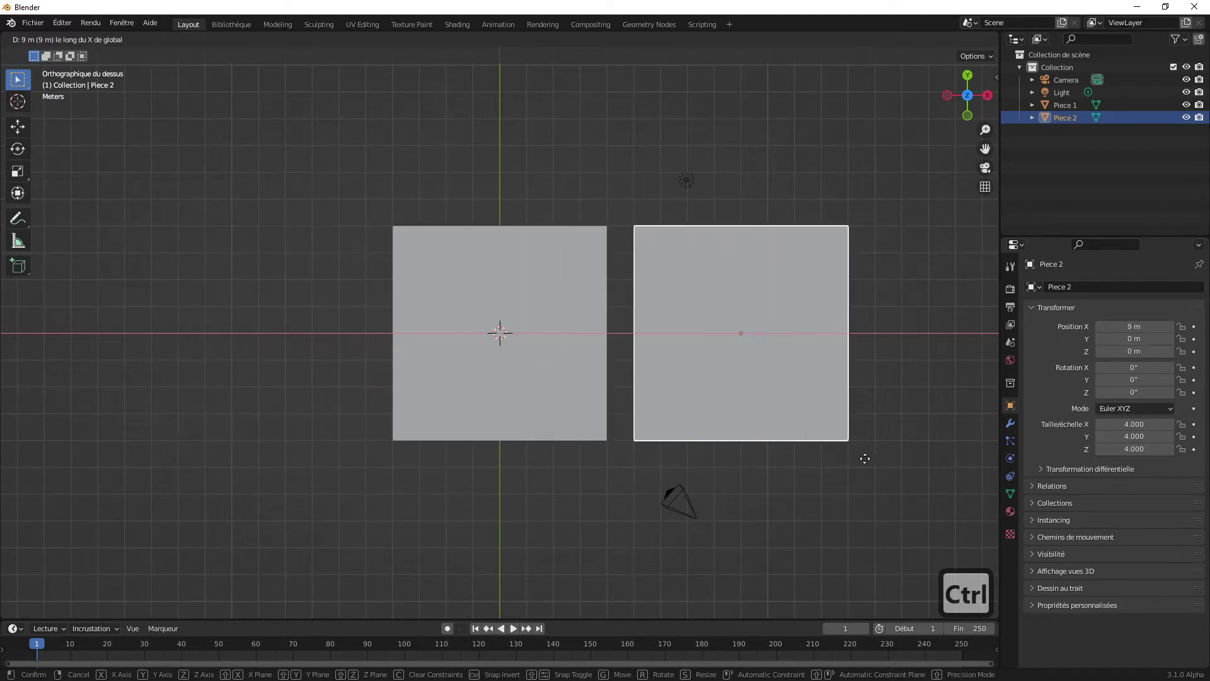
left_click(840, 465)
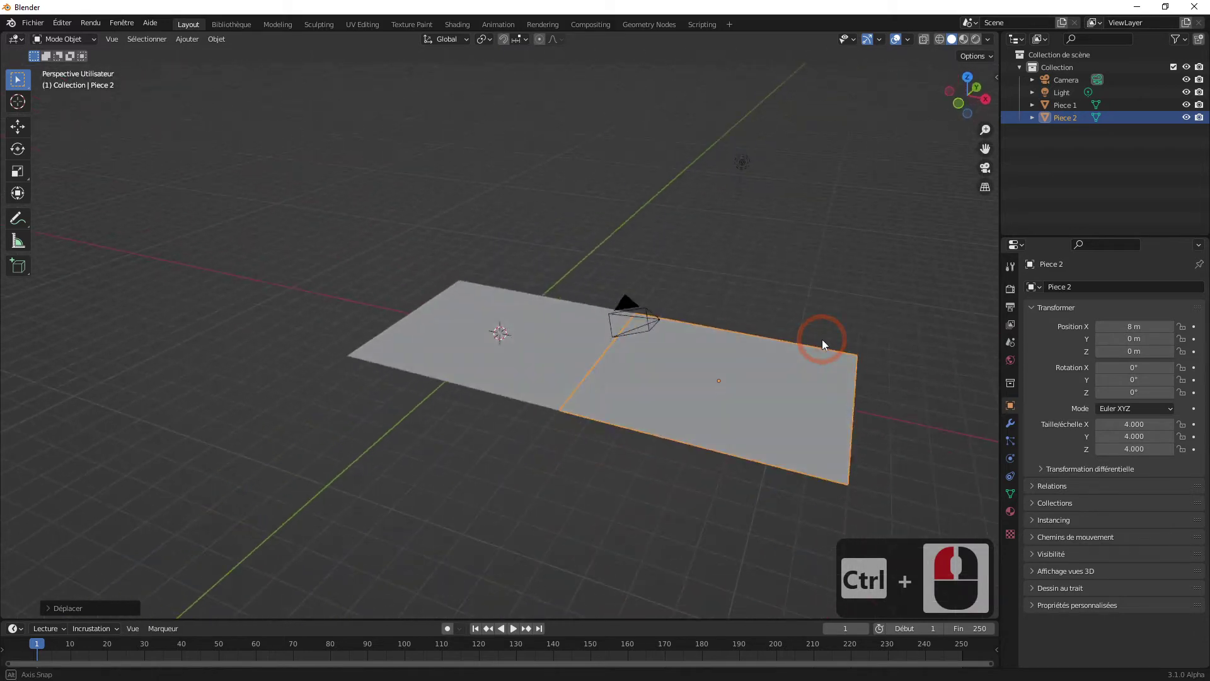
middle_click(819, 342)
scroll("up", 3)
scroll("down", 3)
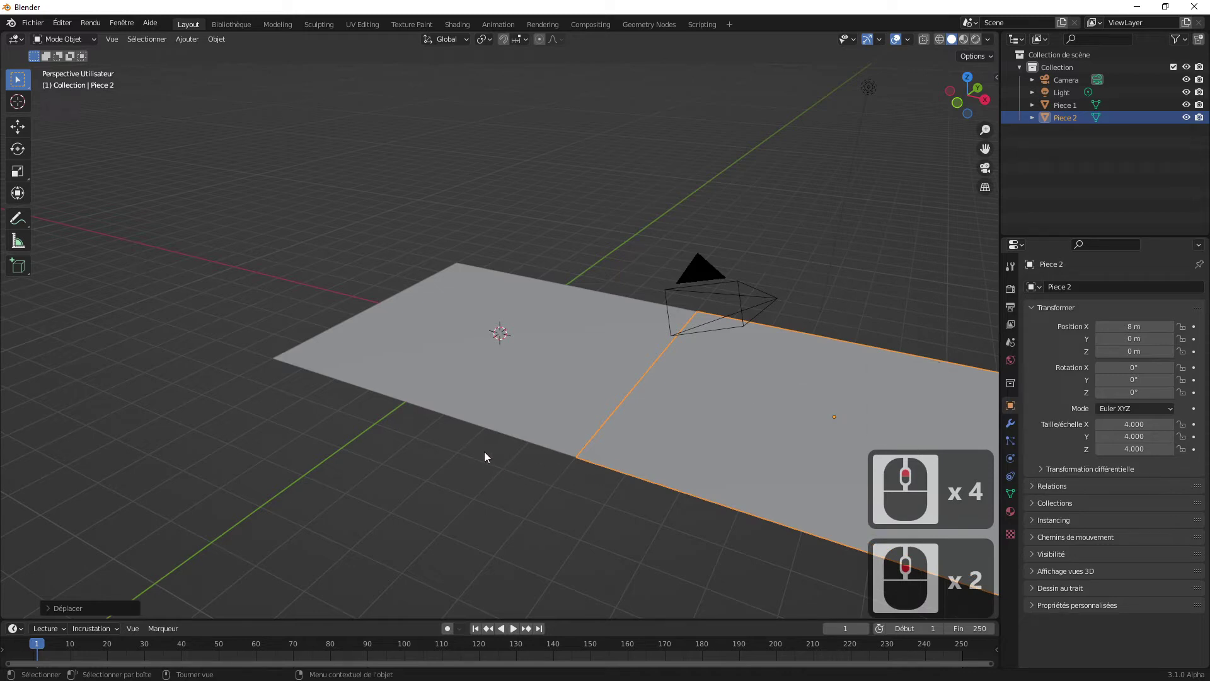
scroll("down", 3)
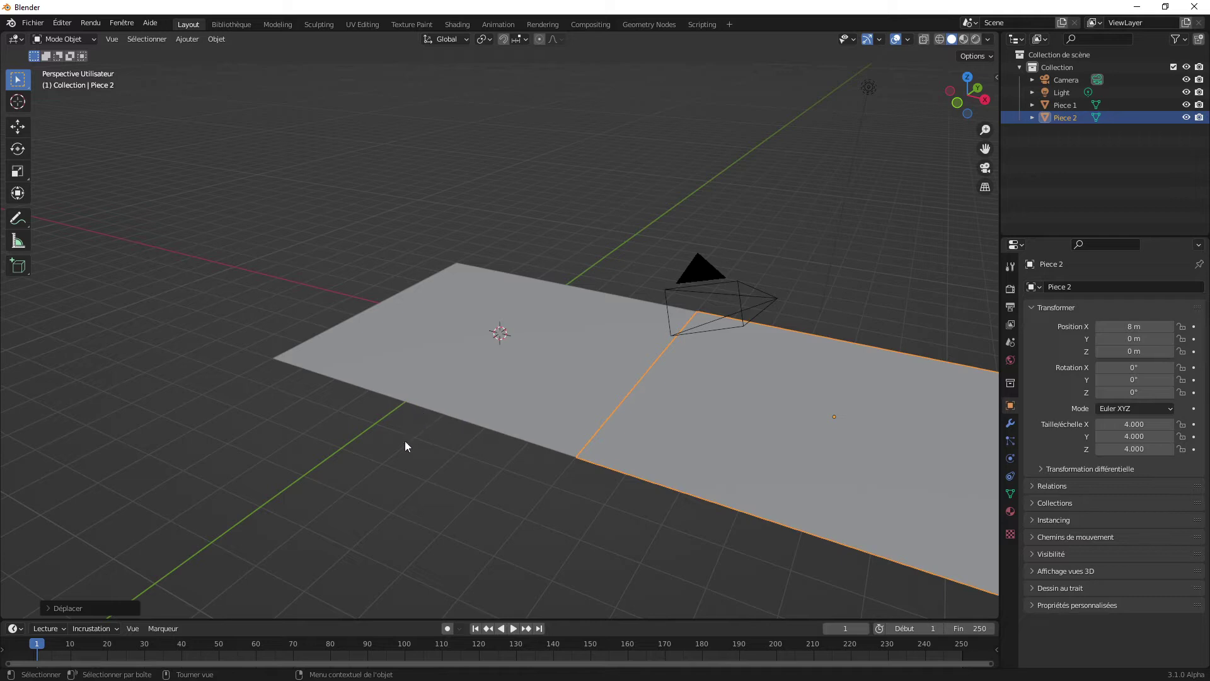
left_click_drag(461, 477, 581, 477)
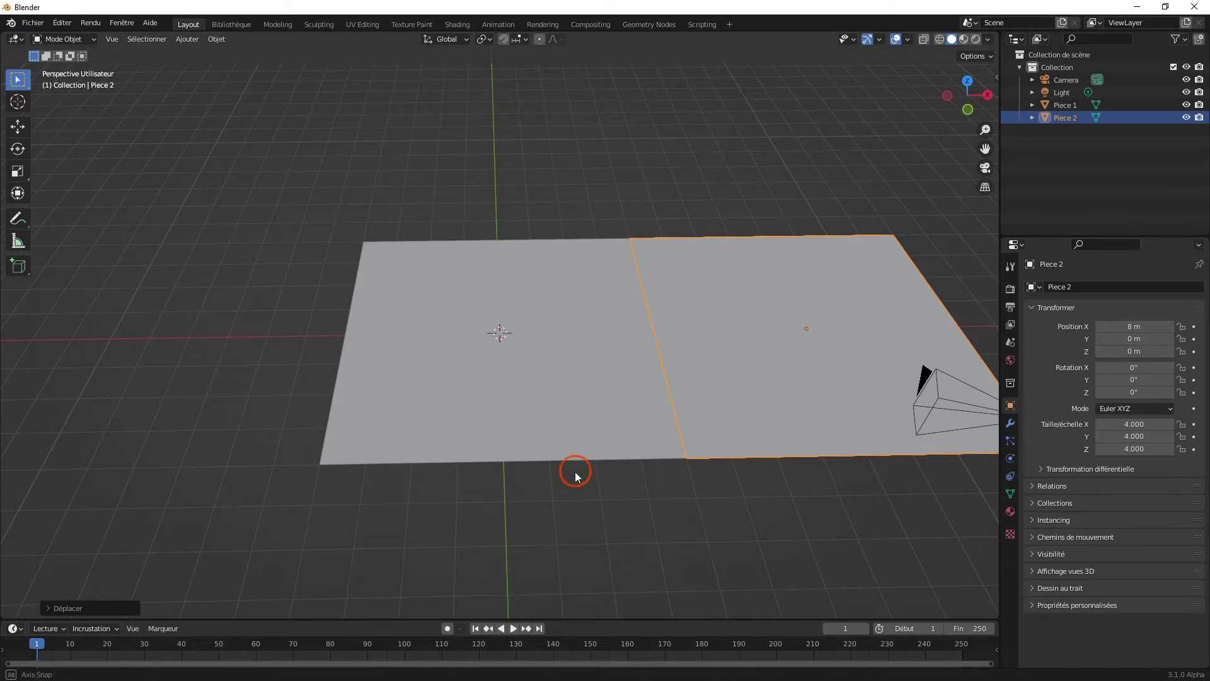
middle_click(578, 483)
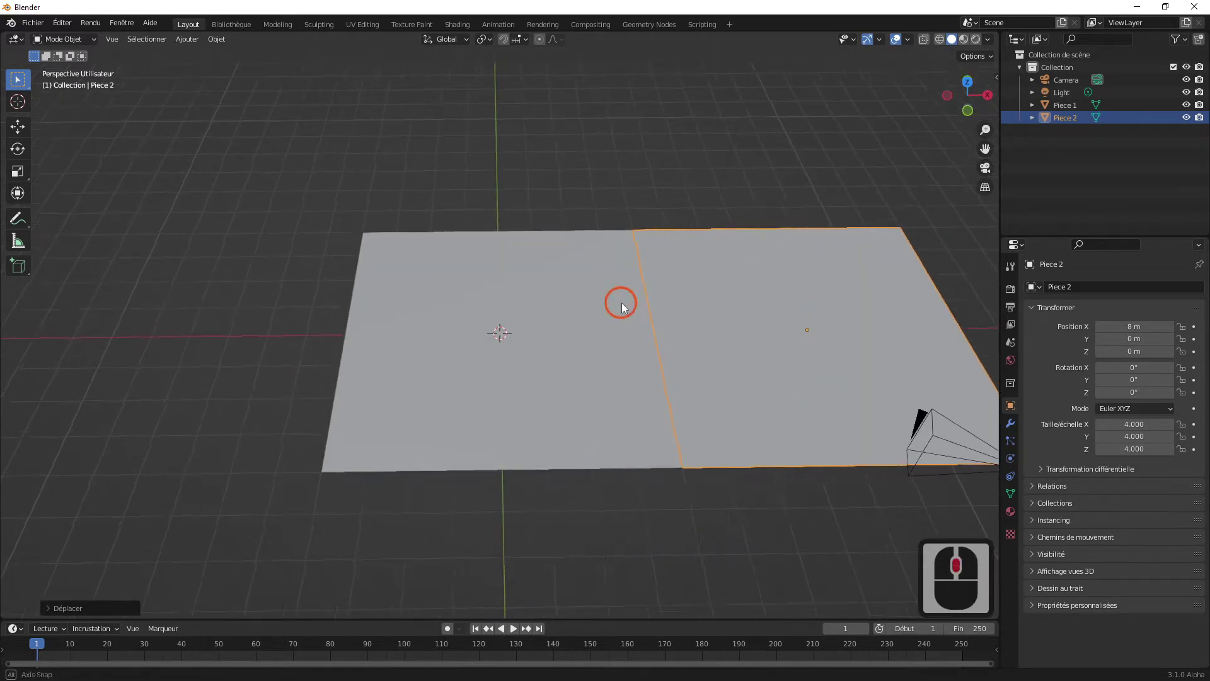
middle_click(624, 305)
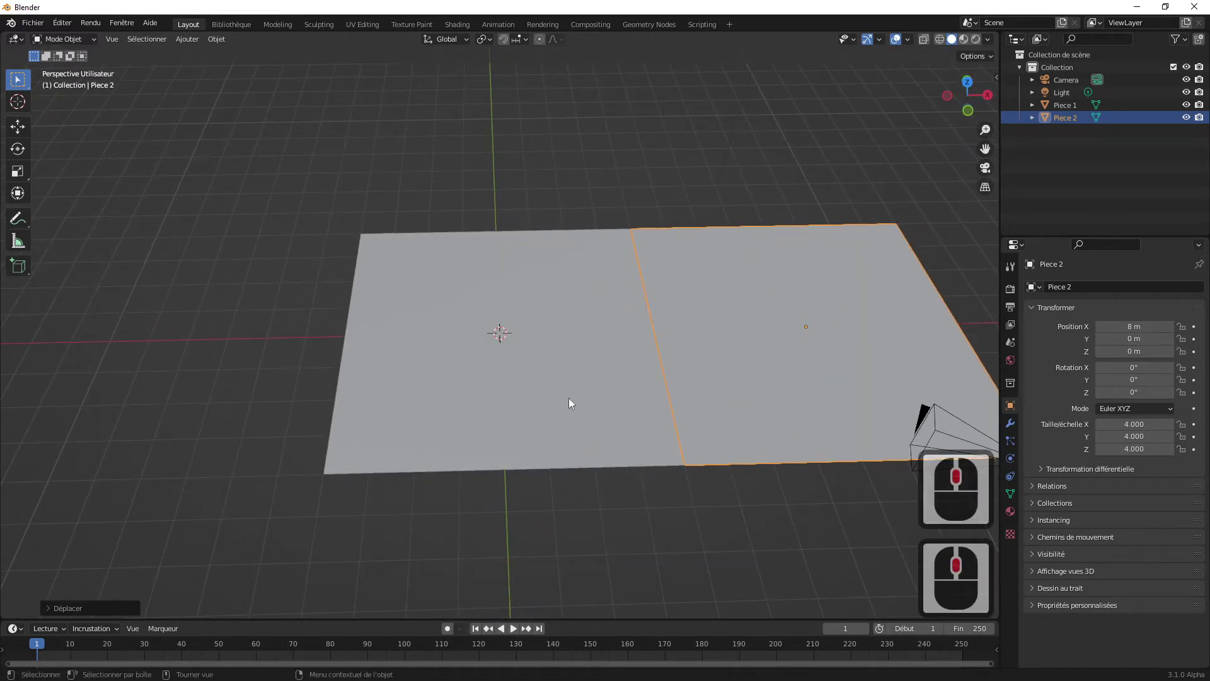
- Select Piece 1 and bring it closer into view
left_click(539, 425)
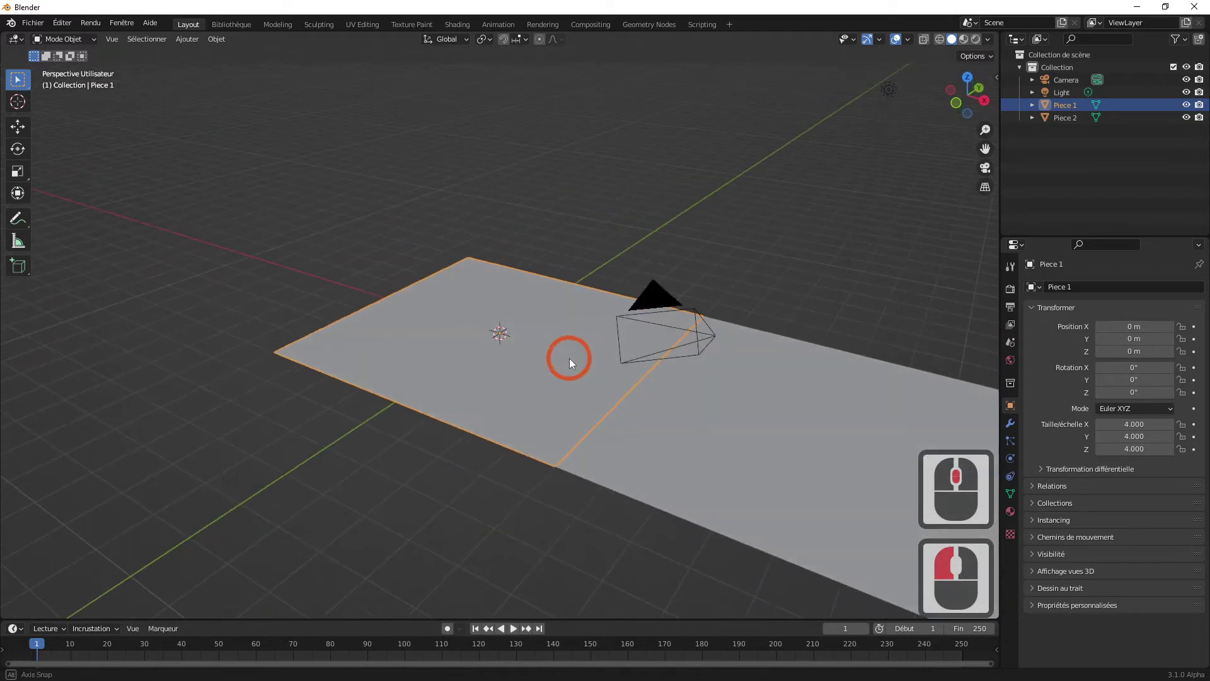
middle_click(571, 360)
middle_click(507, 400)
middle_click(540, 395)
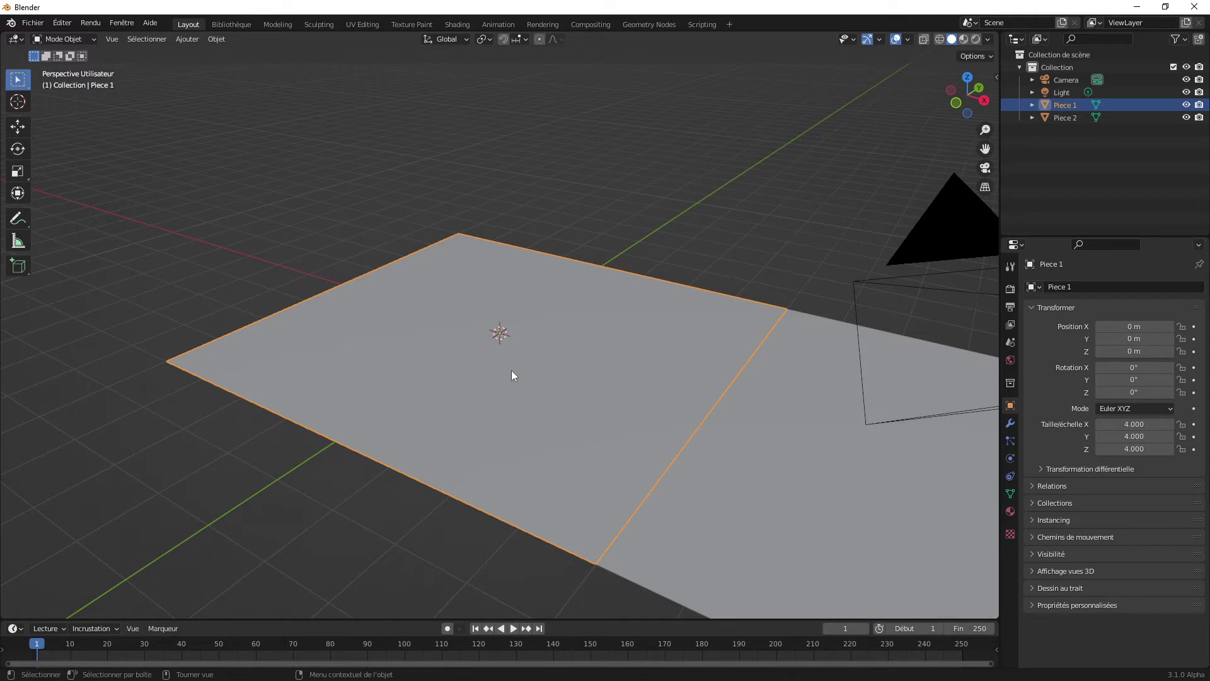
- In Edit Mode, select the floor's outer edge geometry of Piece 1
key("Tab")
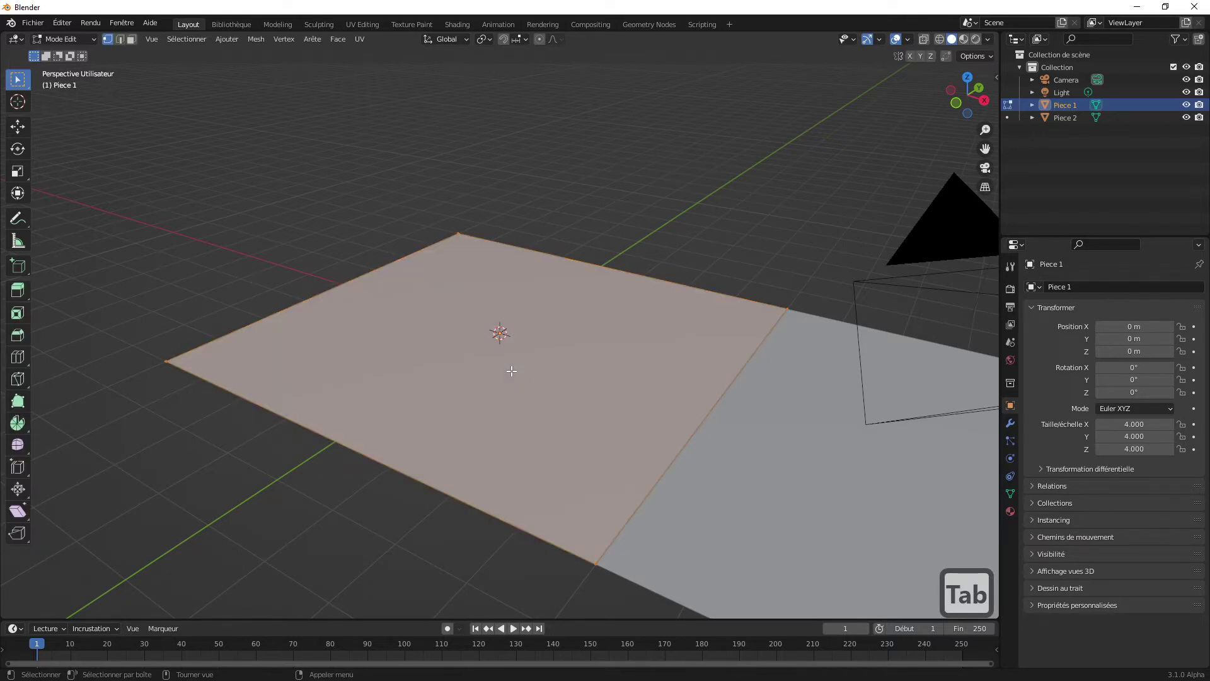
left_click(511, 366)
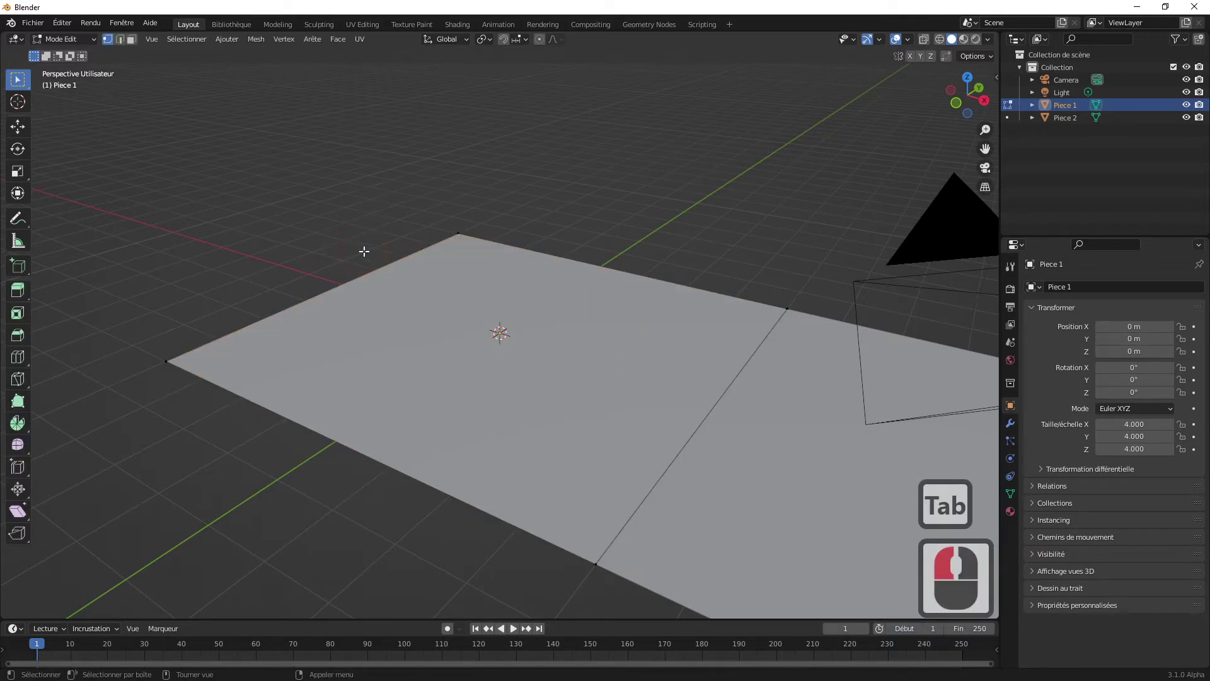
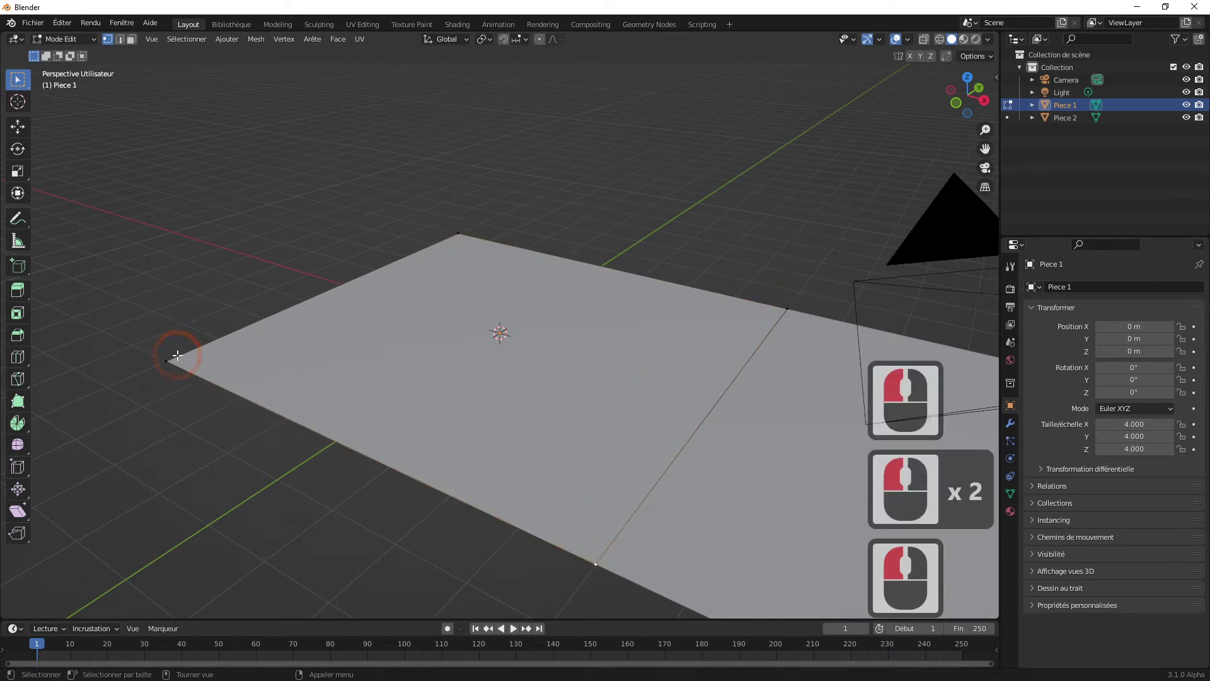
left_click(177, 350)
left_click(120, 44)
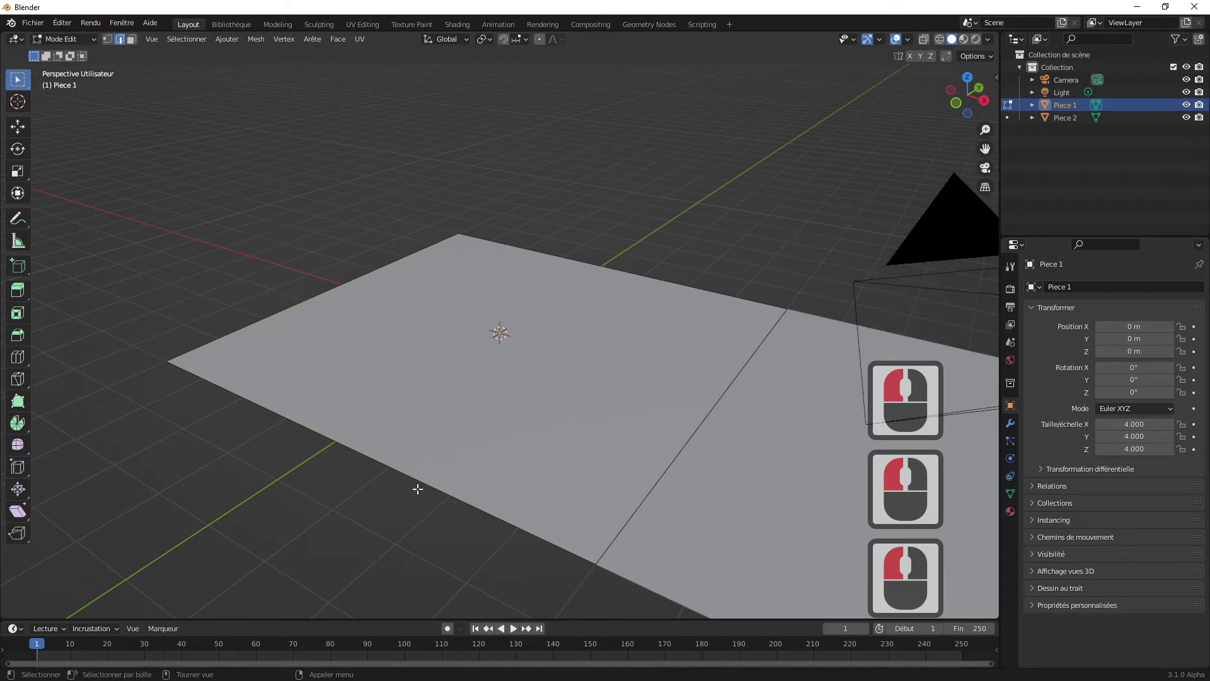
left_click(382, 457)
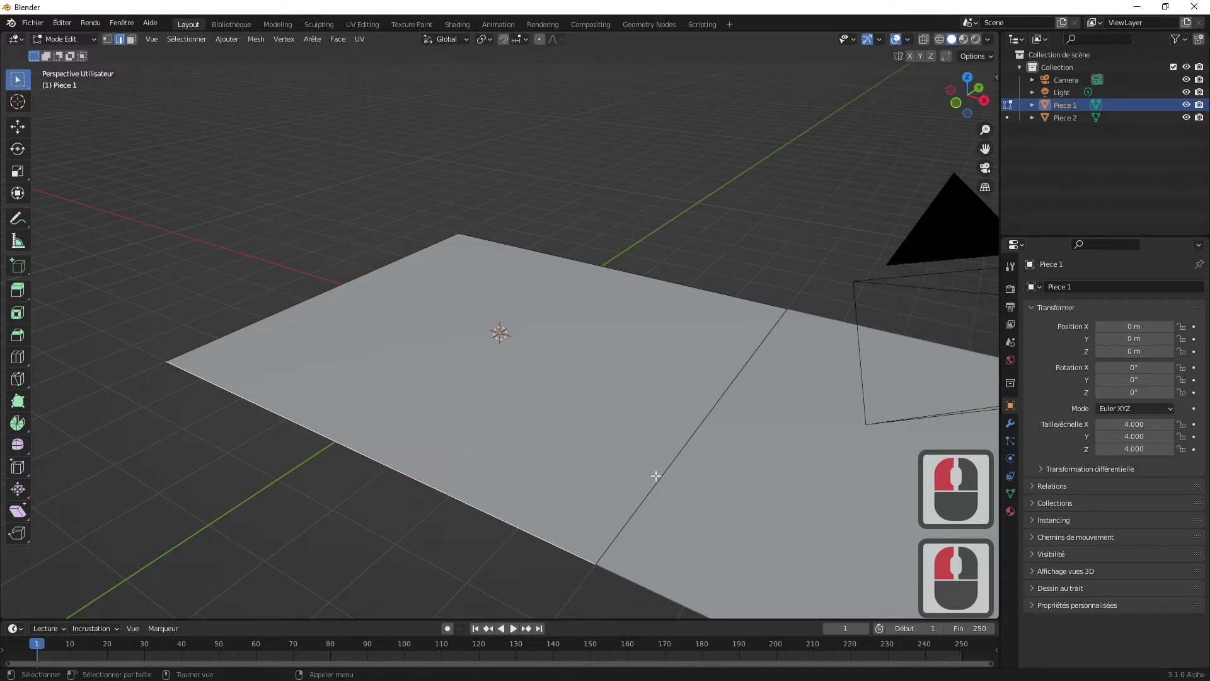
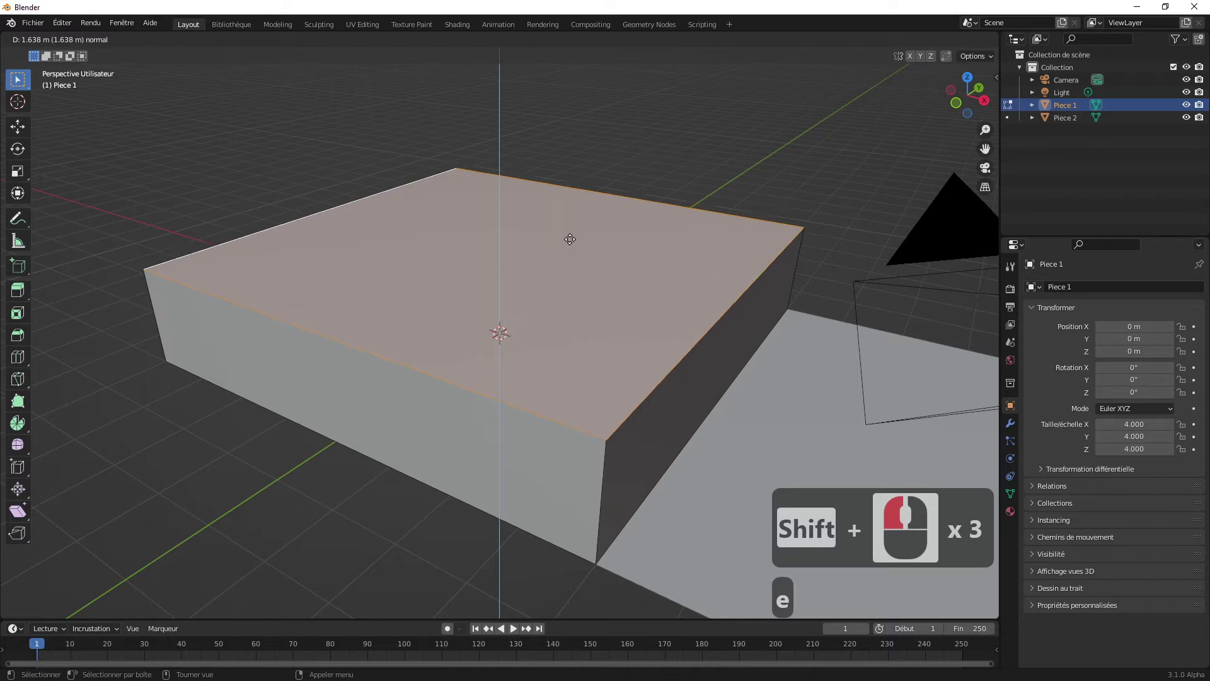
- Extrude the floor 3 m upward into a solid room block and inspect it beside Piece 2
key("e")
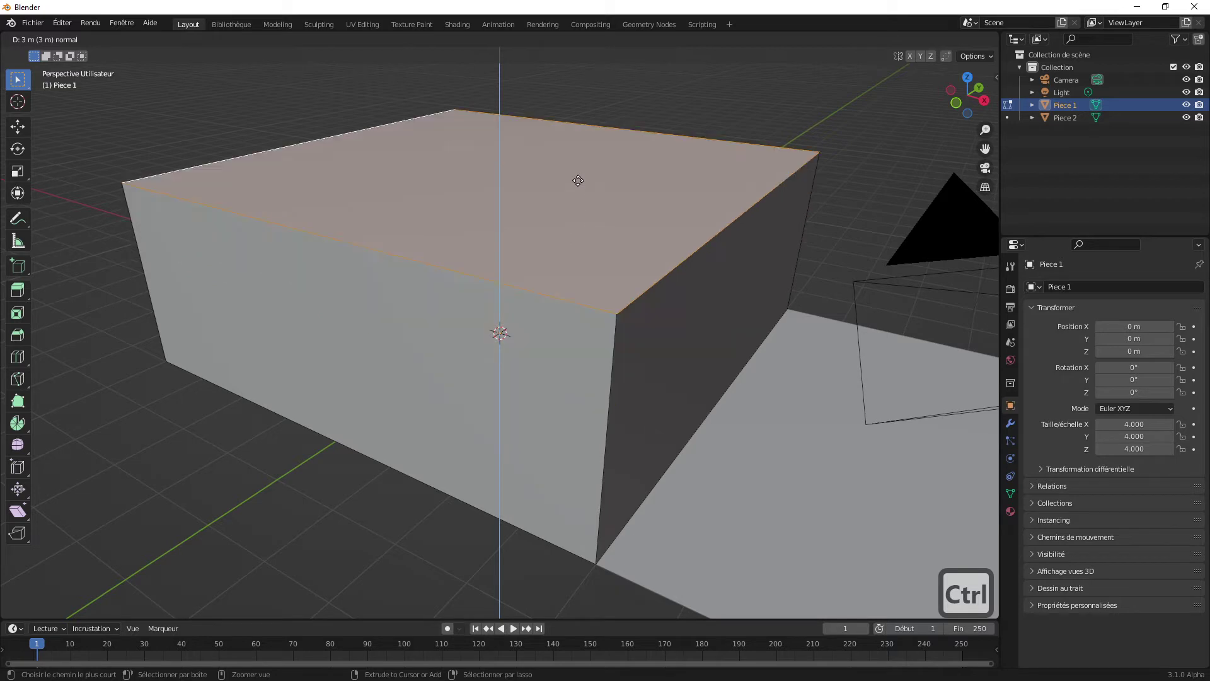
left_click(578, 175)
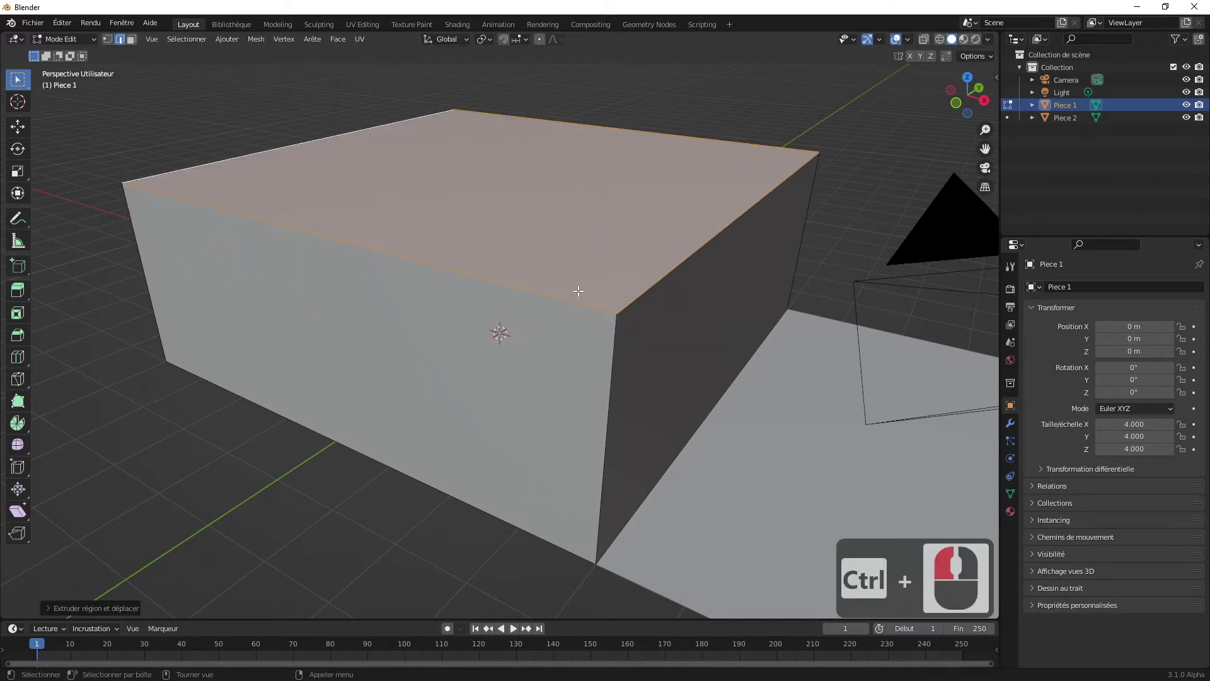
left_click(621, 298)
middle_click(617, 298)
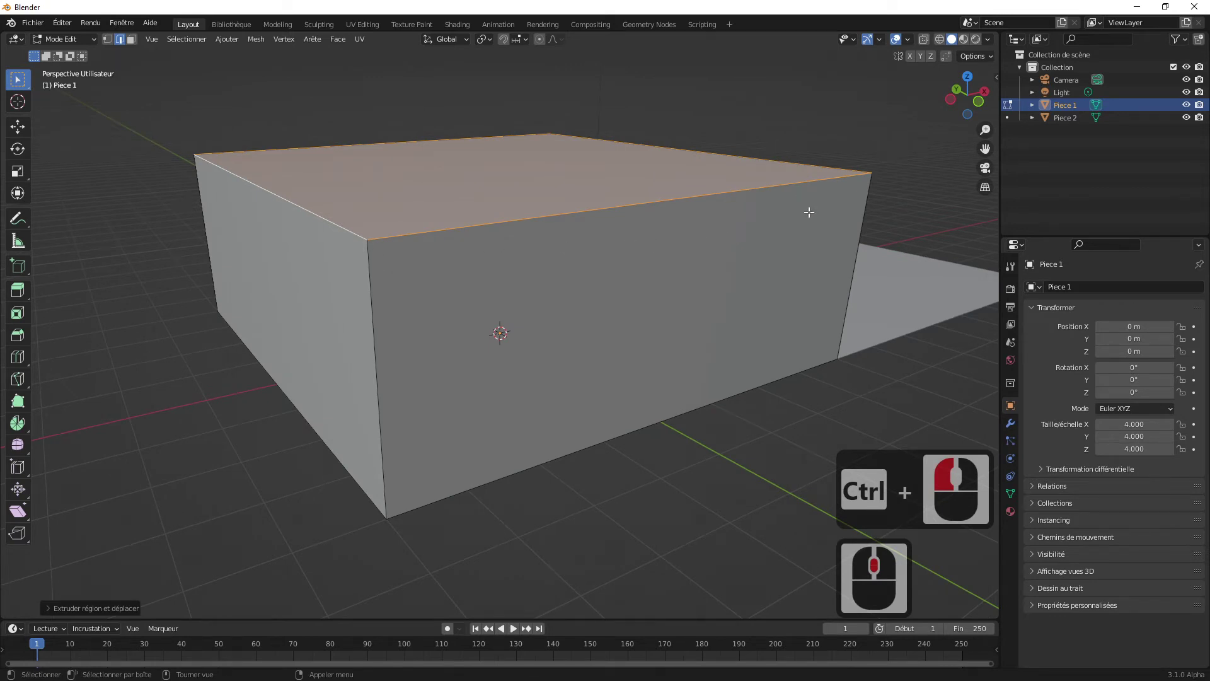
scroll("down", 3)
middle_click(564, 353)
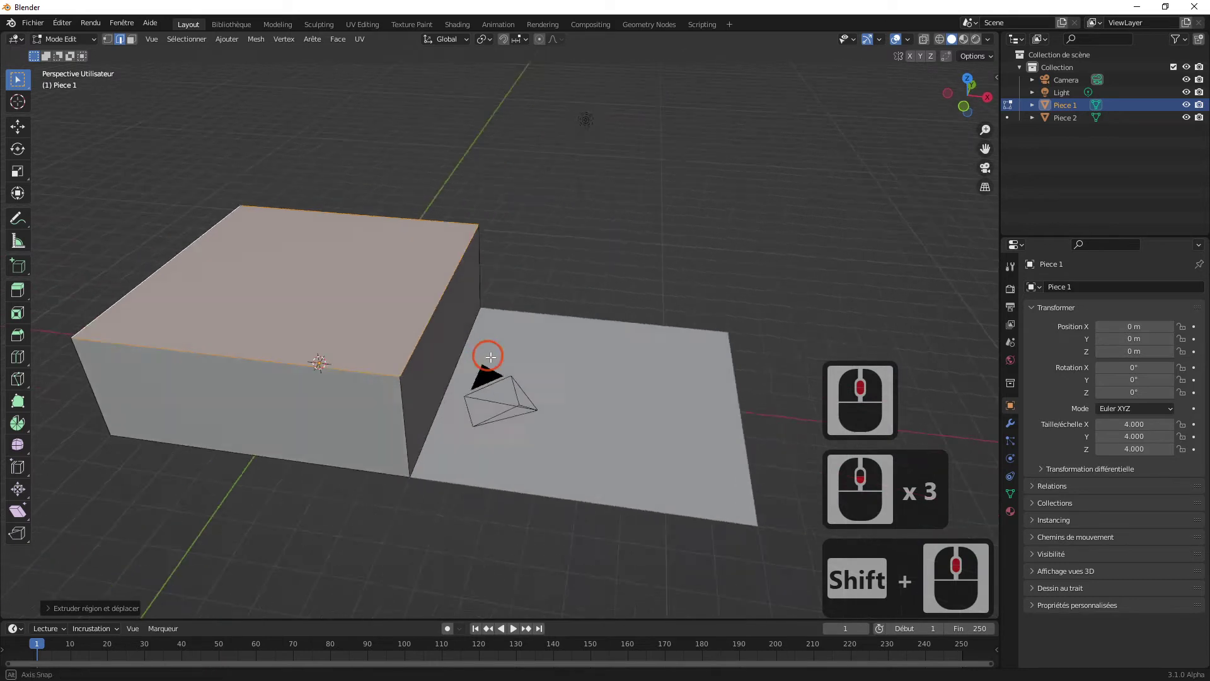
middle_click(486, 341)
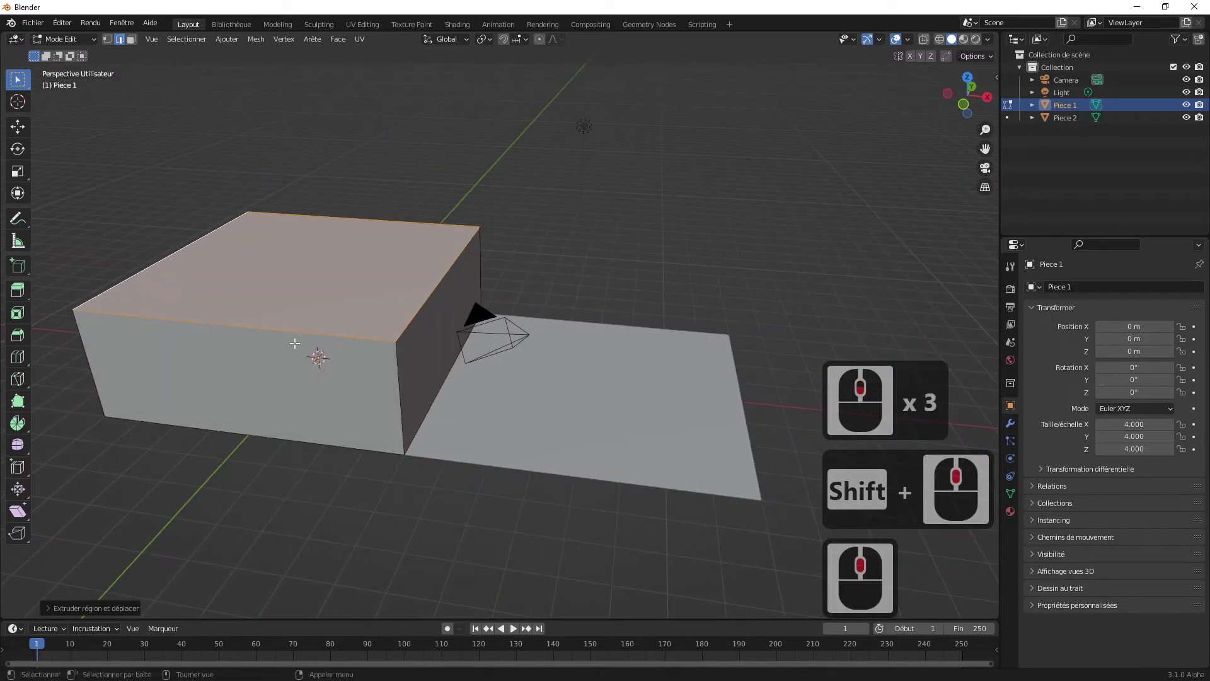
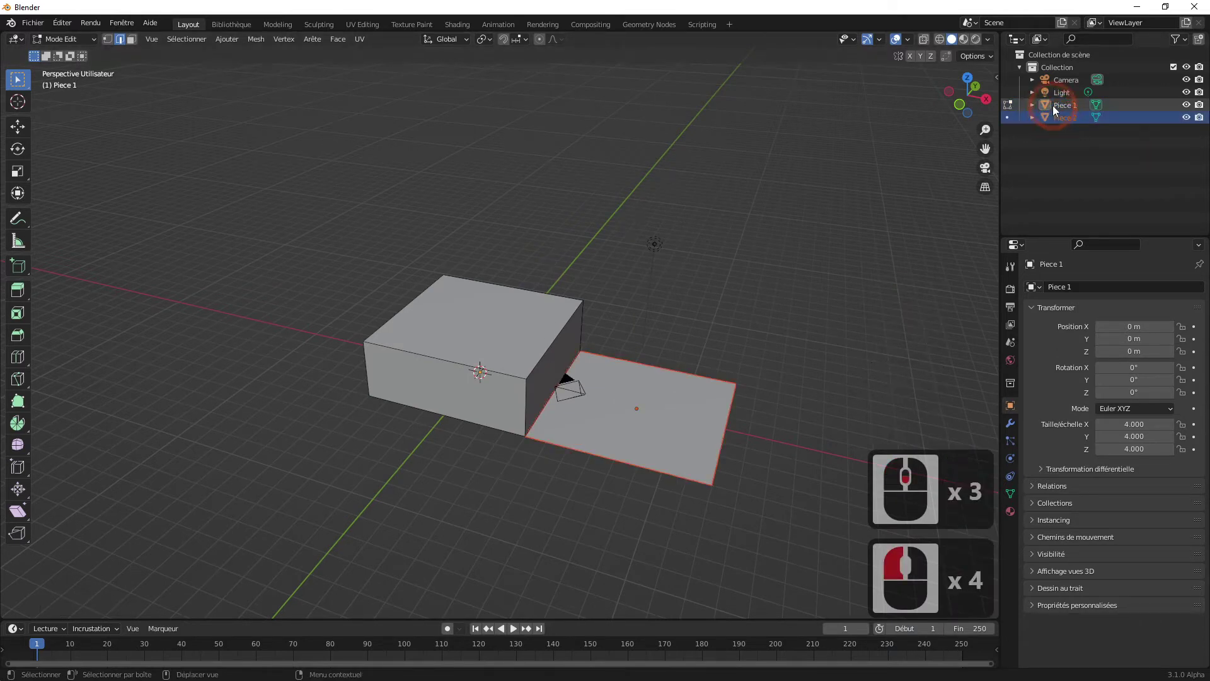
- Return Piece 1 to Object Mode and view the block from underneath
left_click(1055, 110)
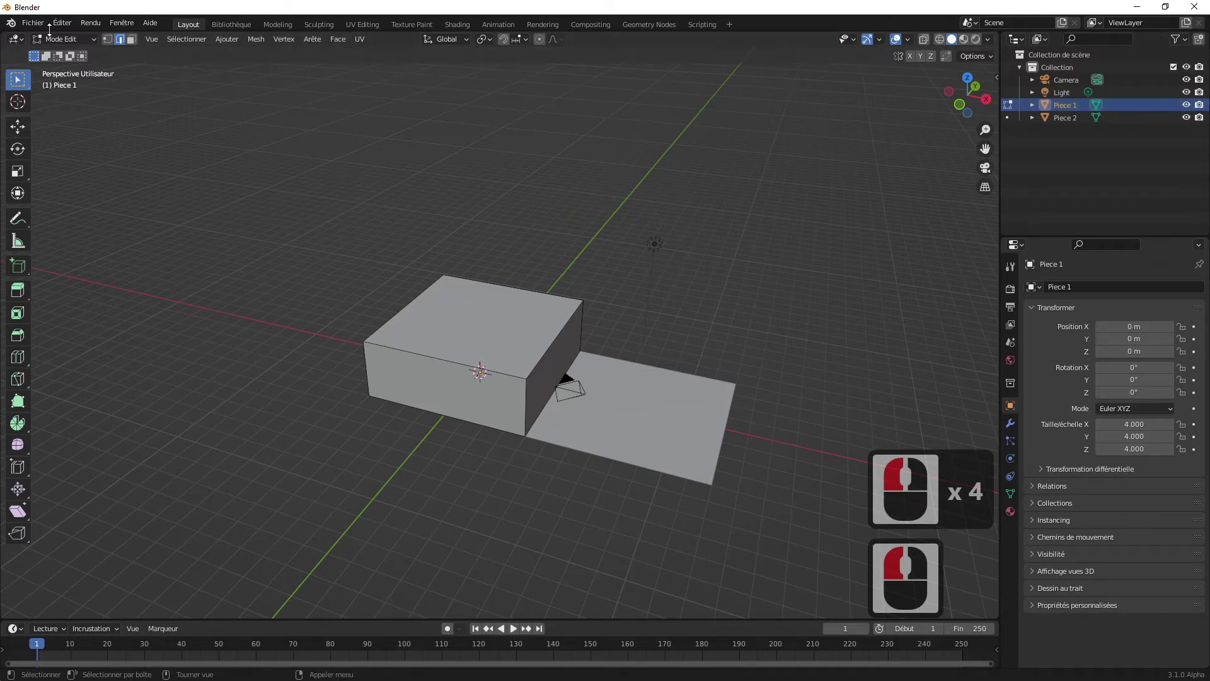
left_click(61, 43)
left_click(62, 57)
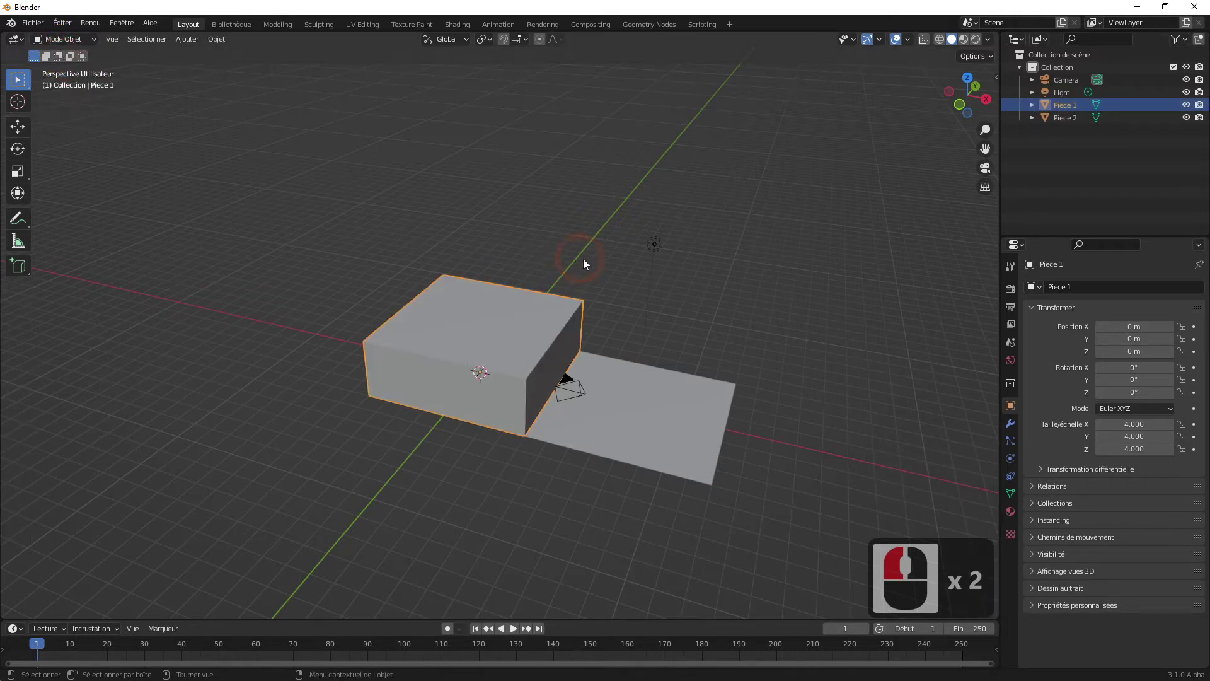
middle_click(611, 280)
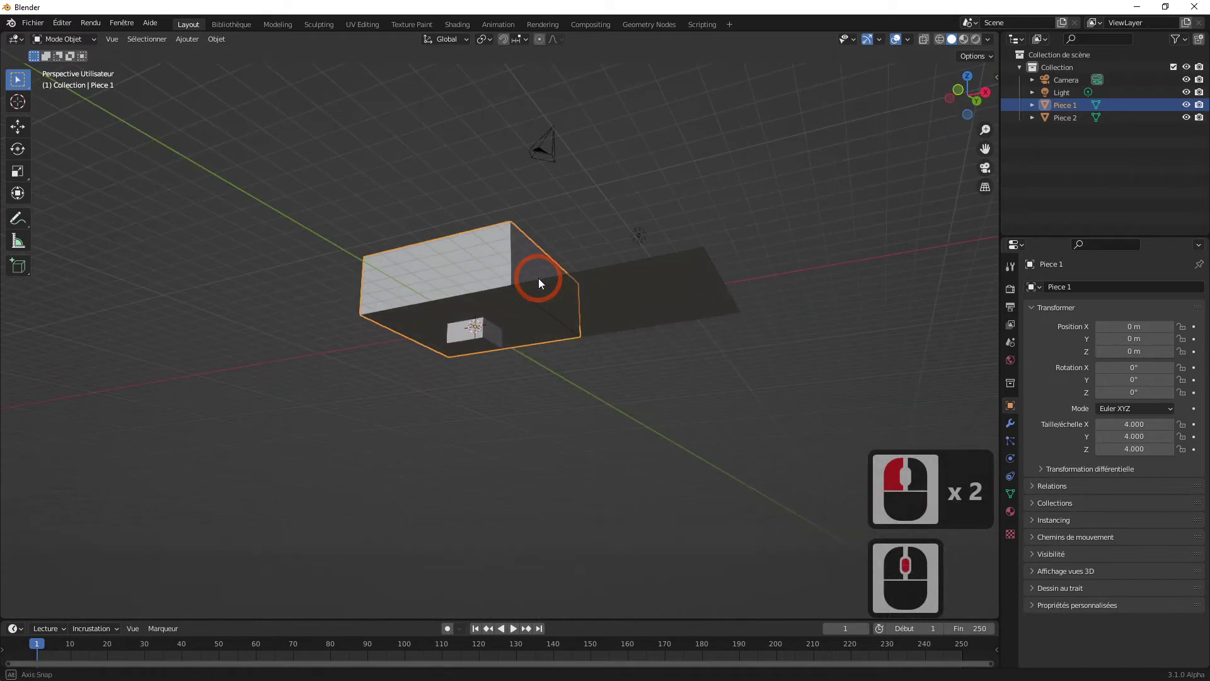
middle_click(542, 298)
- Select the room block and go back into editing its mesh
left_click(484, 342)
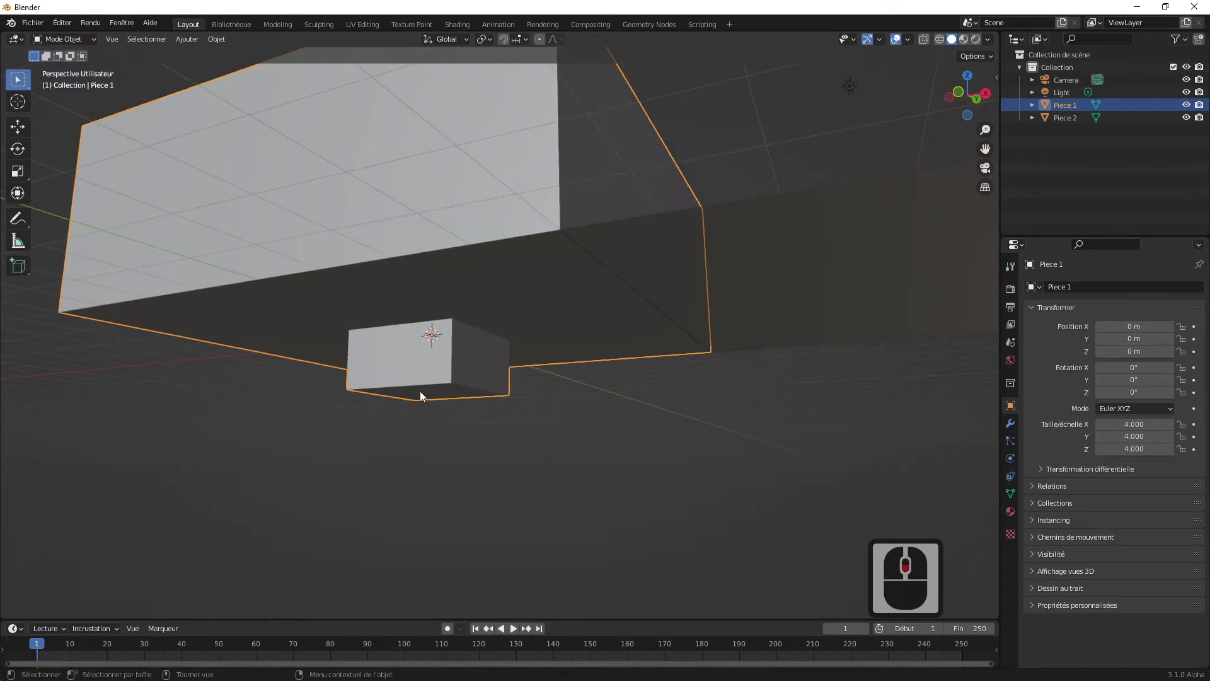
left_click_drag(473, 359, 447, 363)
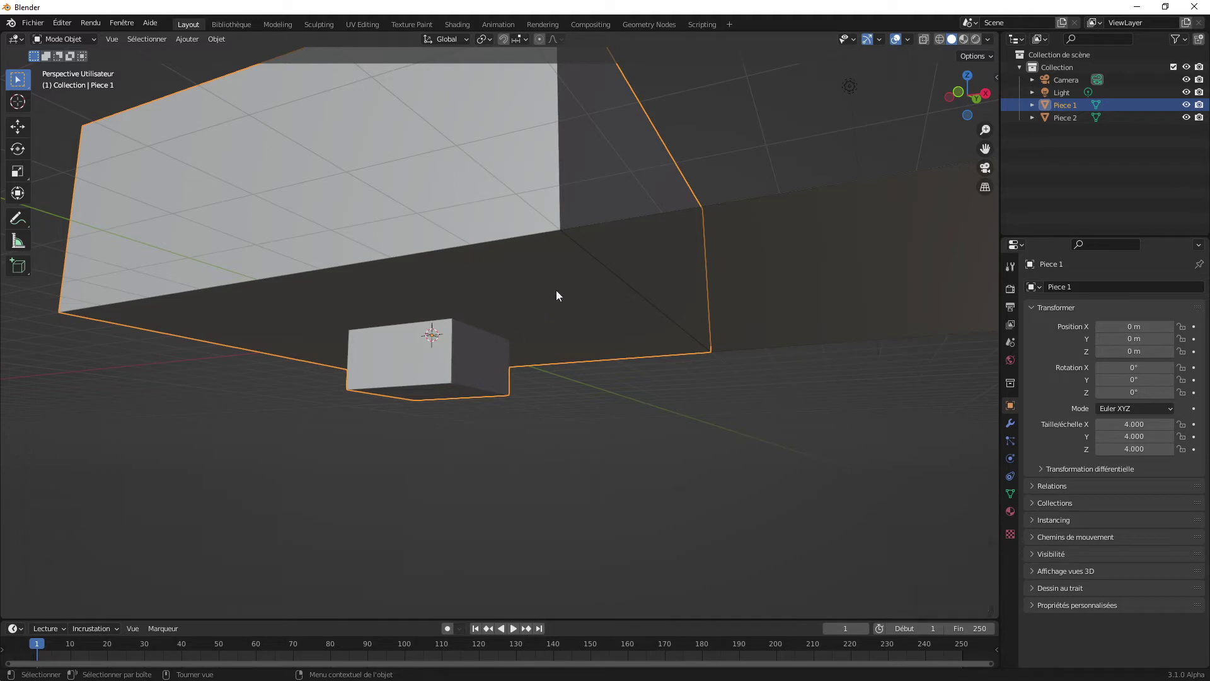
left_click(508, 299)
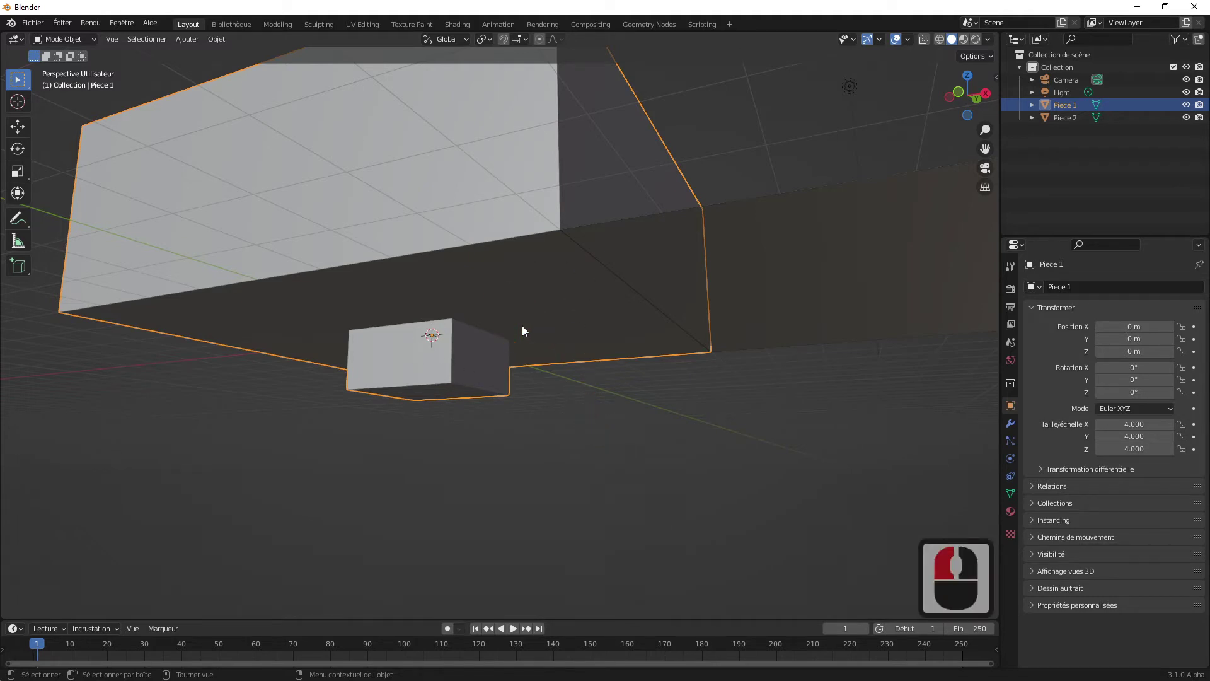
key("Tab")
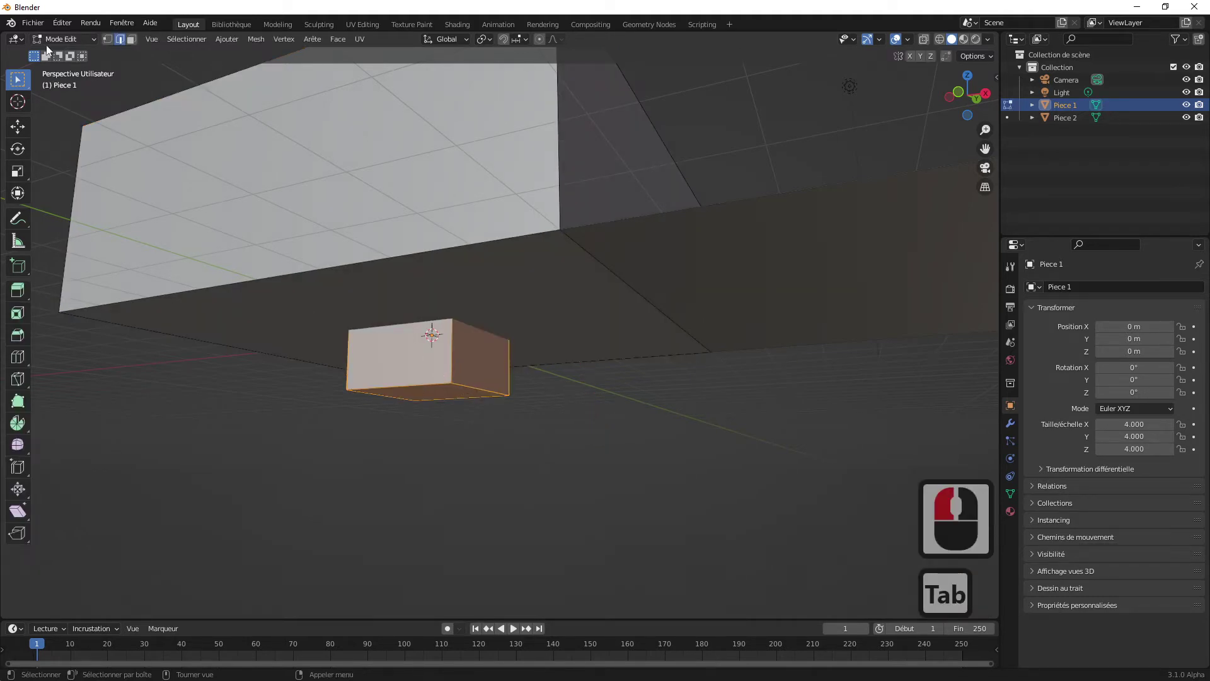
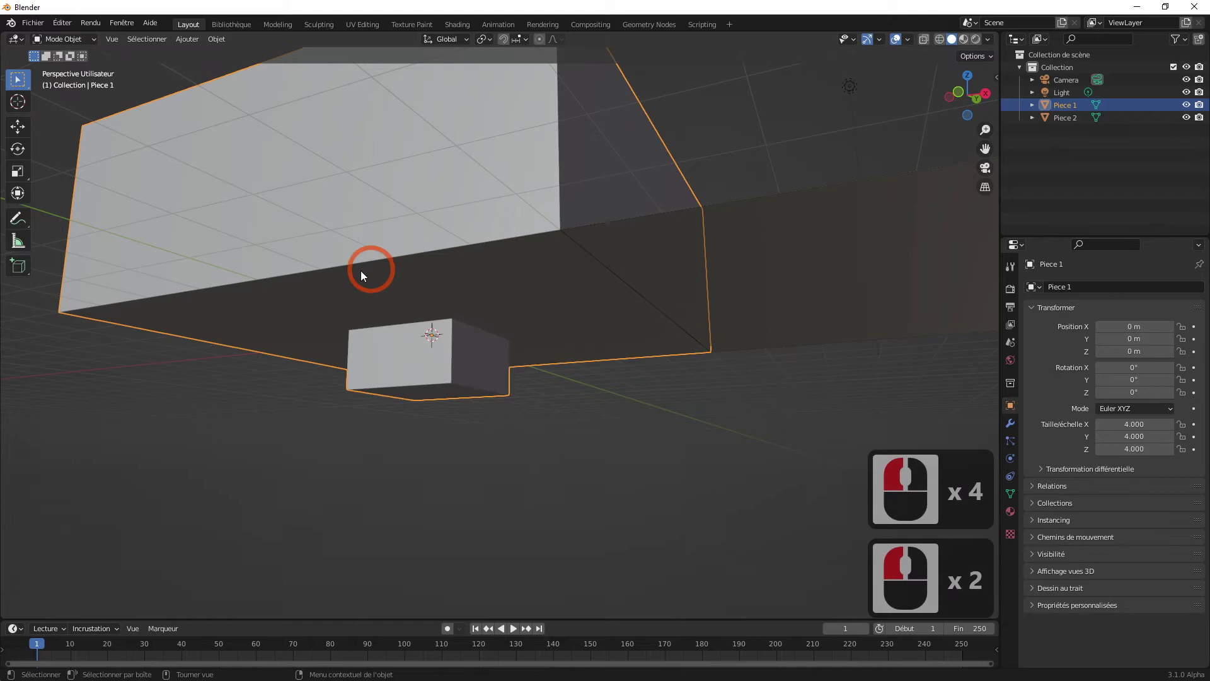
- Separate the small block's geometry into its own object, Piece 1.001
key("Tab")
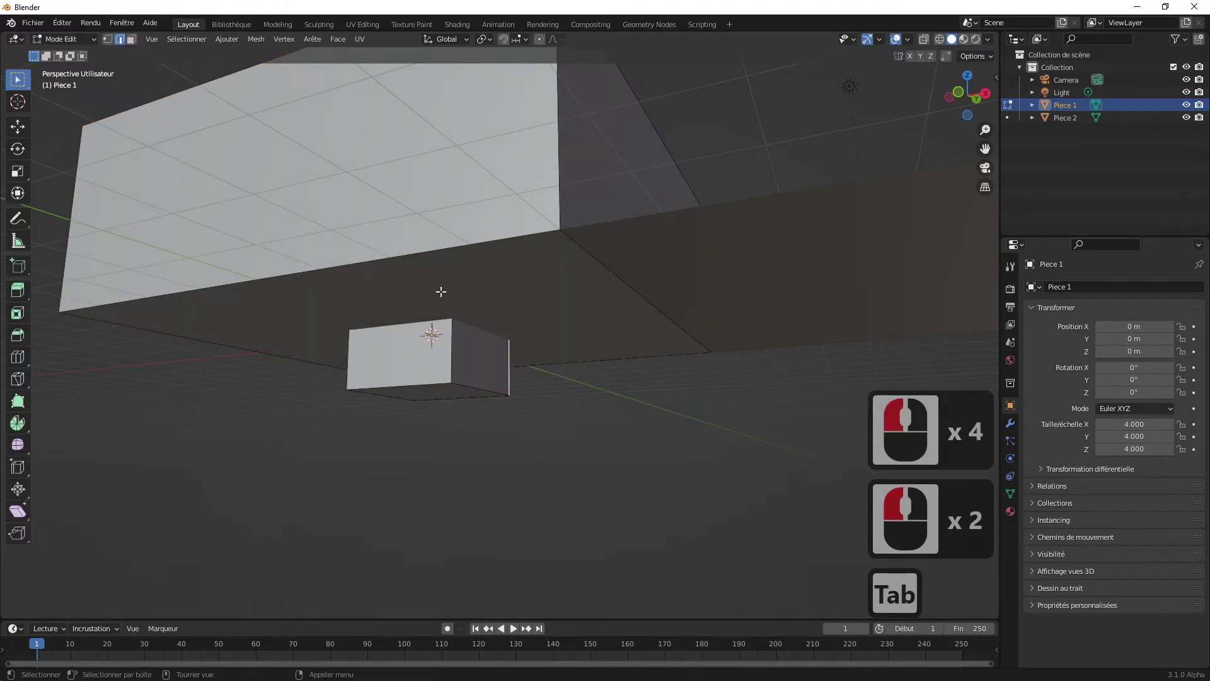
key("a")
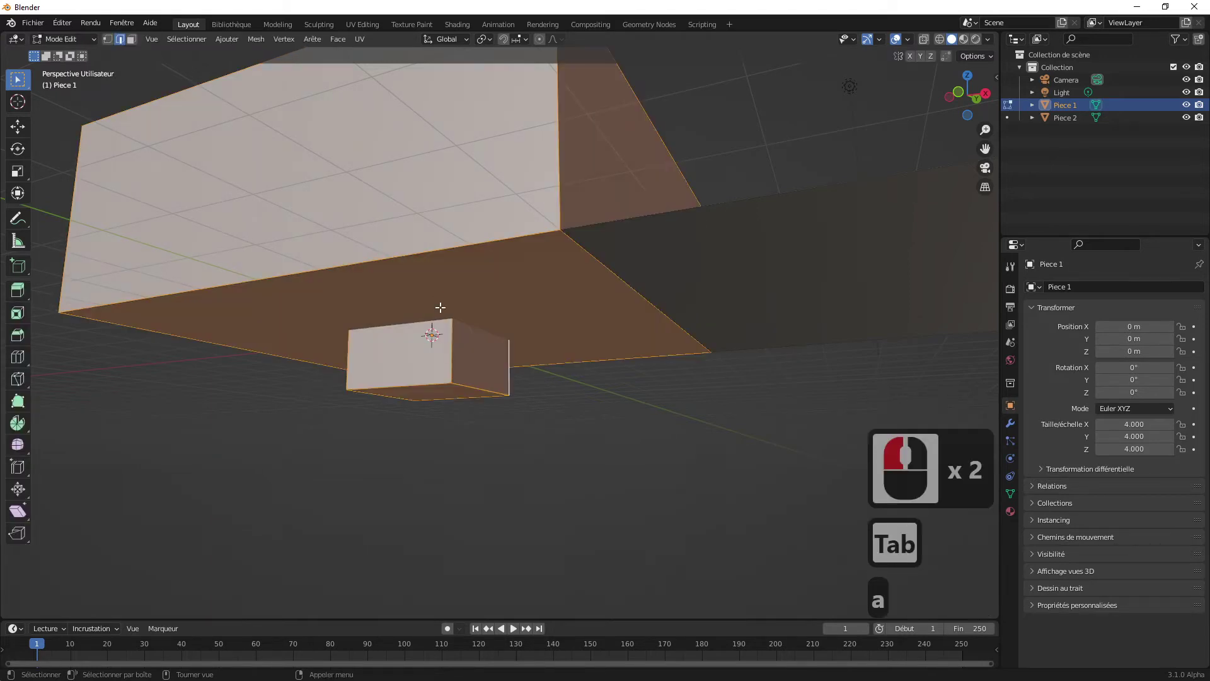
right_click(443, 316)
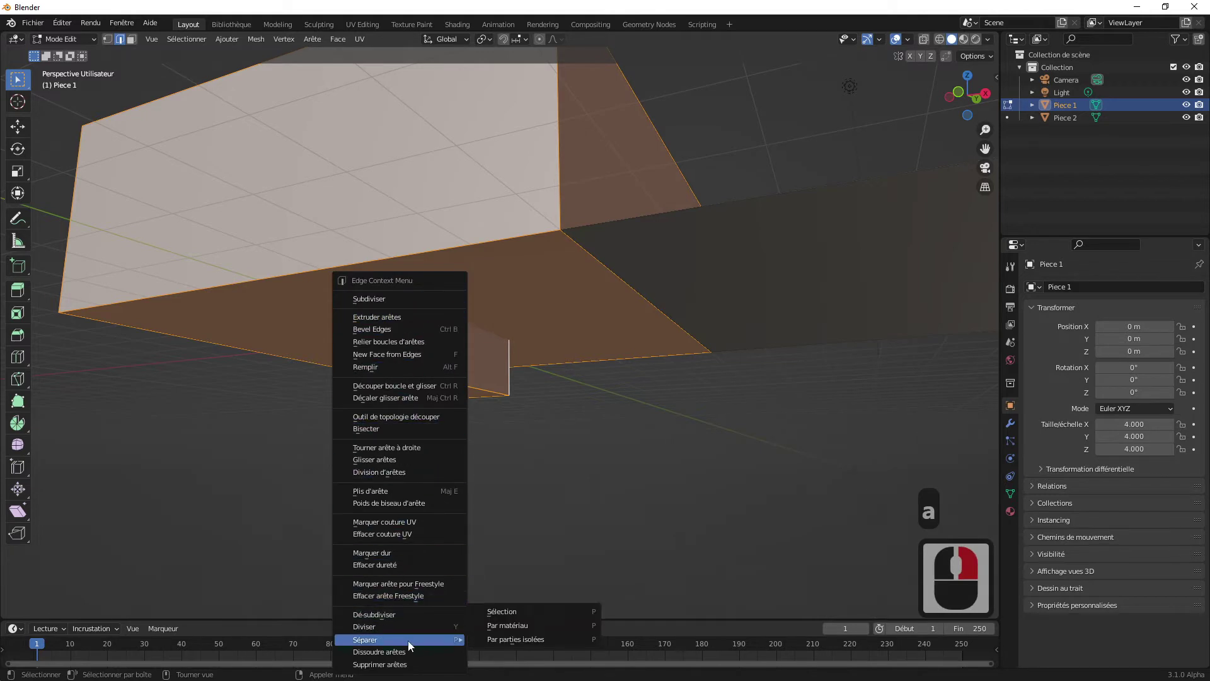
left_click(526, 641)
double_click(79, 40)
- Back in Object Mode, select the newly separated block Piece 1.001
left_click(92, 55)
left_click(440, 388)
middle_click(452, 405)
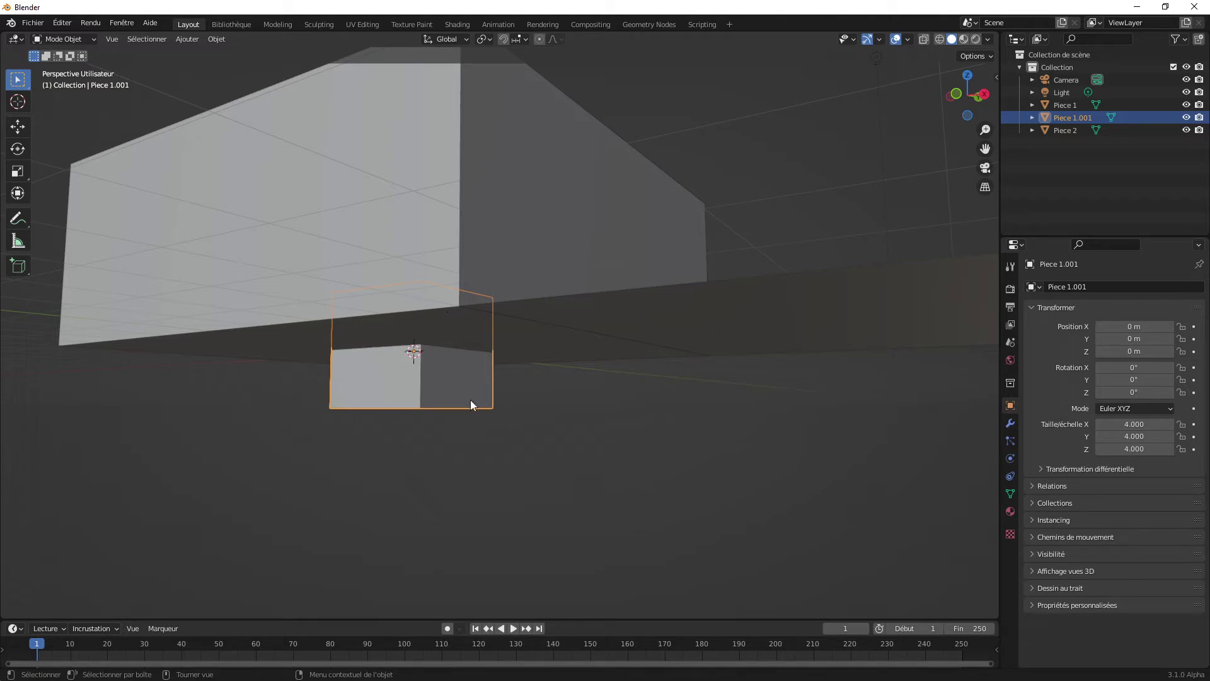
- Raise the block 1 m along Z and switch to top view over the room
key("g")
key("z")
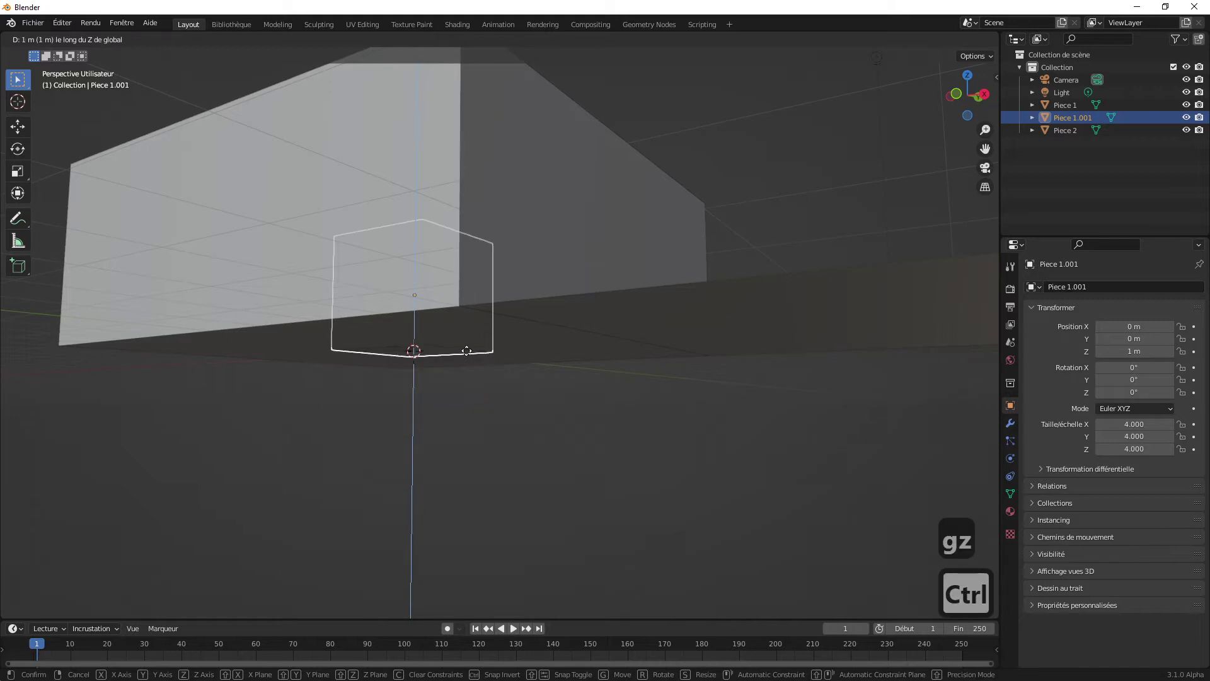
left_click(469, 353)
key("7")
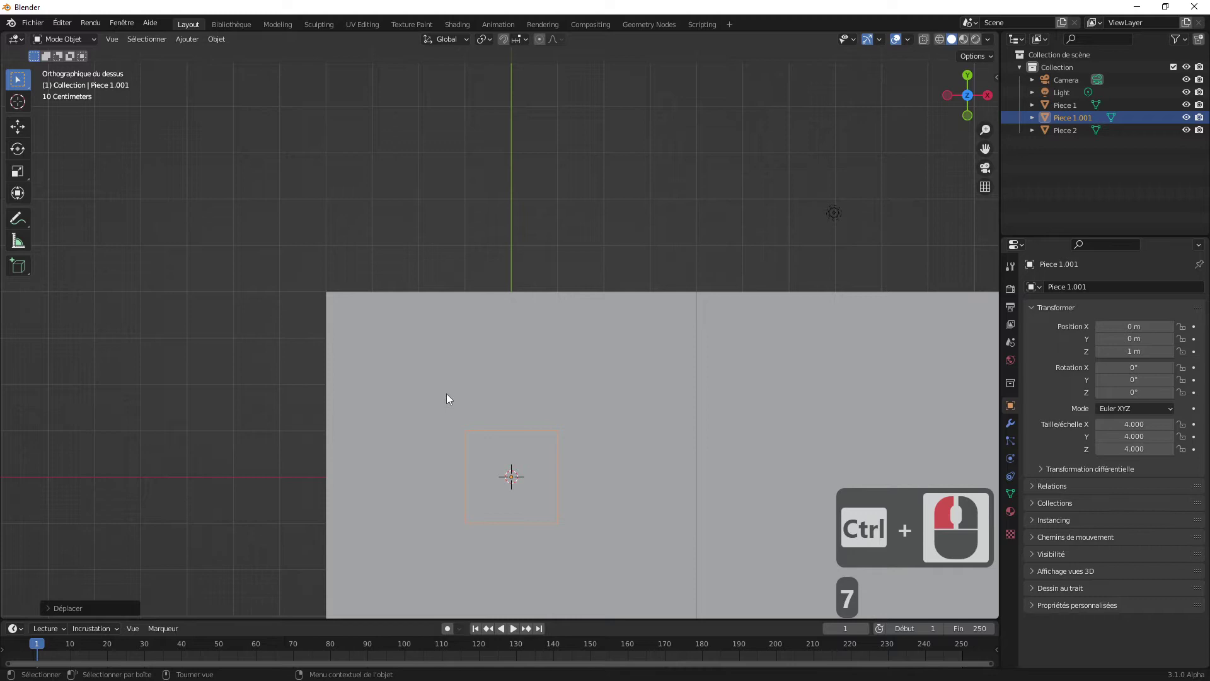
scroll("up", 3)
middle_click(482, 401)
scroll("up", 3)
middle_click(498, 313)
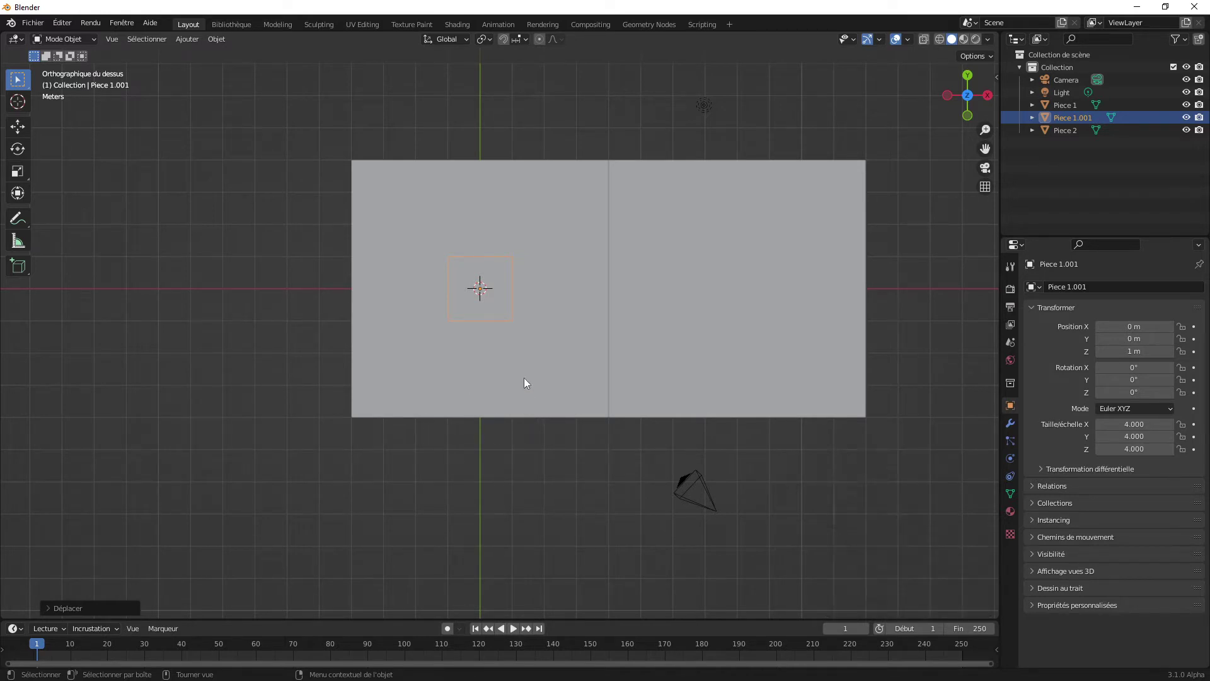
- Shift the block 3 m along Y into the room's front wall and inspect it
key("g")
key("y")
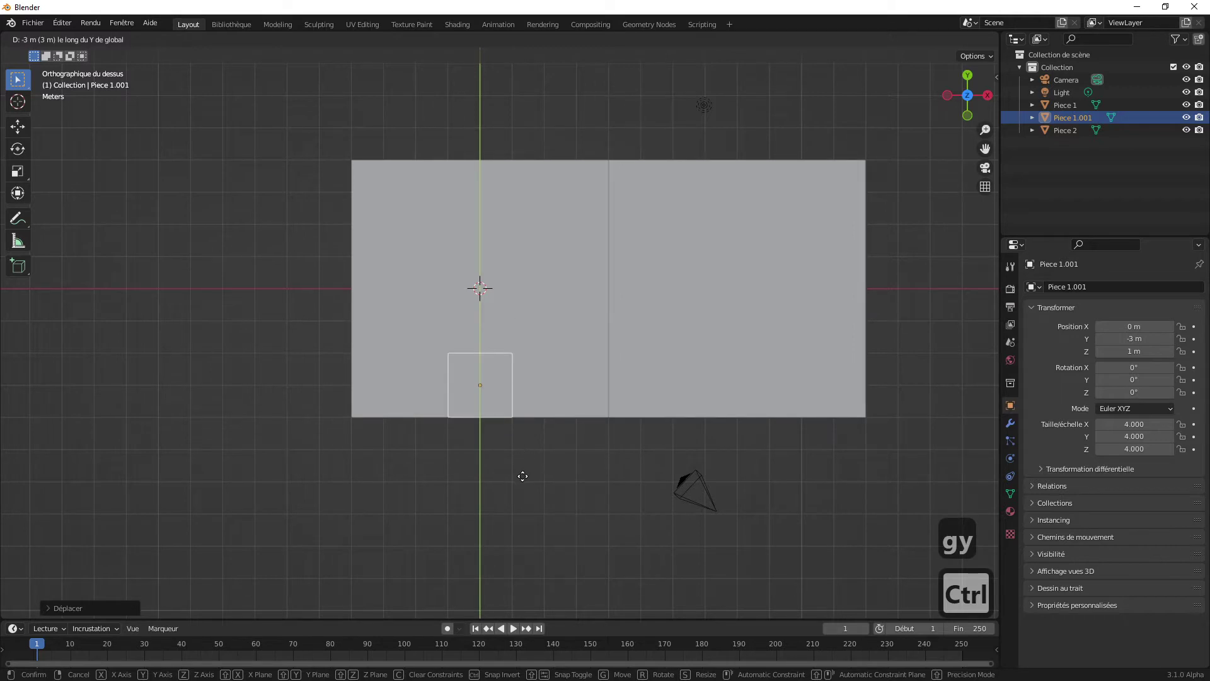
left_click(526, 500)
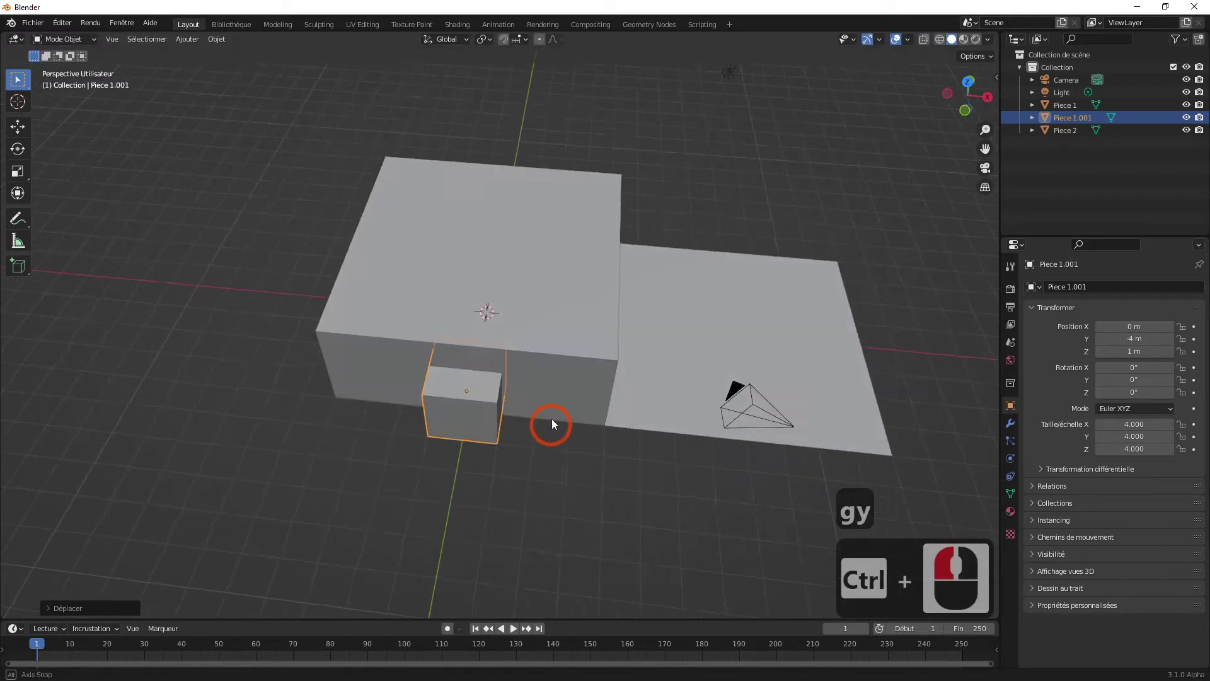
scroll("up", 3)
scroll("down", 3)
scroll("up", 3)
scroll("down", 3)
scroll("up", 3)
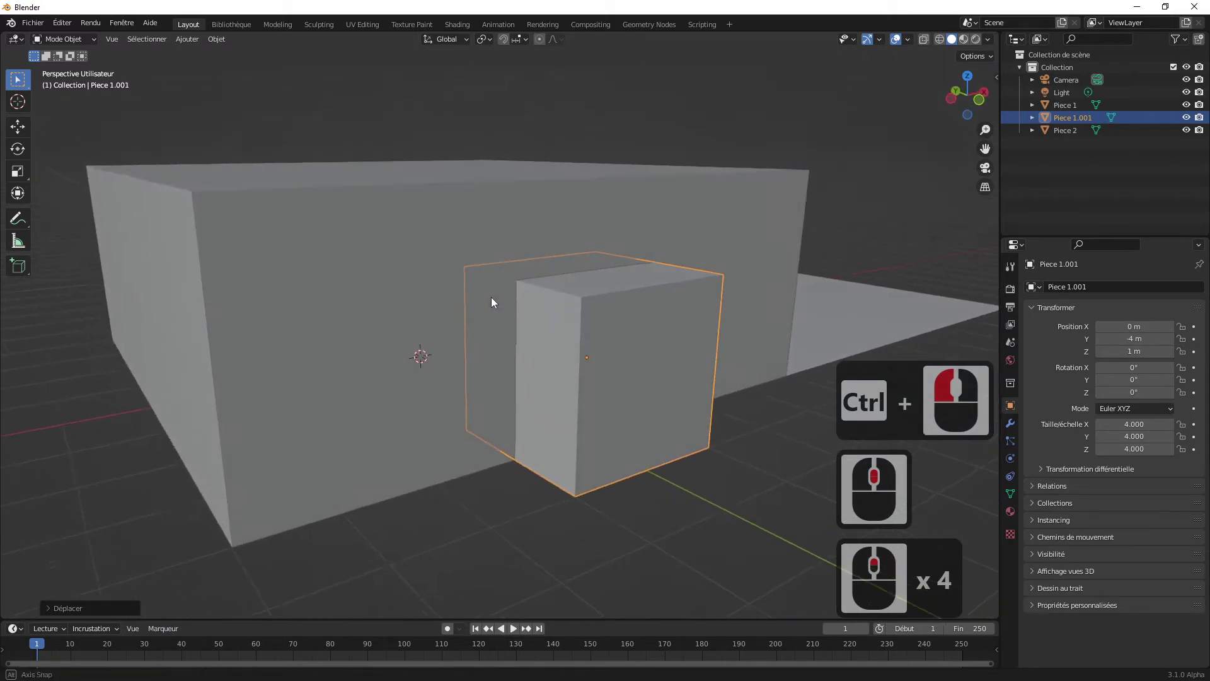
middle_click(481, 295)
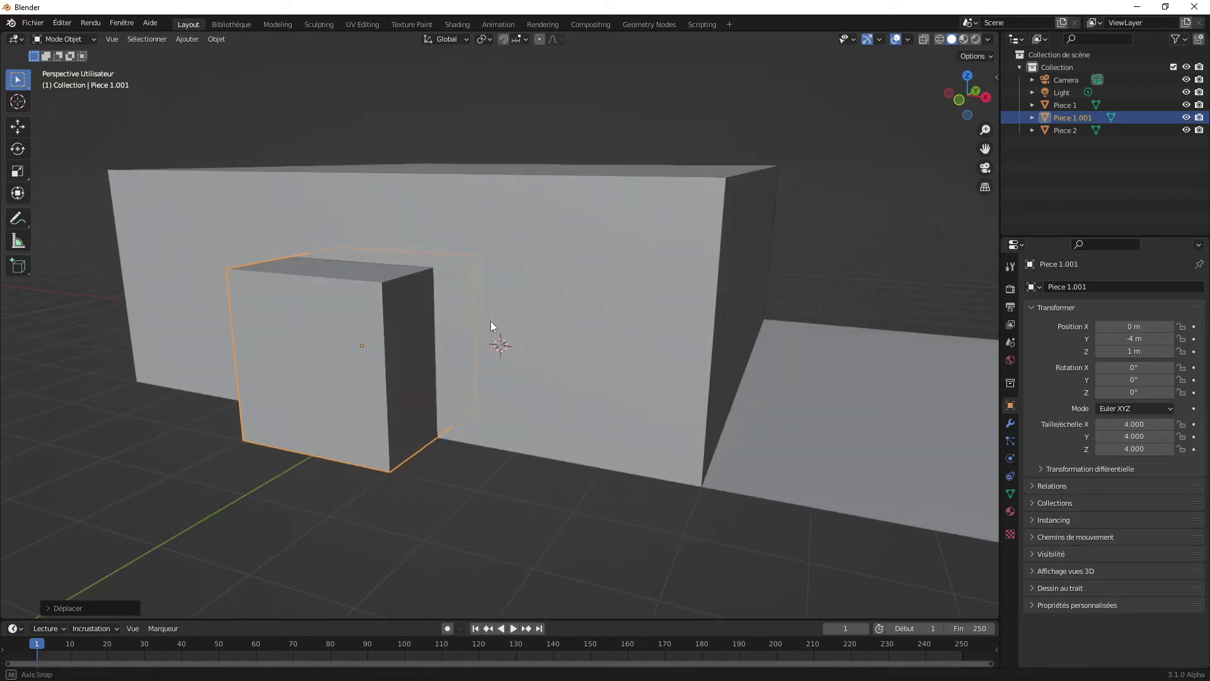
left_click_drag(492, 324, 457, 460)
left_click_drag(446, 438, 481, 359)
- Enter Edit Mode on Piece 1.001 and select its top face
key("Tab")
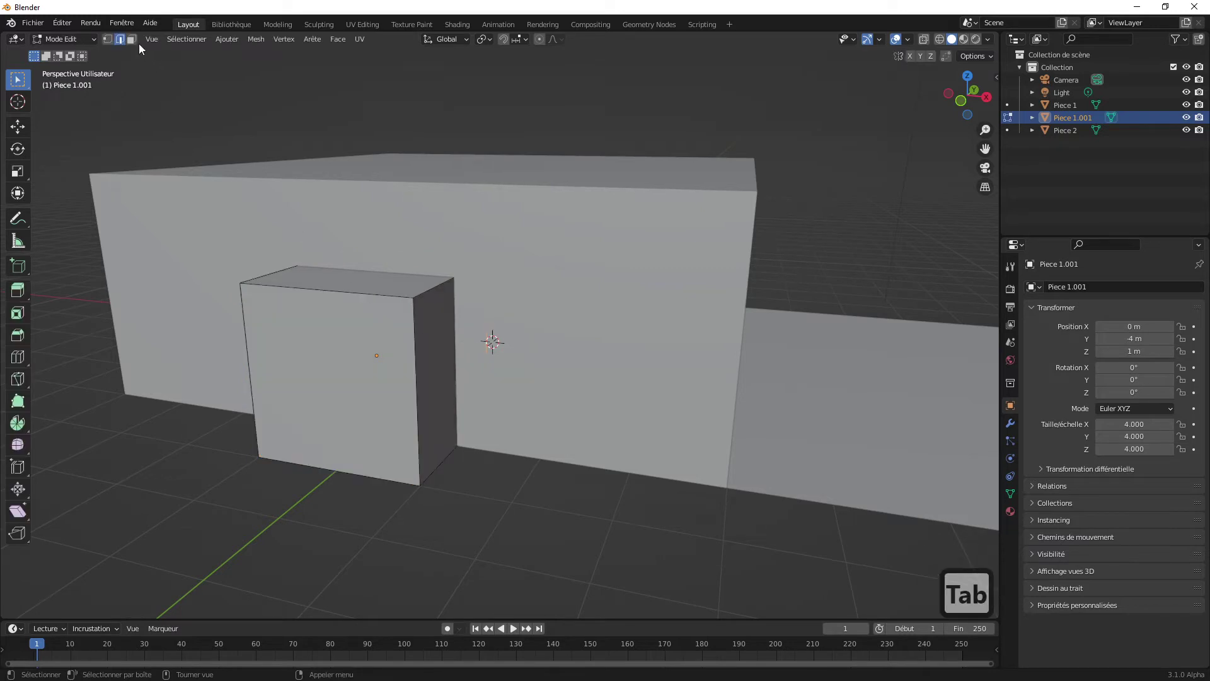
left_click(138, 47)
left_click(367, 282)
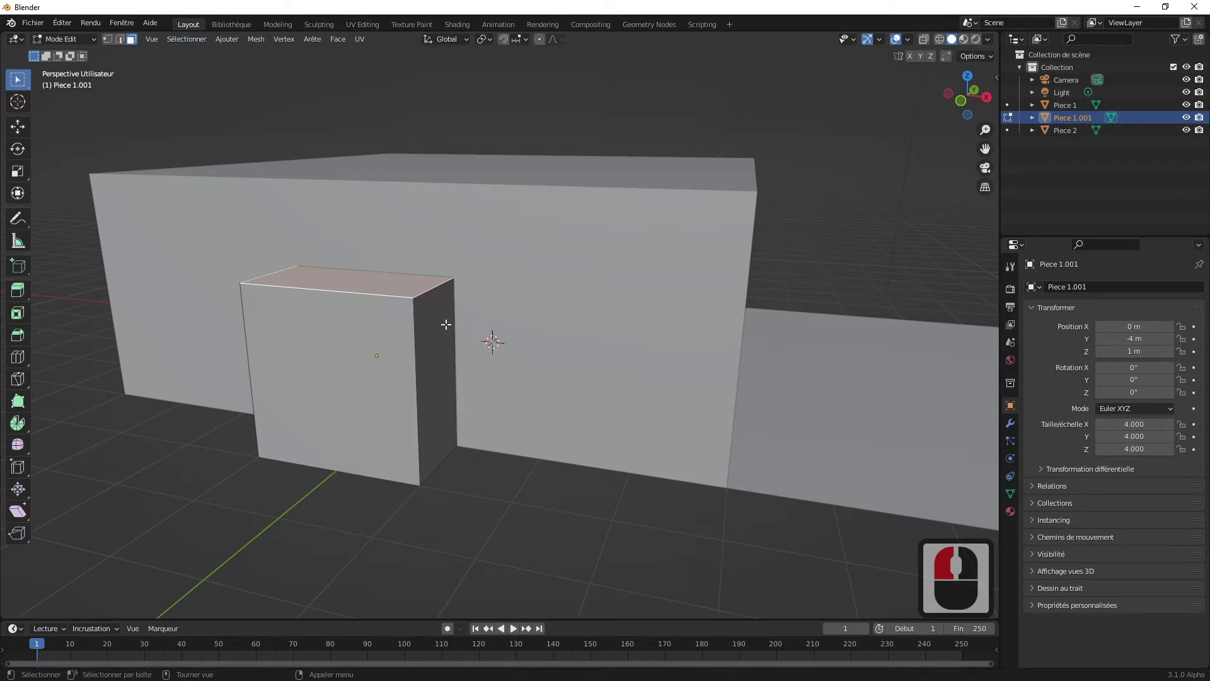
- Raise the top face 0.2 m along Z to make the door block taller
key("g")
key("z")
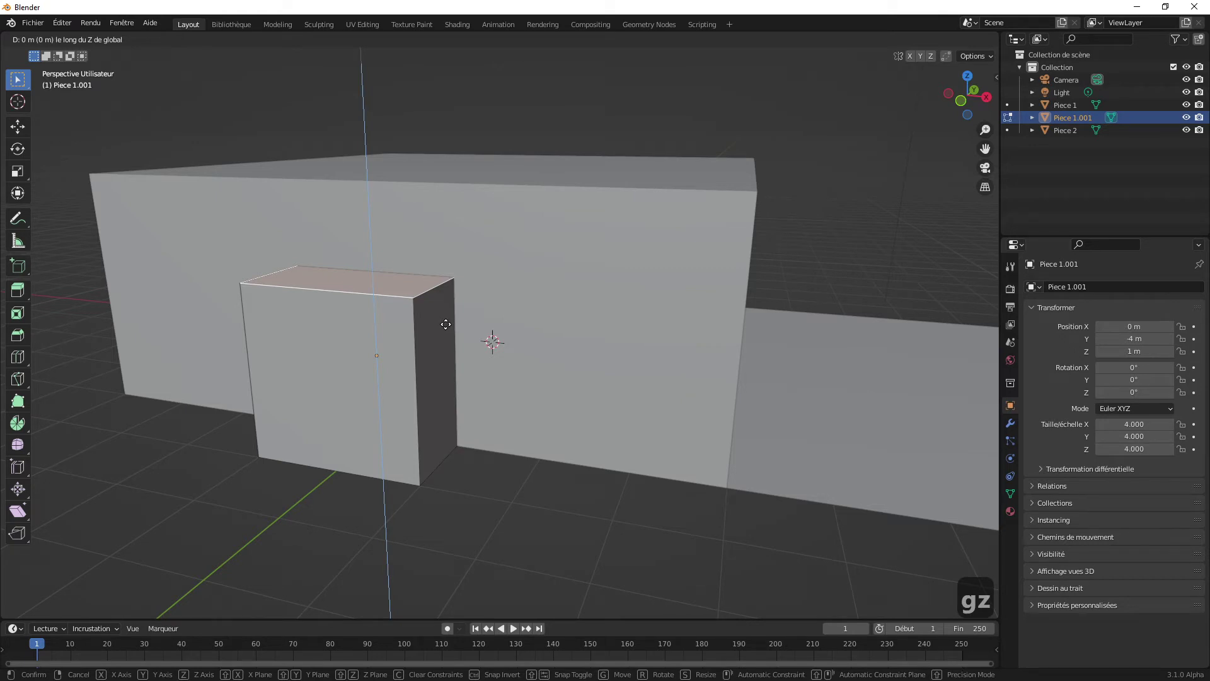
type("gz")
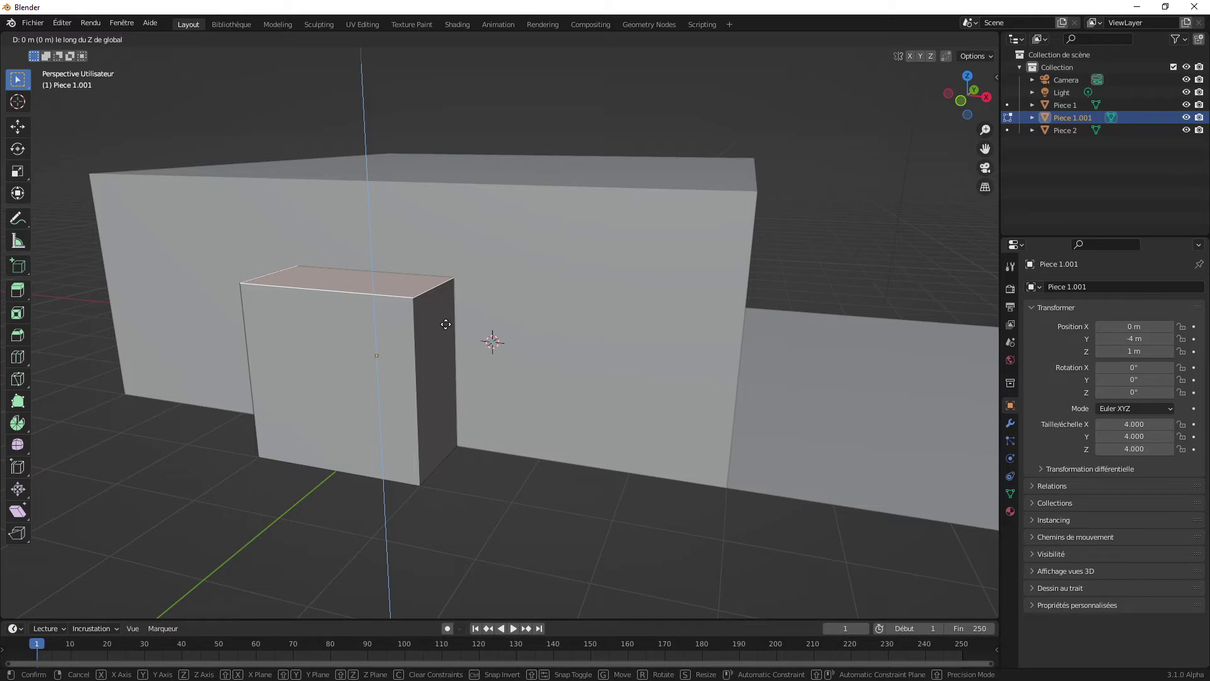
type("0.2")
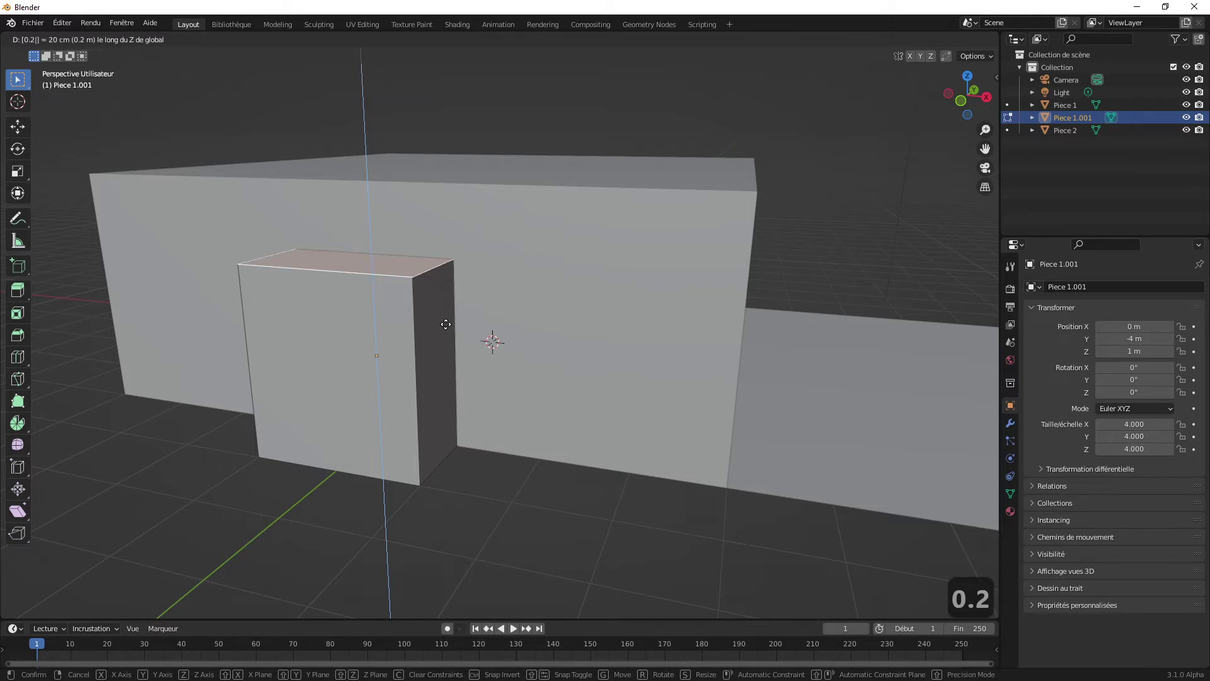
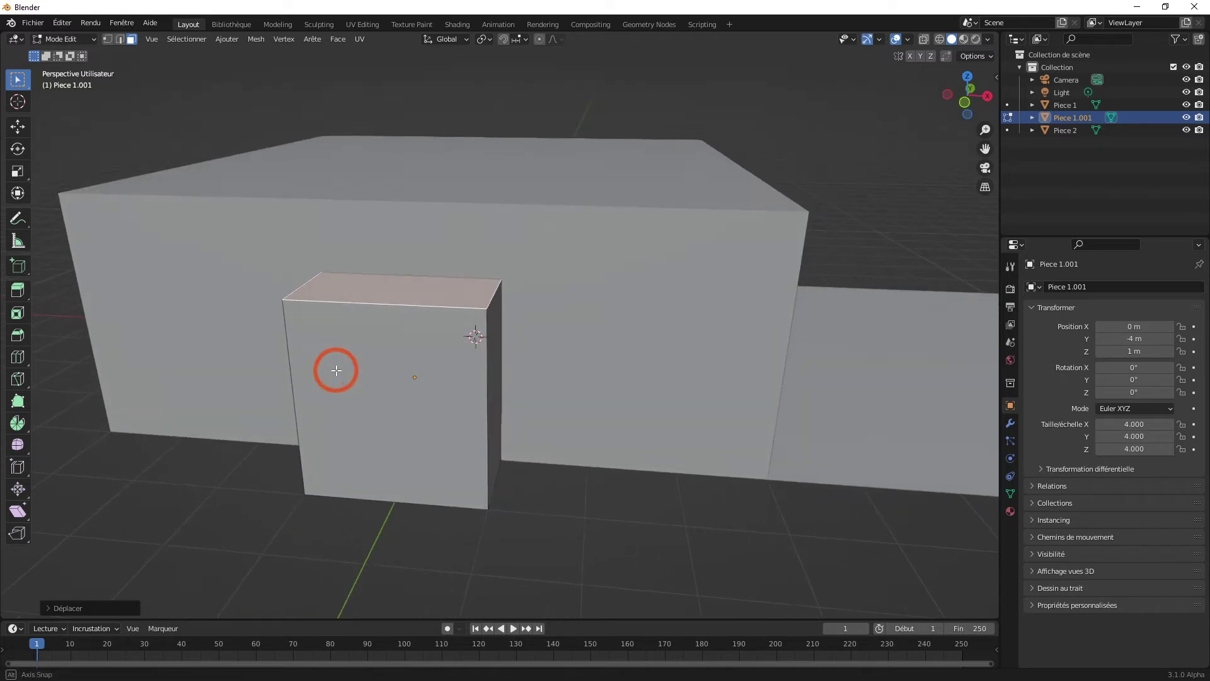
left_click_drag(344, 363, 563, 392)
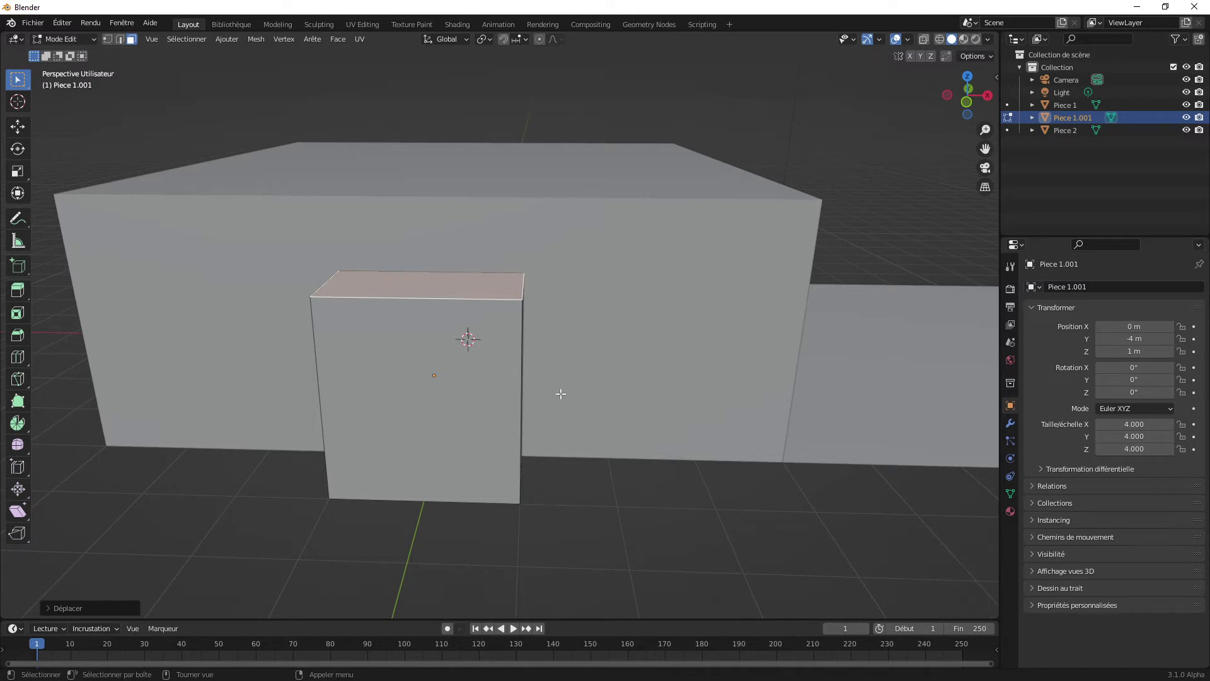
middle_click(535, 384)
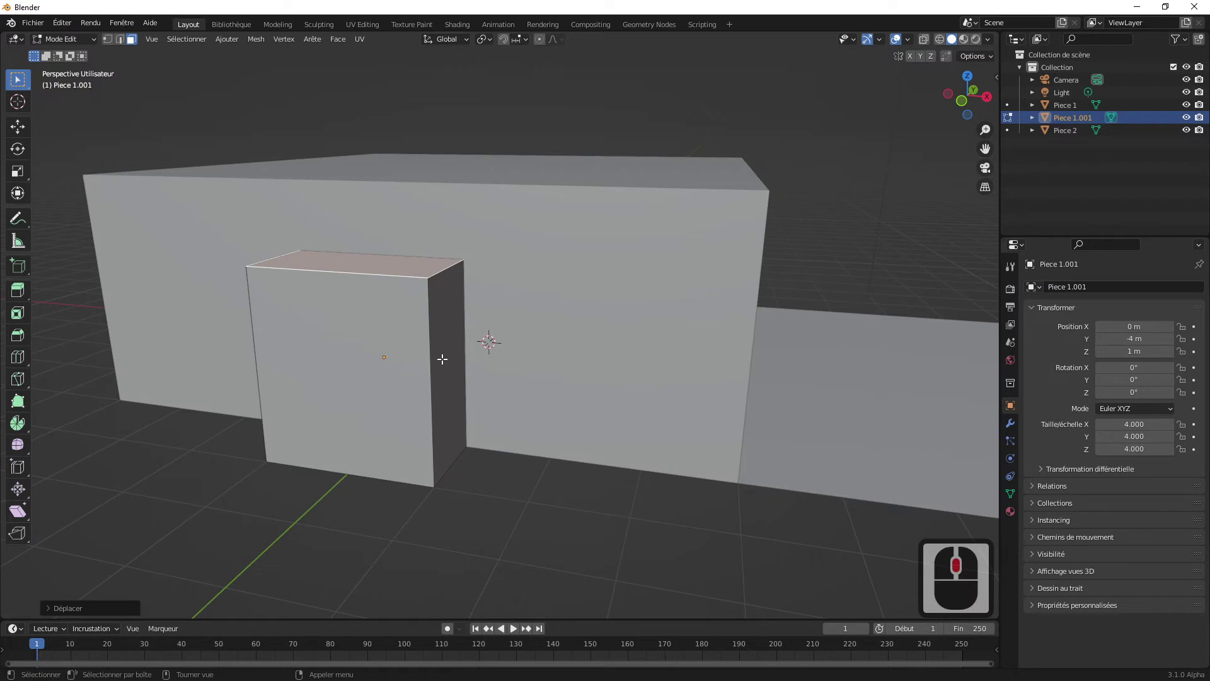
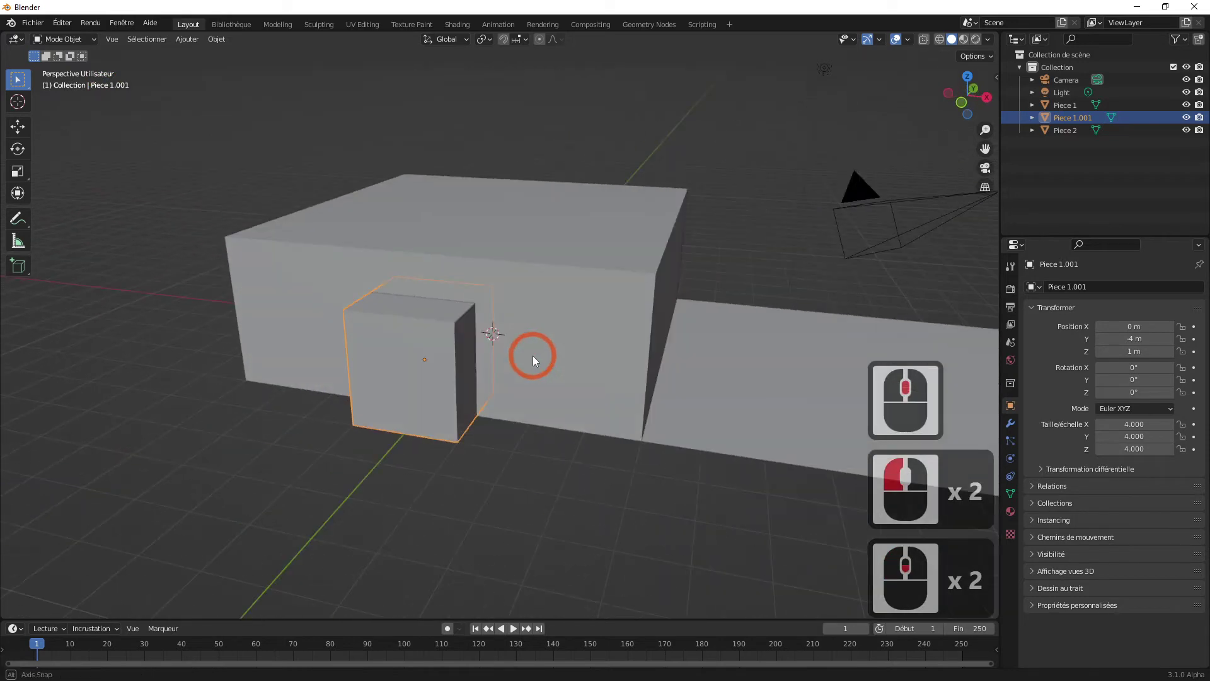
- Rename the door block Piece 1.001 to 'Pour les portes larges' in the Outliner
middle_click(520, 362)
left_click(432, 364)
left_click(446, 389)
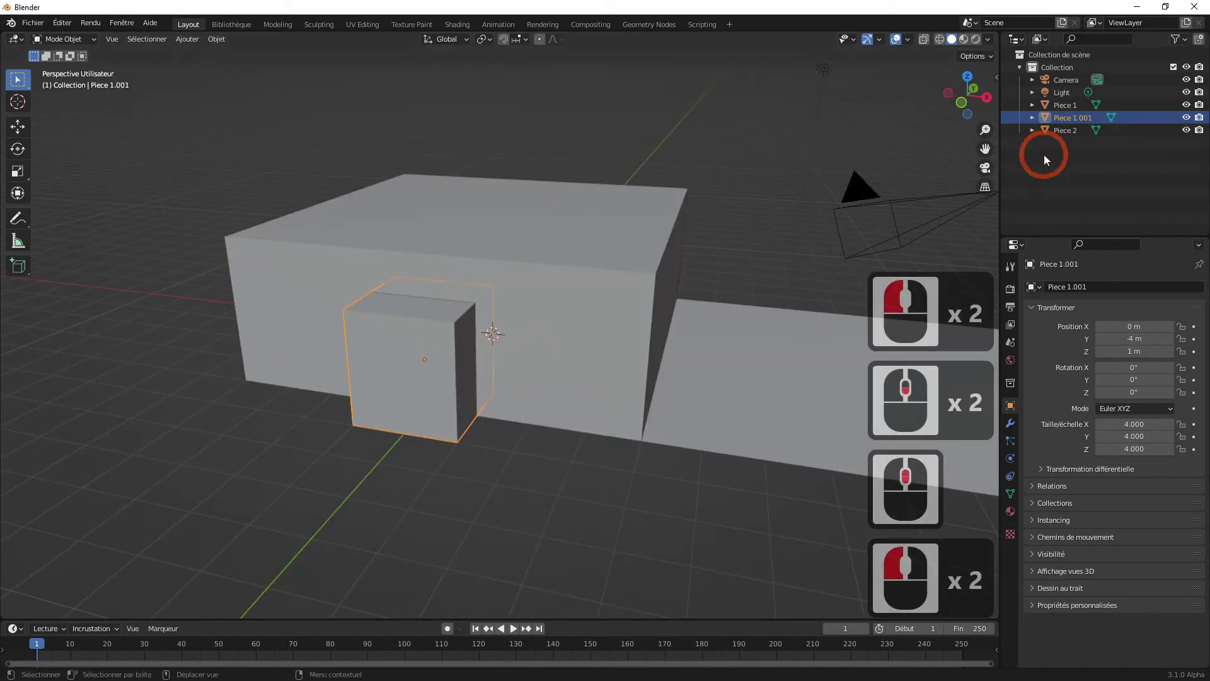
double_click(1068, 124)
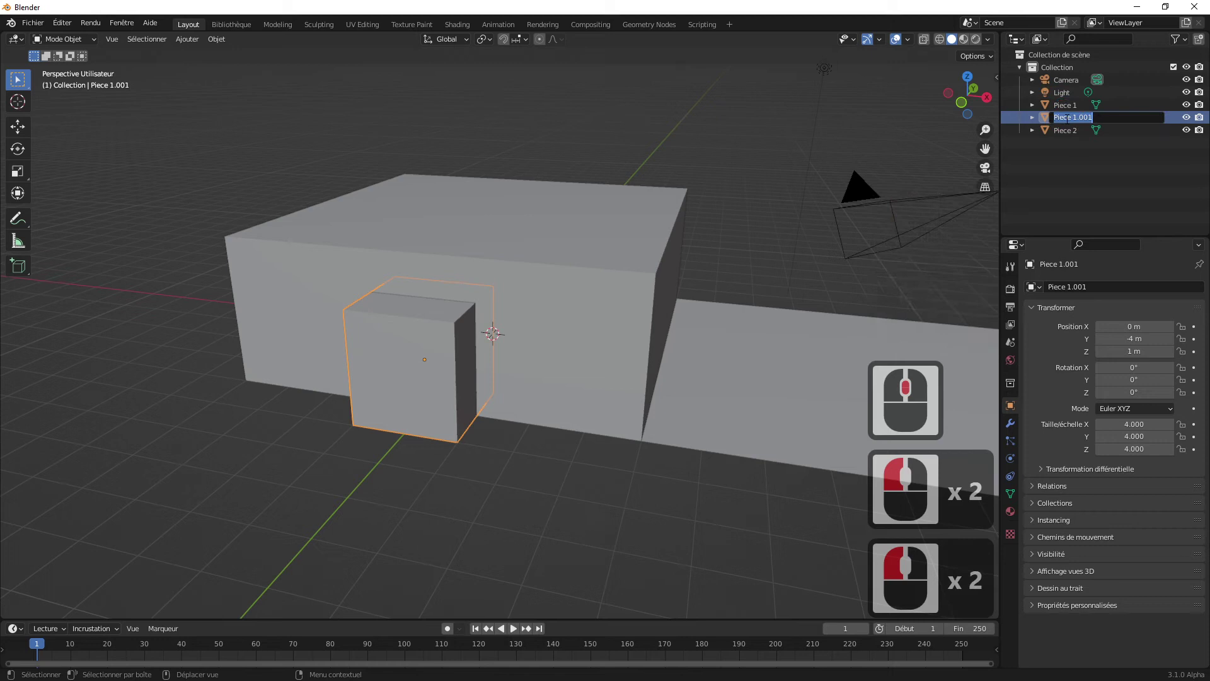
type("pour kles")
key("BackSpace")
key("BackSpace")
key("BackSpace")
key("BackSpace")
type("les portes")
type("la rges")
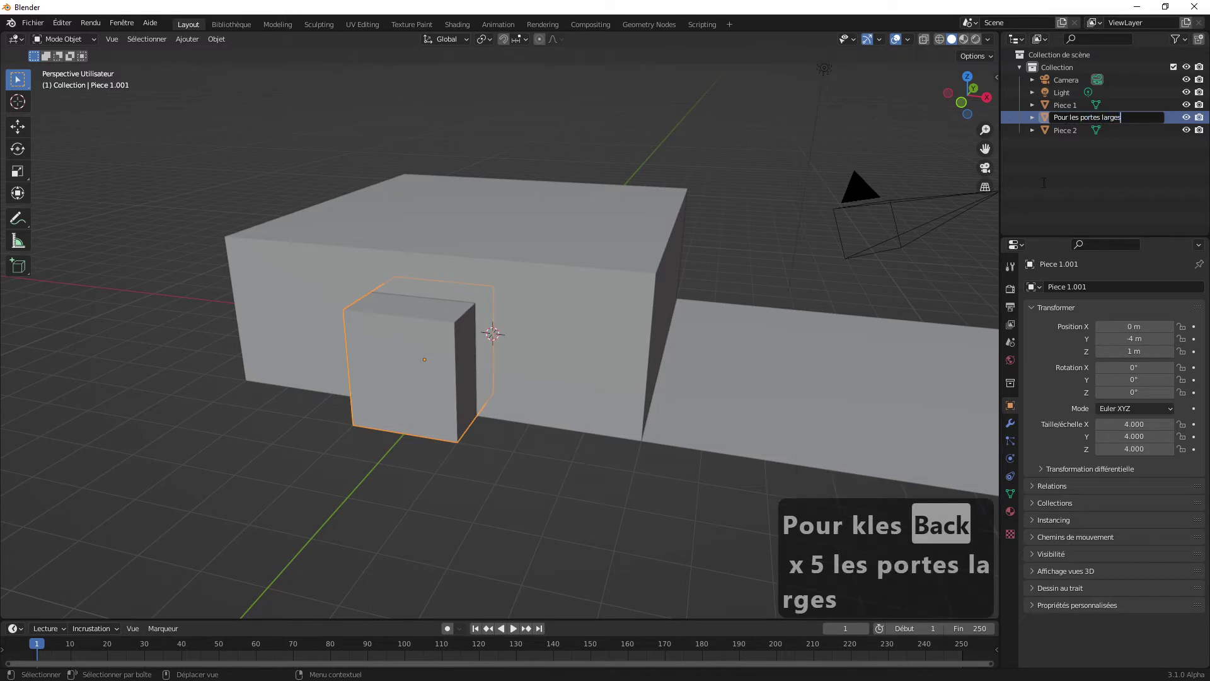
left_click_drag(1047, 191, 753, 221)
left_click(741, 222)
left_click(722, 229)
middle_click(752, 227)
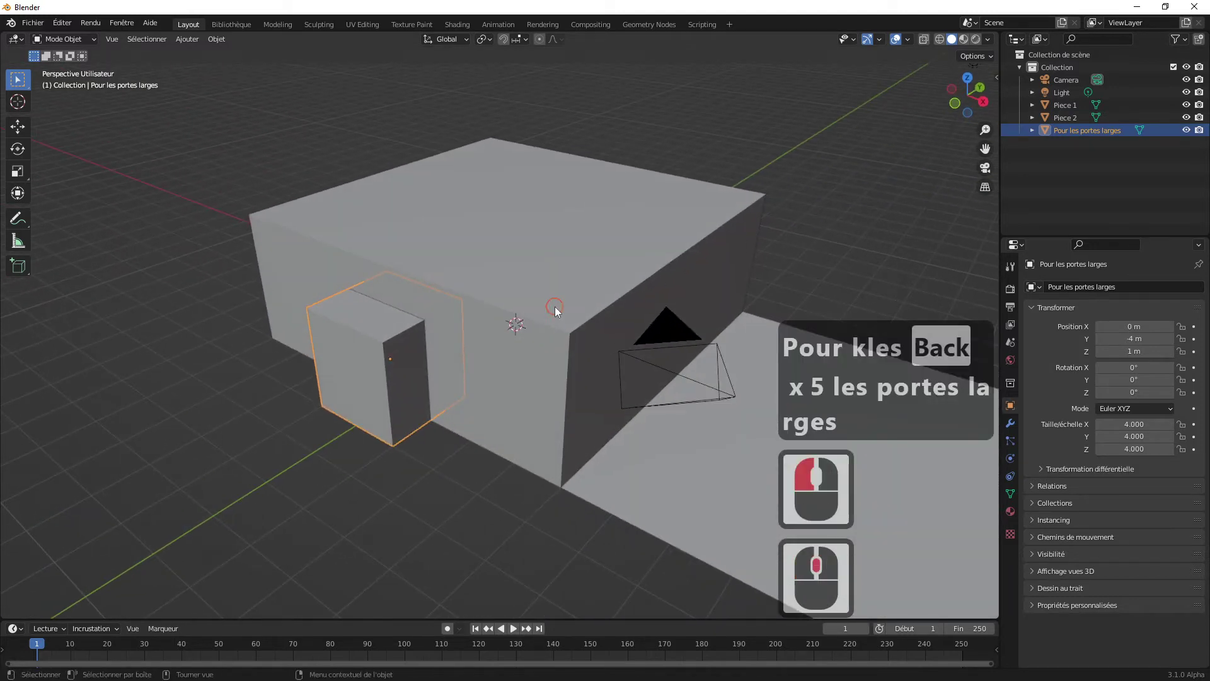
- Select room Piece 1, enter Edit Mode and select its top face
left_click(558, 312)
middle_click(606, 281)
middle_click(681, 286)
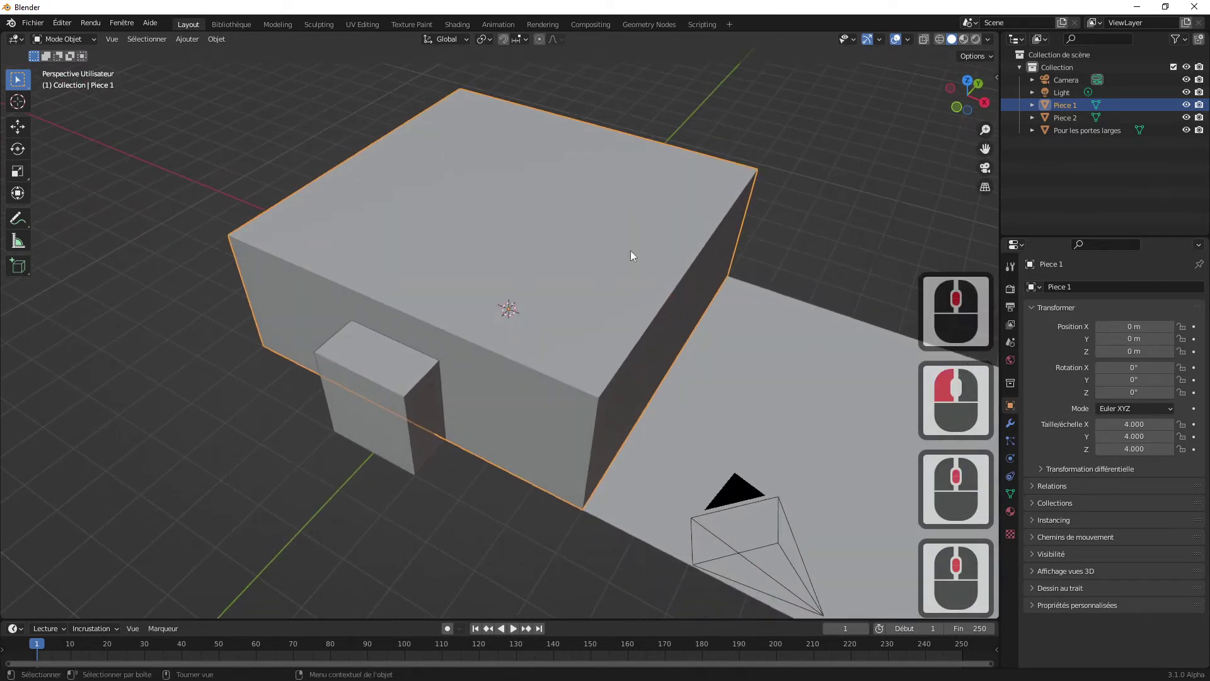
middle_click(613, 261)
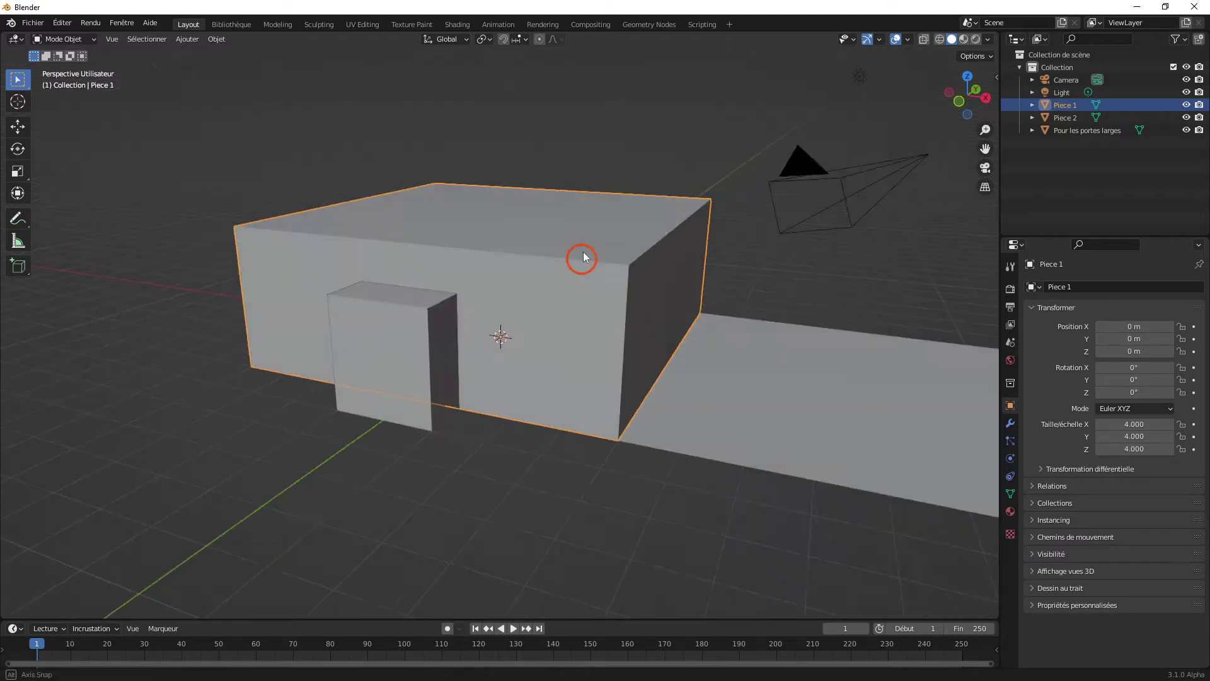
left_click_drag(585, 270, 571, 298)
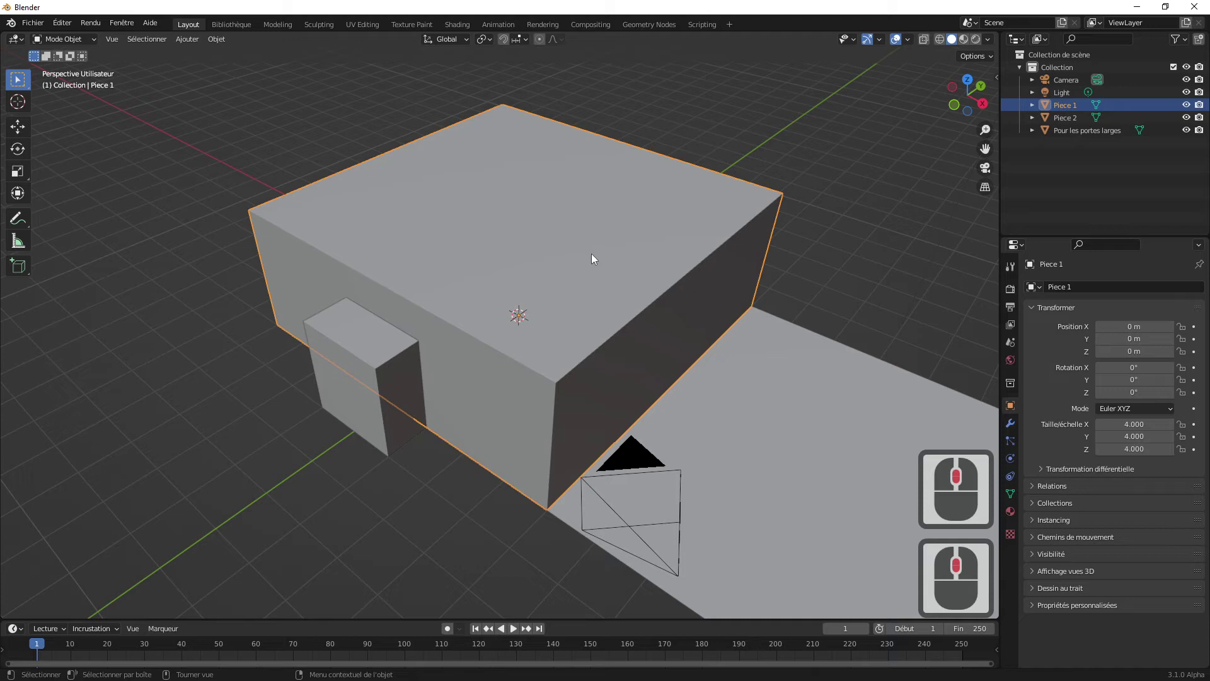
key("Tab")
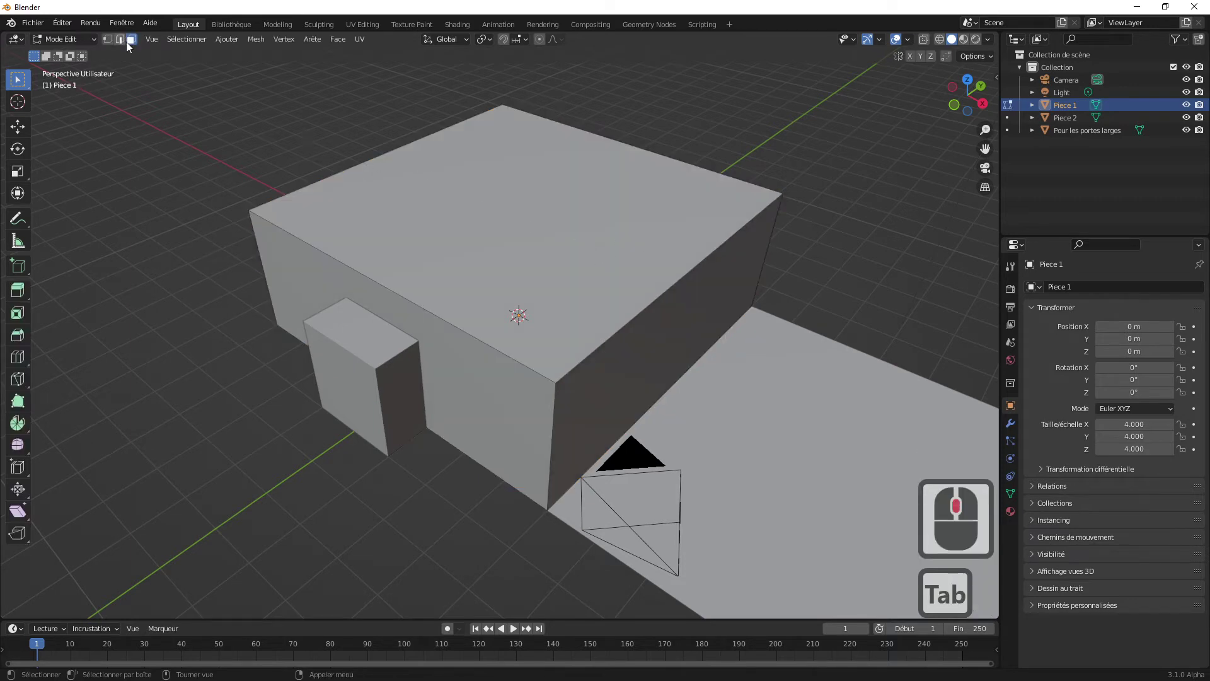
left_click(129, 46)
left_click(132, 46)
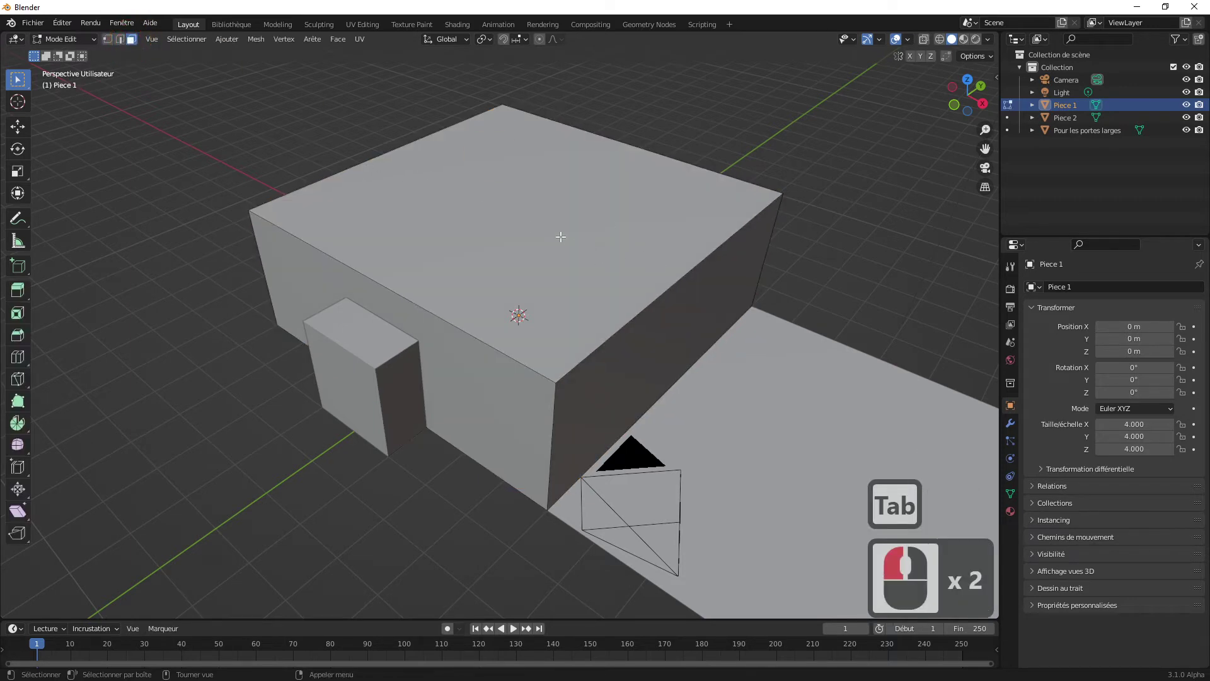
left_click(560, 232)
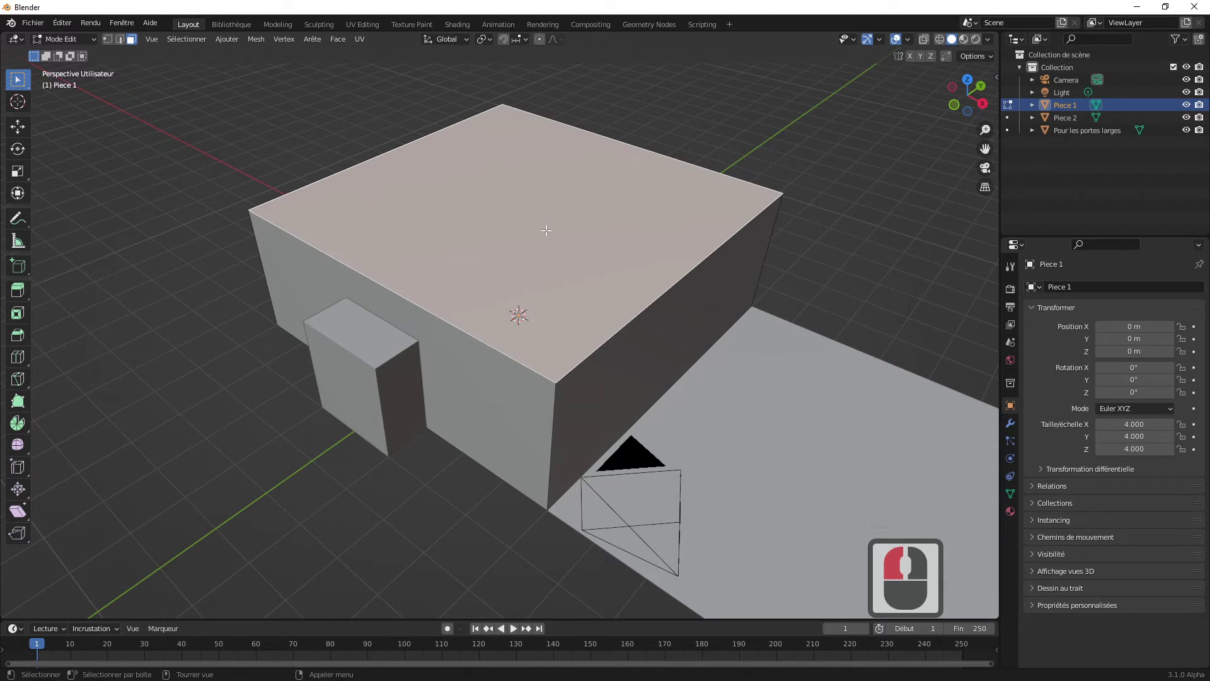
- Separate the top face into its own object and return to Object Mode
right_click(548, 233)
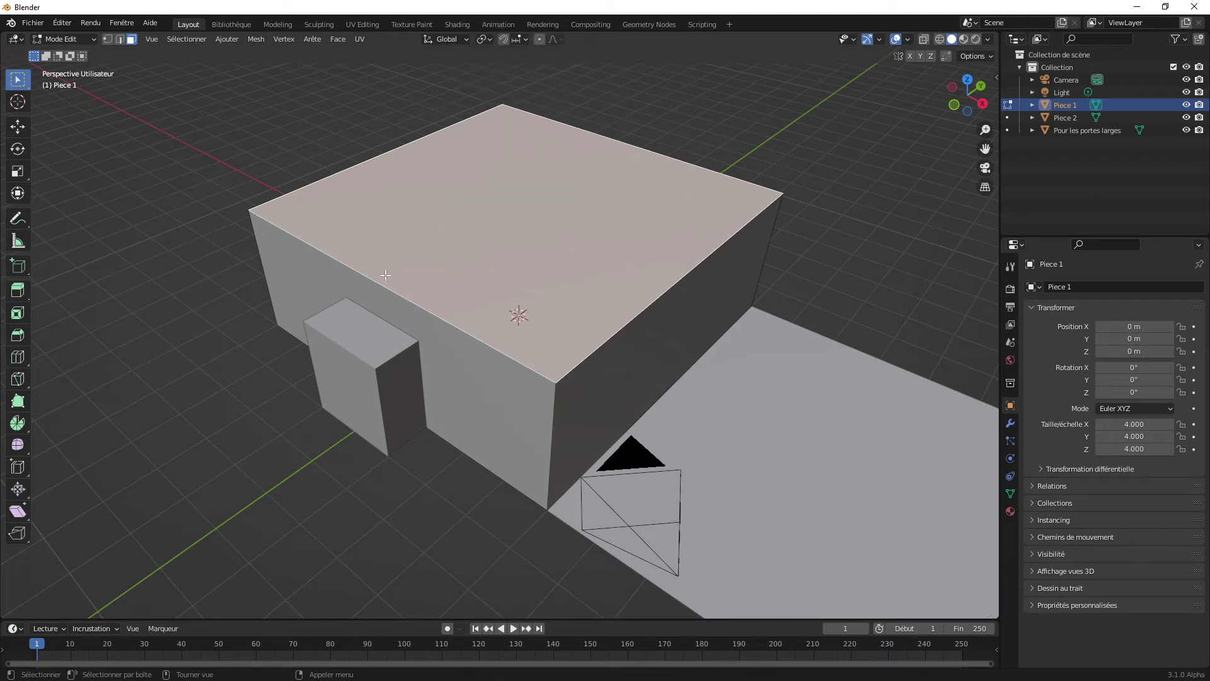
right_click(557, 222)
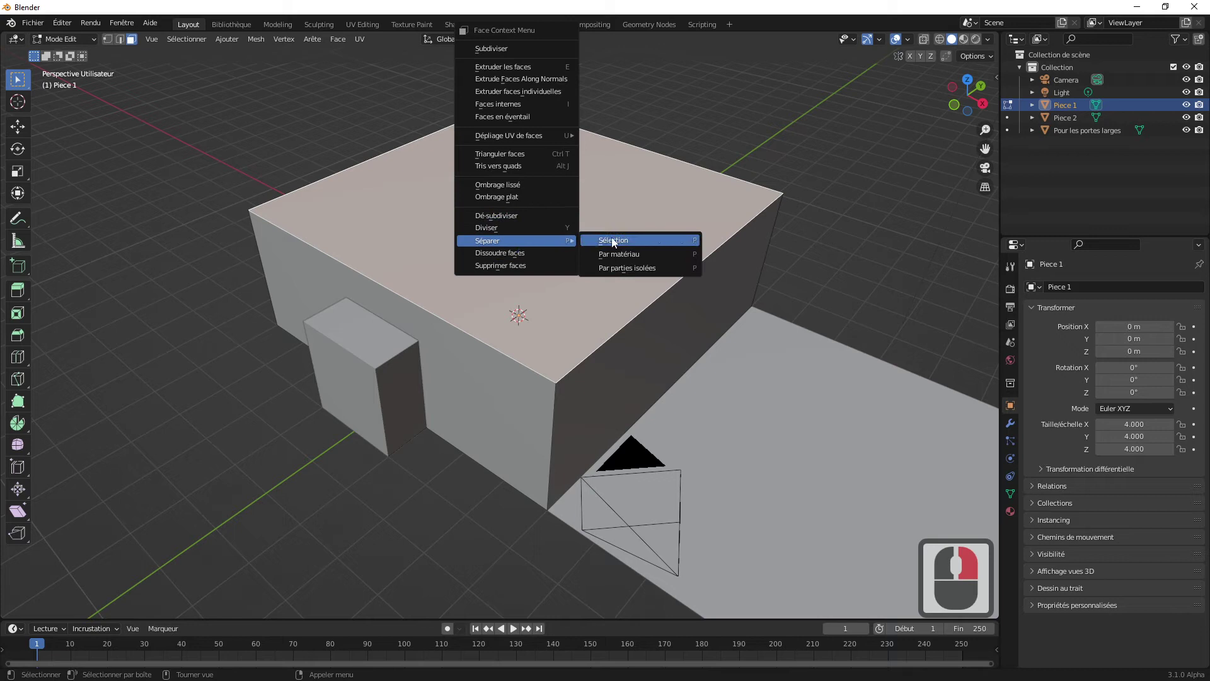
left_click(635, 232)
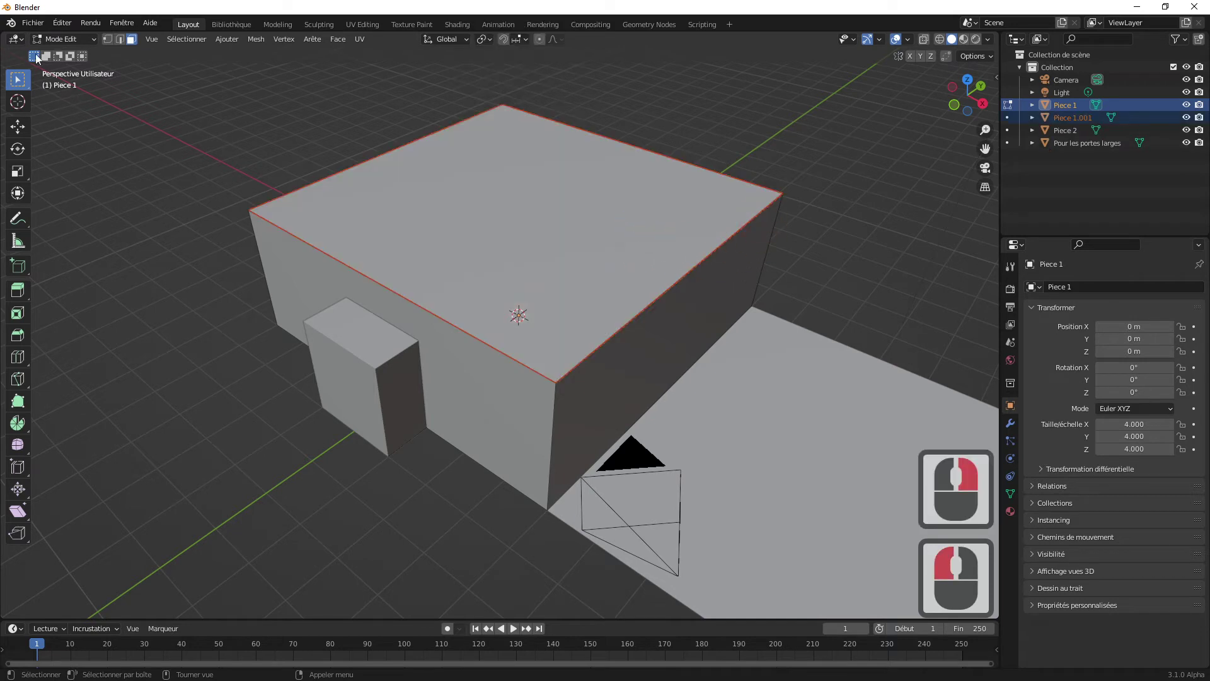
left_click(57, 46)
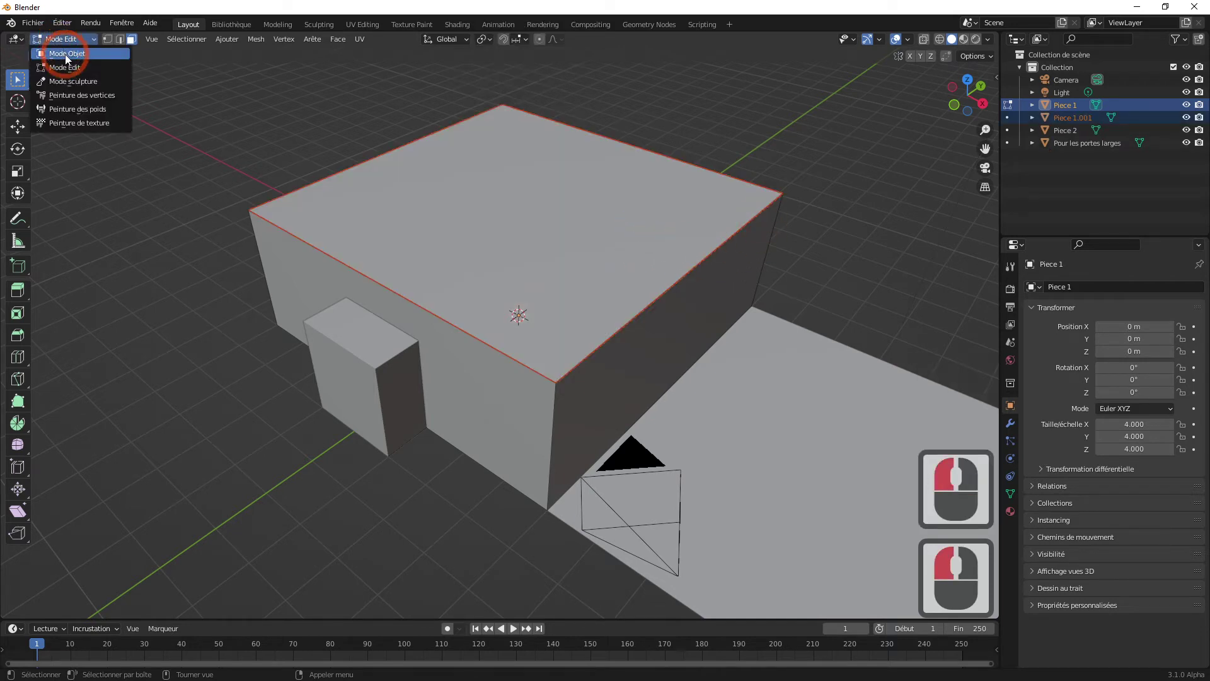
left_click(68, 63)
left_click(603, 229)
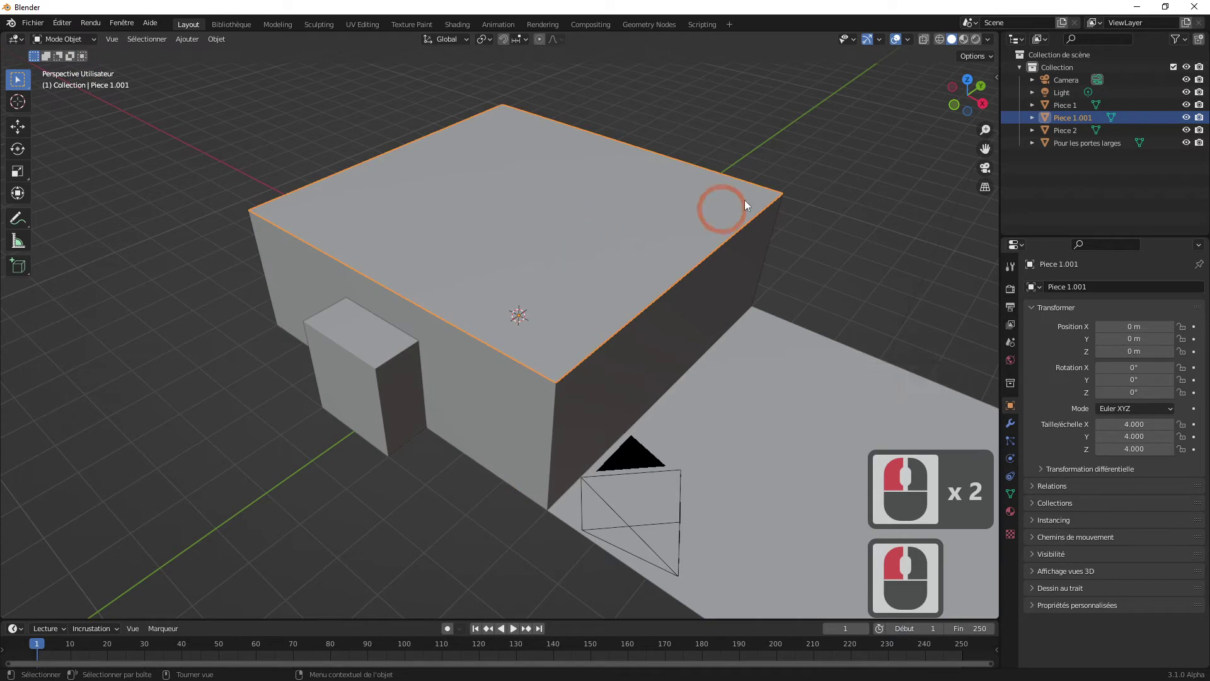
double_click(1065, 120)
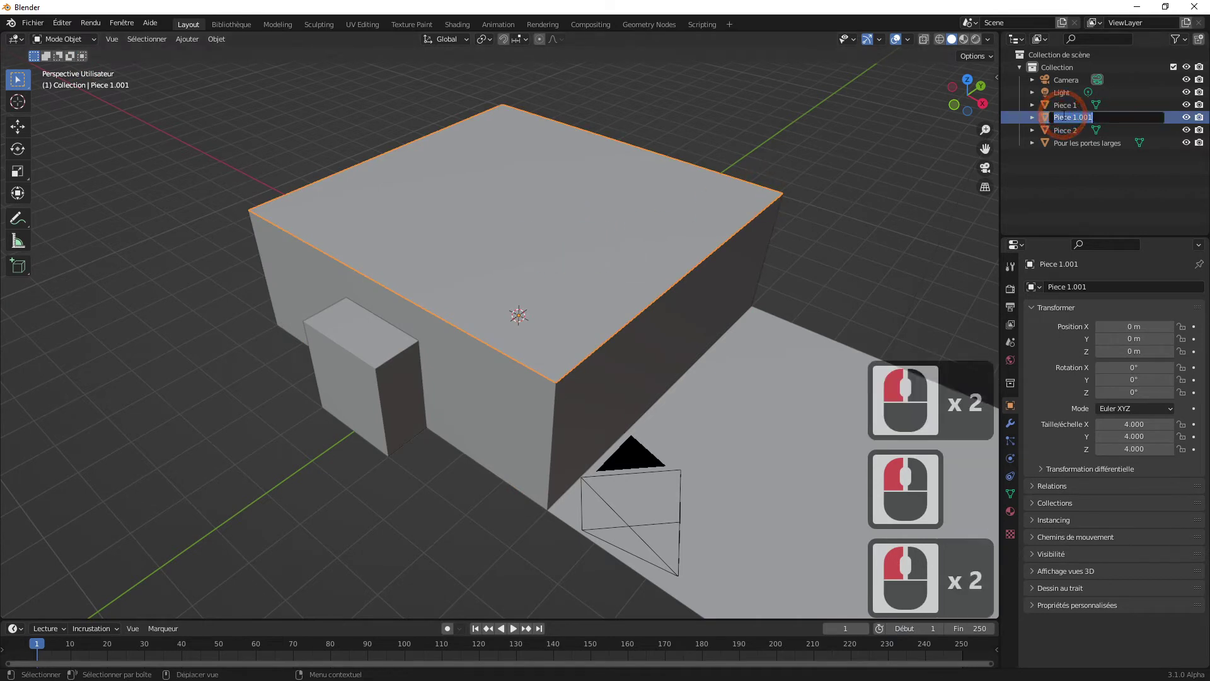
- Name the separated top piece 'Plafond'
type("plafon")
key("d")
left_click(1076, 183)
left_click_drag(727, 310, 711, 317)
left_click(702, 340)
left_click(669, 353)
middle_click(667, 353)
- Select the wide-door cutter block in top view and duplicate it
left_click(344, 338)
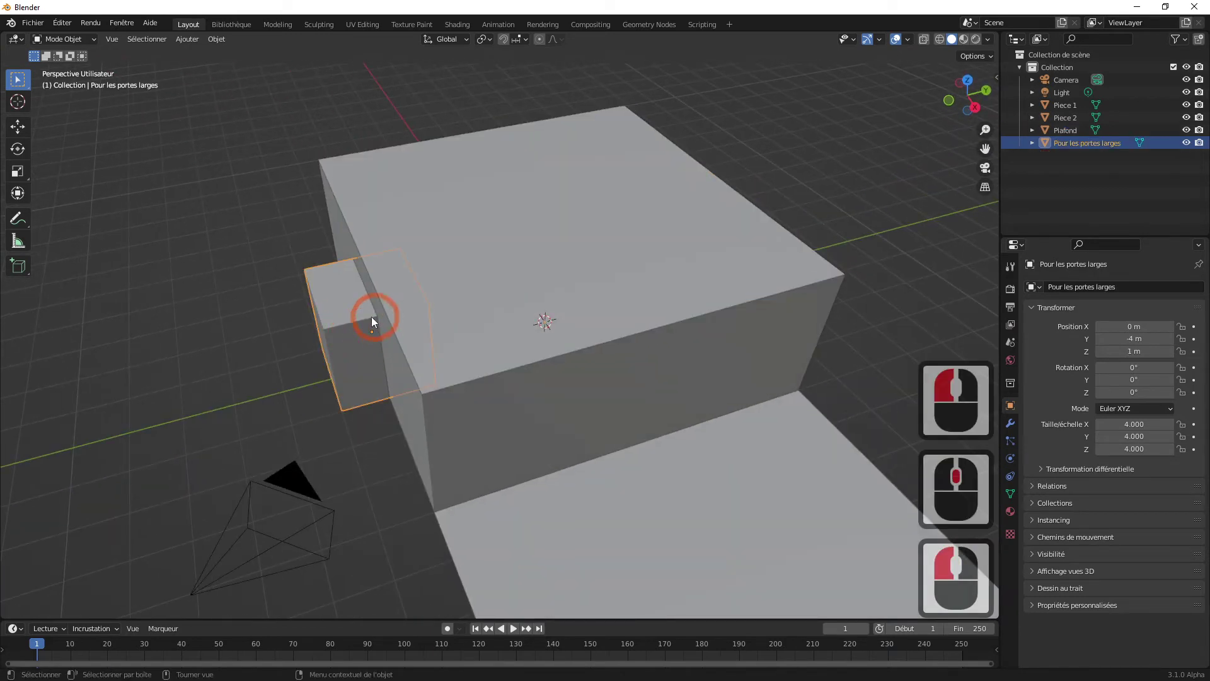
middle_click(470, 344)
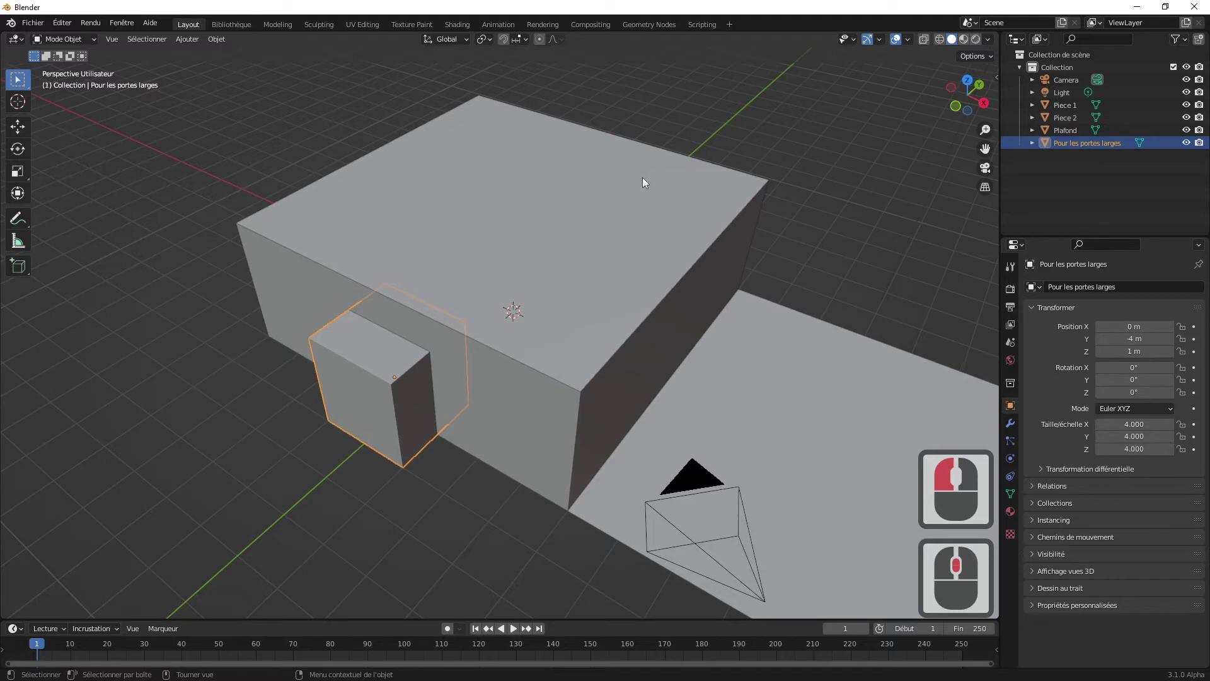
key("7")
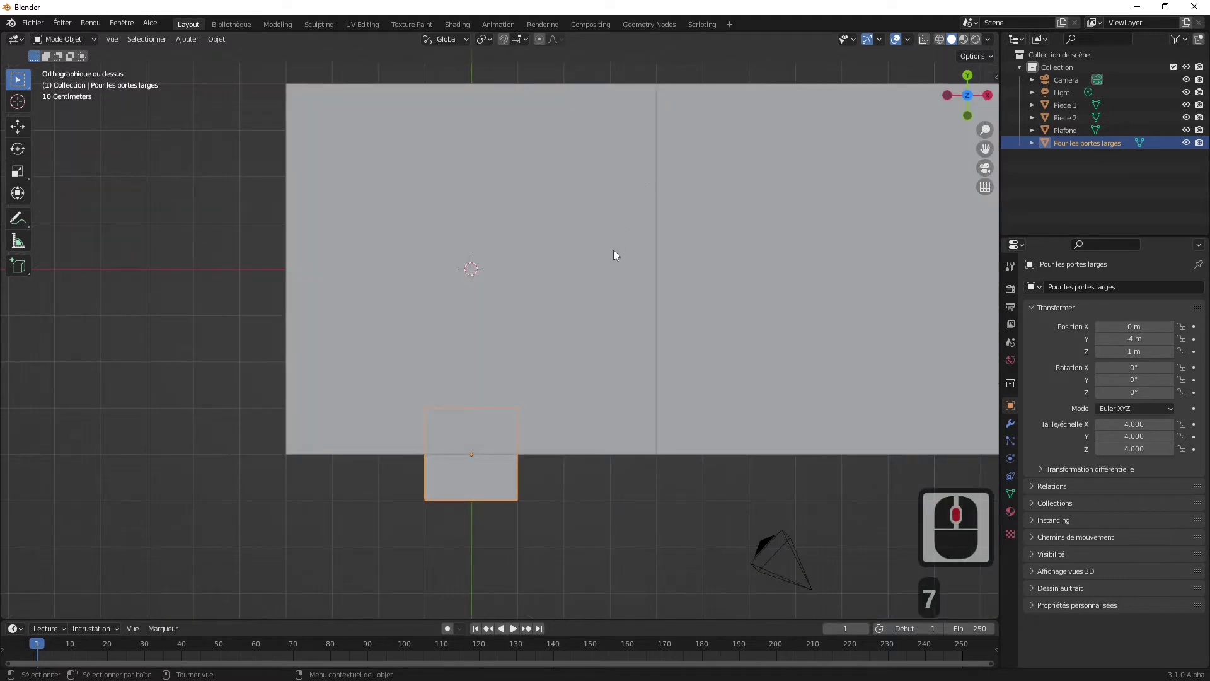
middle_click(607, 339)
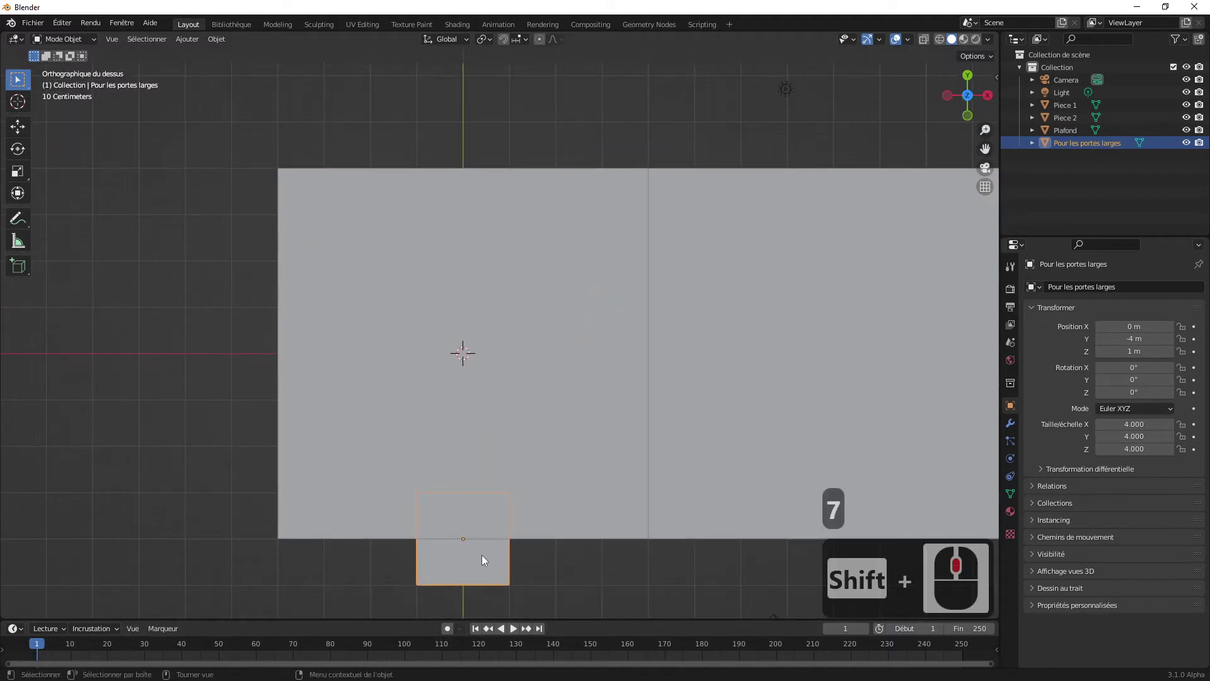
left_click(568, 574)
left_click(502, 573)
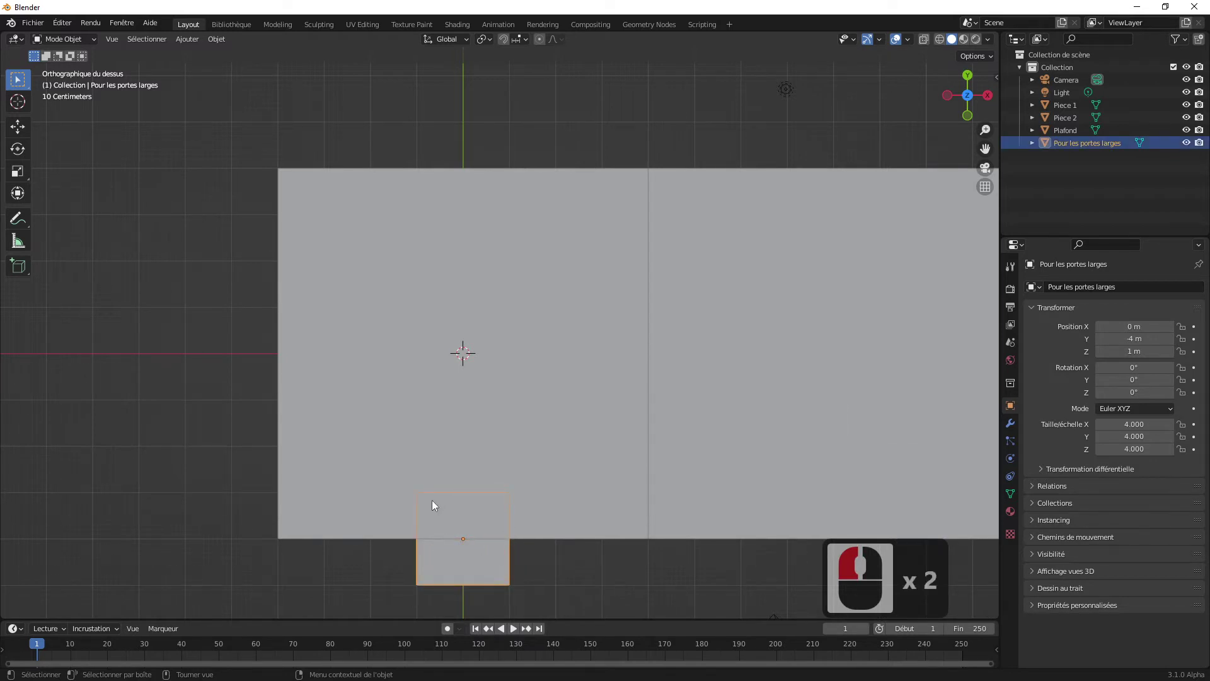
key("d")
left_click(535, 579)
key("g")
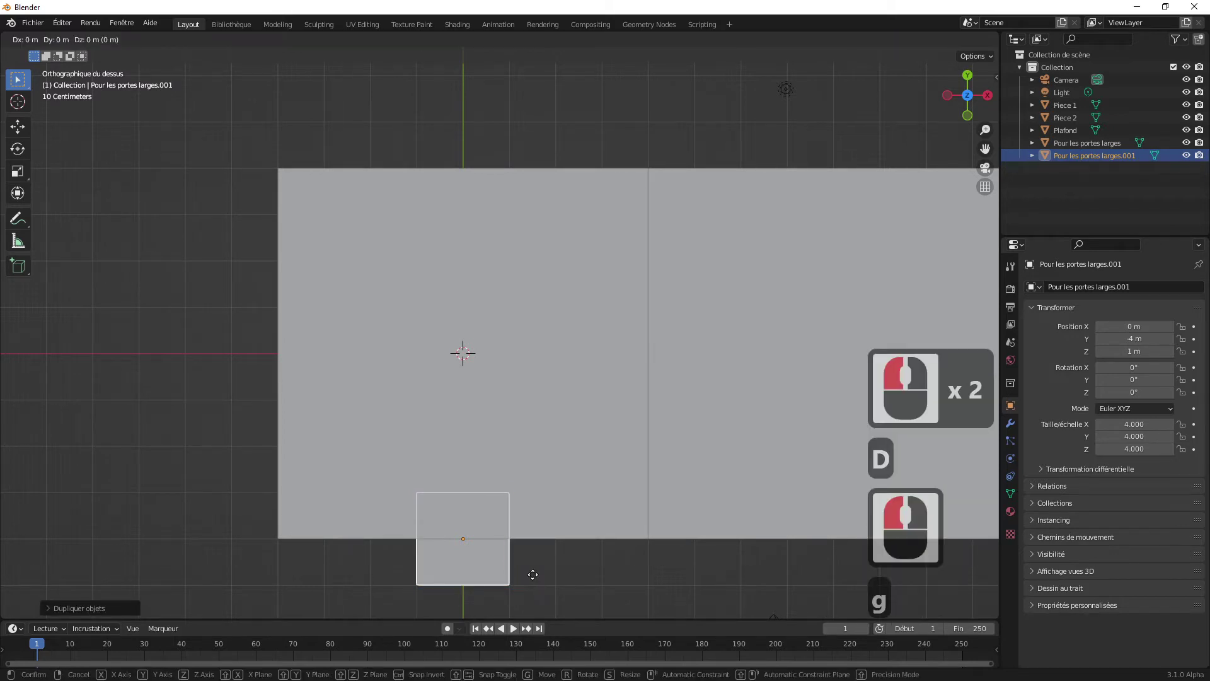
- Move the duplicated door cutter 8 m along Y onto the opposite wall
key("y")
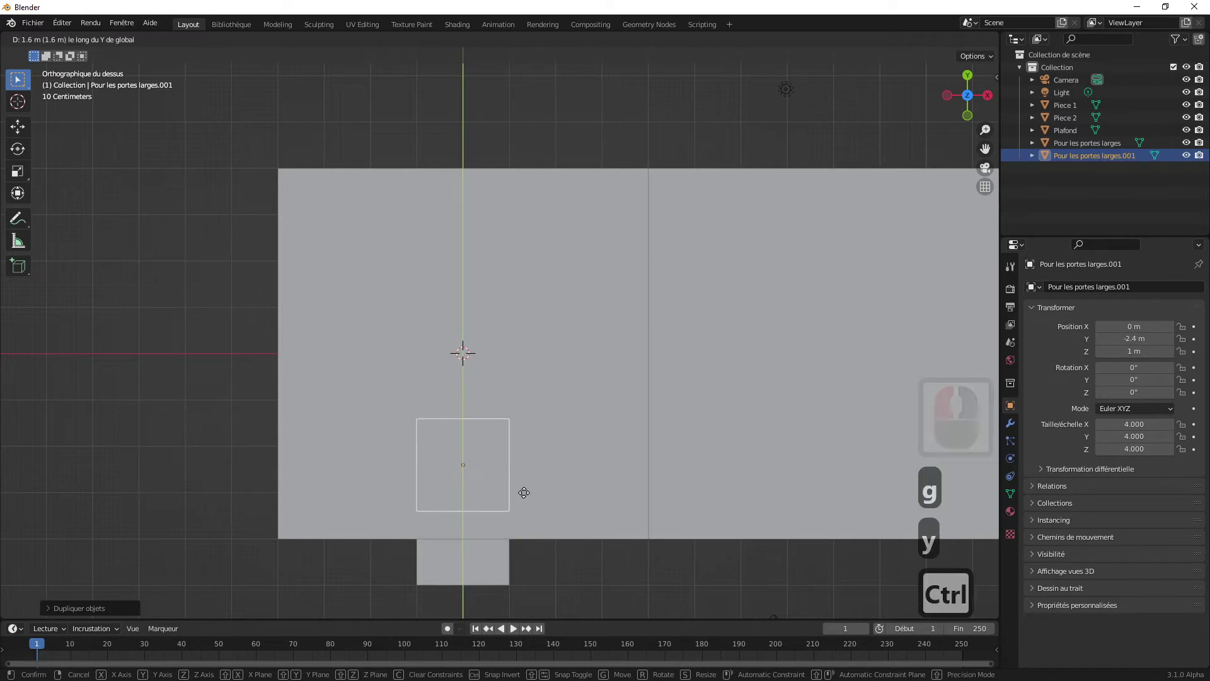
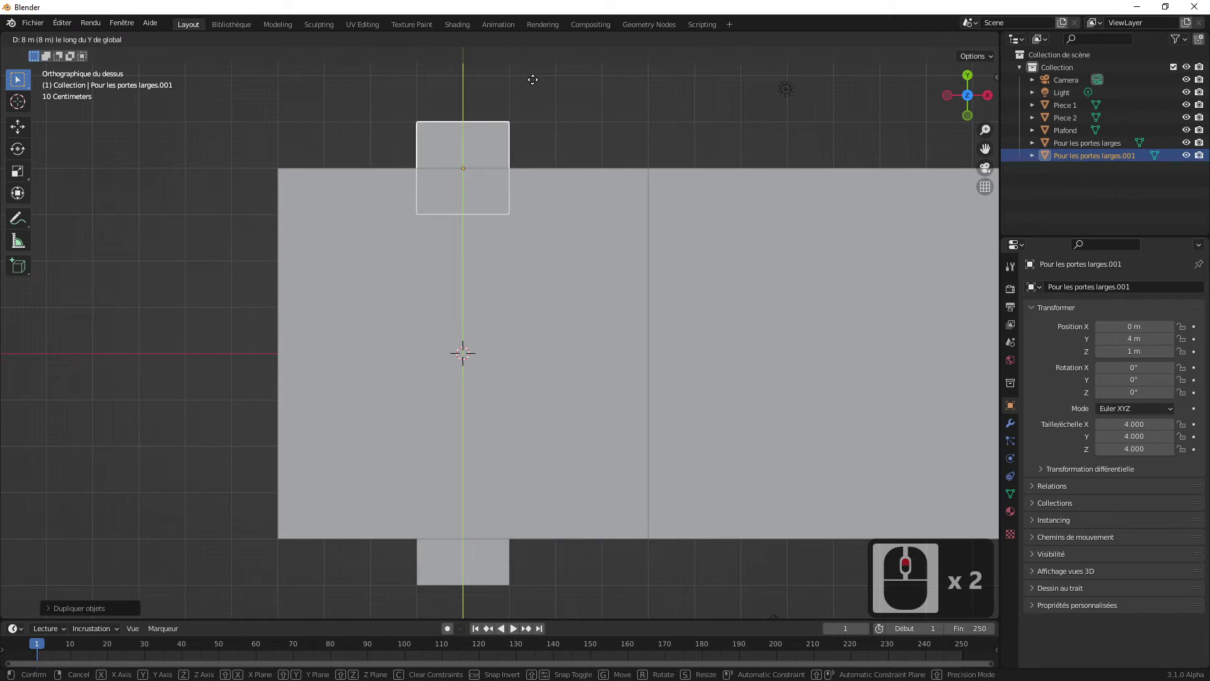
left_click(535, 82)
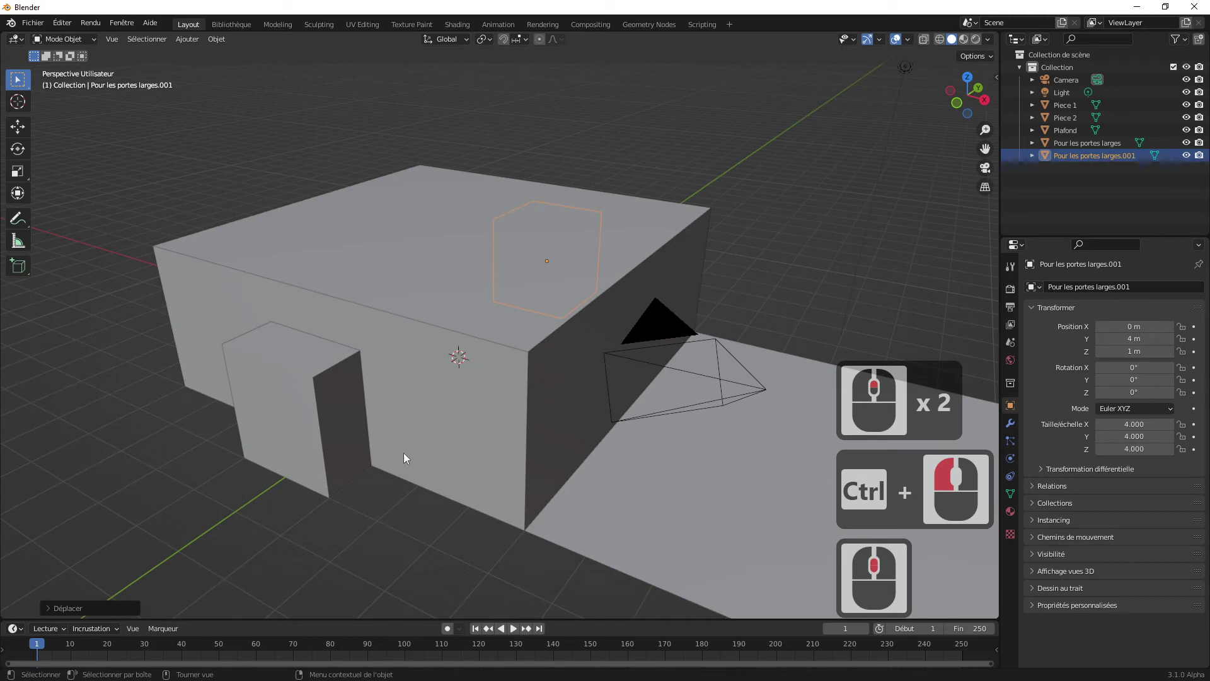
- Select the Plafond ceiling slab and view it from a low side angle
key("7")
left_click(249, 323)
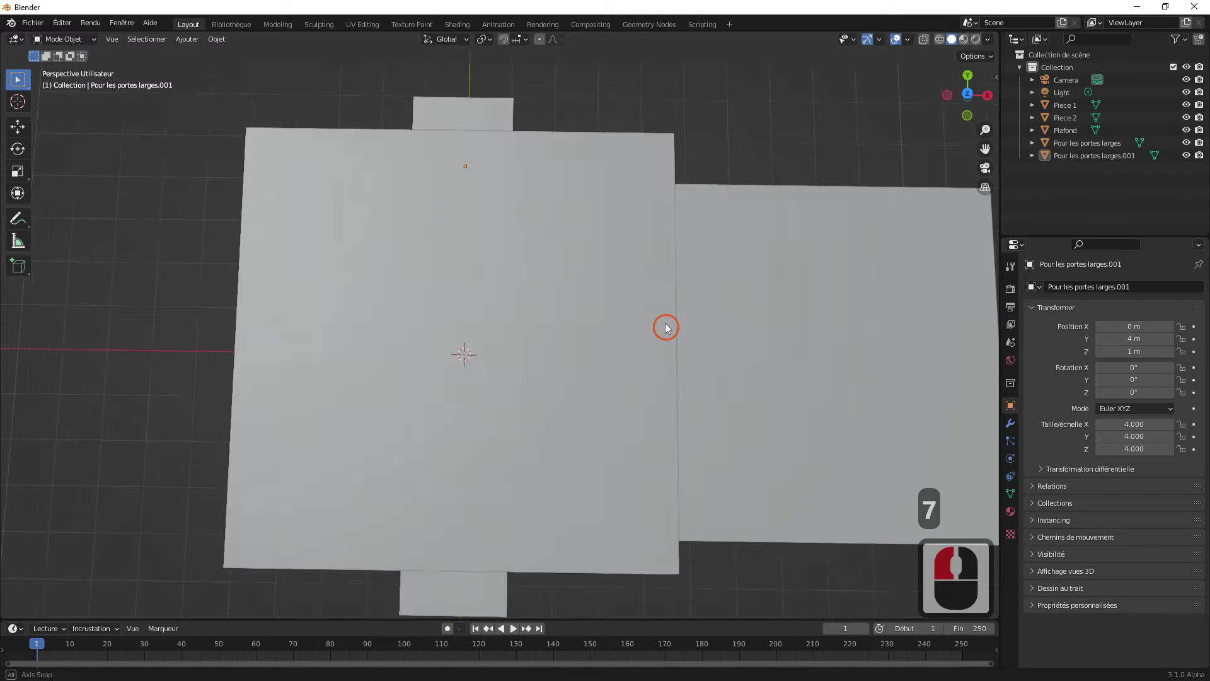
middle_click(617, 244)
left_click(478, 276)
middle_click(570, 286)
middle_click(679, 234)
scroll("up", 3)
middle_click(683, 231)
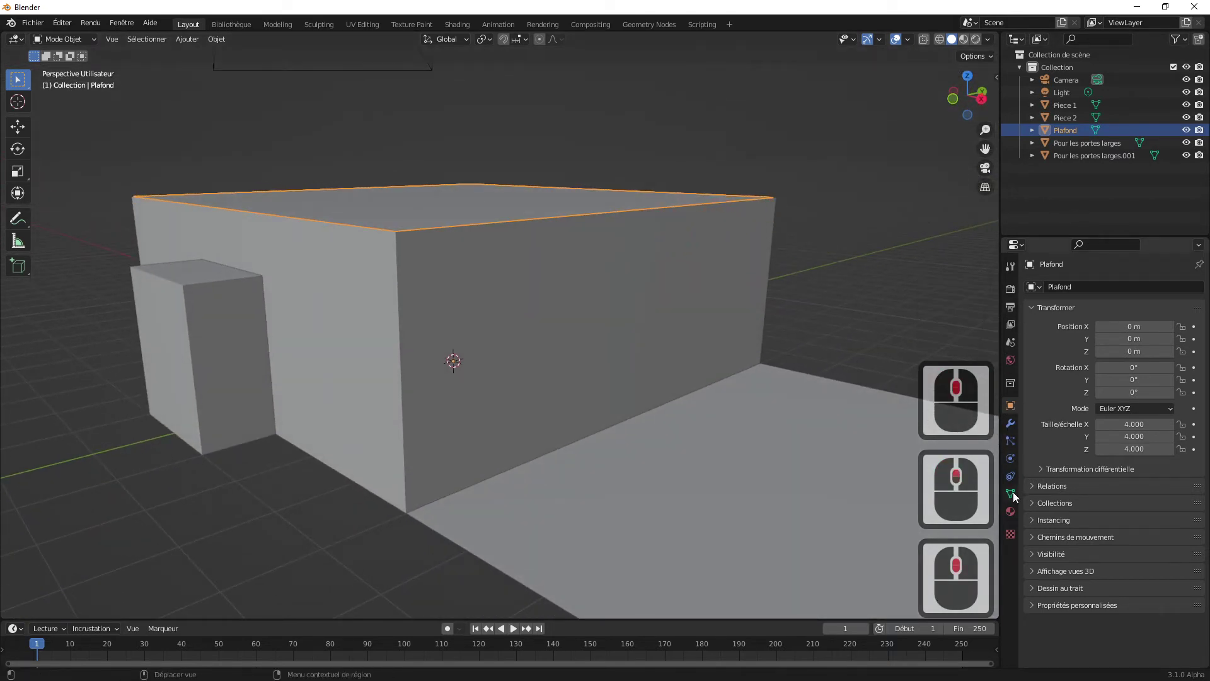
- Add a Solidify modifier to Plafond with a thickness of 20 cm
left_click(1010, 423)
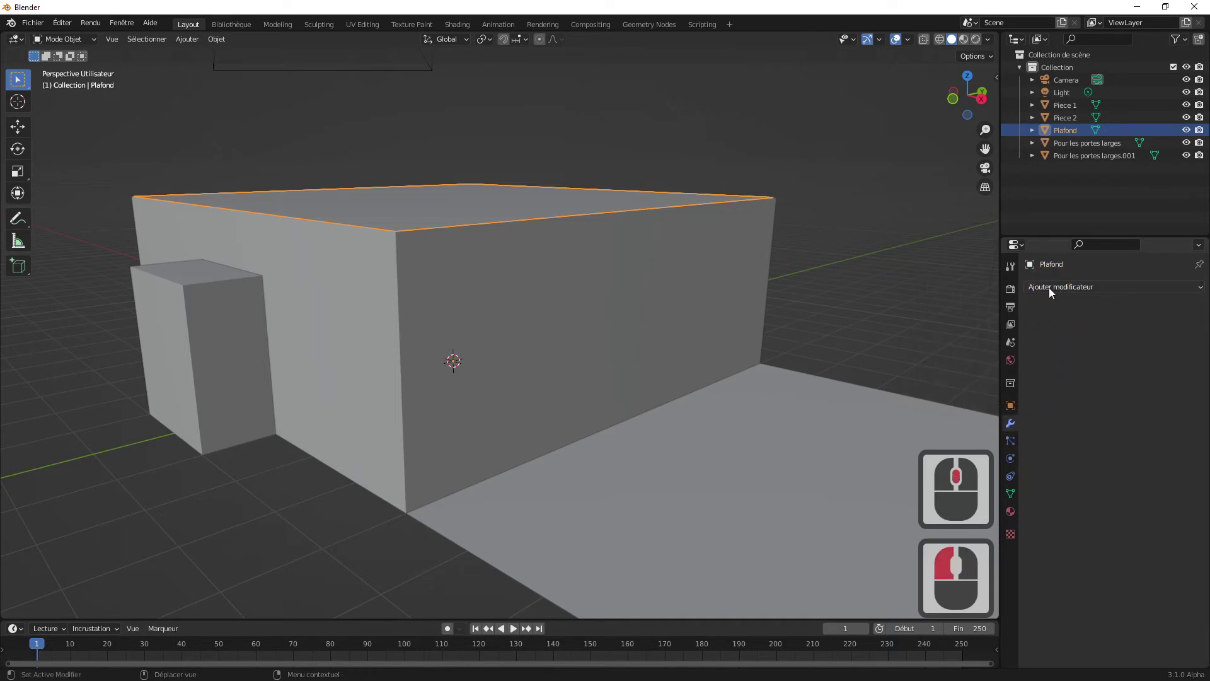
left_click(1052, 292)
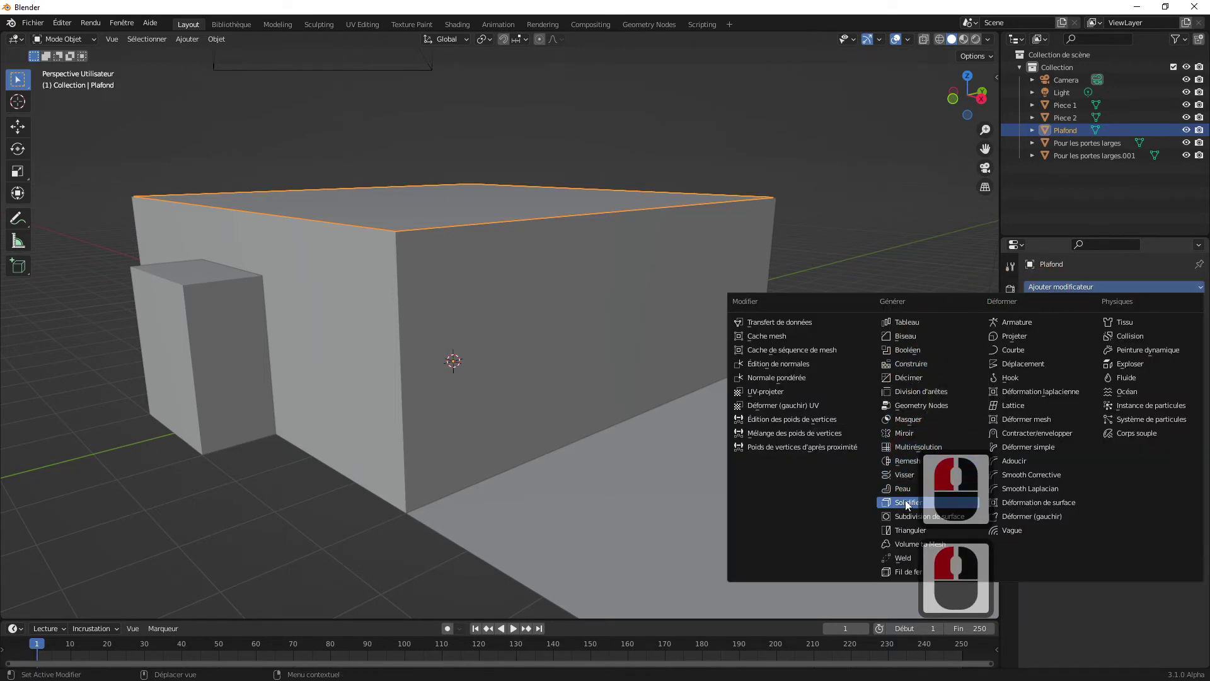
left_click(901, 503)
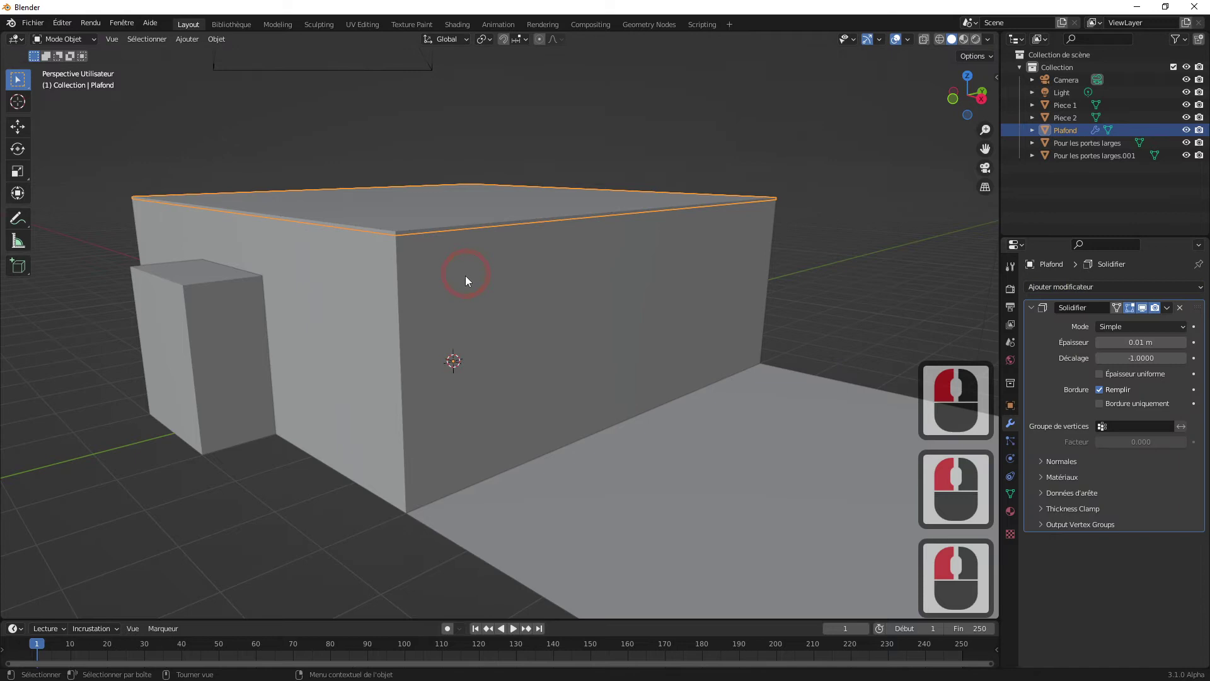
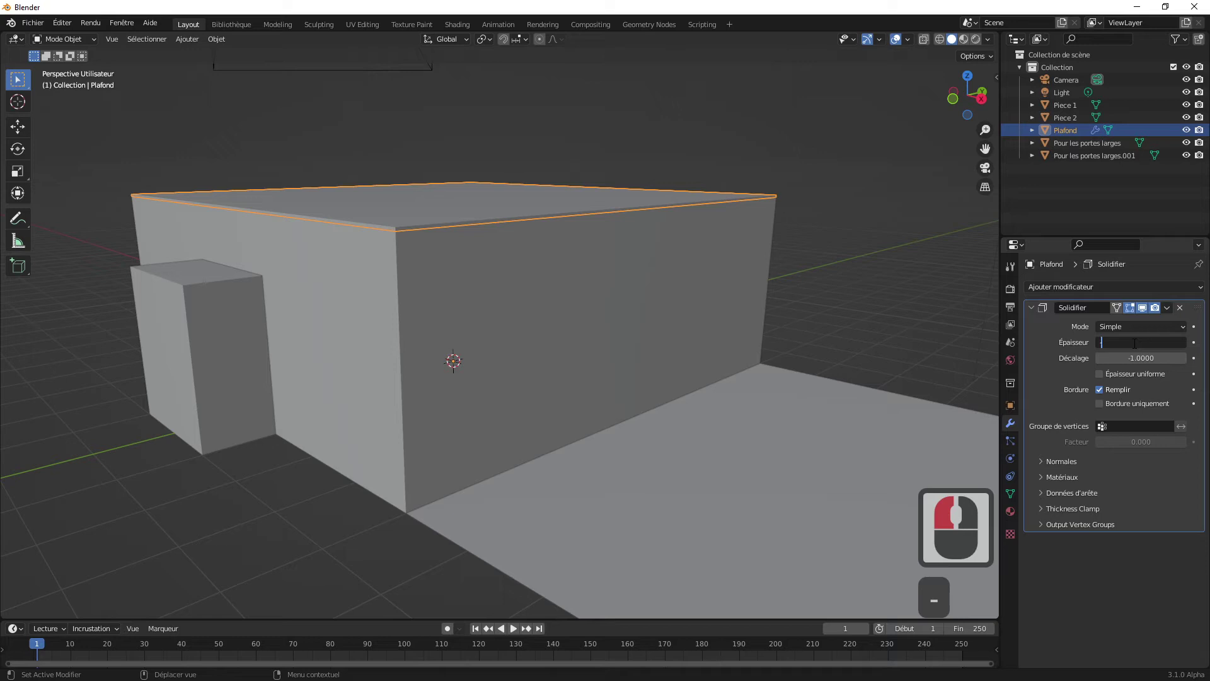
type("20cm")
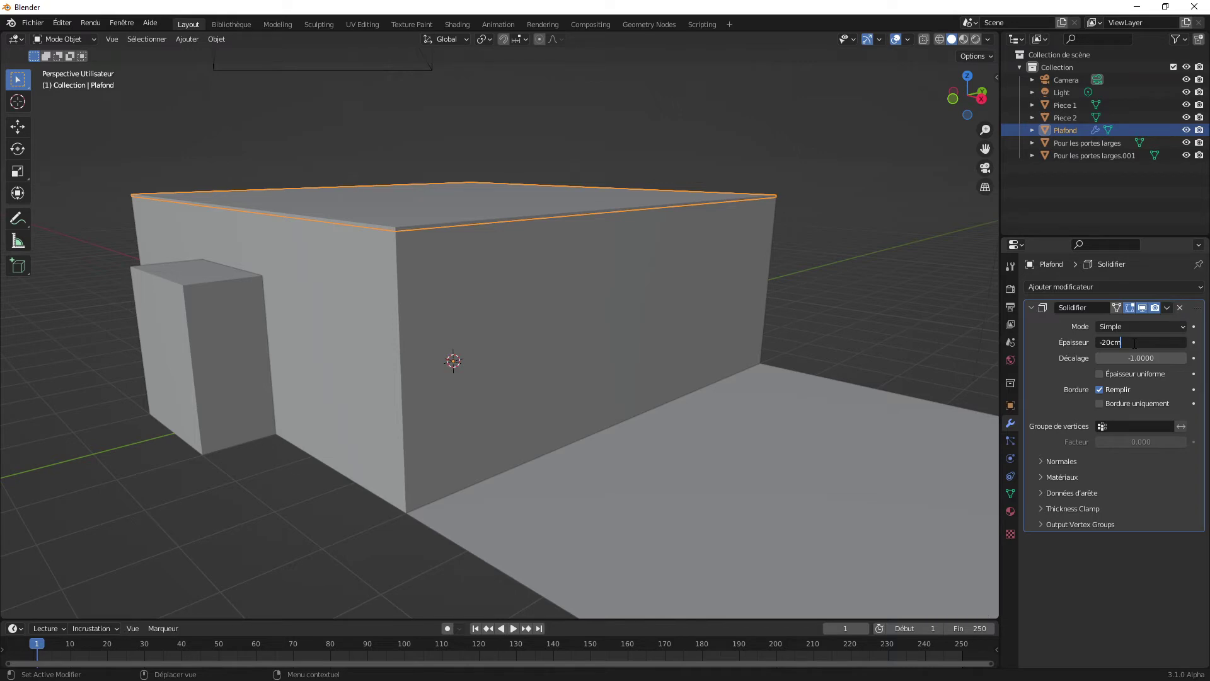
key("Return")
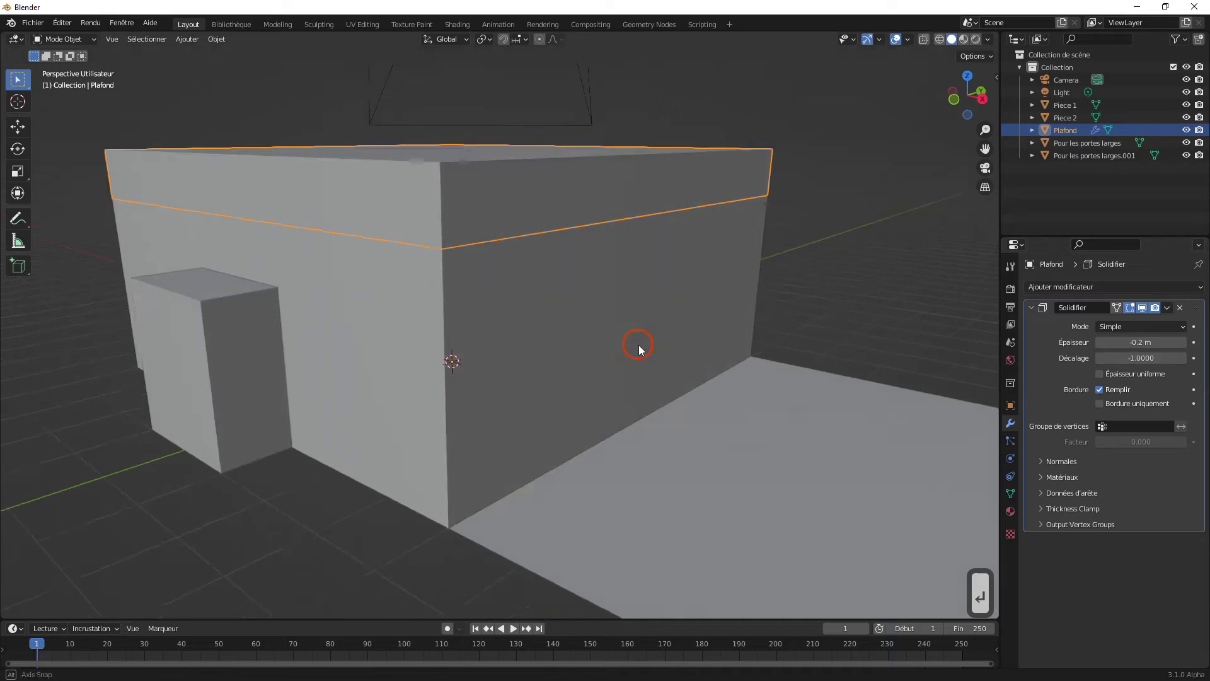
- Show the sidebar Item panel with the Plafond ceiling's transform values
middle_click(652, 358)
scroll("down", 3)
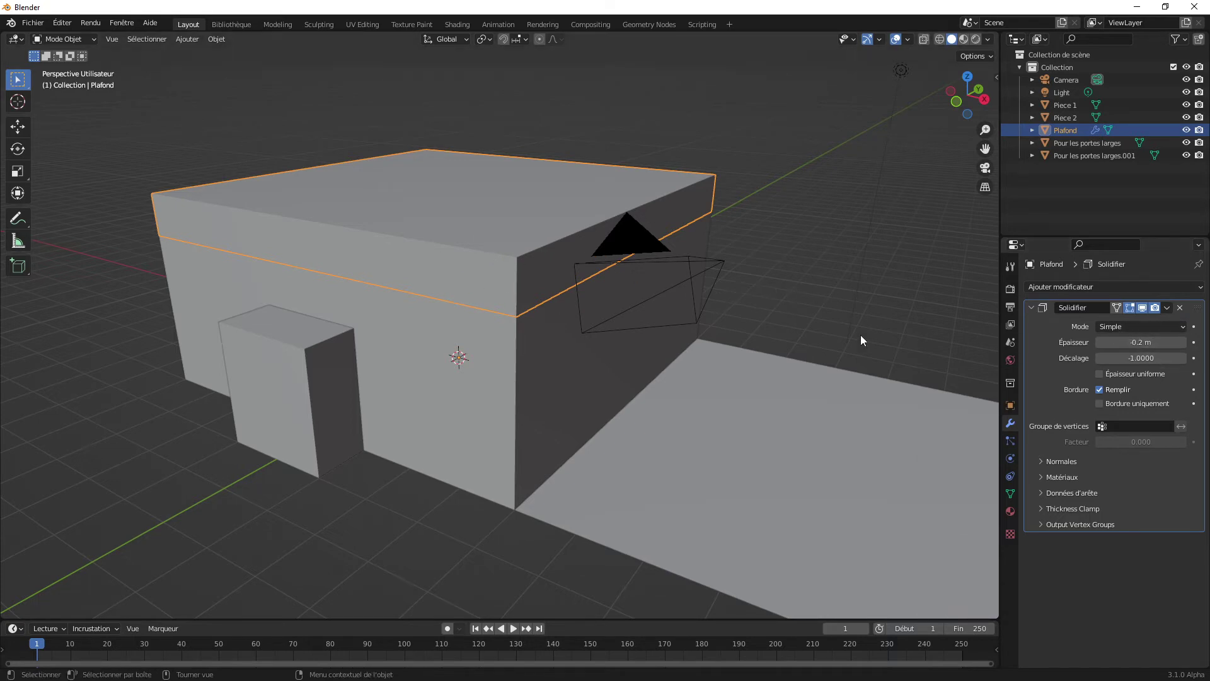
left_click(816, 290)
left_click(503, 236)
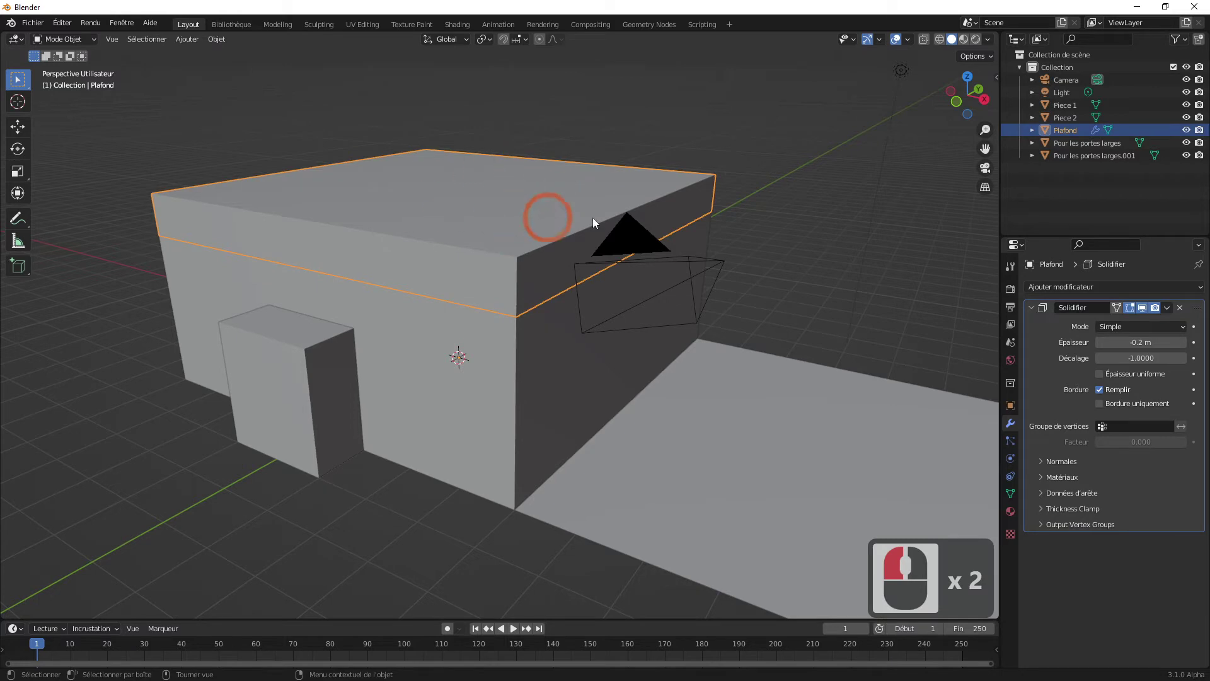
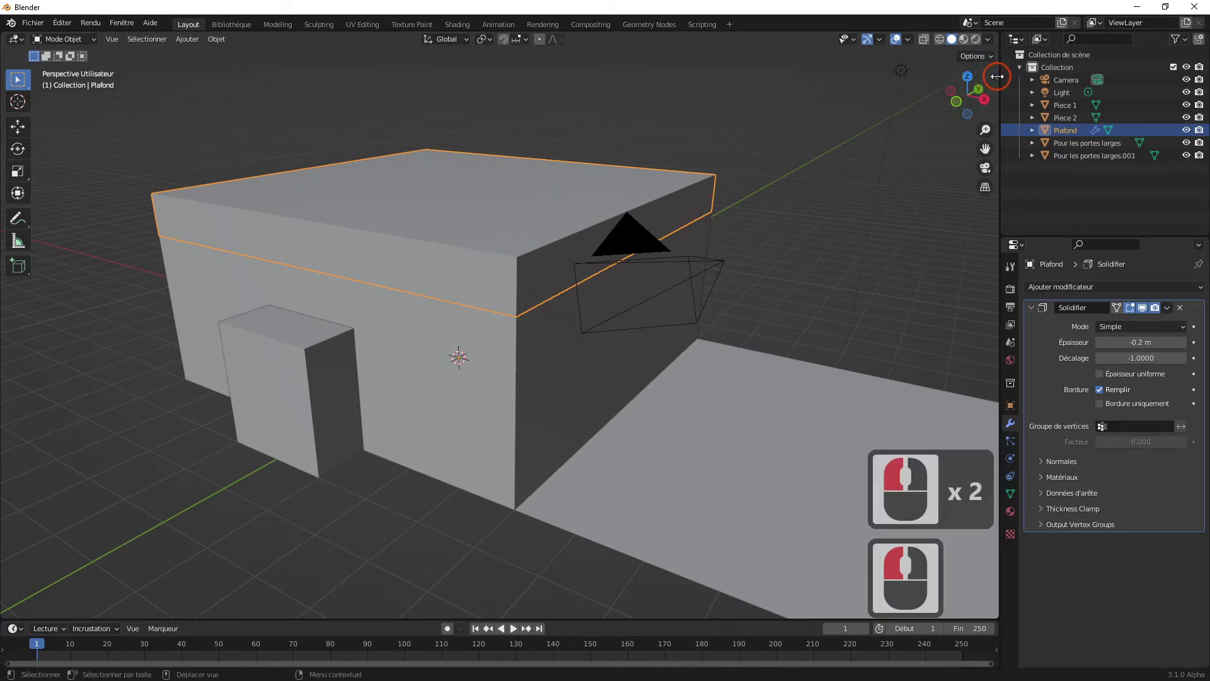
left_click(1000, 81)
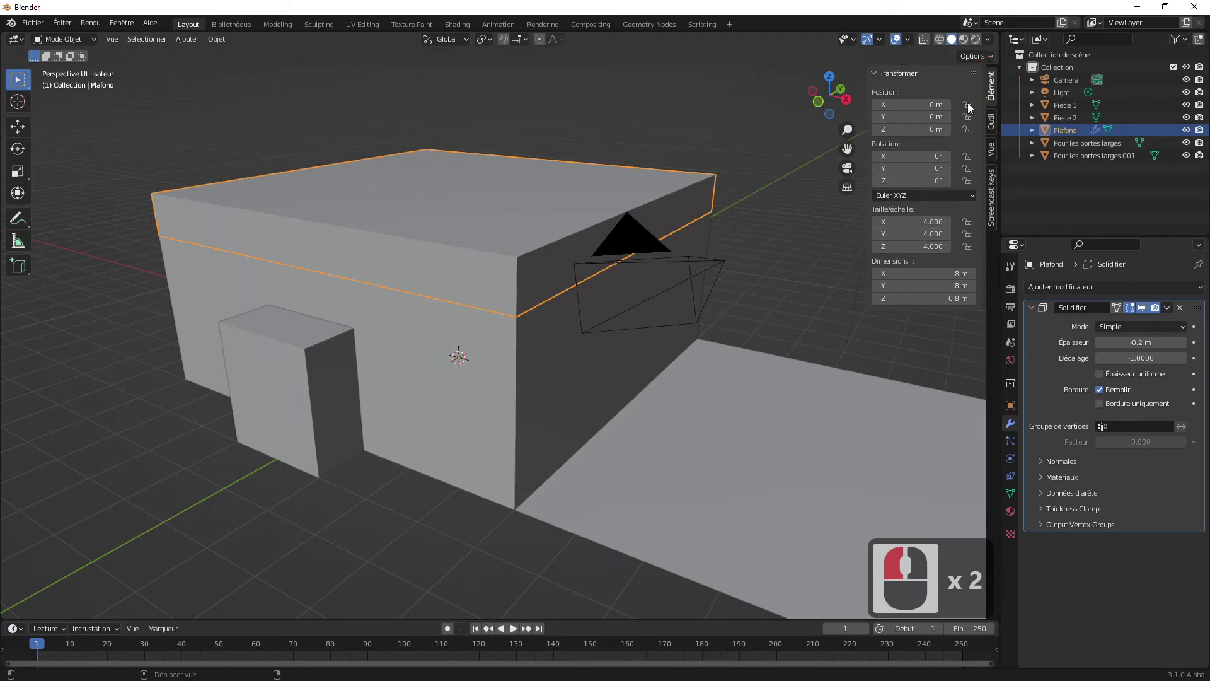
left_click(995, 94)
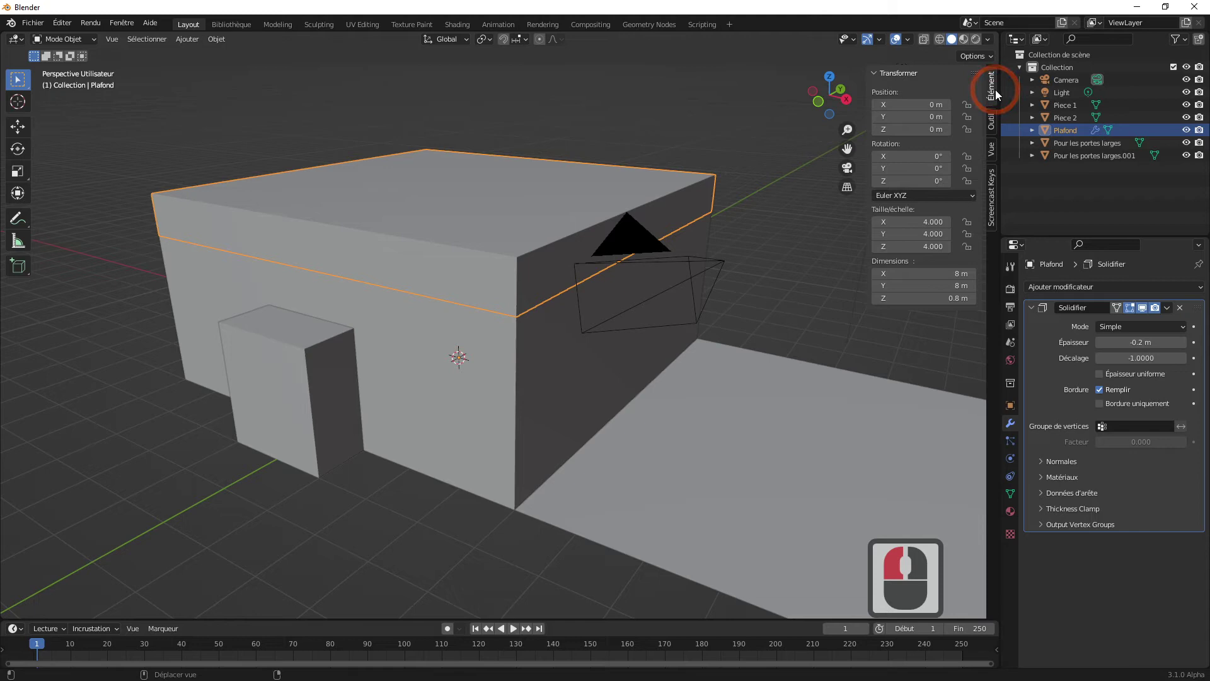
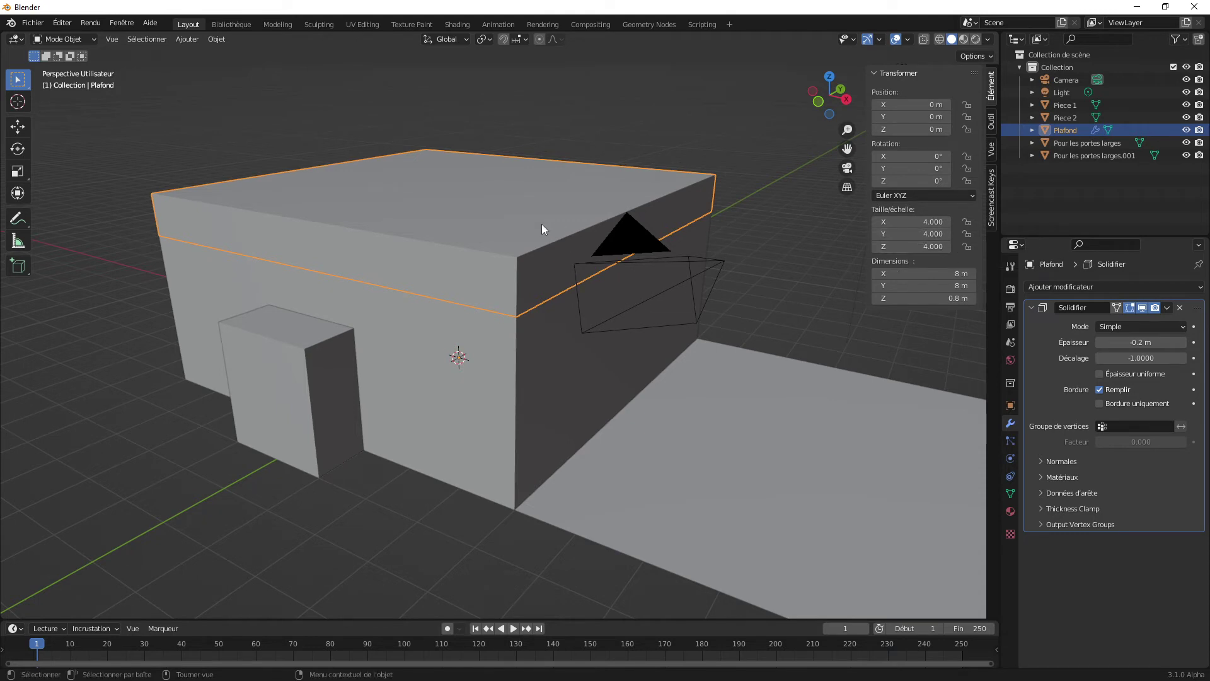
- Apply the Plafond ceiling's transforms with Ctrl+A
left_click(544, 226)
key("ctrl+a")
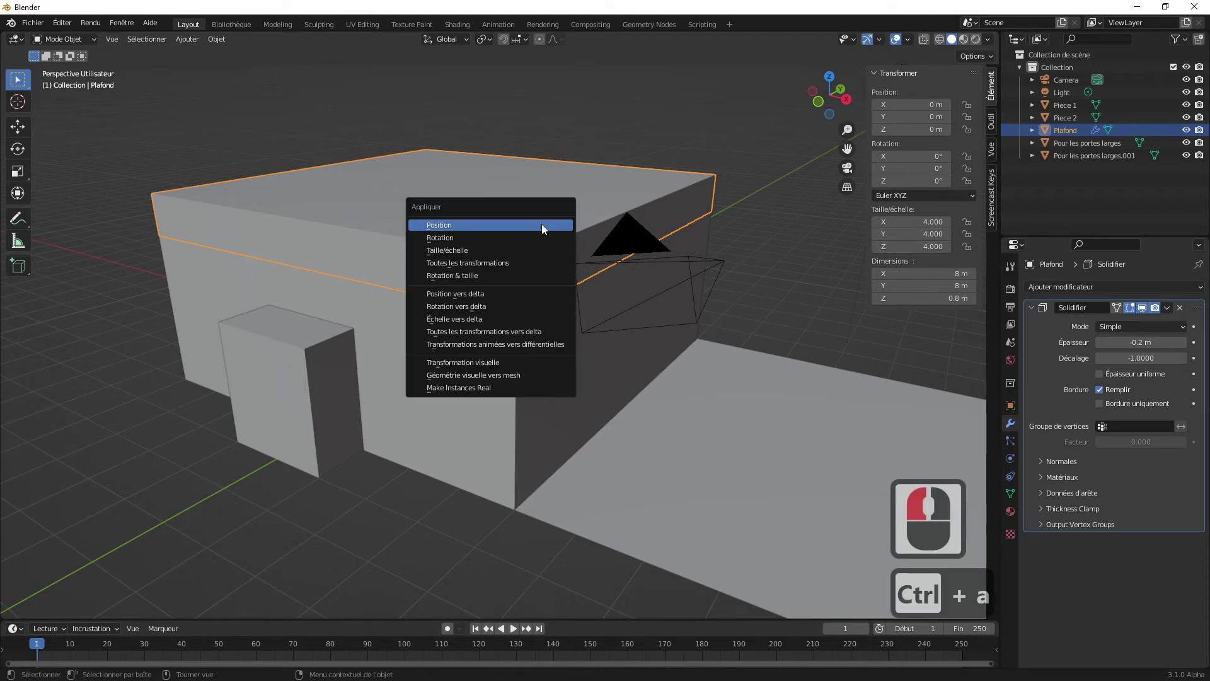
key("ctrl+a")
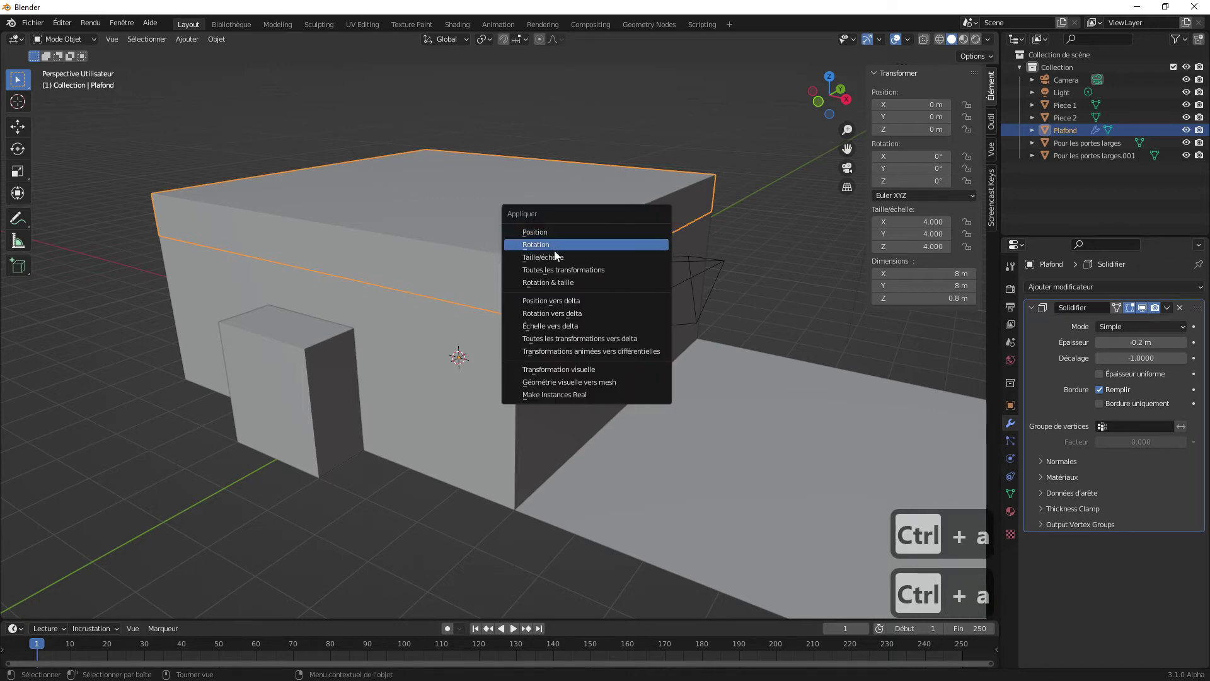
left_click(554, 256)
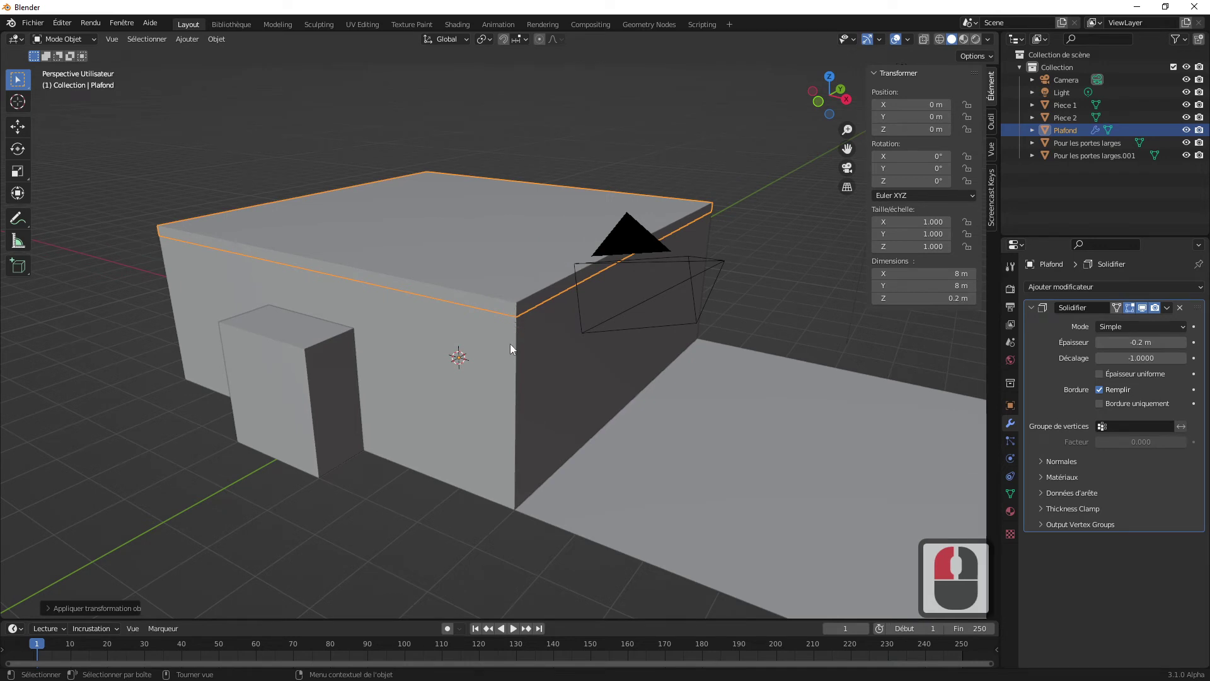
- Apply the transforms of Piece 1's walls and the door-cutting block
left_click(495, 357)
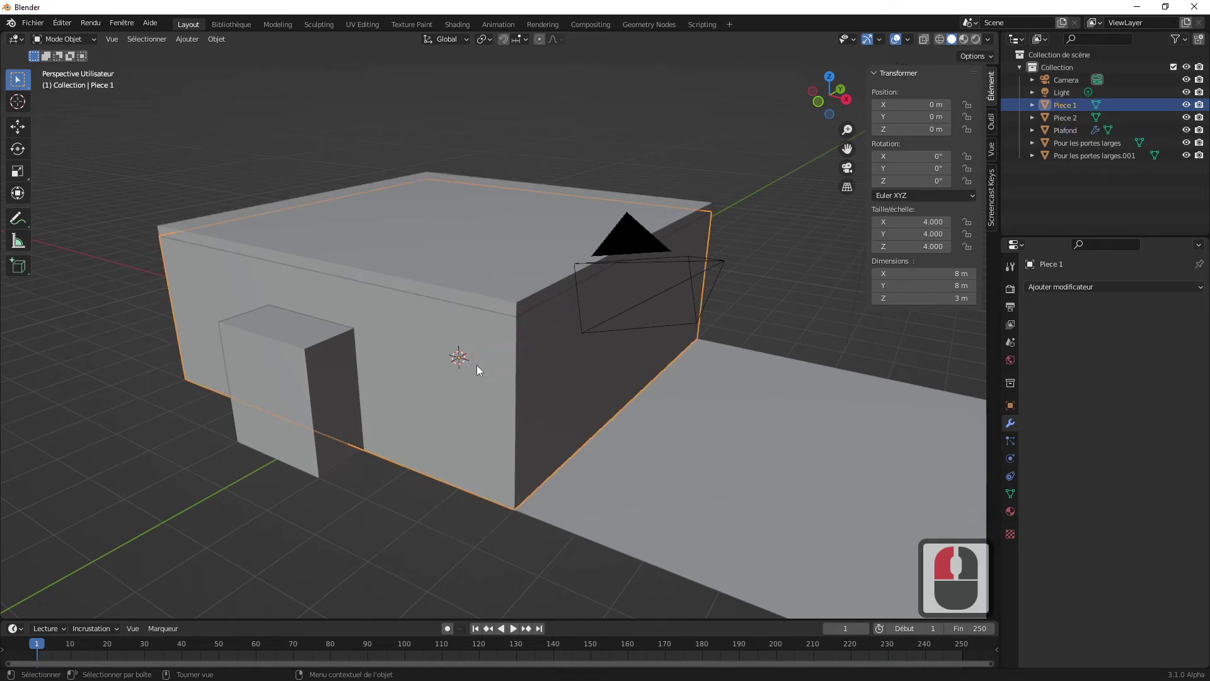
key("ctrl+a")
left_click(446, 363)
left_click(305, 375)
key("ctrl+a")
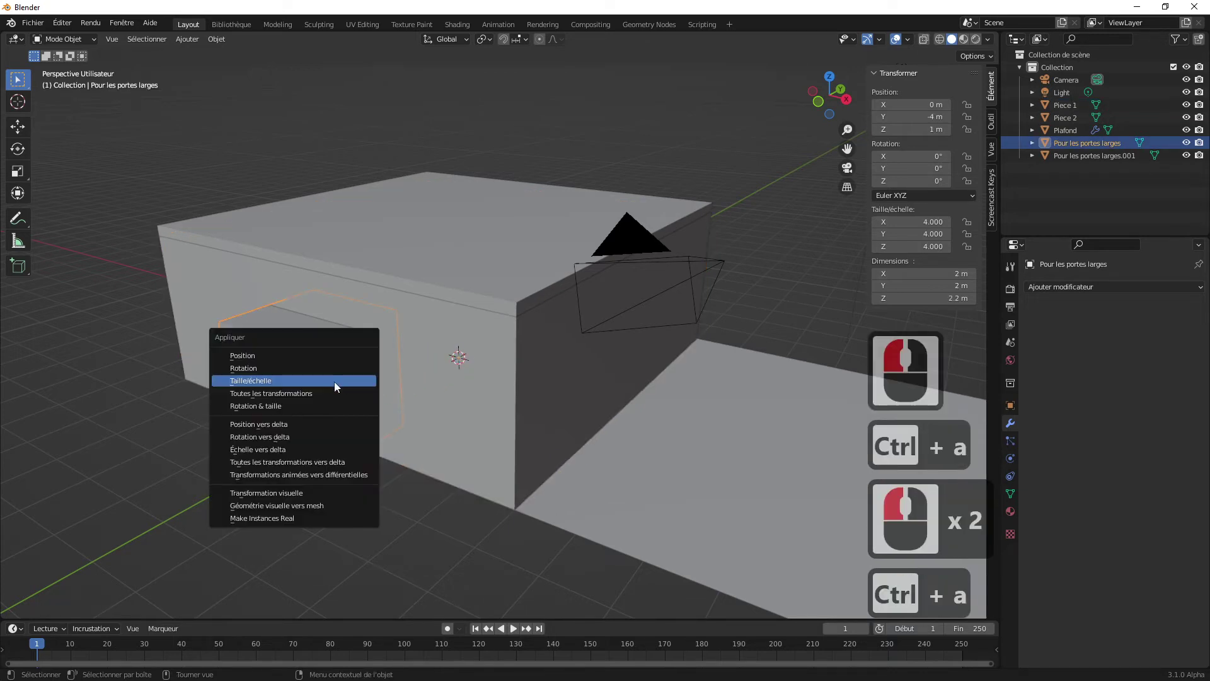
left_click(330, 384)
- Select the long floor slab Piece 2 beside the room
left_click(708, 495)
middle_click(698, 464)
middle_click(698, 462)
middle_click(638, 459)
left_click(512, 484)
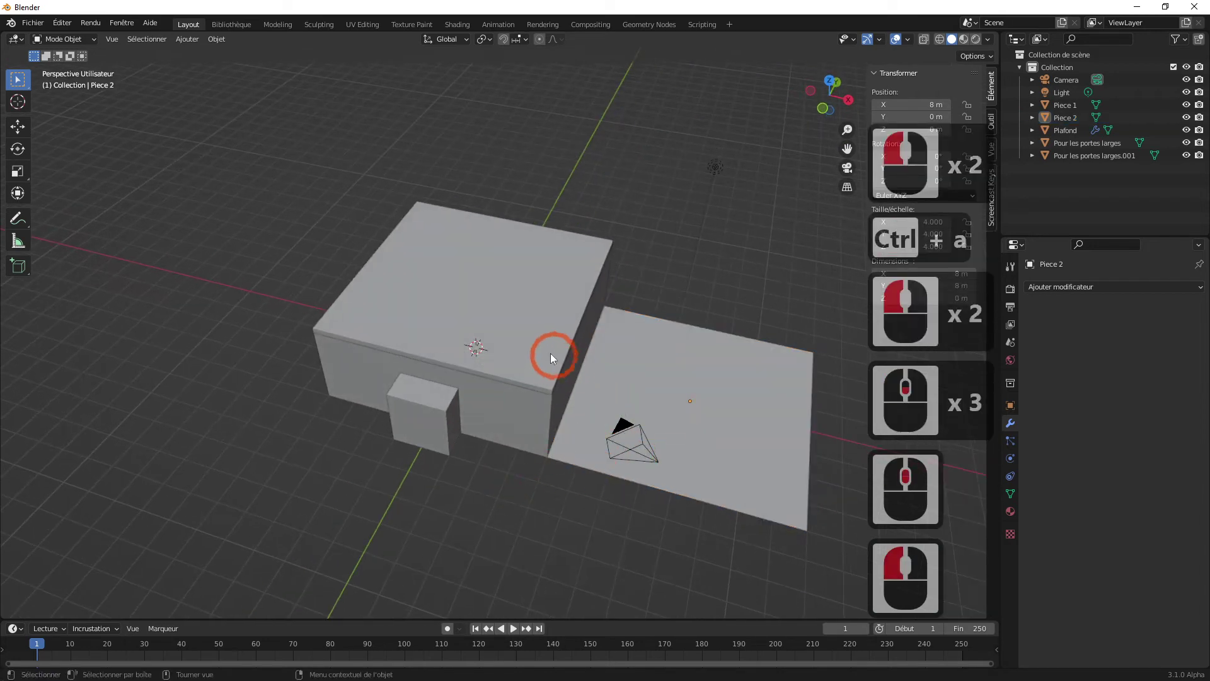
- Delete the long floor slab Piece 2 beside the first room
left_click(544, 353)
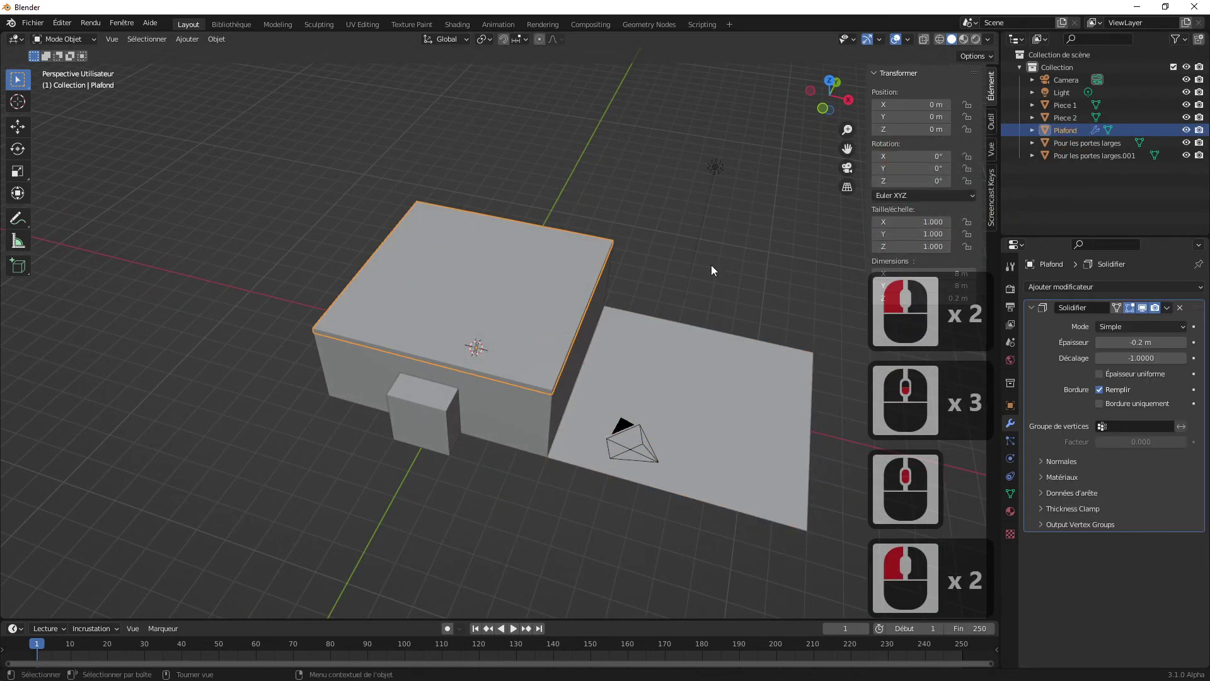
middle_click(669, 262)
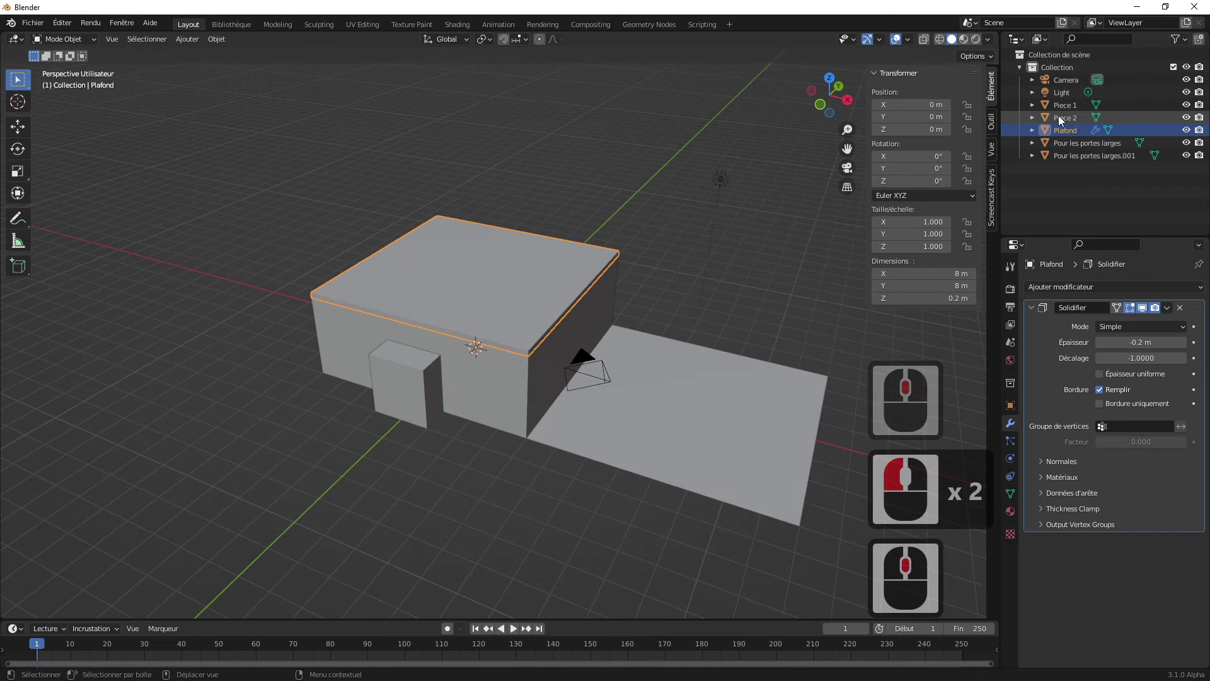
left_click(1061, 121)
left_click(1067, 109)
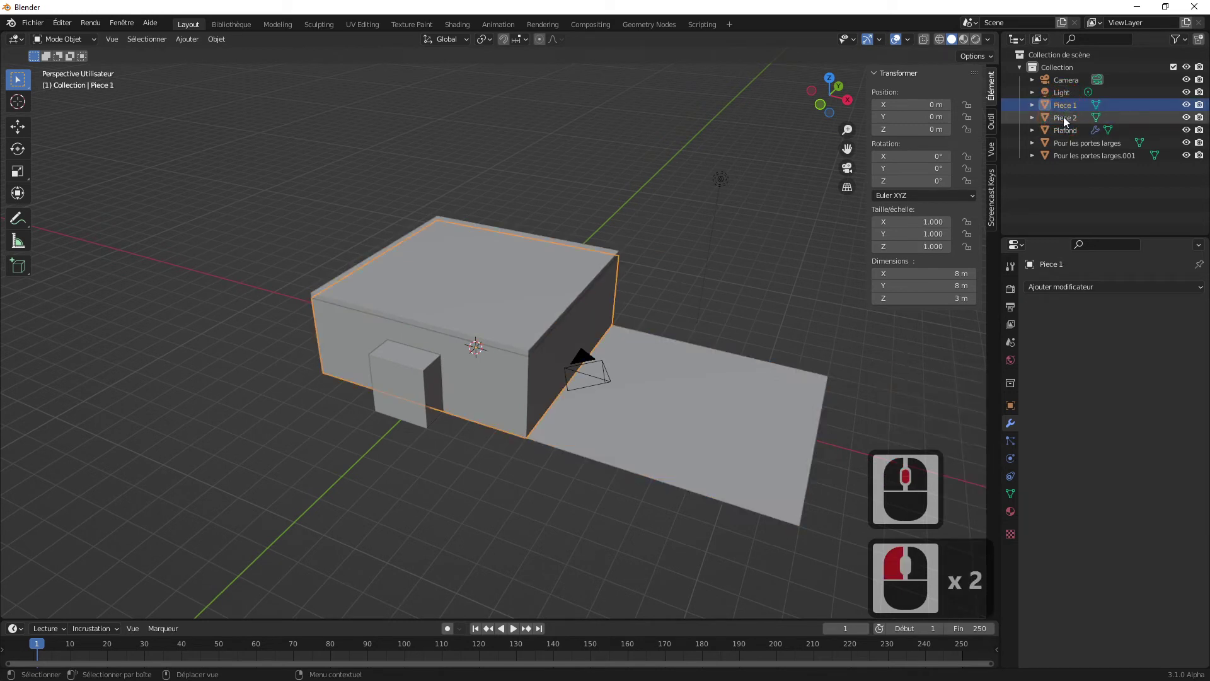
left_click(1067, 122)
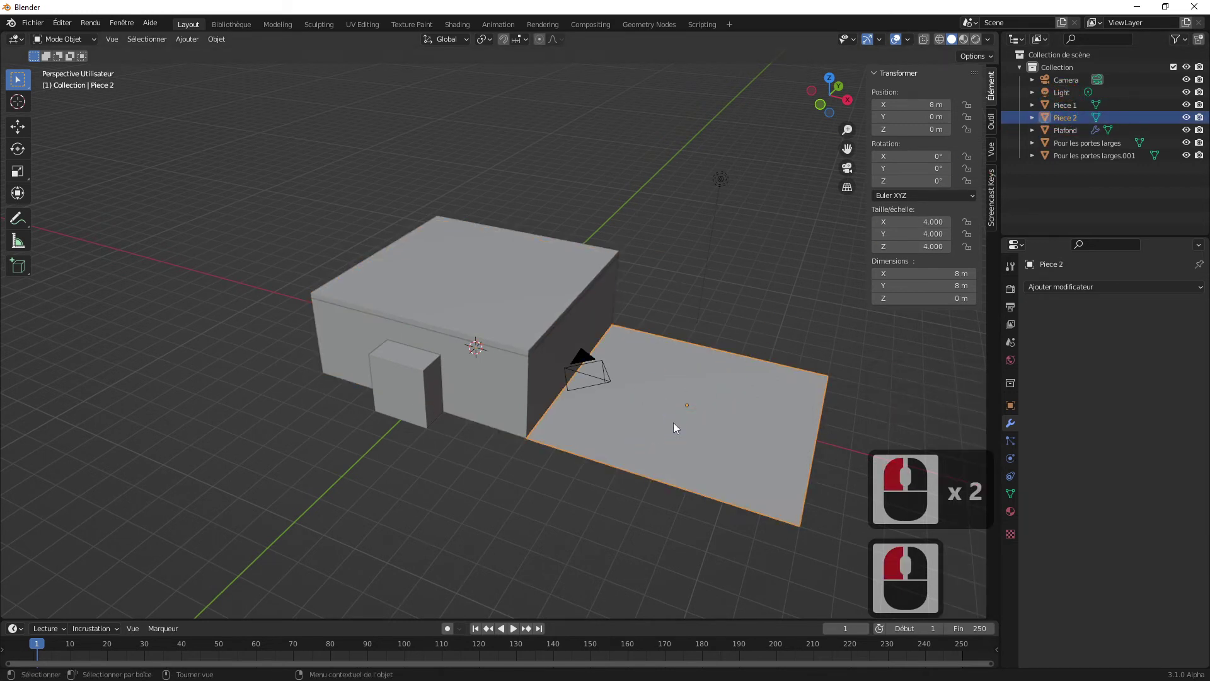
key("Delete")
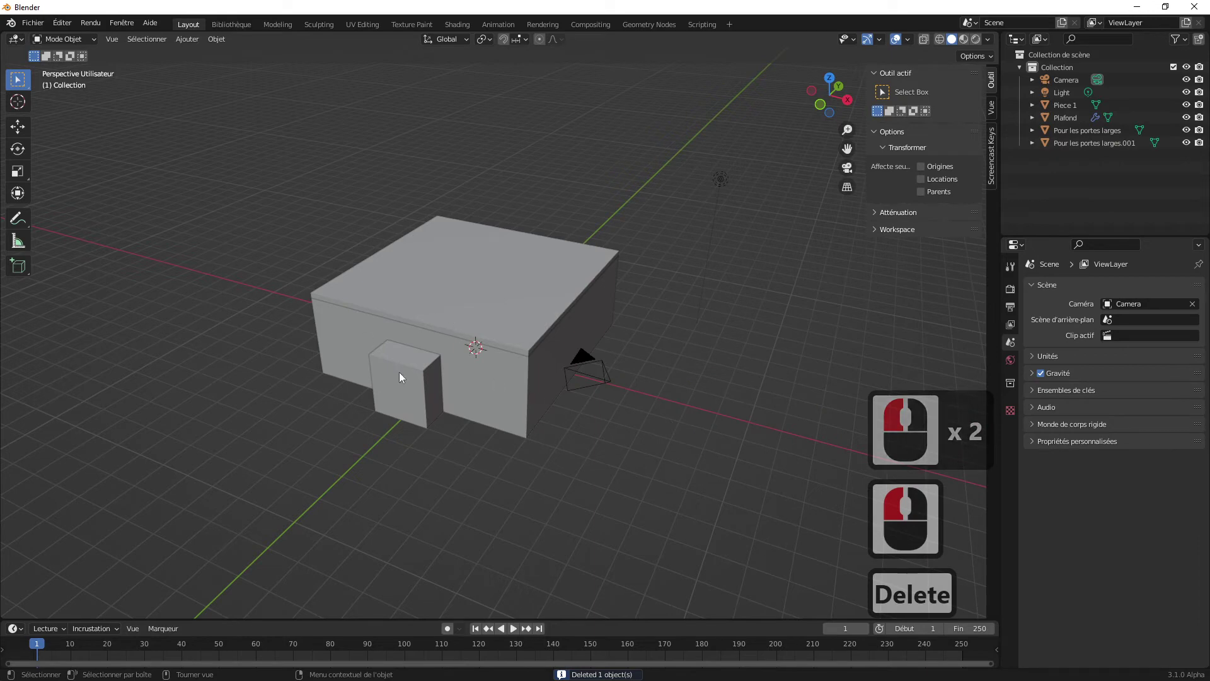
- View the room from underneath and enter Edit Mode on Piece 1's walls
middle_click(510, 345)
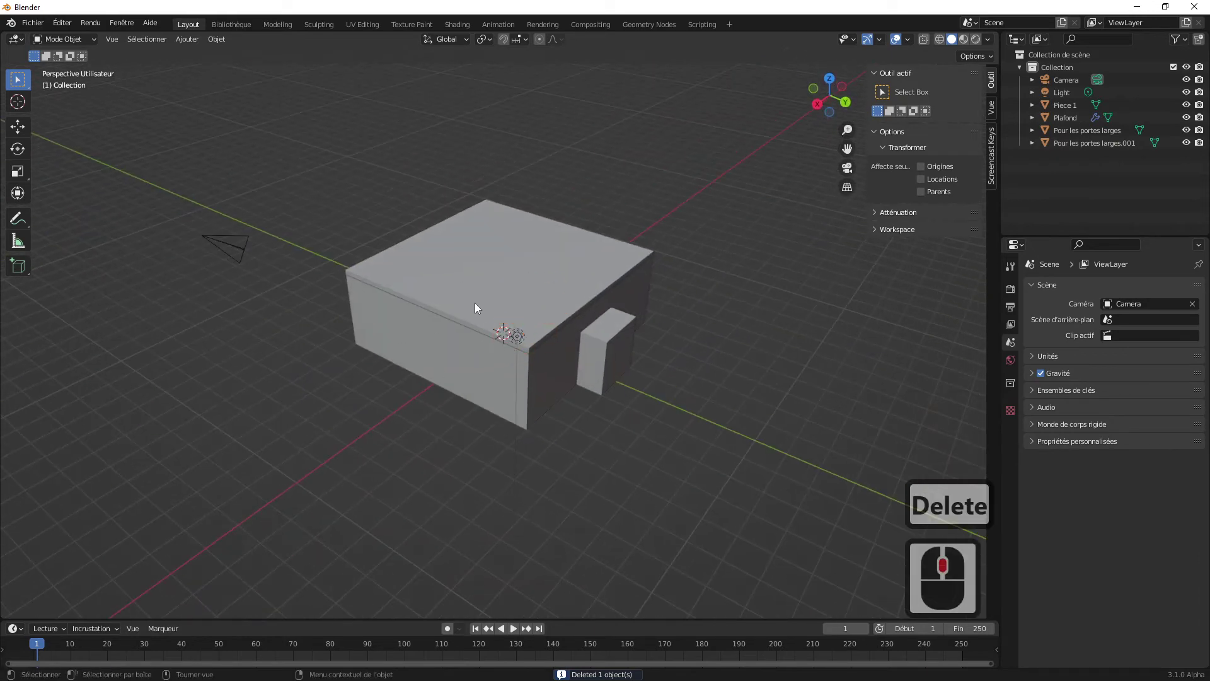
middle_click(584, 345)
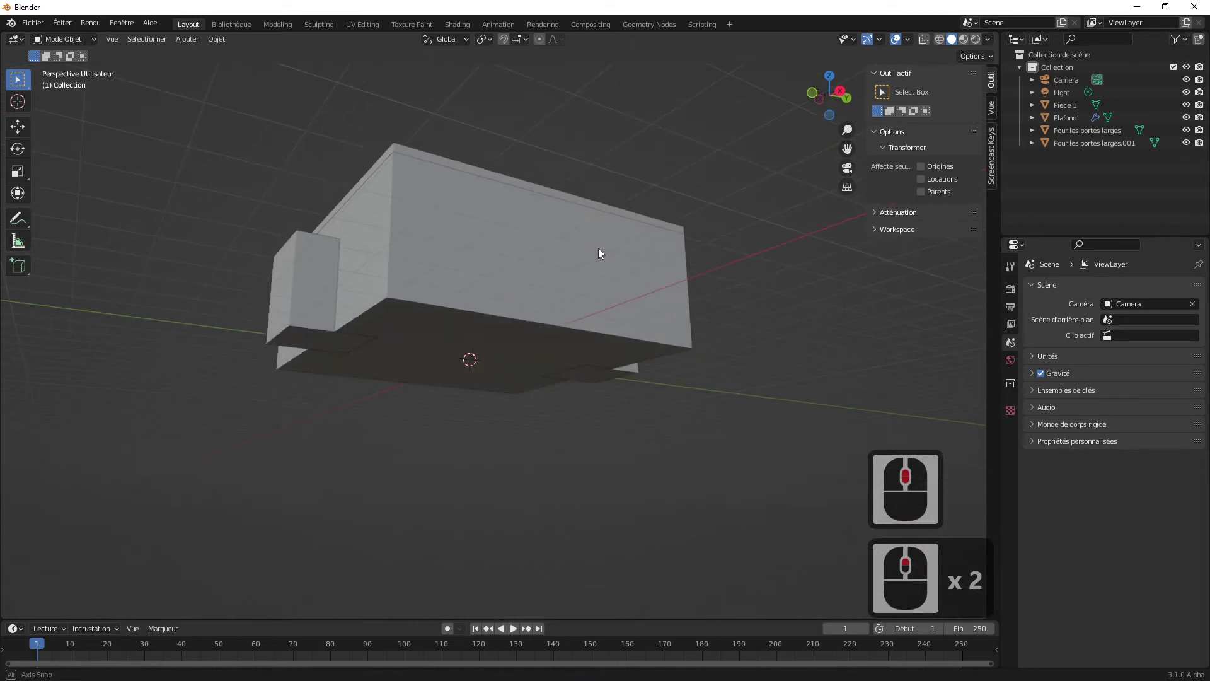
middle_click(627, 312)
left_click(460, 256)
middle_click(544, 304)
left_click(478, 320)
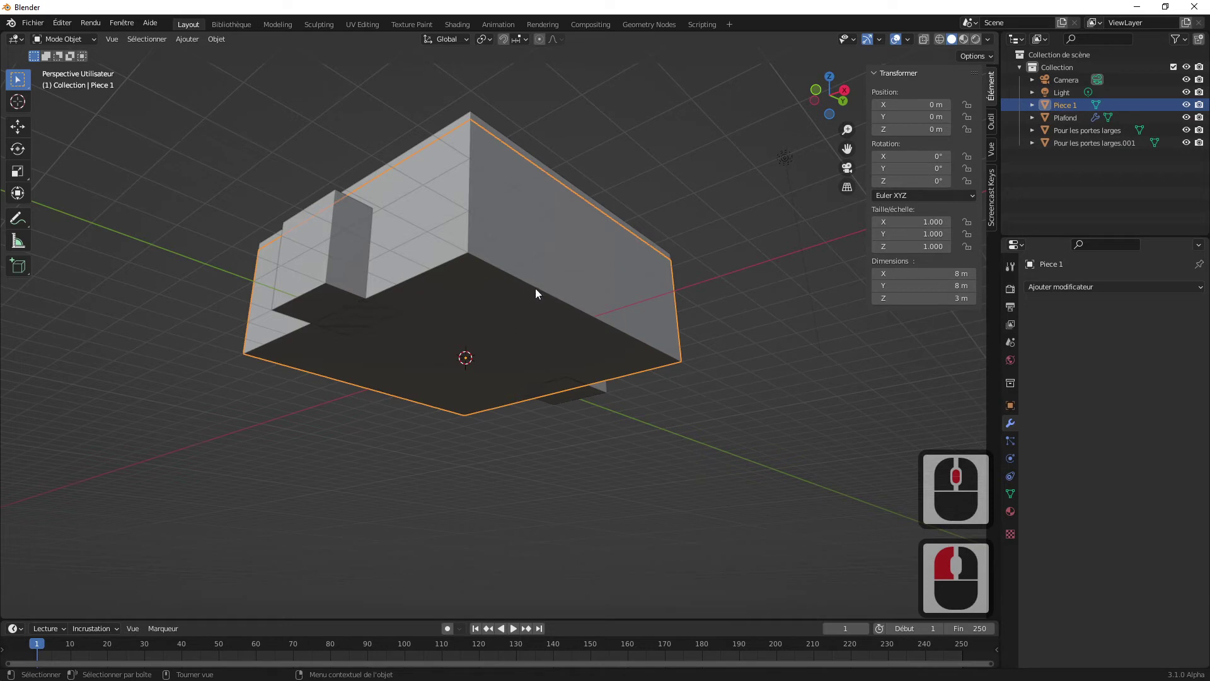
key("Tab")
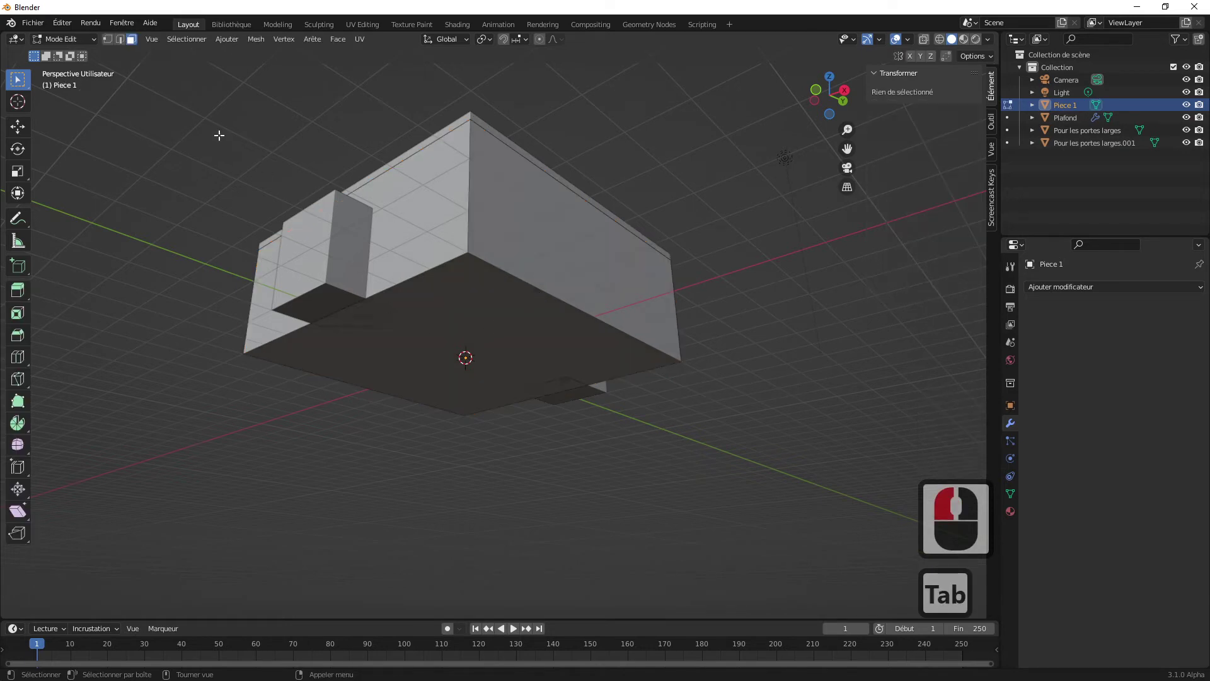
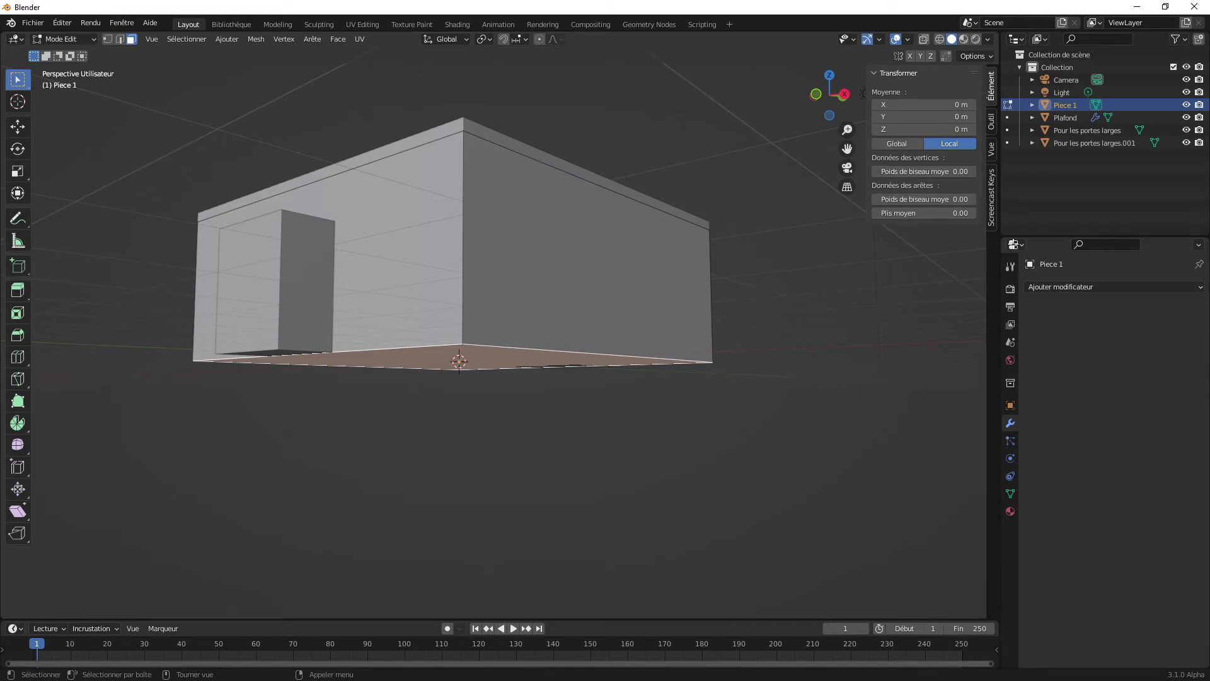
- Add a Solidify modifier to Piece 1's walls and inspect the bottom face up close
left_click(1079, 287)
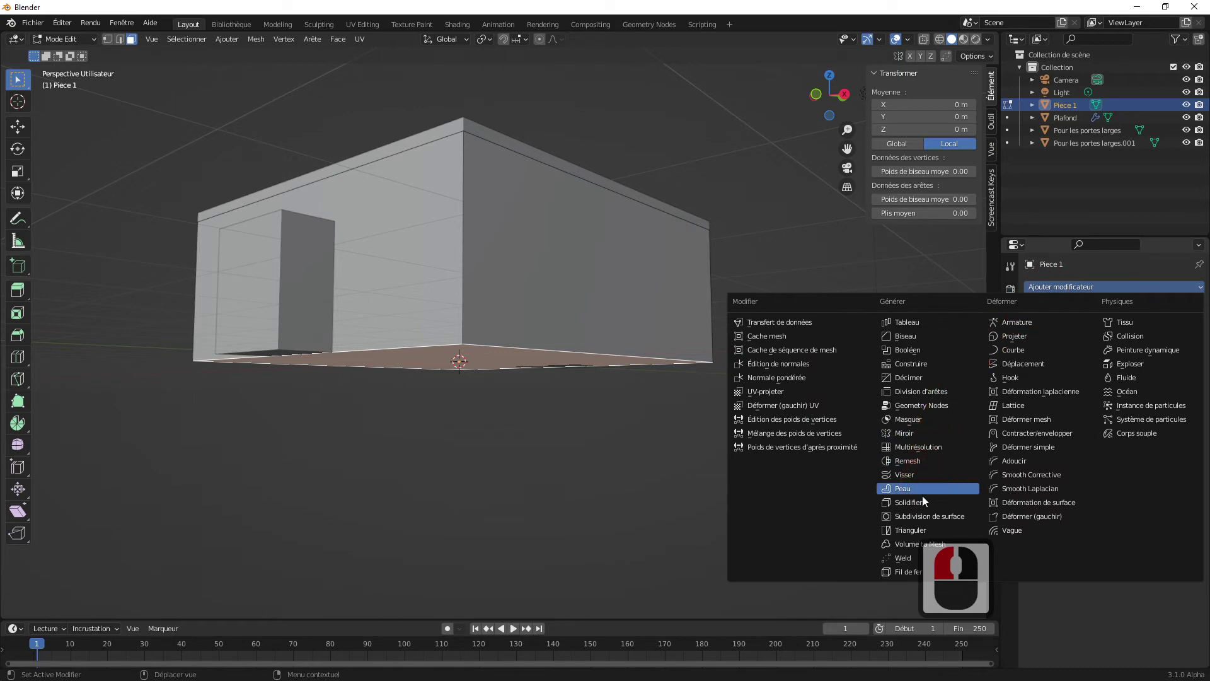
left_click(924, 505)
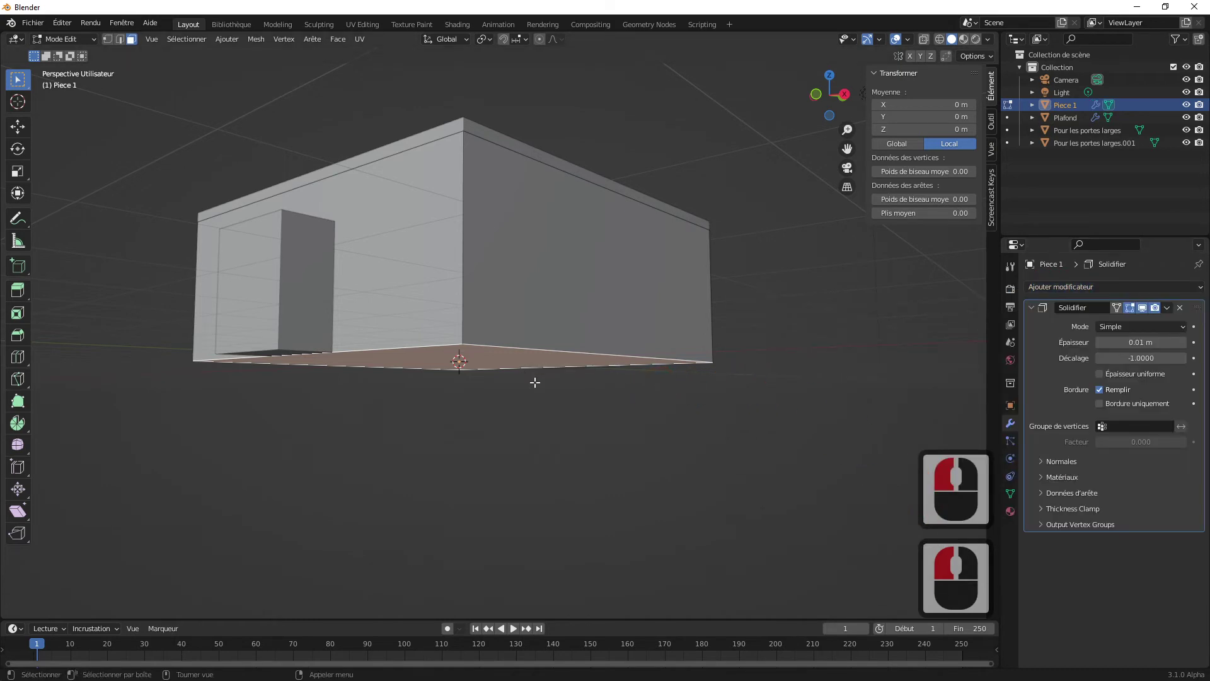
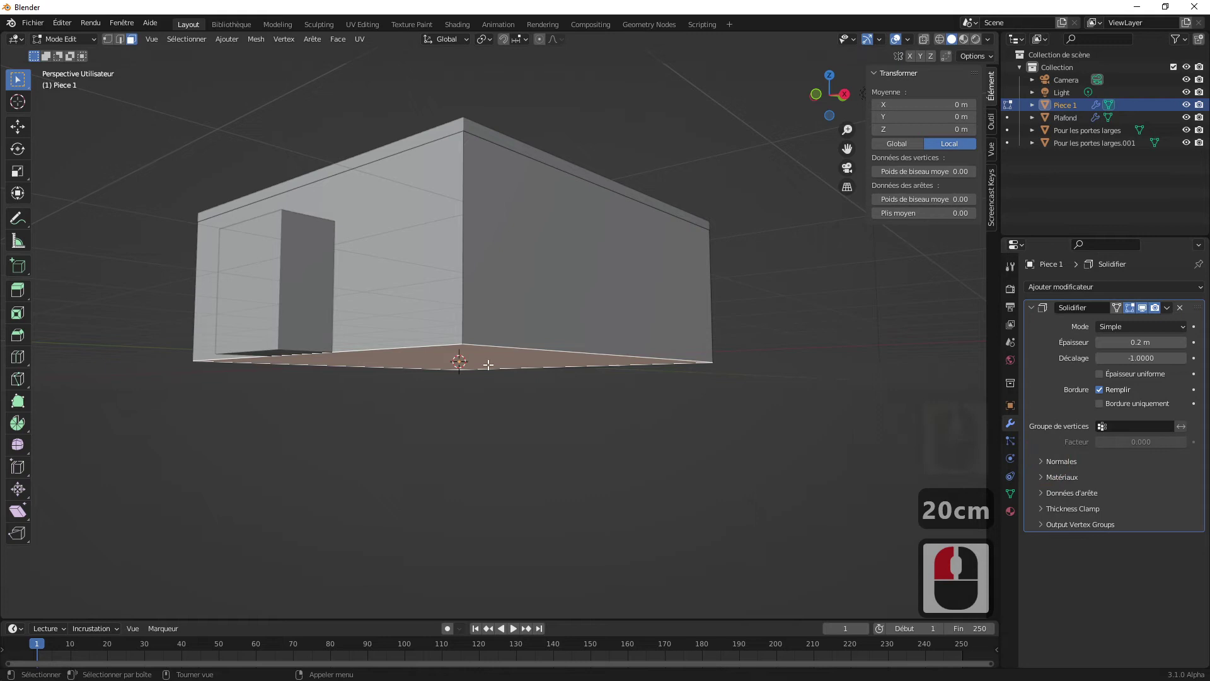
middle_click(504, 376)
scroll("up", 3)
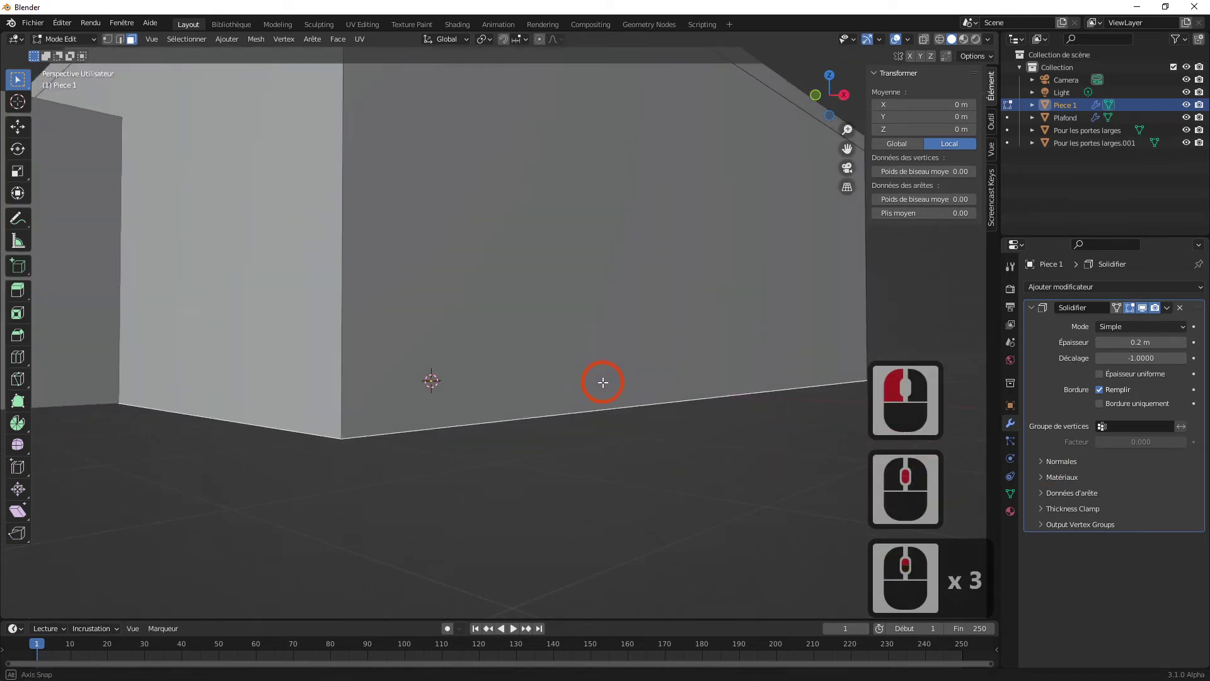
middle_click(603, 377)
middle_click(603, 388)
left_click(1188, 103)
left_click(1187, 104)
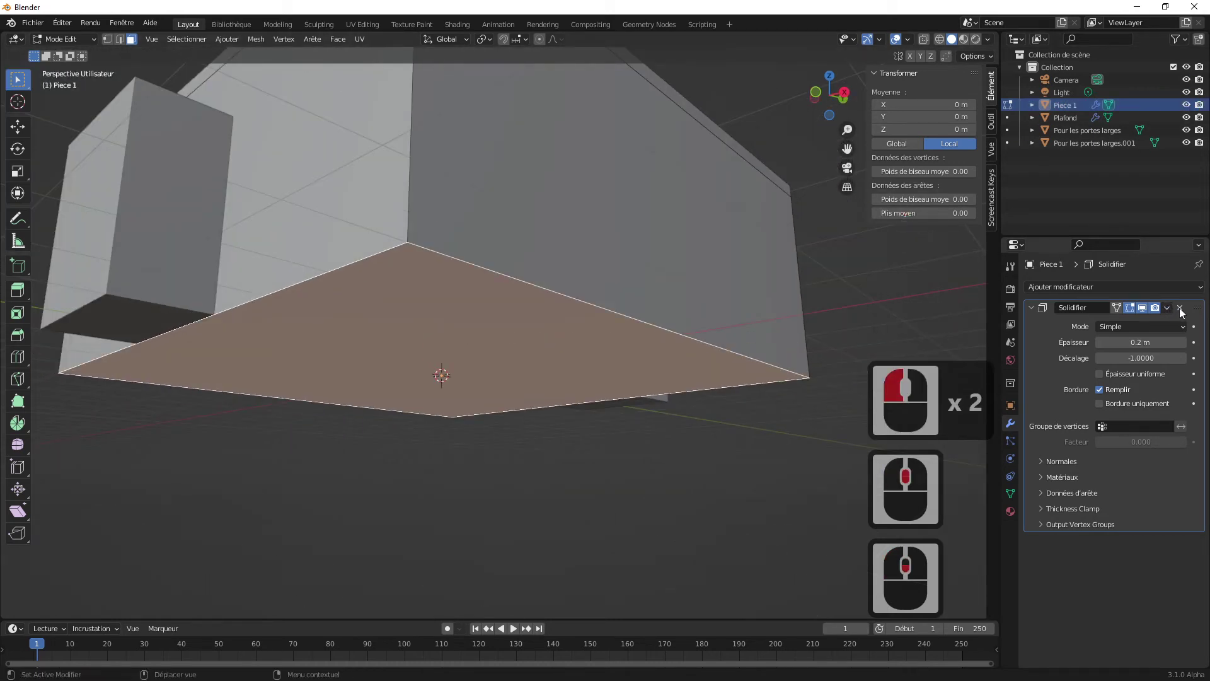
- Remove the walls' Solidify modifier and separate the room's bottom face into its own object
left_click(1182, 310)
middle_click(406, 468)
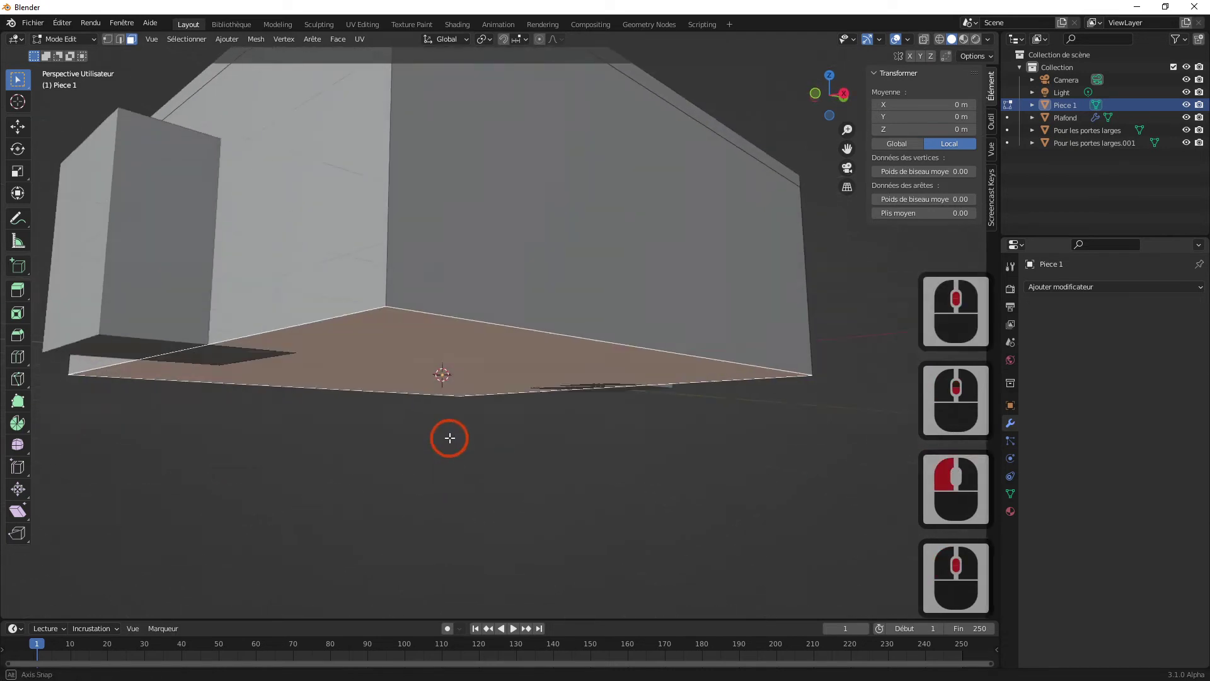
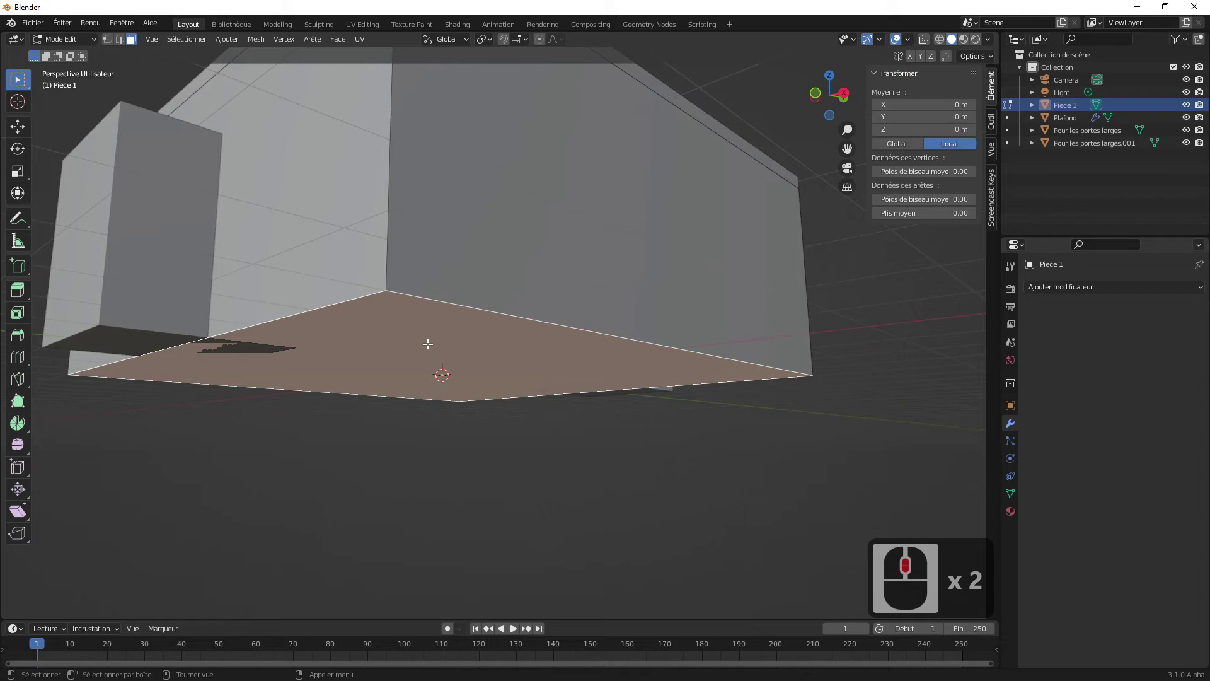
right_click(451, 356)
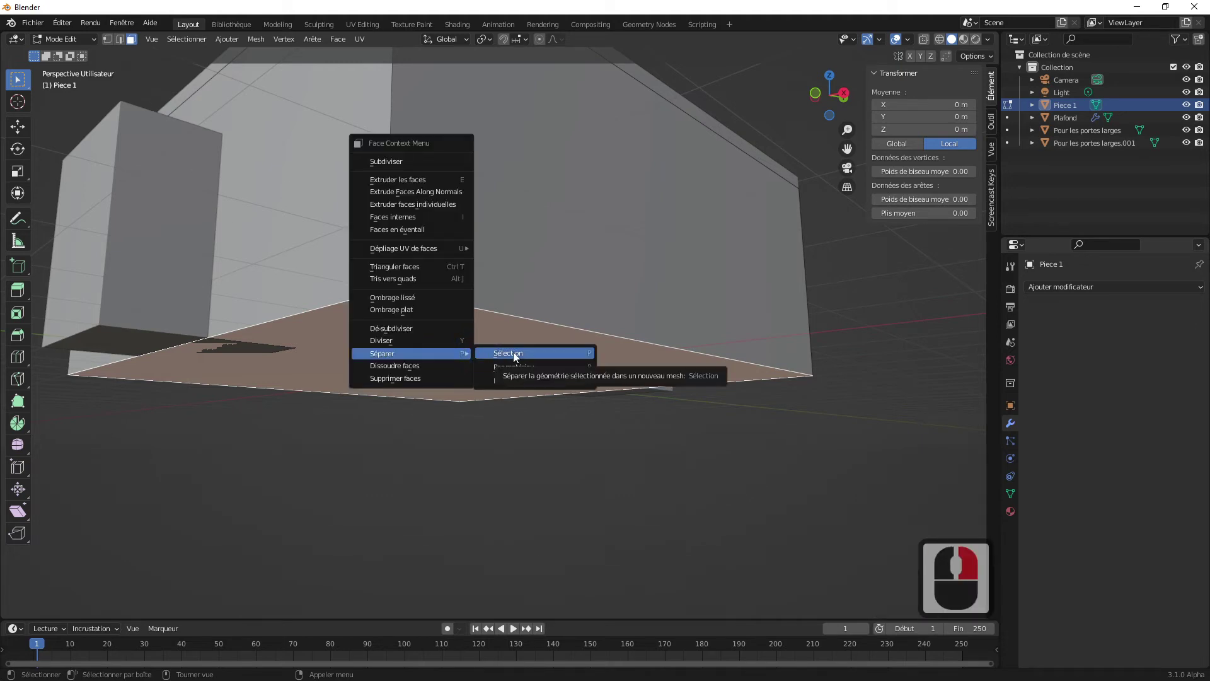
left_click(519, 353)
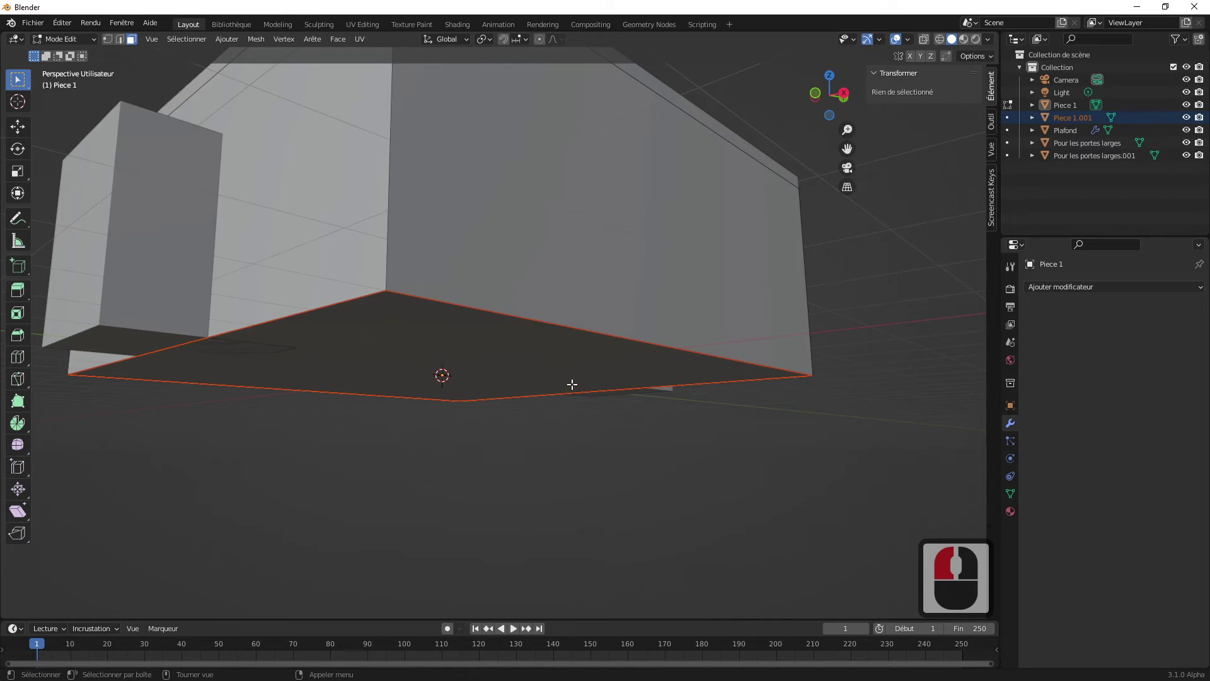
- Return to Object Mode and select the separated floor slab Piece 1.001
key("ctrl+a")
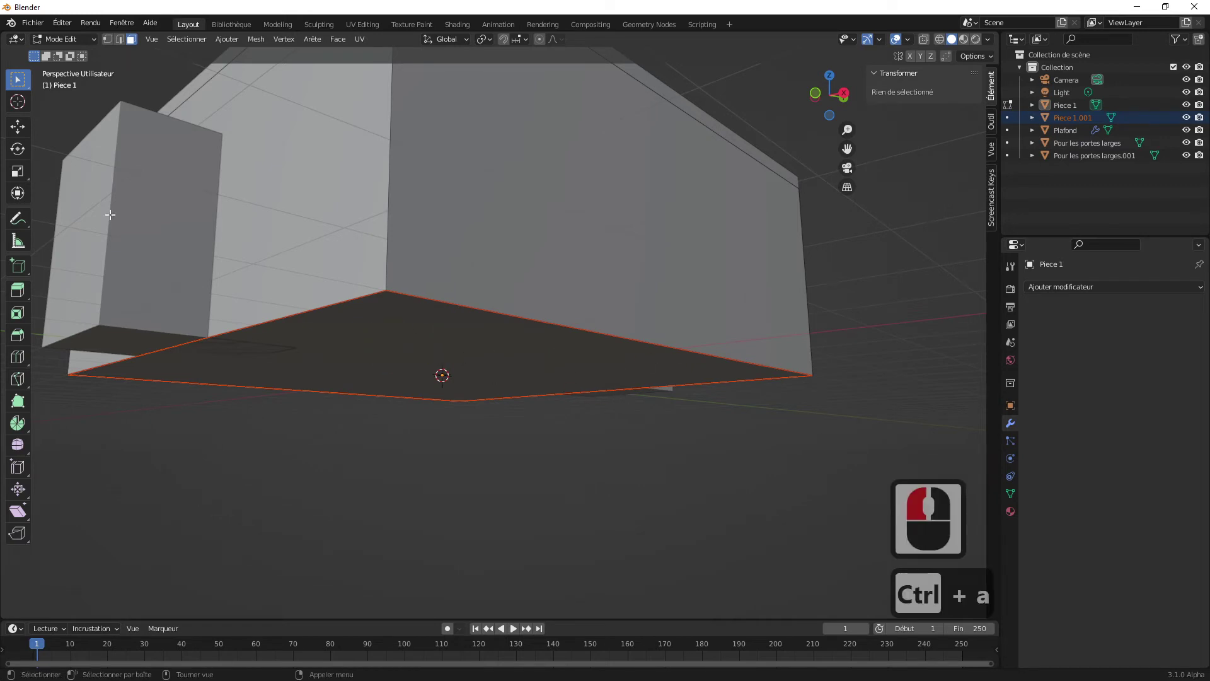
left_click(71, 44)
left_click(78, 57)
left_click(482, 449)
left_click(481, 378)
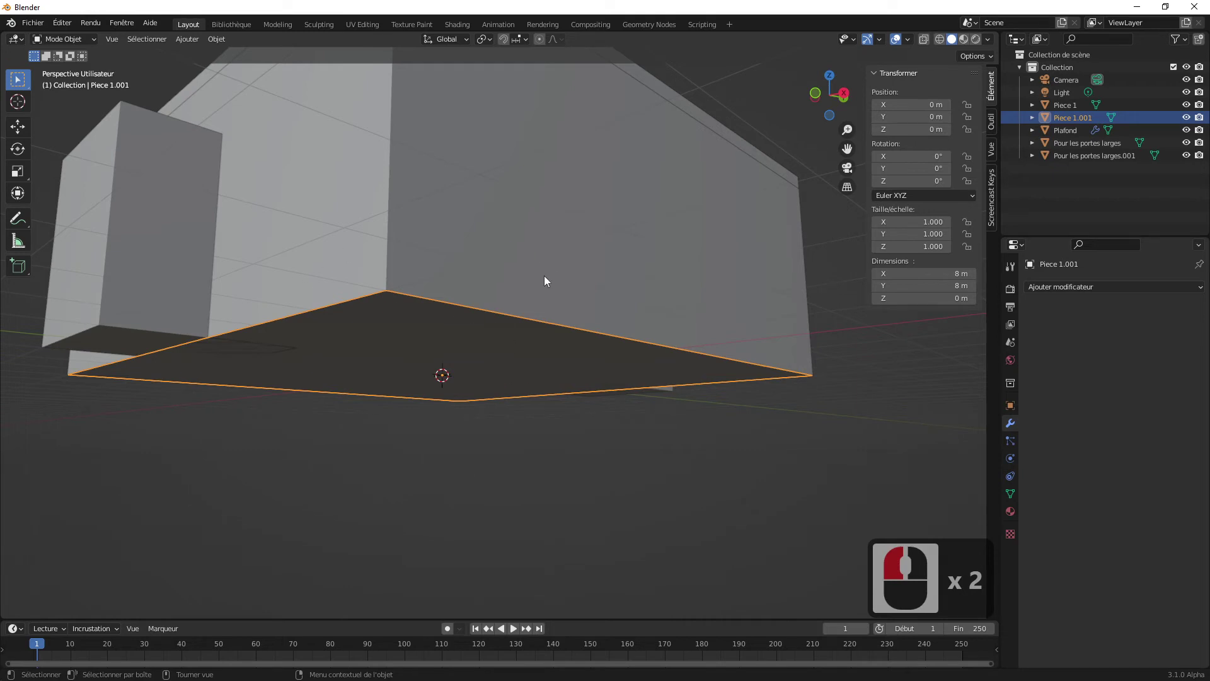
- Rename the floor plane Piece 1.001 to sol and apply its scale transform
left_click(546, 468)
left_click(511, 362)
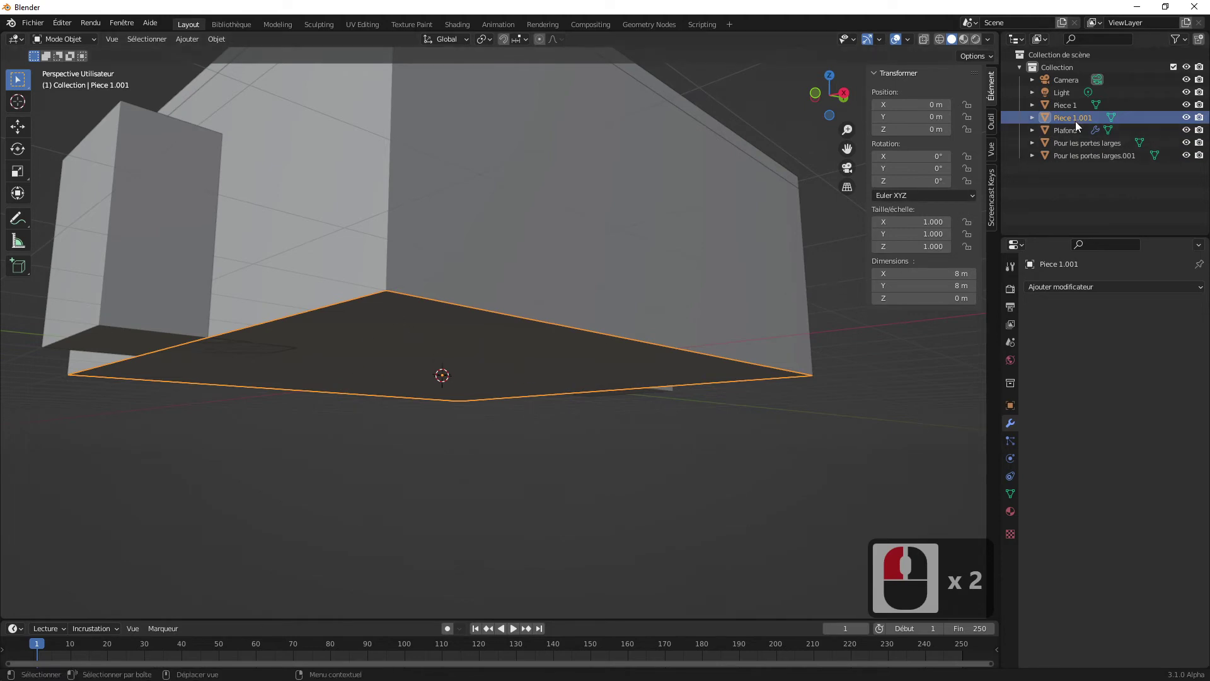
double_click(1078, 126)
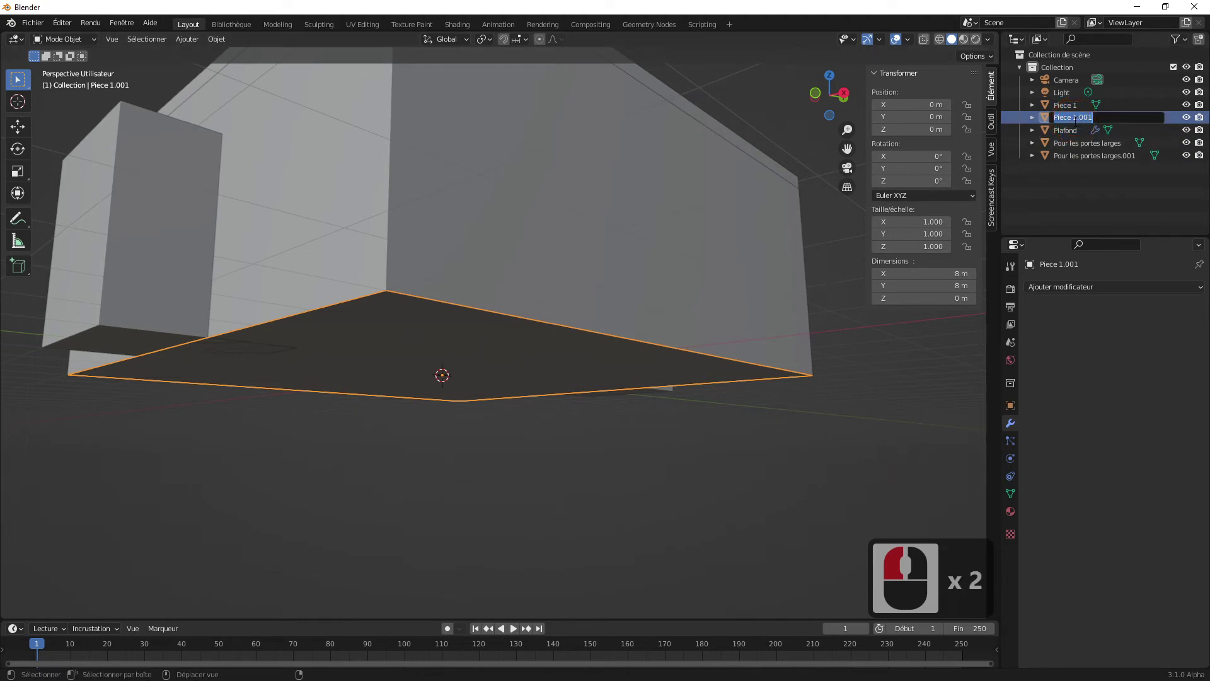
type("sol")
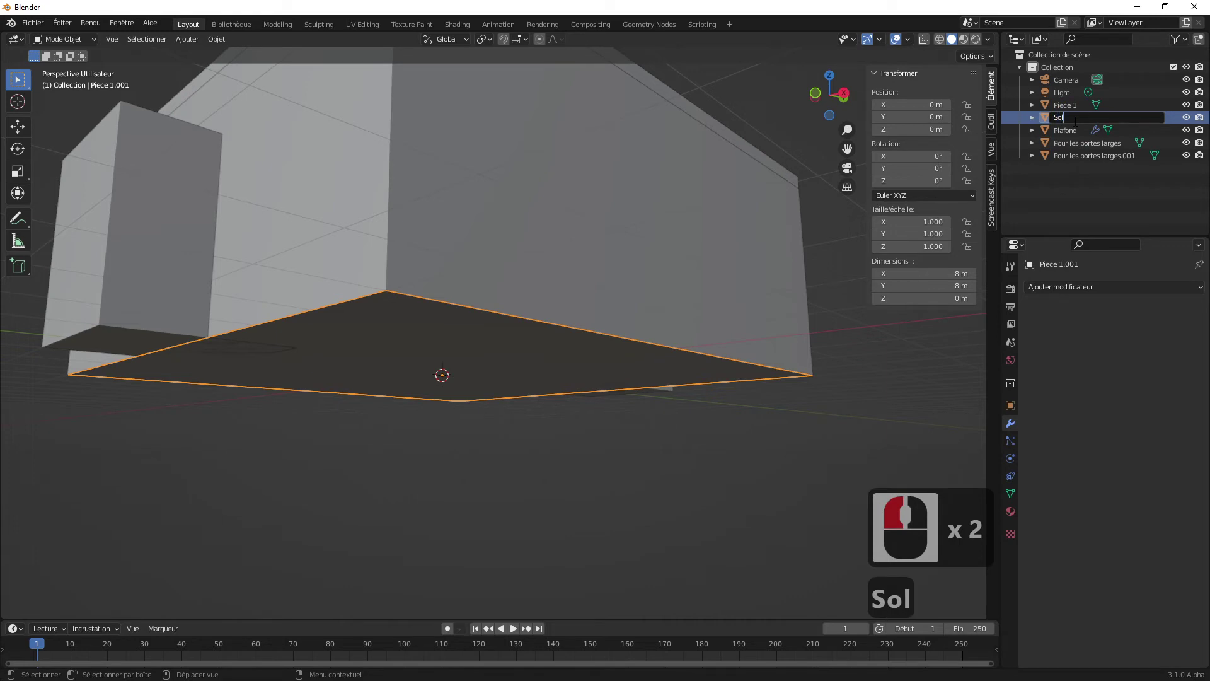
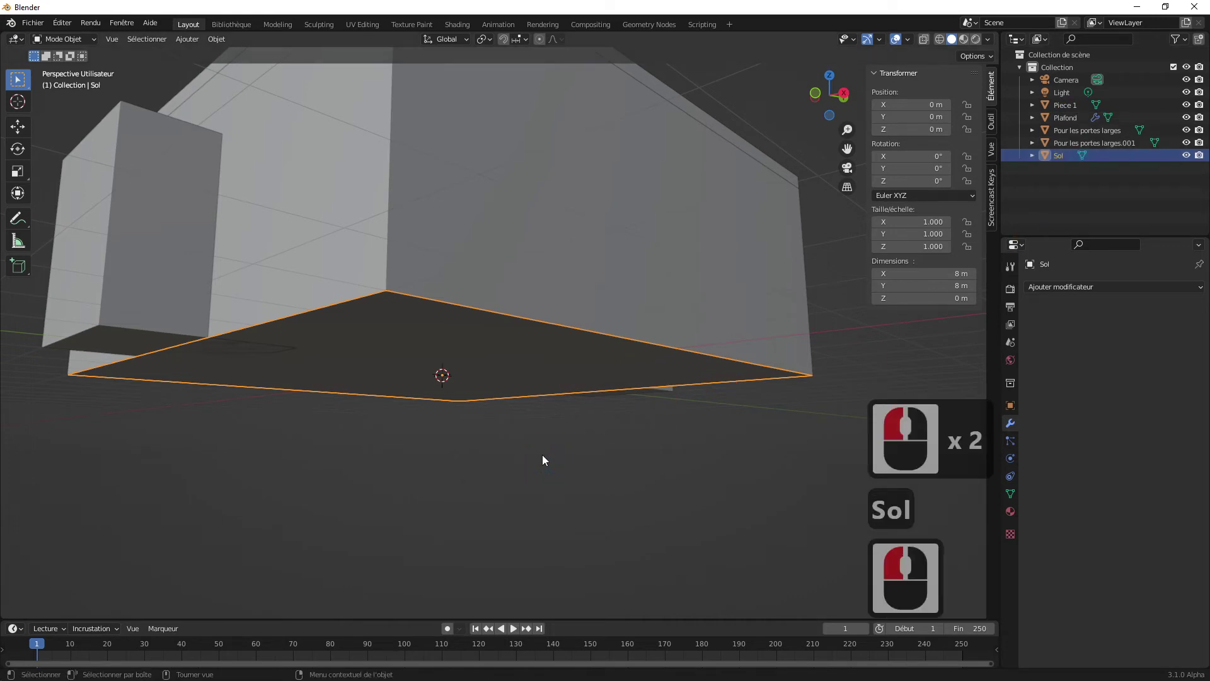
key("ctrl+a")
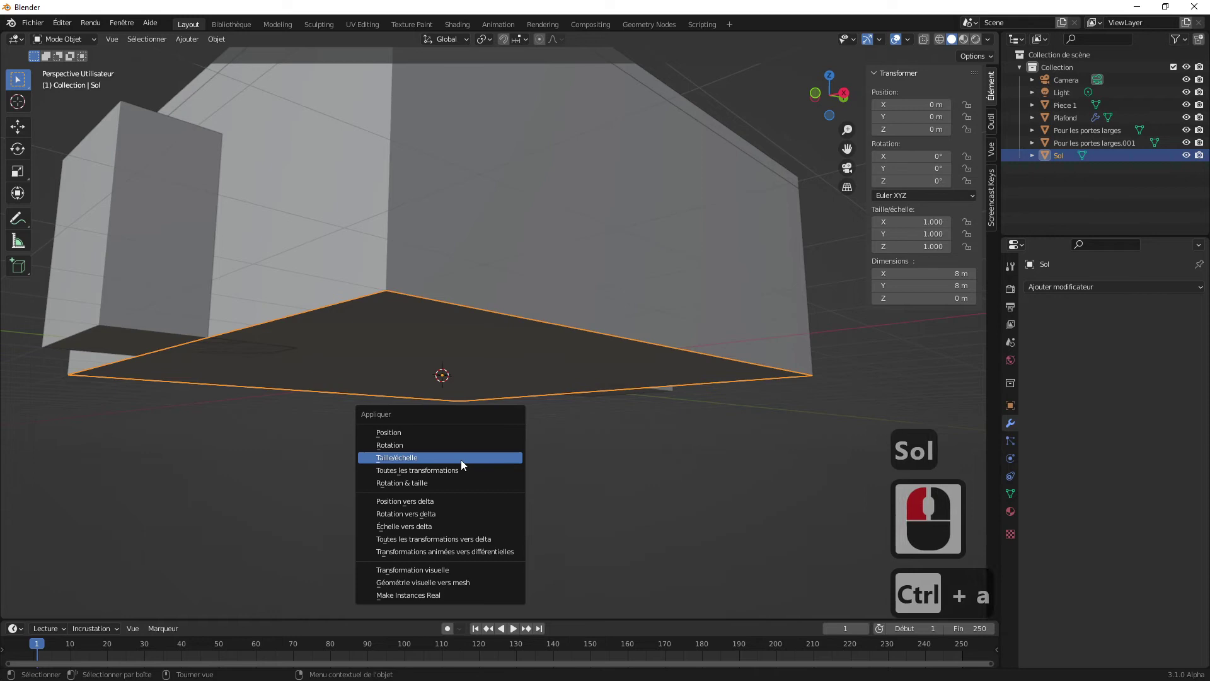
left_click(457, 460)
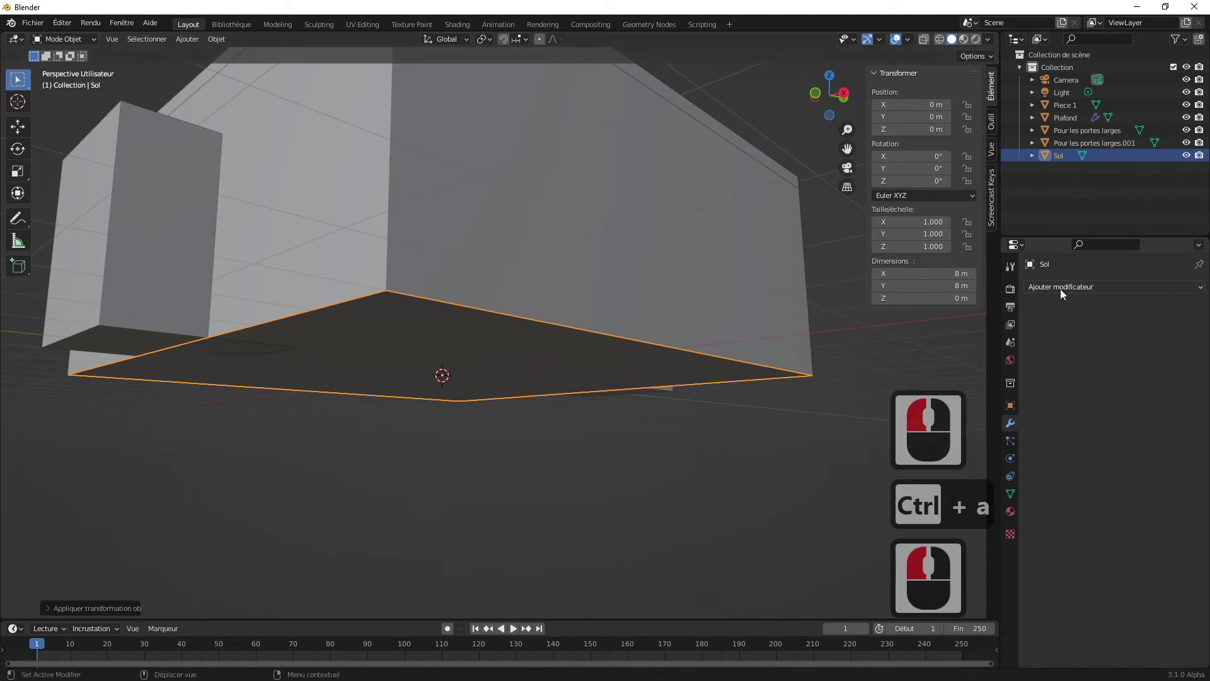
- Add a Solidify modifier to the Sol floor with a 20 cm thickness
left_click(1078, 284)
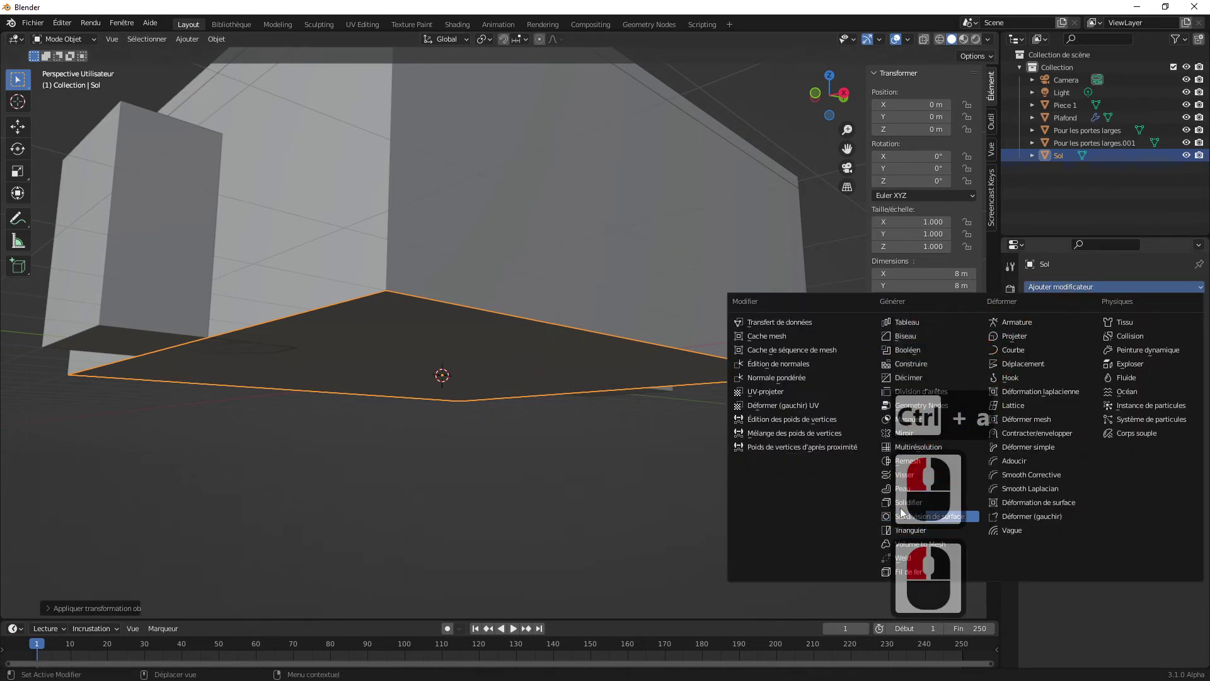
left_click(904, 503)
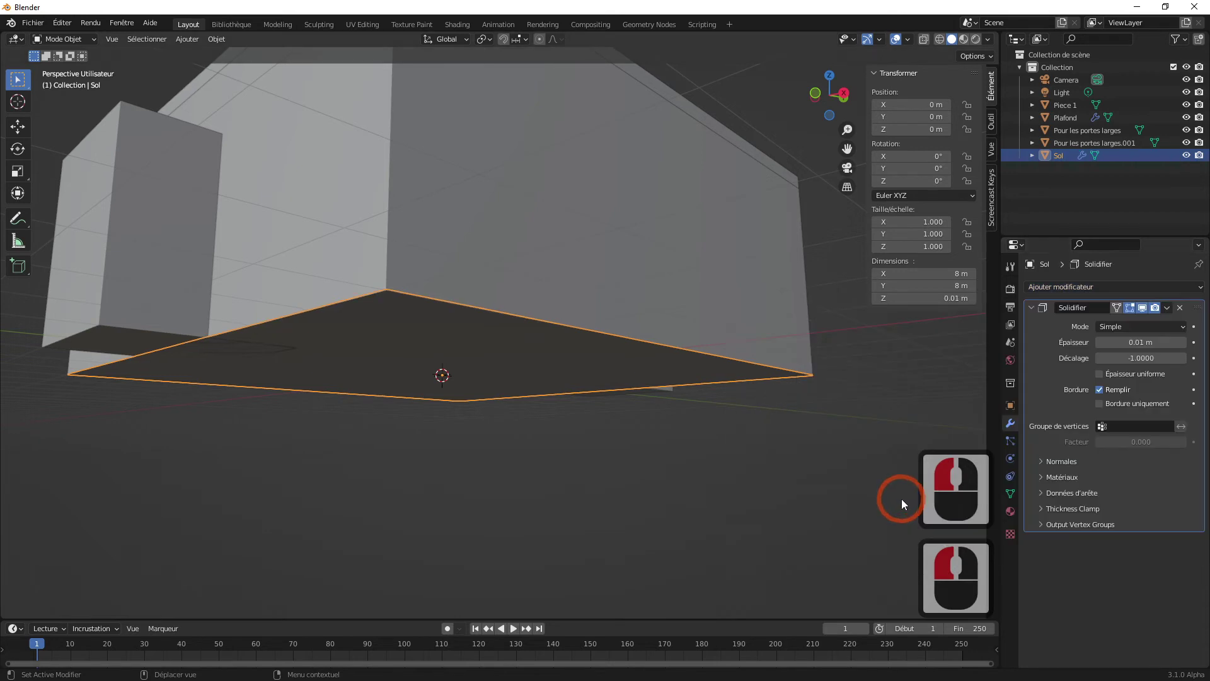
middle_click(497, 371)
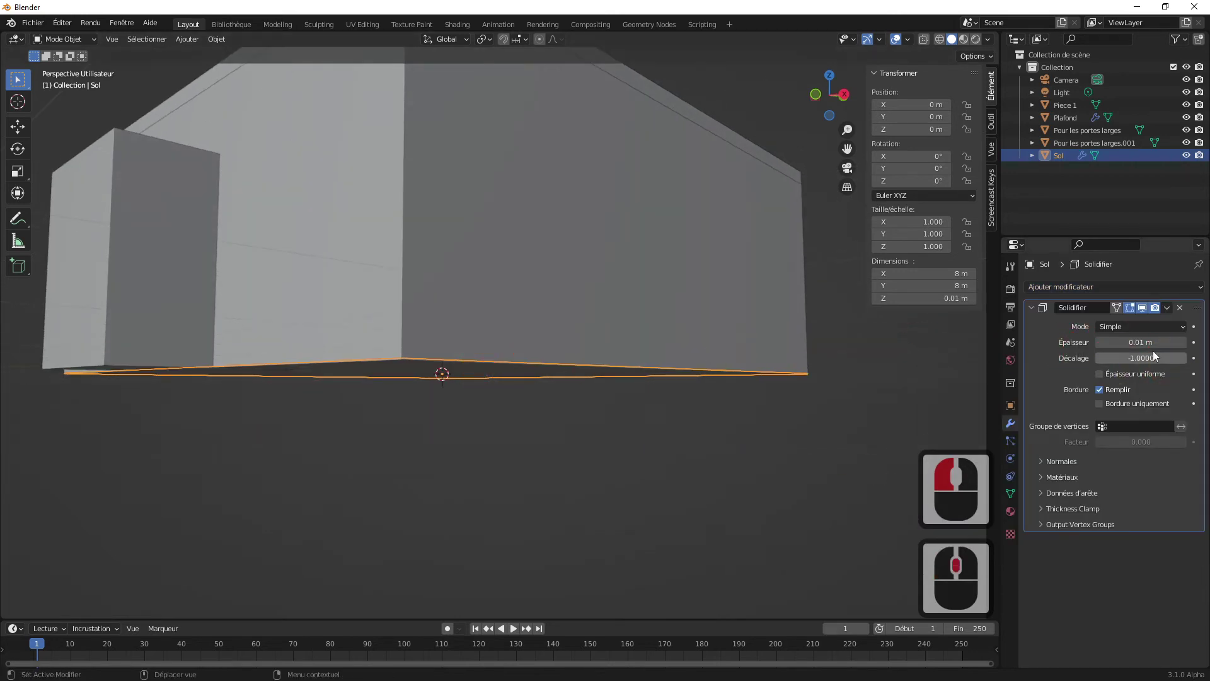
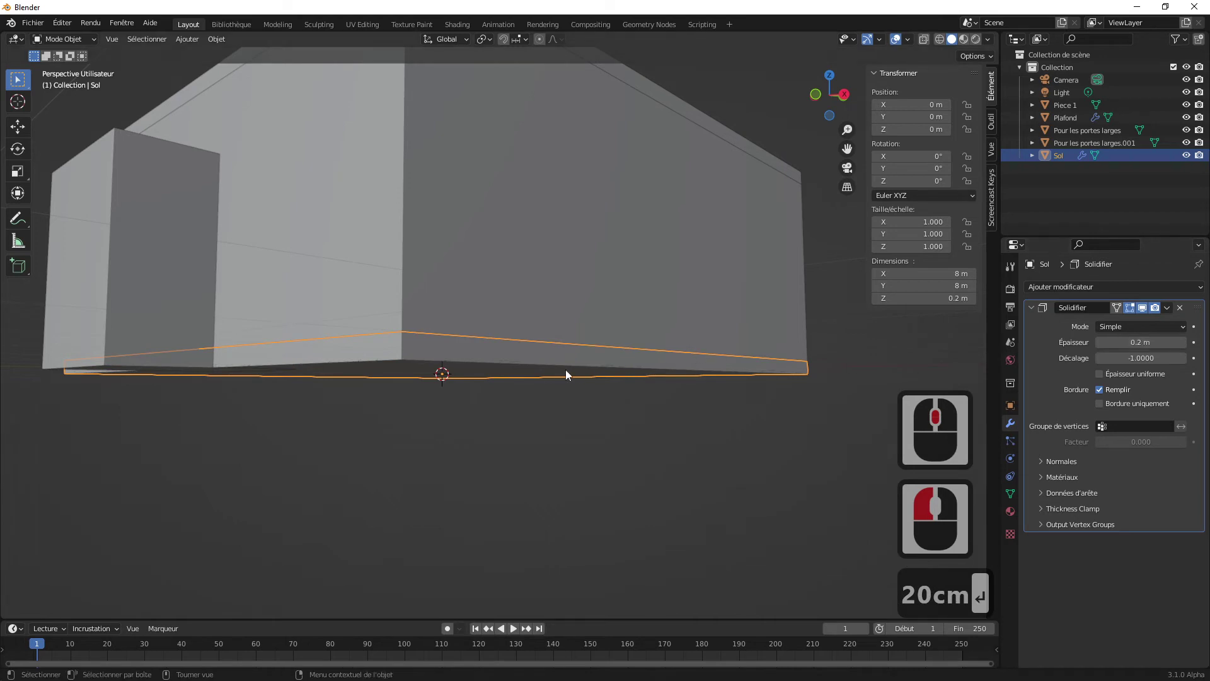
type("20cm ↩")
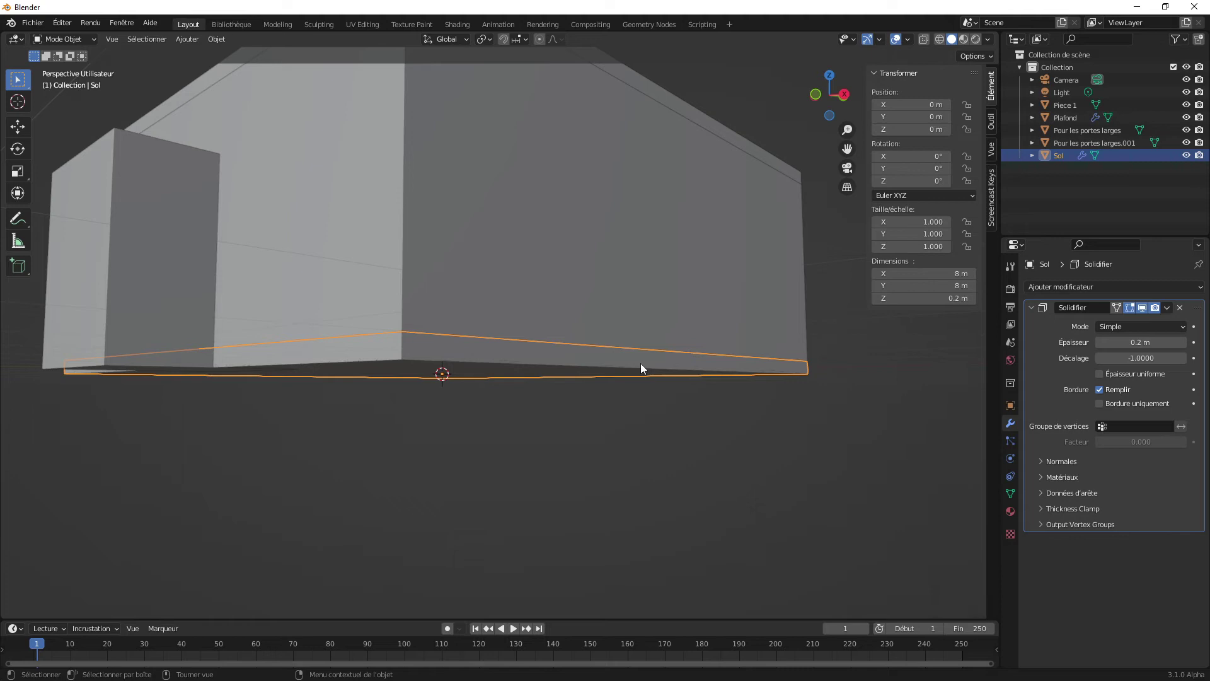
left_click(1105, 342)
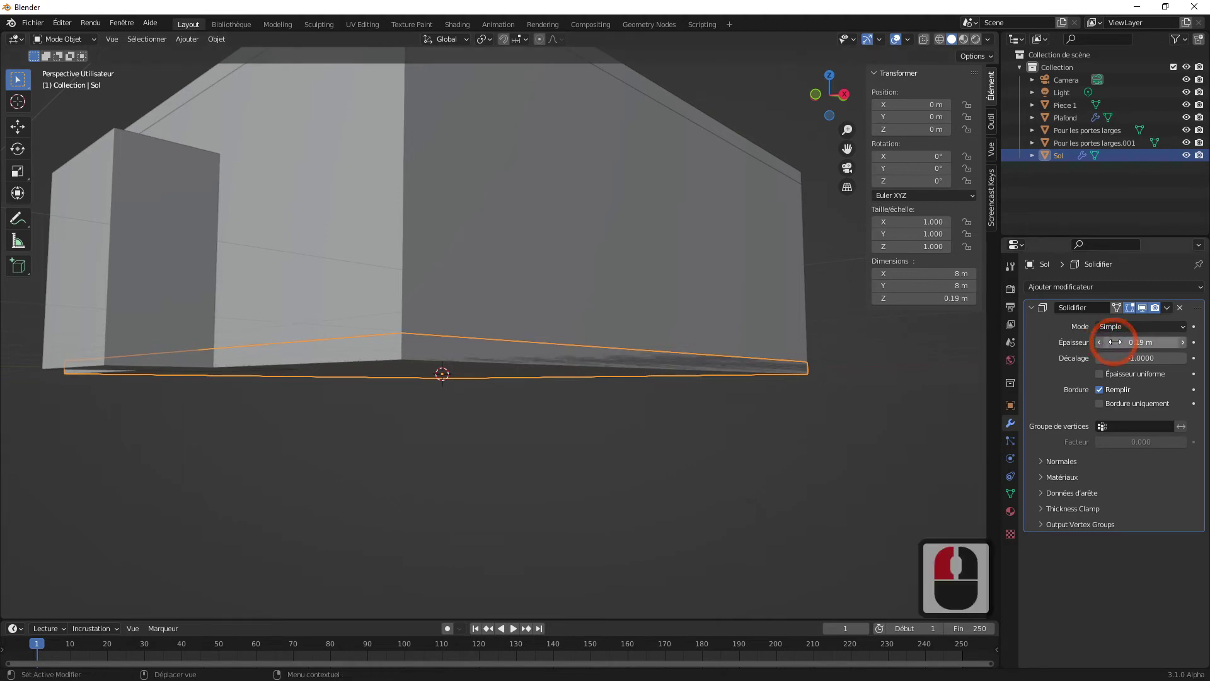
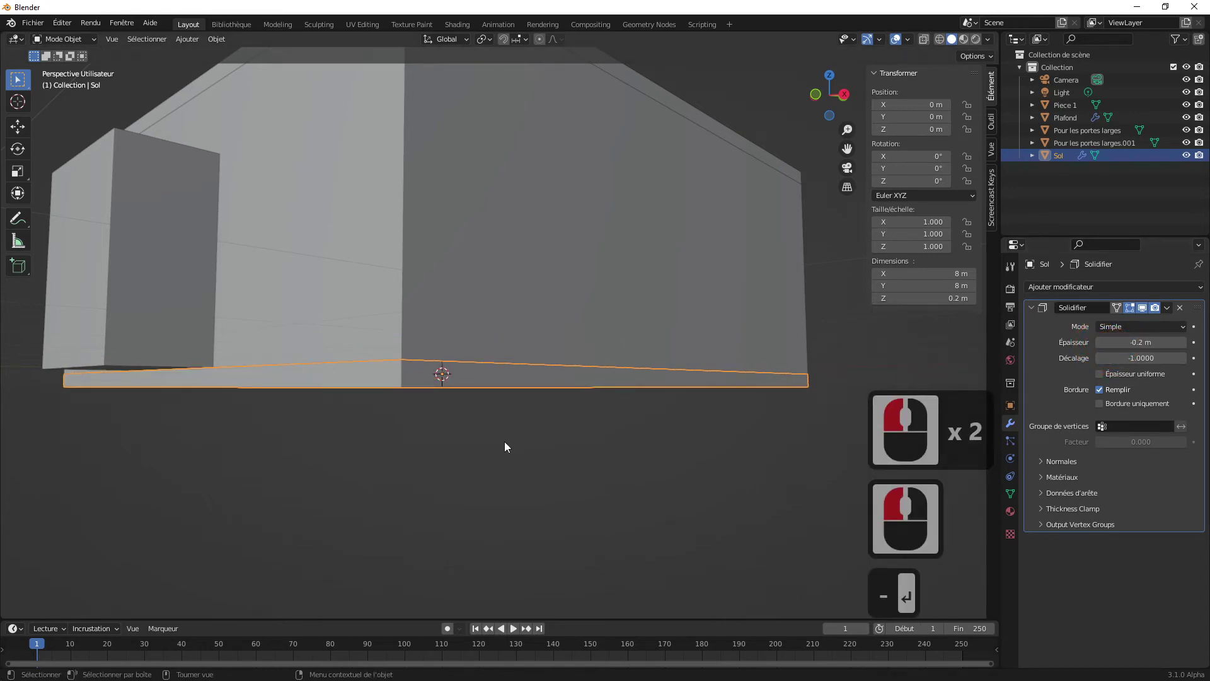
- Orbit around the room to check the slab and select the ceiling object Plafond
left_click(507, 446)
middle_click(557, 467)
middle_click(564, 459)
middle_click(567, 456)
left_click(561, 430)
left_click(471, 277)
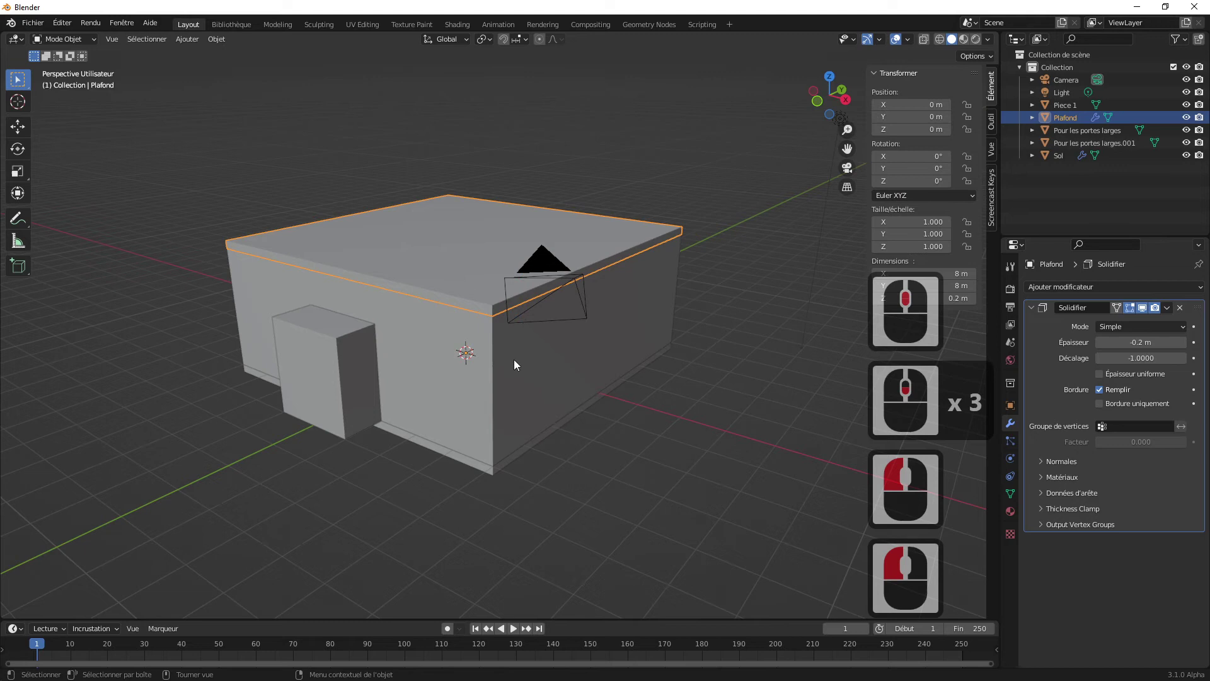
- Hide the Plafond ceiling in the Outliner to expose the room interior
left_click(516, 364)
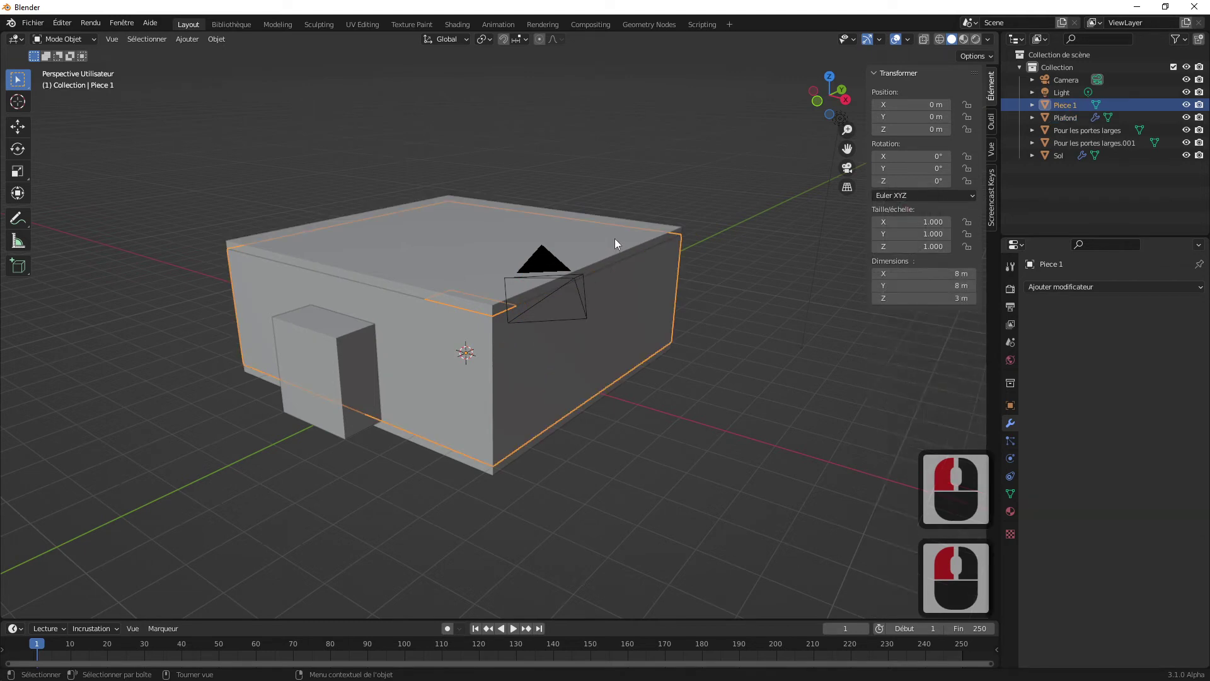
left_click(618, 243)
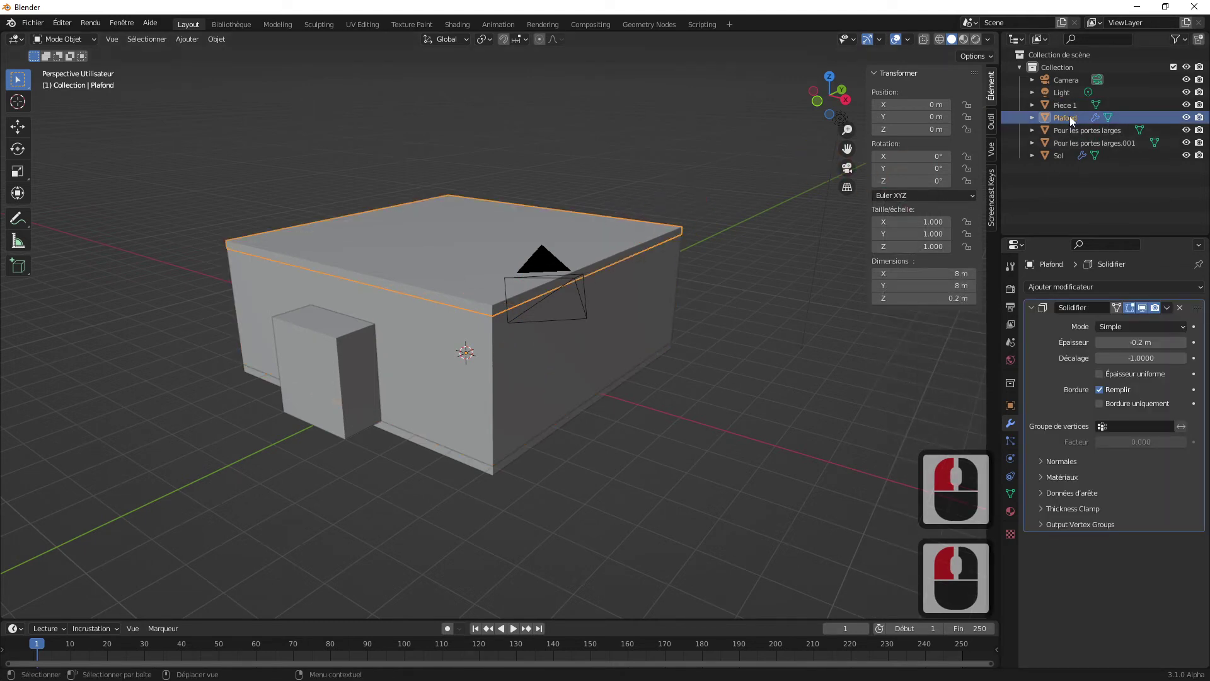
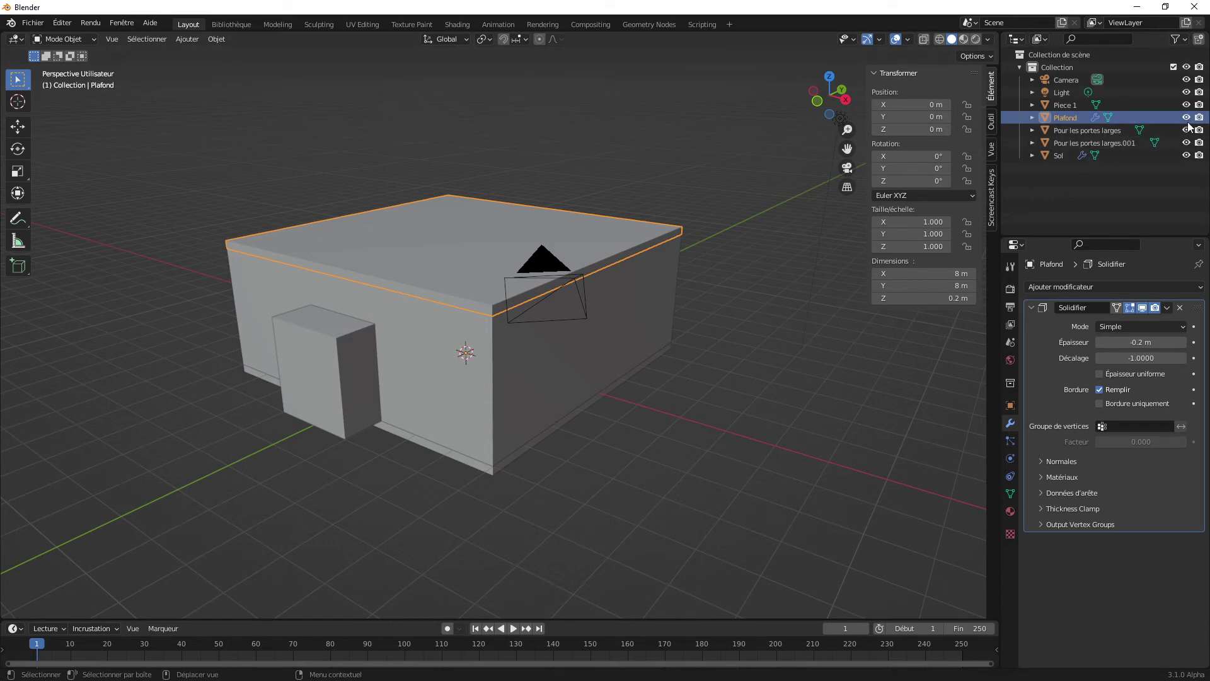
left_click_drag(1190, 121, 707, 355)
middle_click(707, 355)
- Select the Piece 1 walls and add a Solidify modifier for their thickness
left_click(611, 326)
middle_click(685, 307)
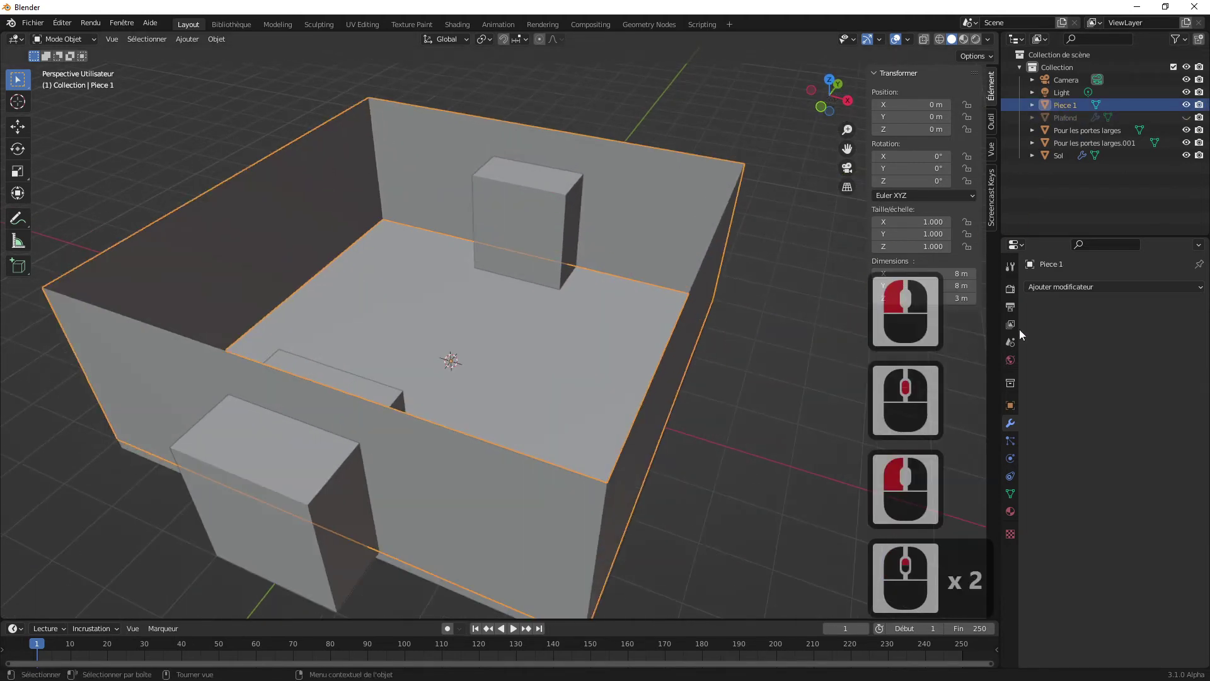
left_click(1061, 292)
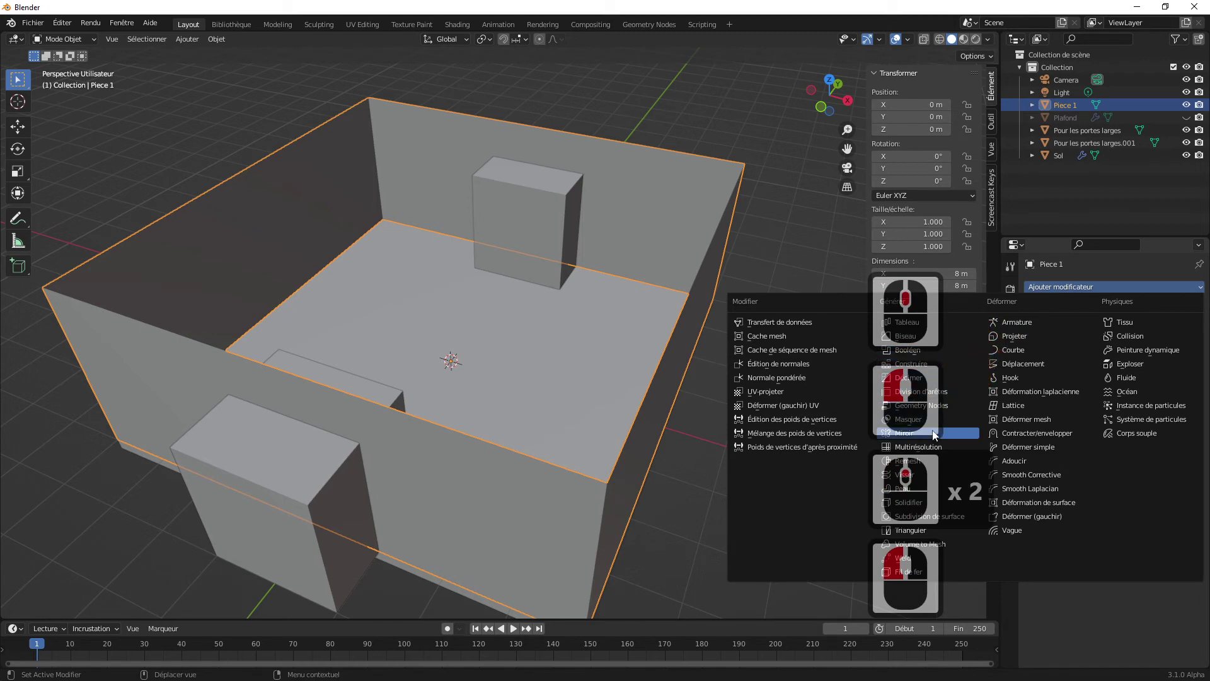
left_click(912, 507)
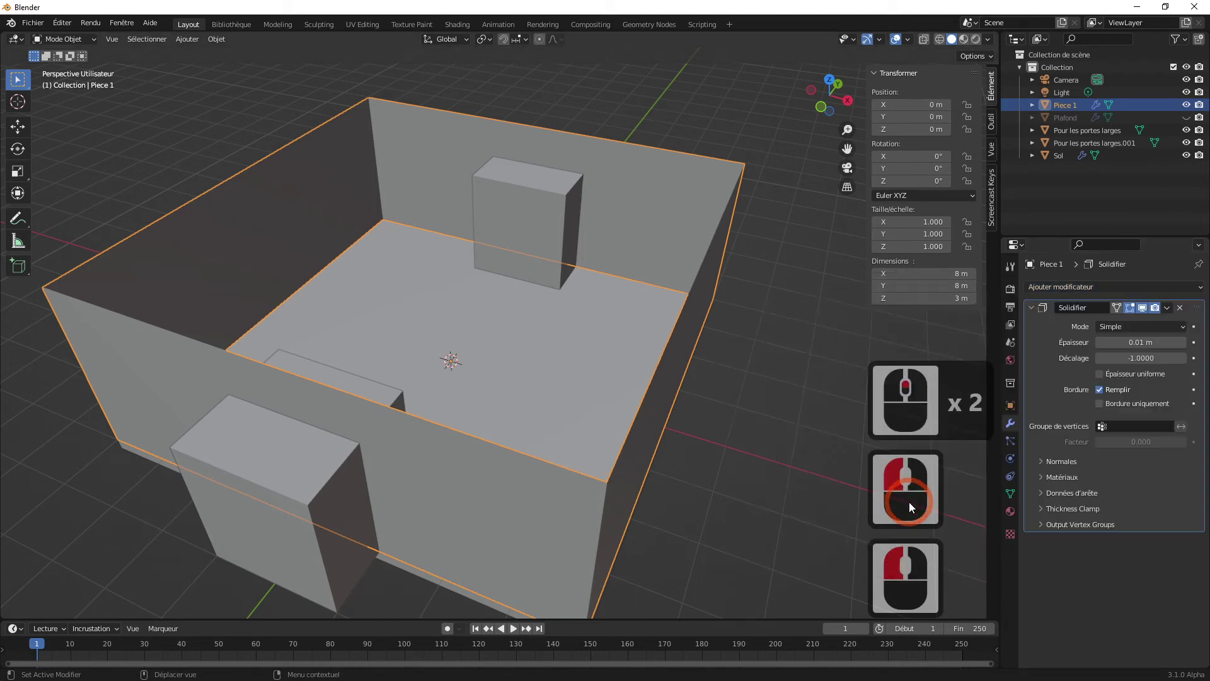
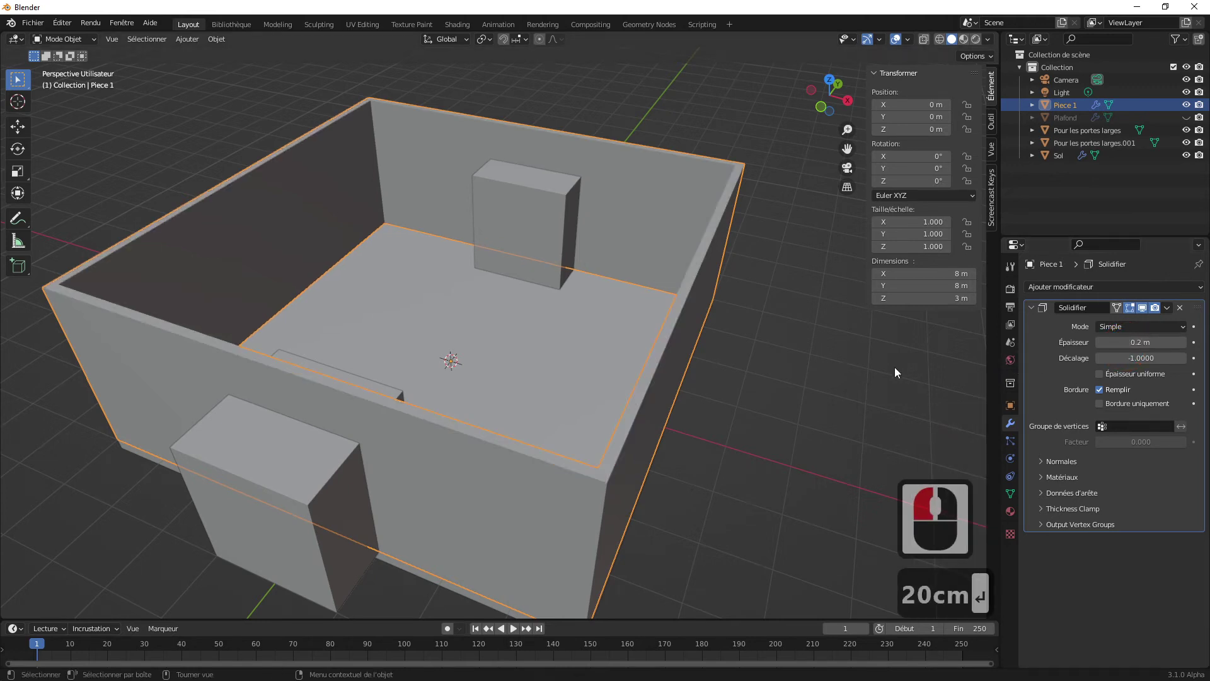
left_click(795, 366)
type("20cm ↩")
middle_click(794, 367)
middle_click(794, 367)
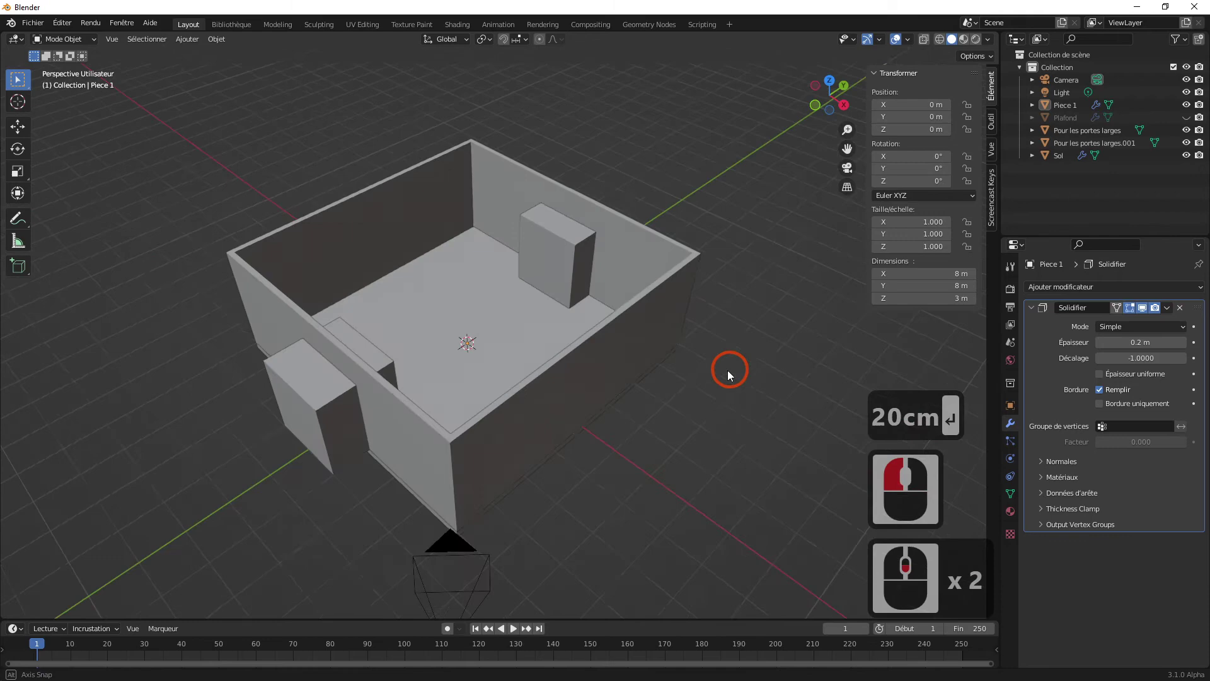
middle_click(765, 364)
middle_click(540, 339)
middle_click(539, 340)
left_click(544, 365)
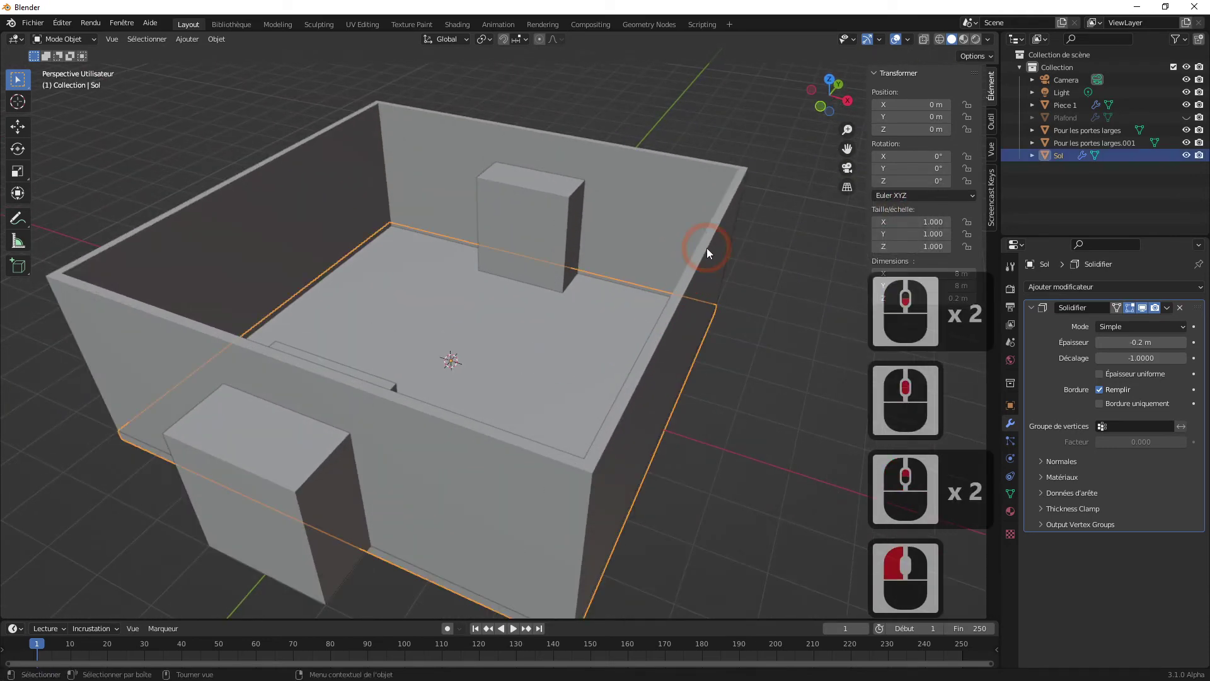
left_click(709, 253)
left_click(559, 264)
left_click(303, 472)
left_click(547, 213)
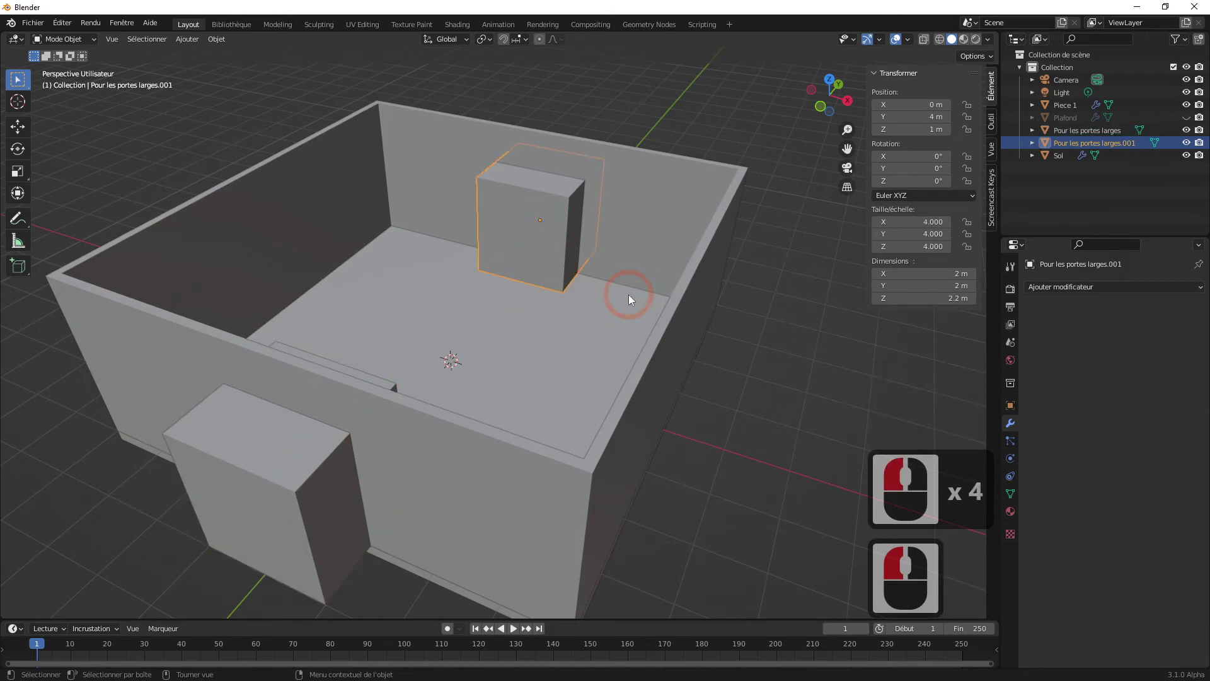
middle_click(548, 312)
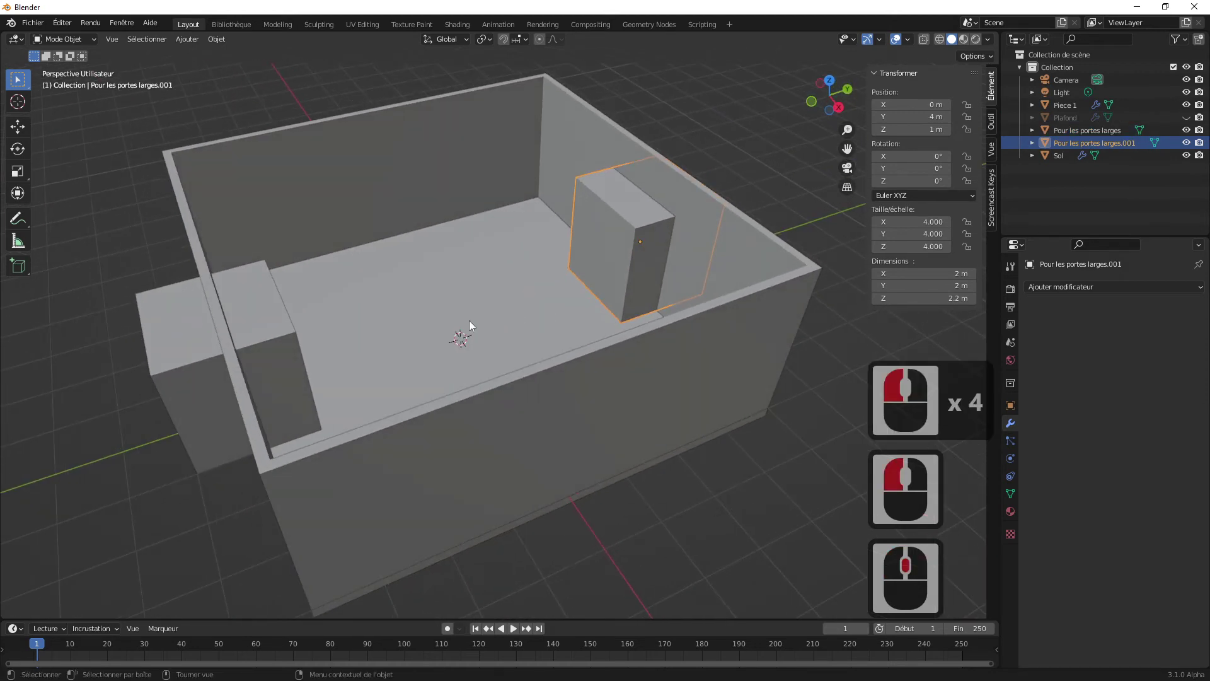
left_click(273, 356)
middle_click(487, 345)
left_click(411, 500)
middle_click(458, 452)
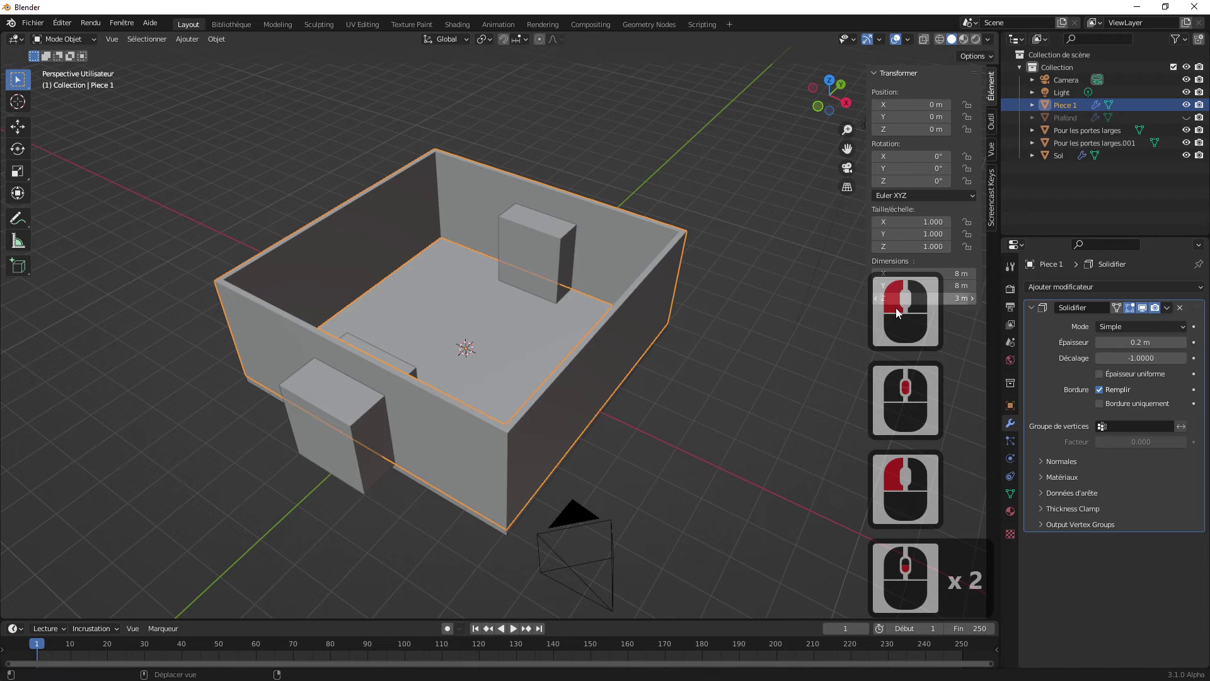
- Add a second Boolean modifier (Difference, Exact) to Piece 1 and start the object eyedropper
left_click(1033, 313)
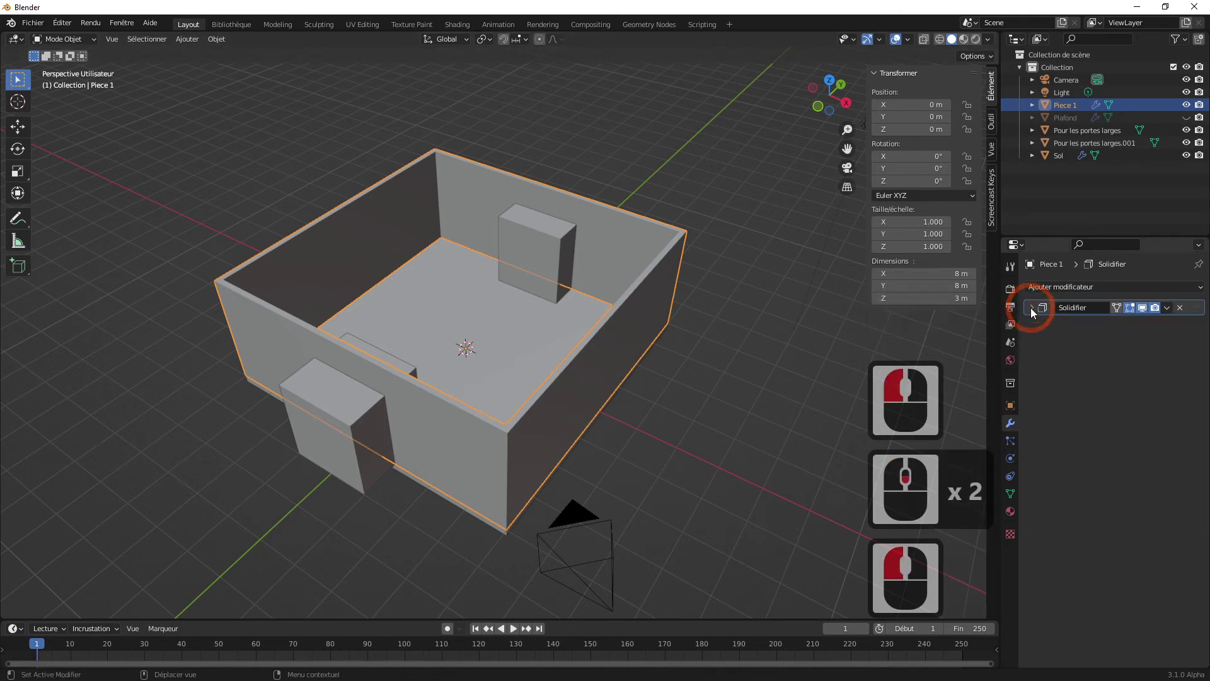
left_click(1030, 312)
left_click(1033, 312)
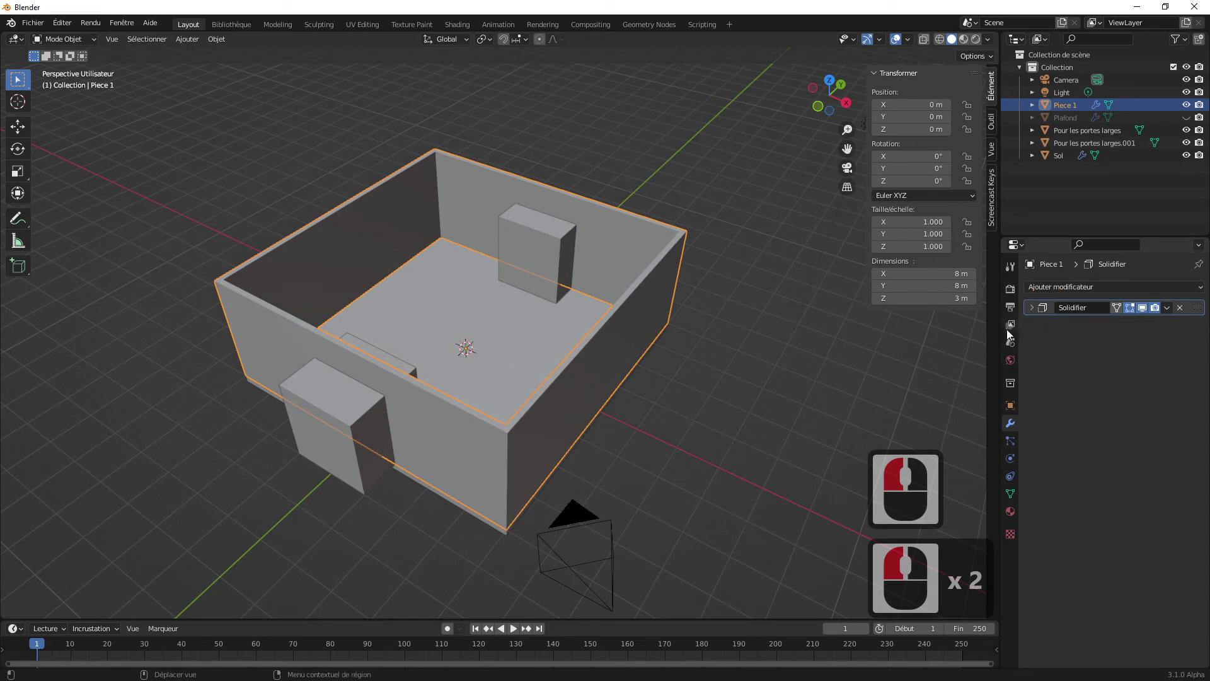
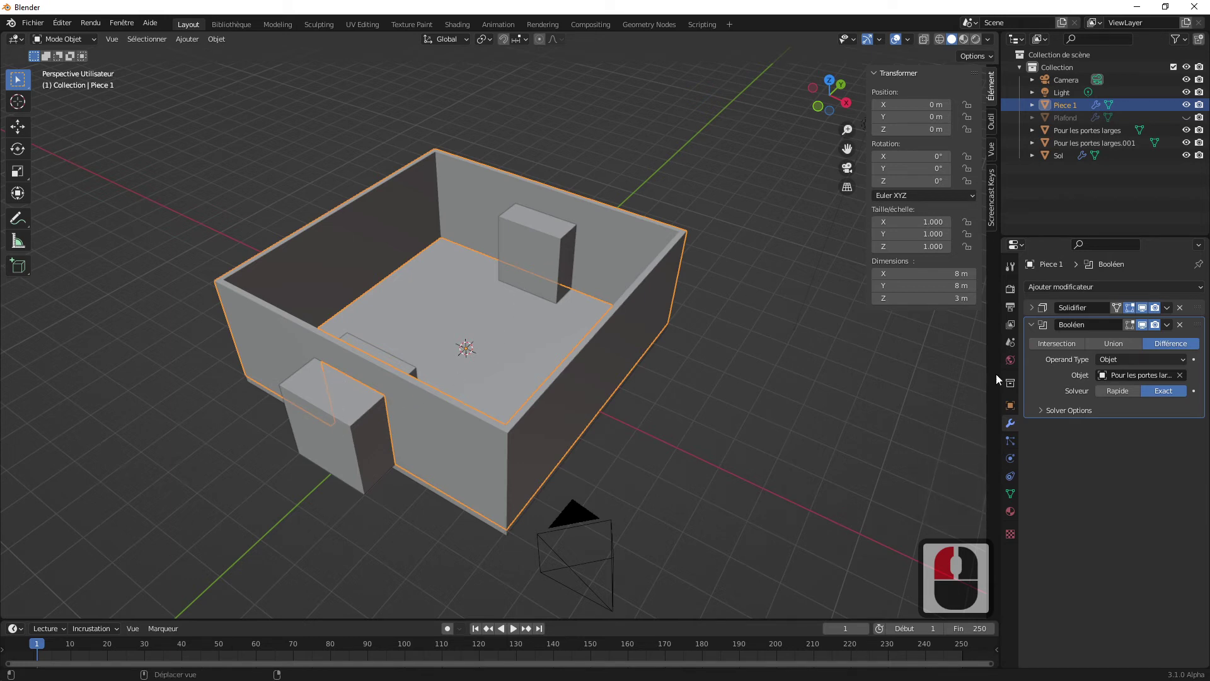
left_click(1079, 436)
left_click(1036, 326)
left_click(1055, 297)
left_click(1044, 296)
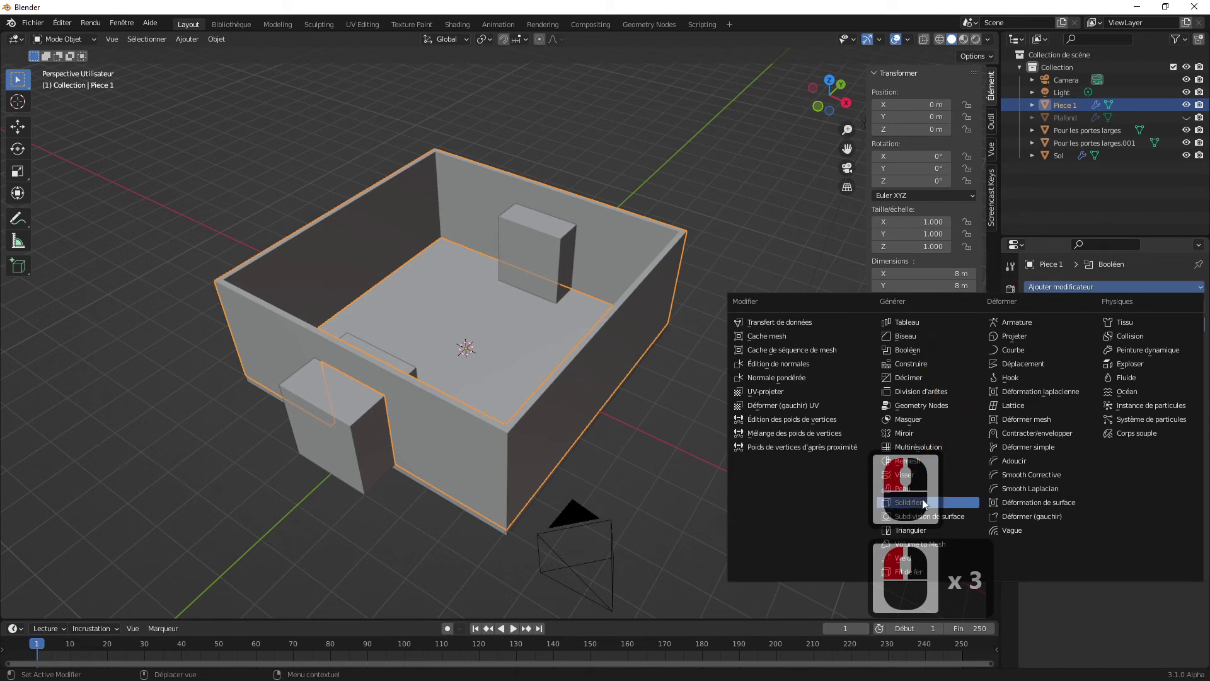
left_click(912, 356)
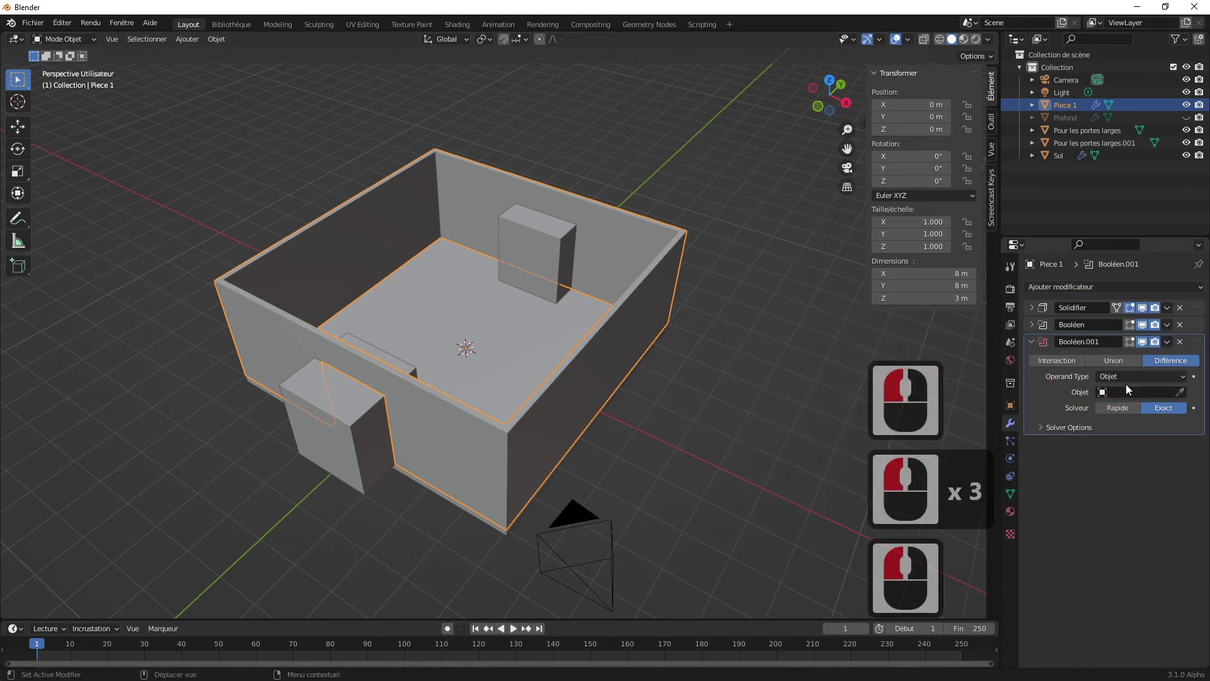
left_click(1181, 393)
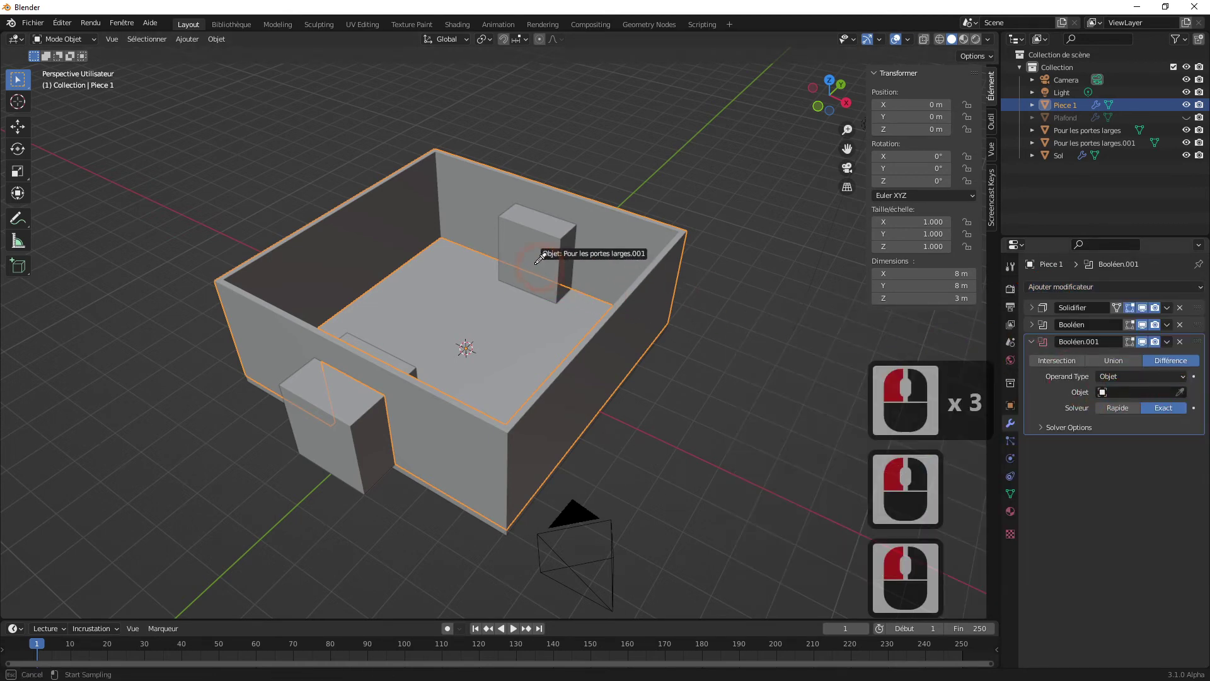
- Pick the tall block as the Boolean object, cutting a doorway through the back wall
left_click(525, 253)
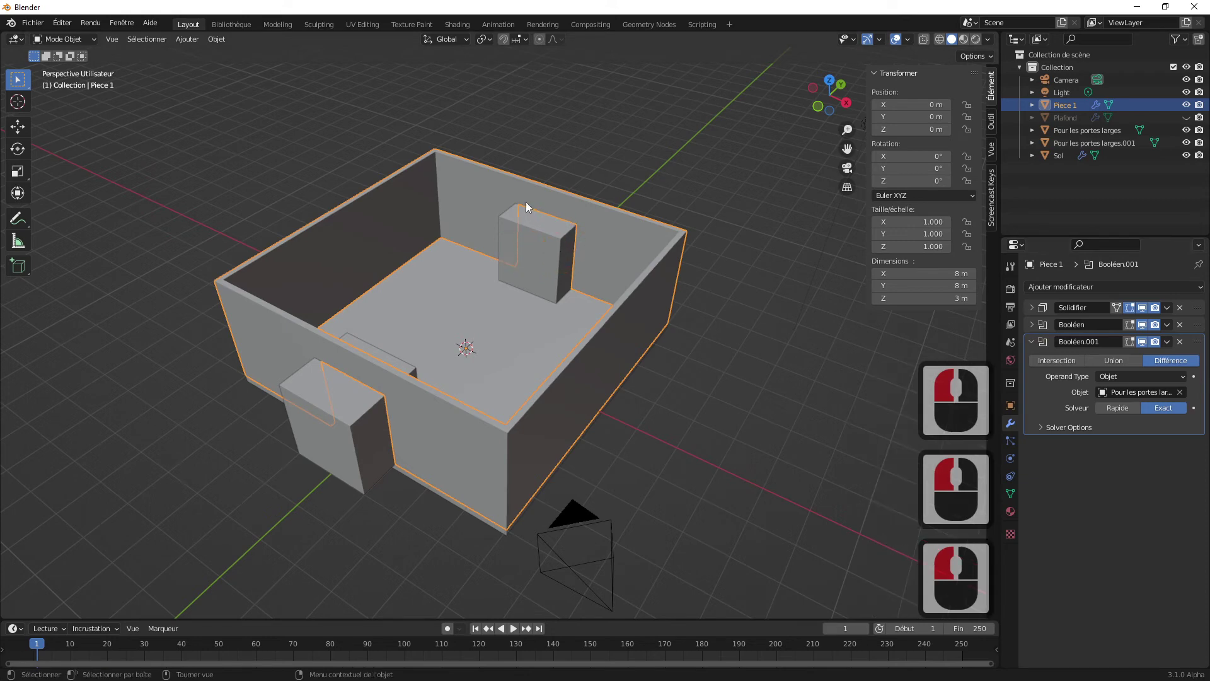
left_click(754, 392)
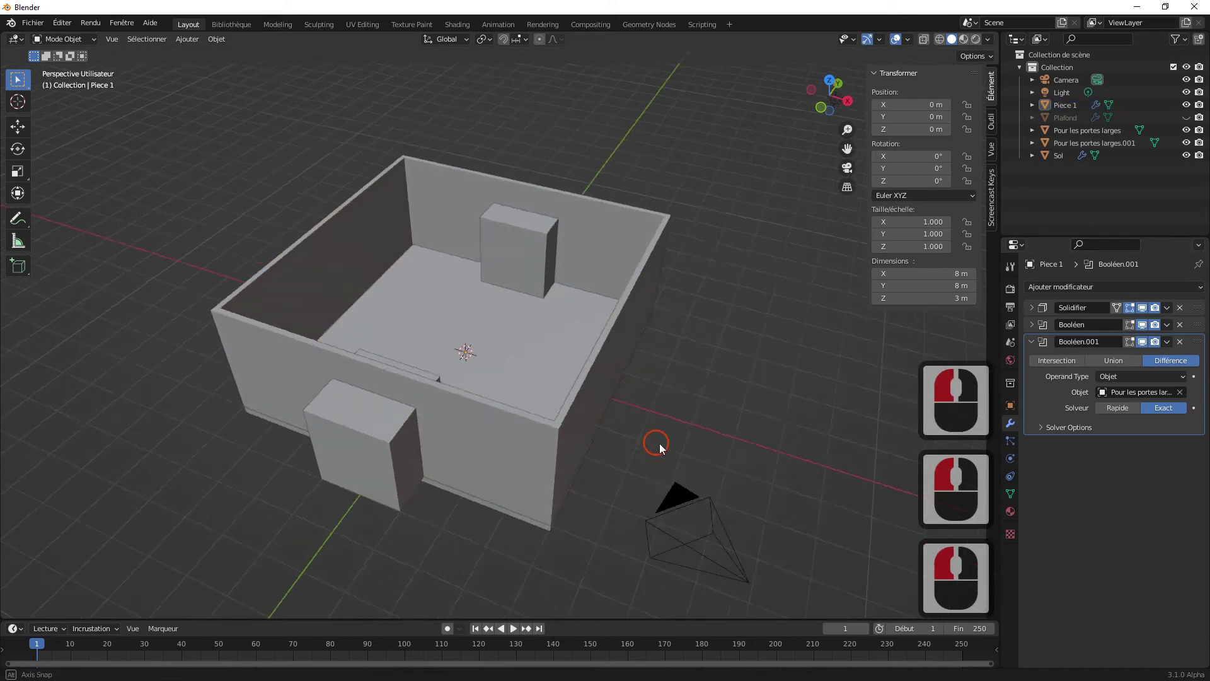
middle_click(632, 441)
left_click(563, 266)
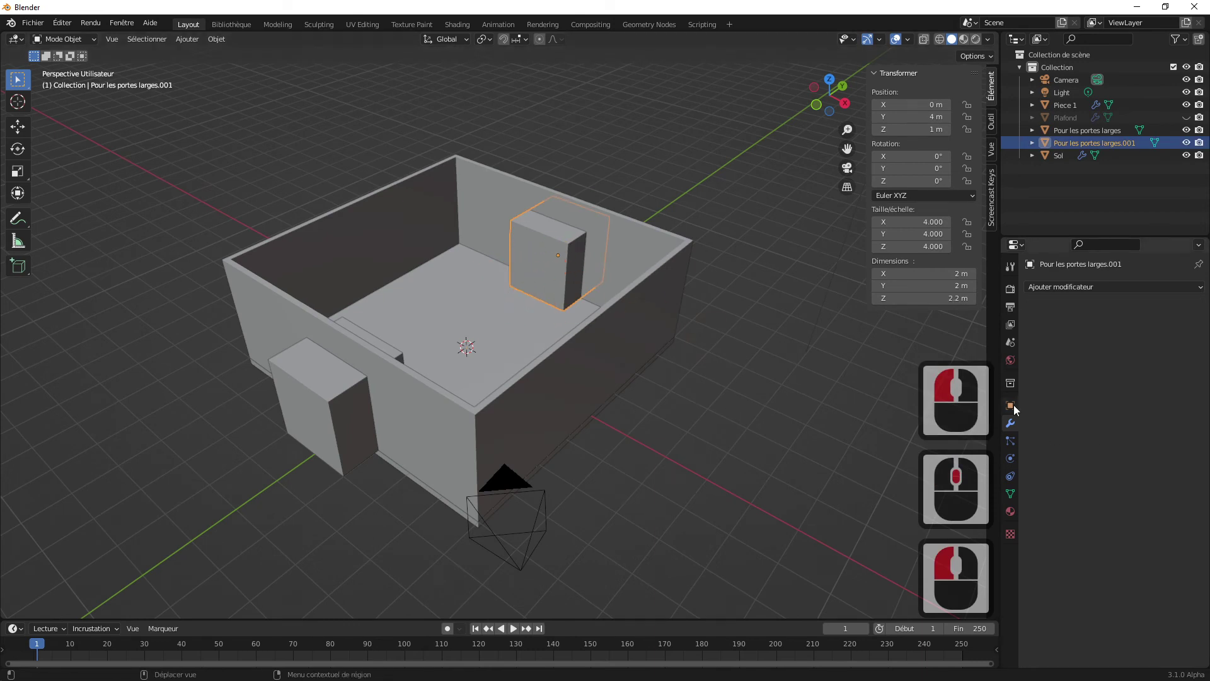
- Set the back cutter block's Viewport Display to Wire and deselect it
left_click(1016, 409)
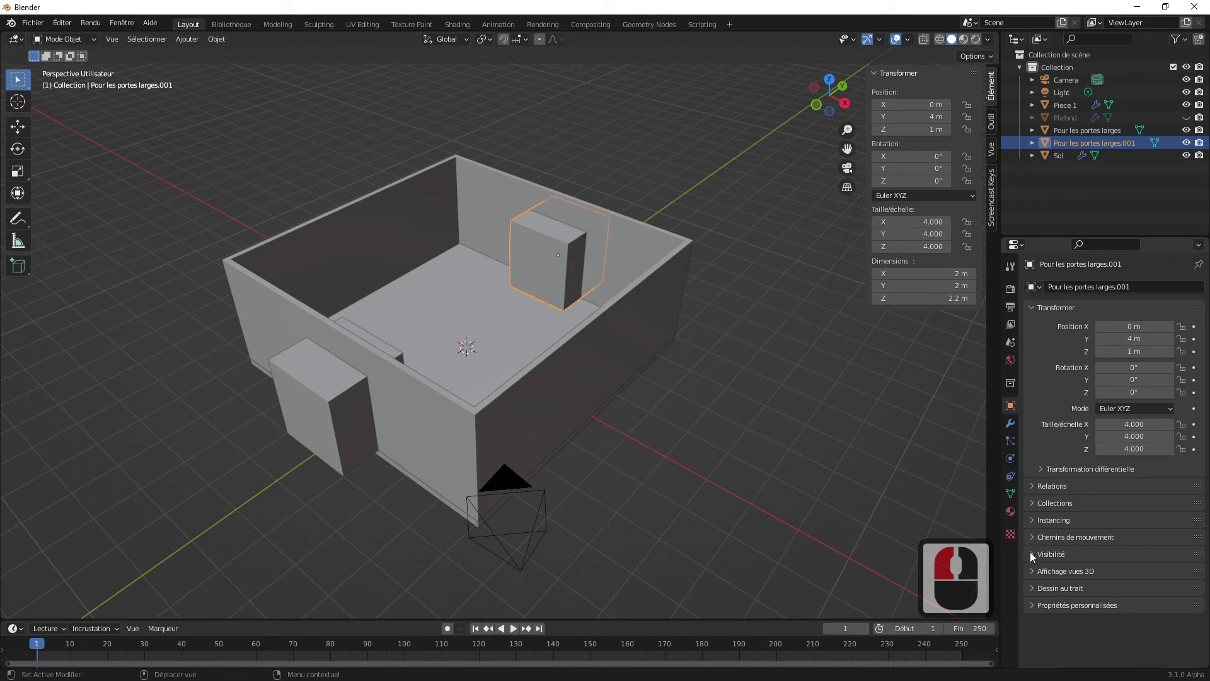
left_click(1031, 557)
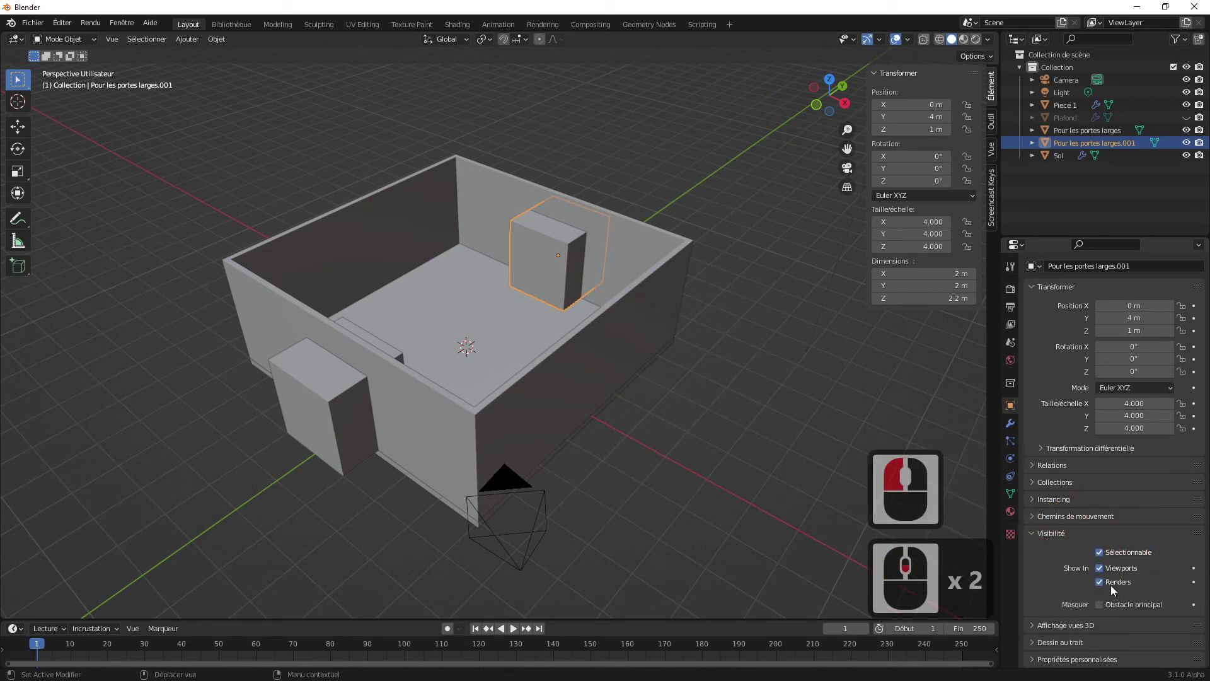
left_click(1034, 630)
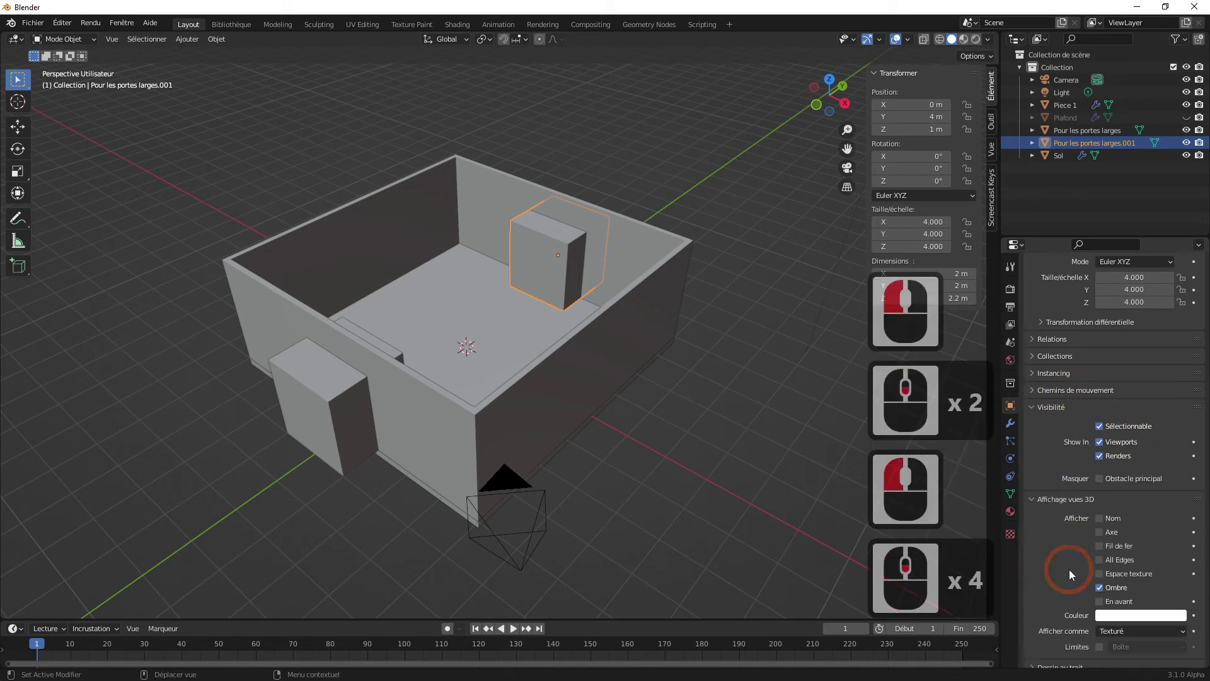
left_click(1161, 608)
left_click(1135, 586)
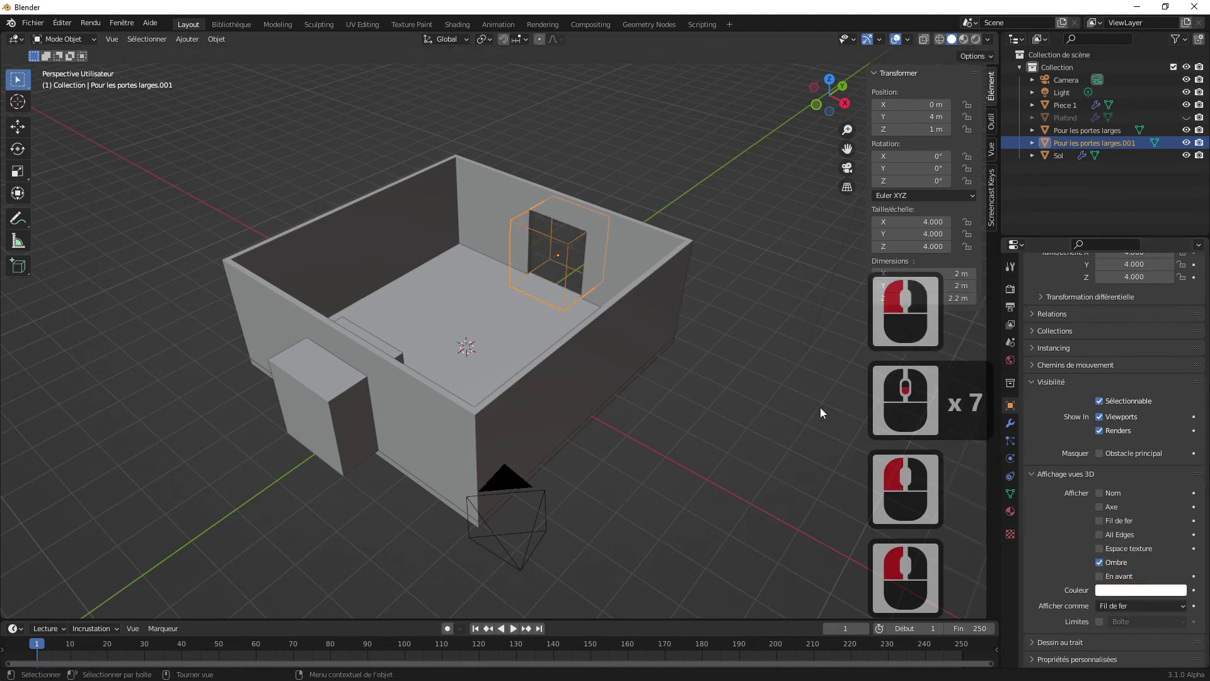
left_click(740, 371)
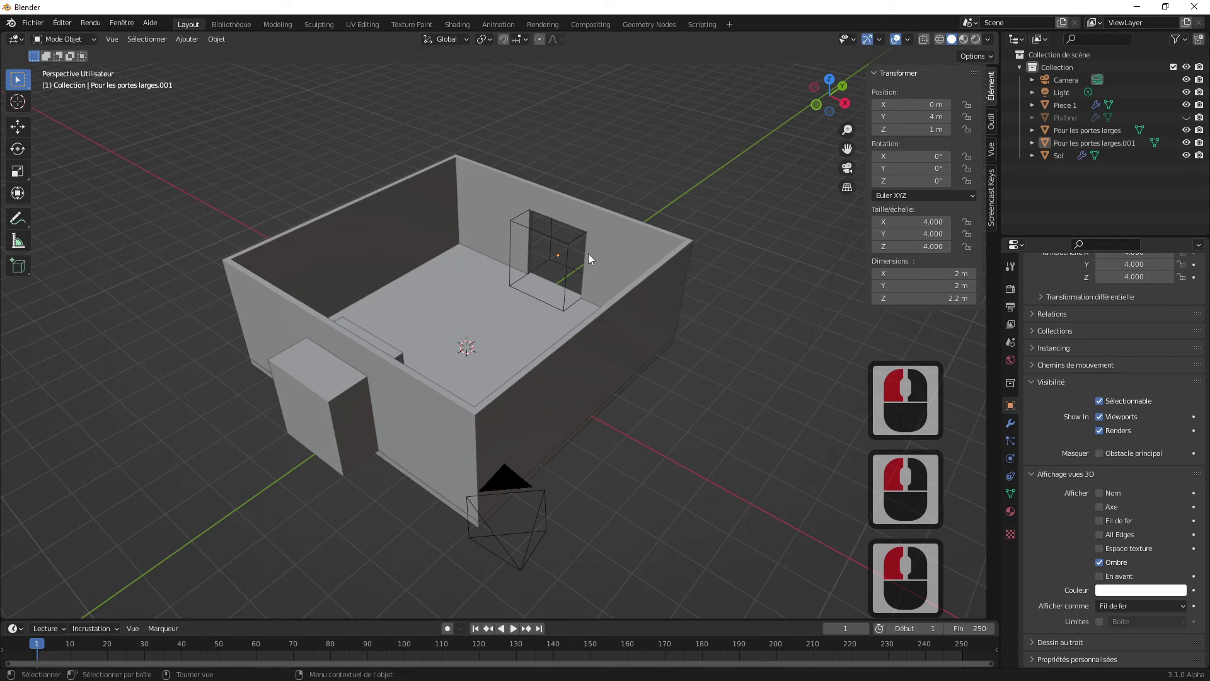
- Render the scene with F12 and close the render window
key("F12")
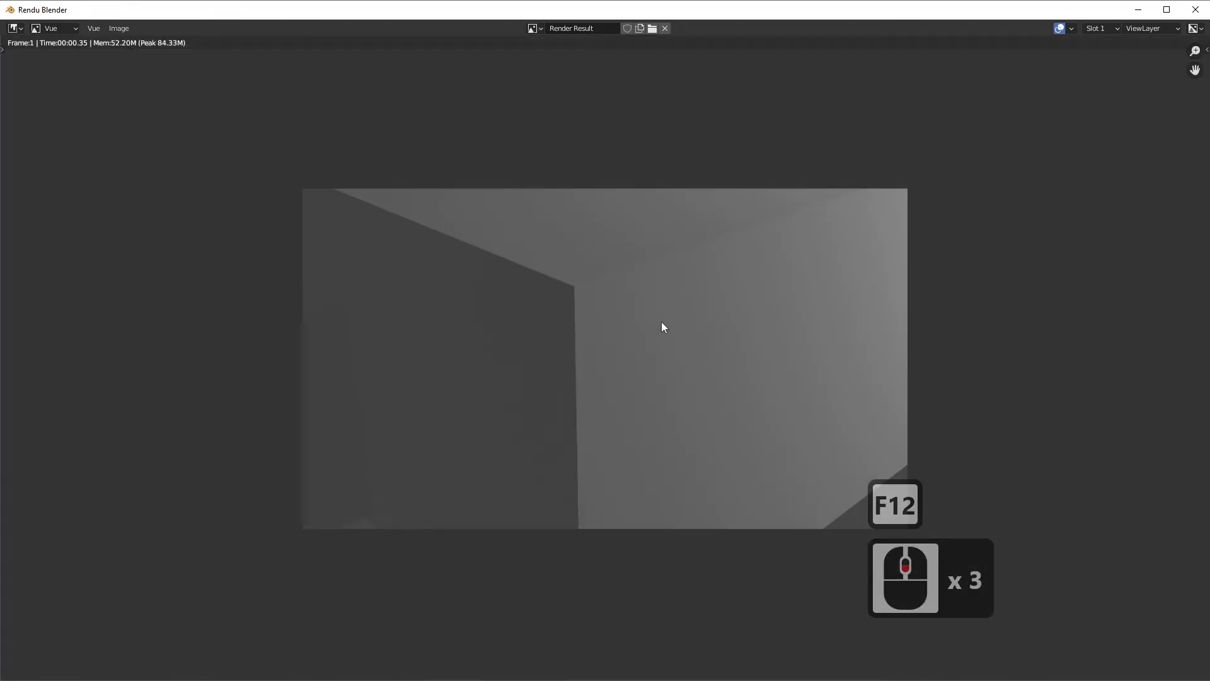
left_click(1197, 17)
left_click(978, 46)
left_click(957, 46)
- Enter camera view, reframe the camera on the room interior and re-render it
key("0")
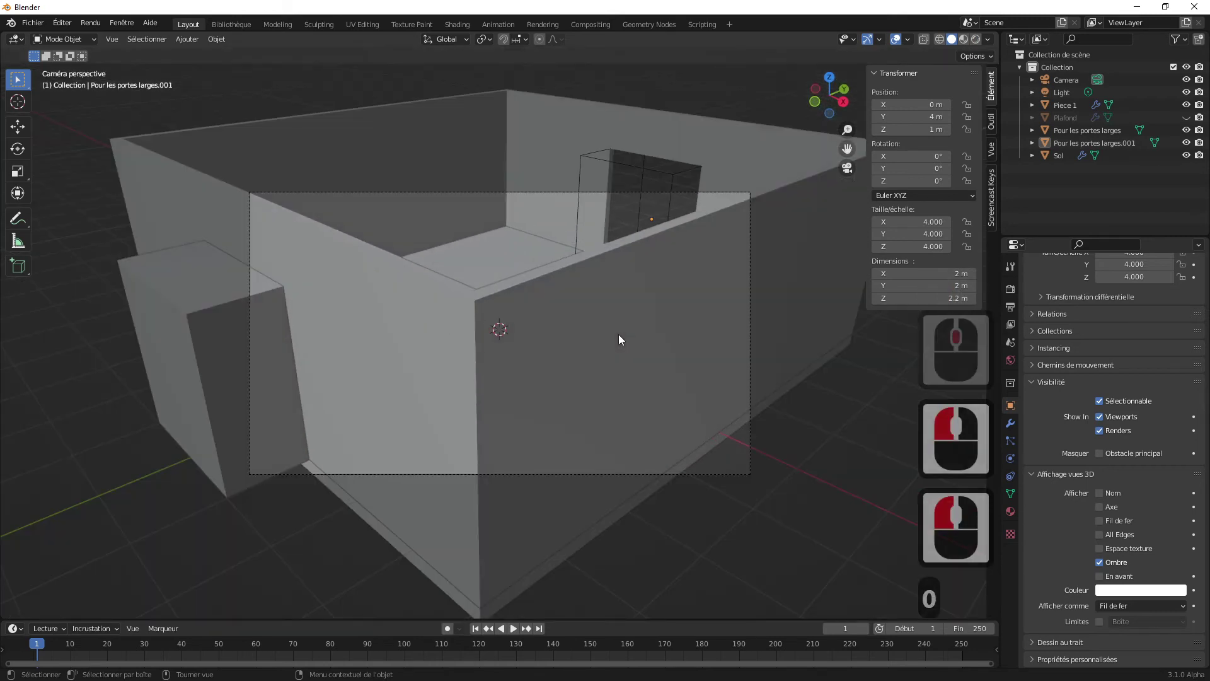
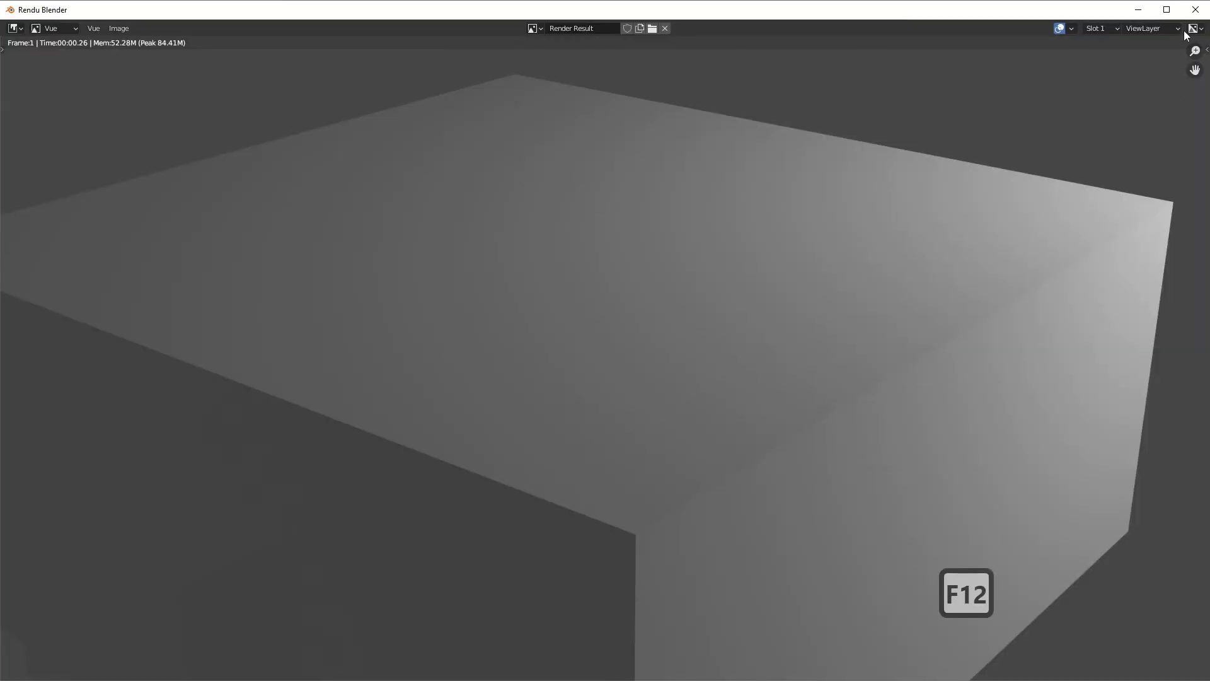
left_click_drag(1174, 33, 576, 442)
key("F12")
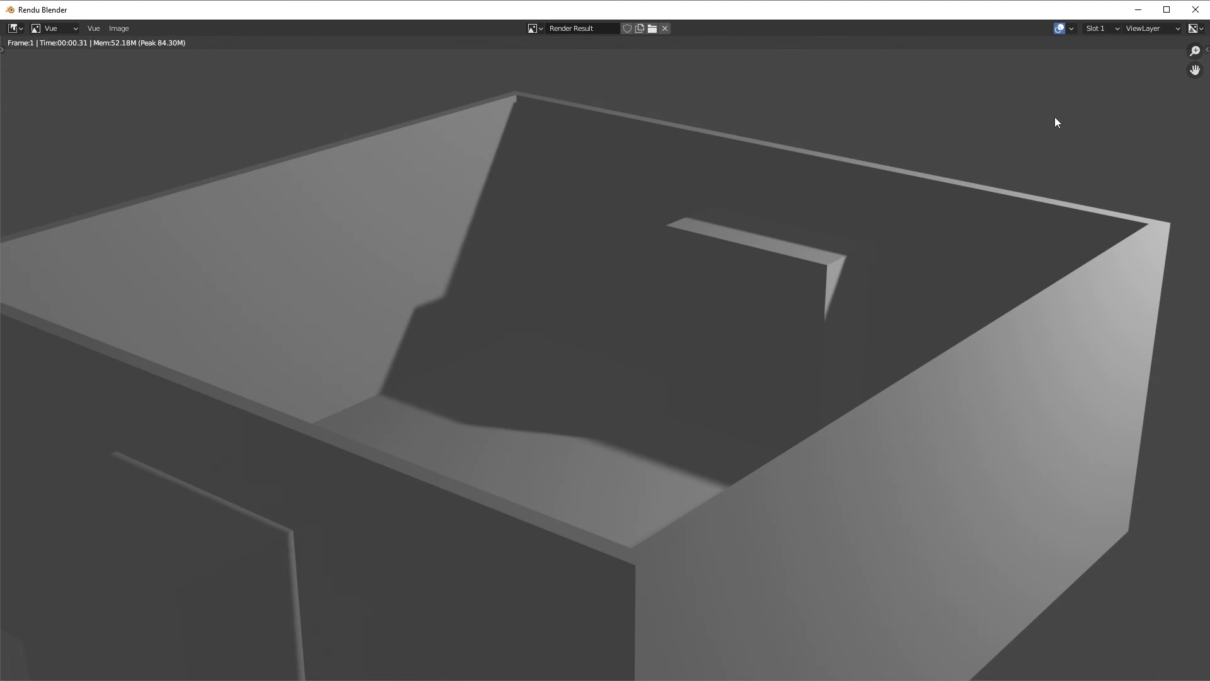
left_click_drag(1201, 17, 1139, 486)
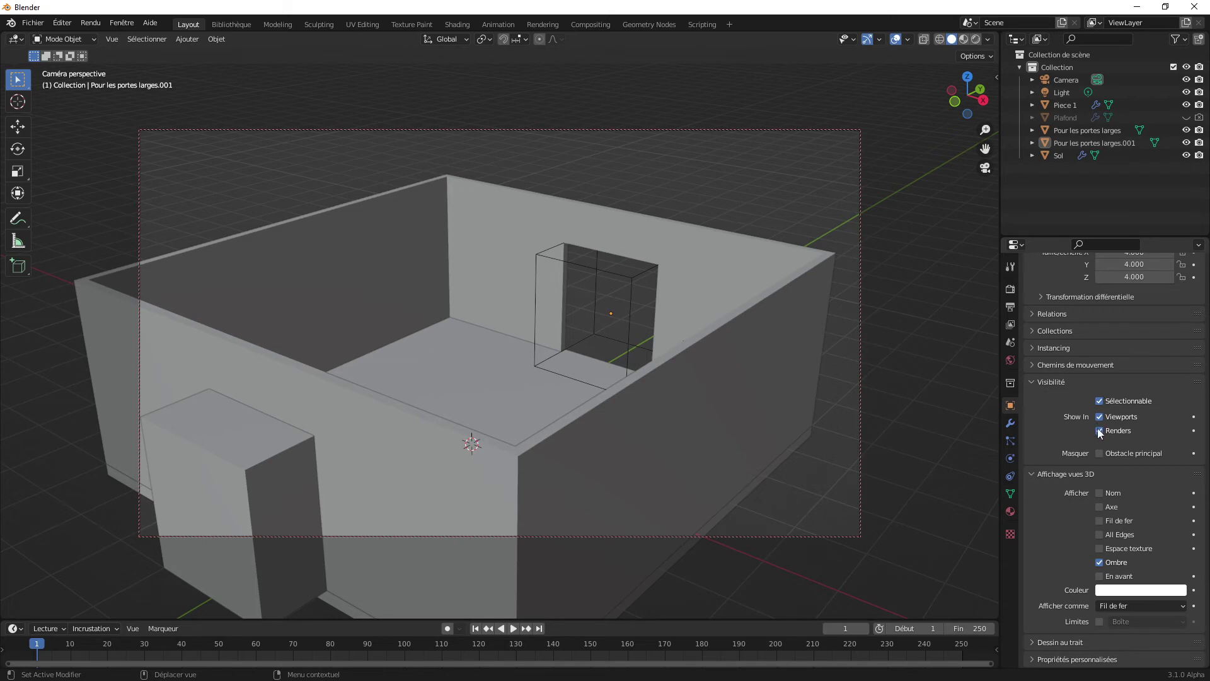
left_click(1101, 435)
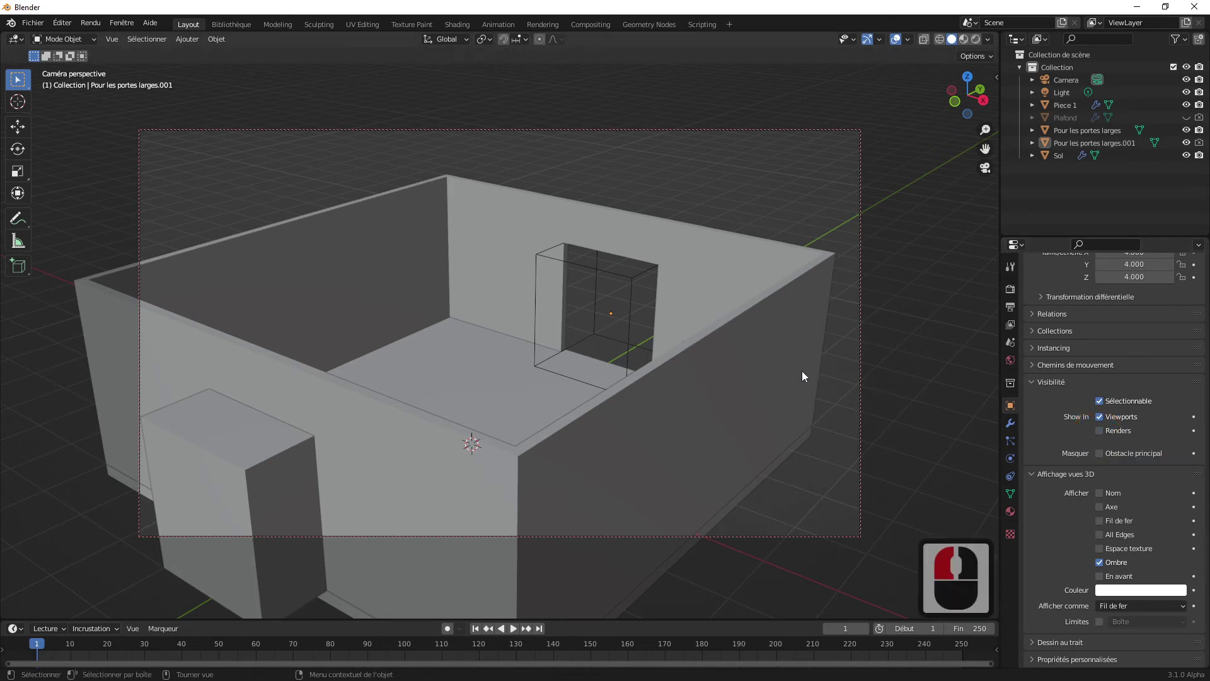
key("F12")
left_click_drag(799, 374, 725, 366)
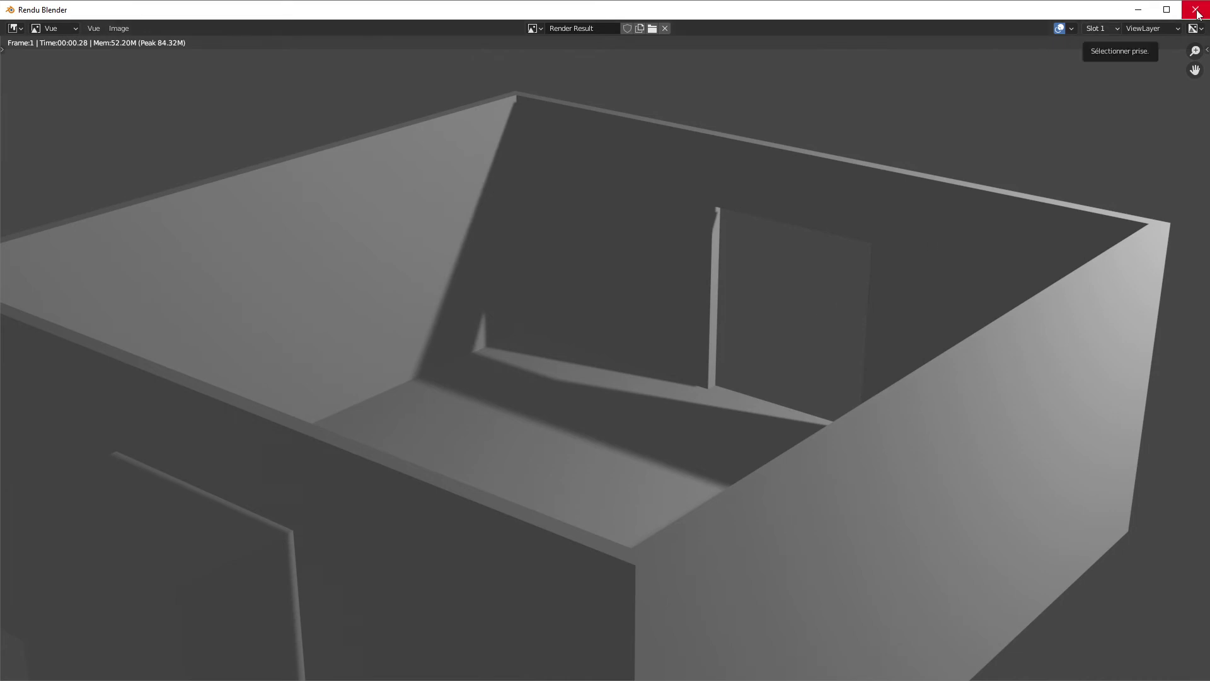
left_click_drag(1198, 18, 712, 482)
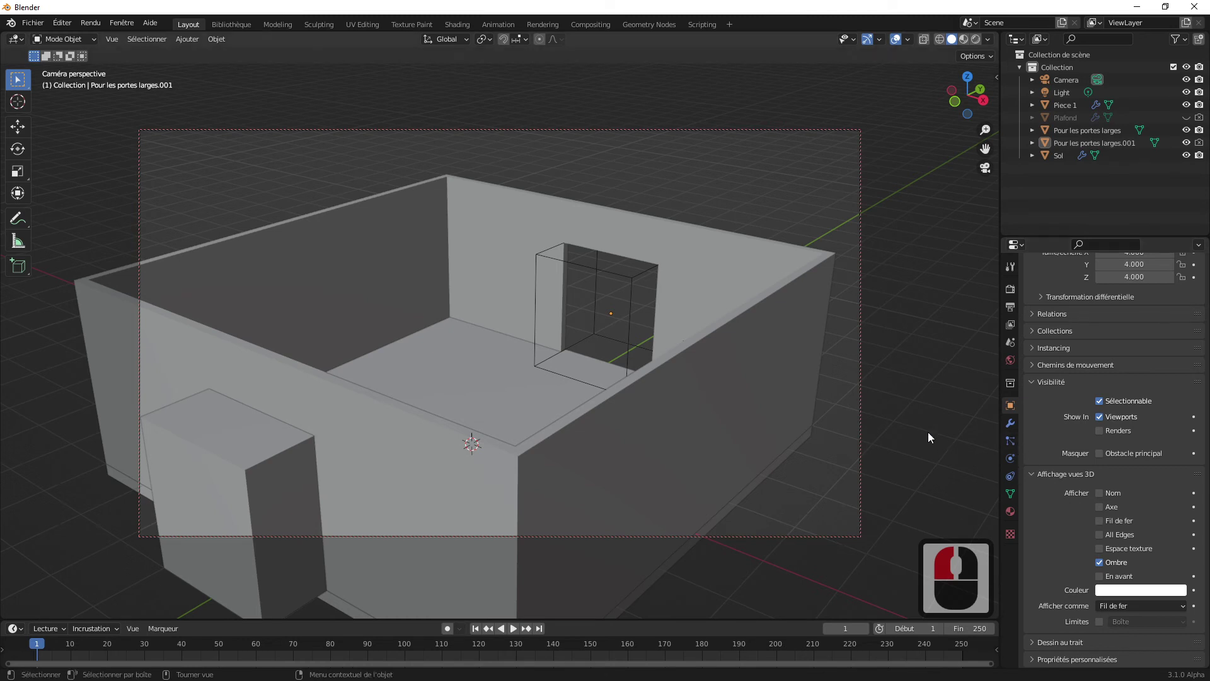
- Set the front door cutter block's Viewport Display to Wire
left_click(261, 486)
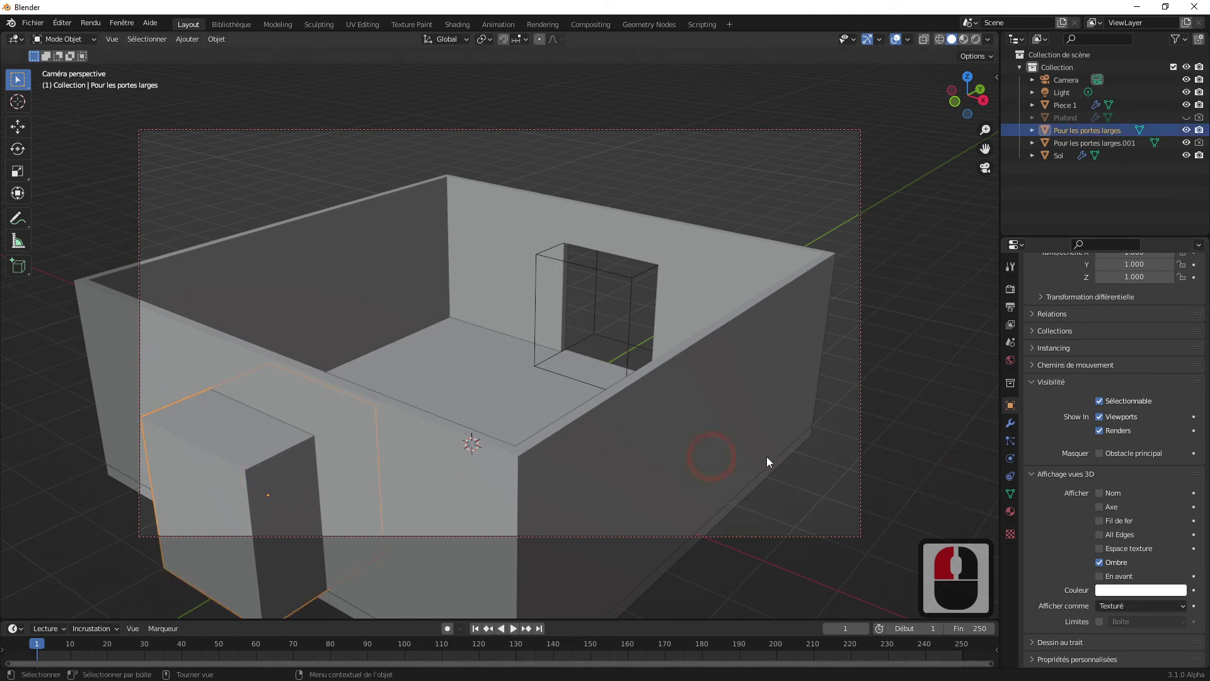
left_click(1130, 610)
left_click(1116, 585)
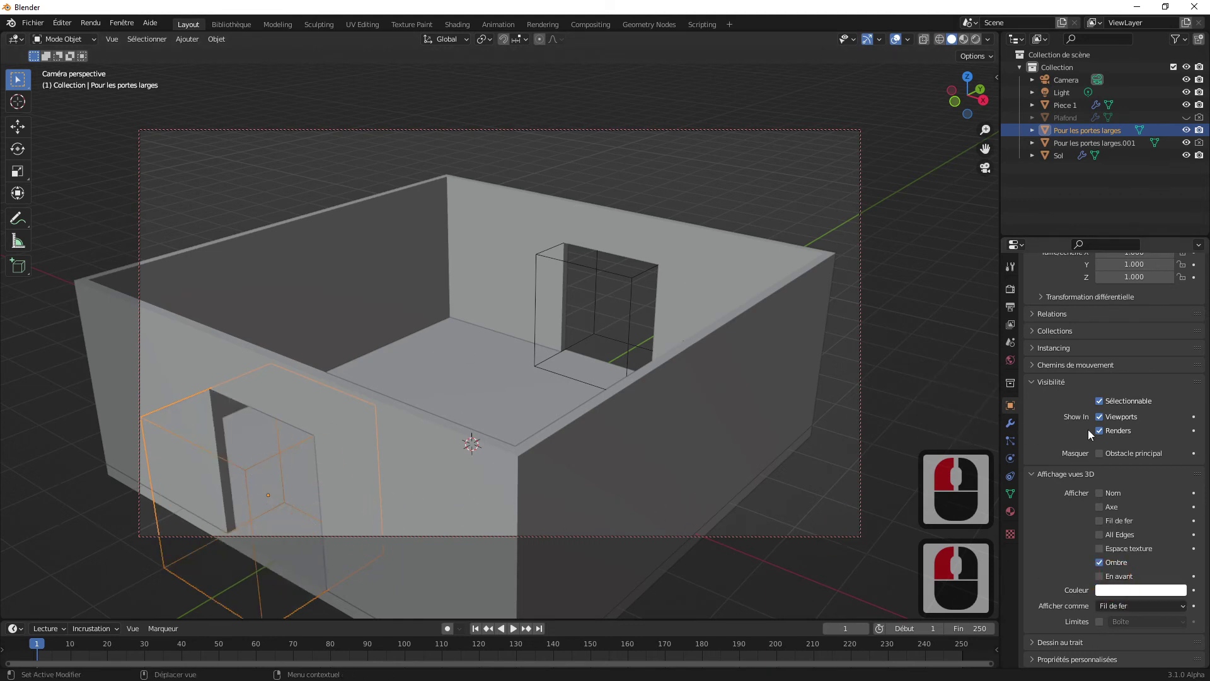
left_click(1102, 435)
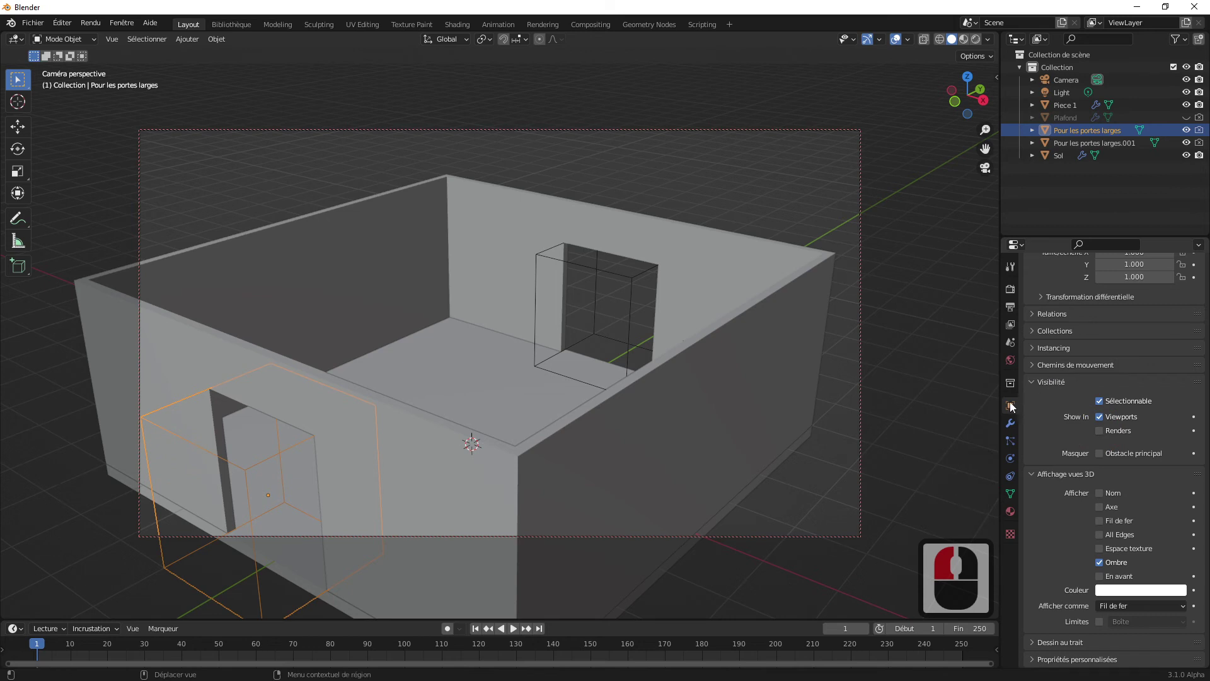
left_click(1009, 406)
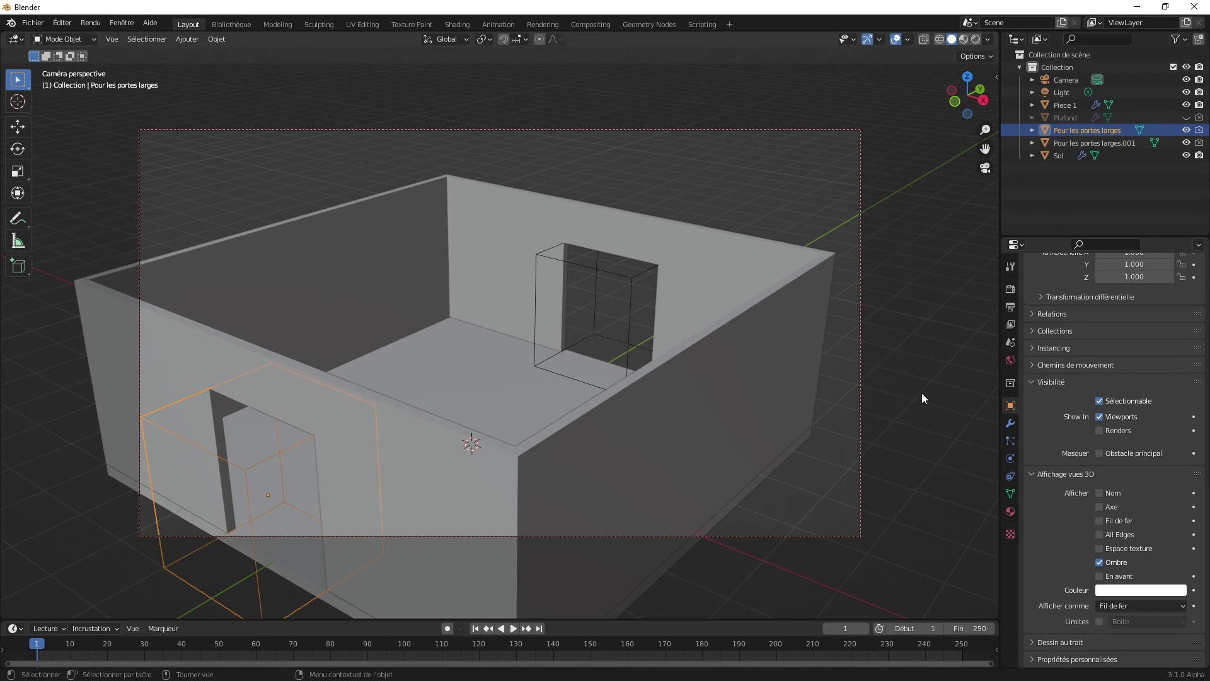
left_click(925, 397)
- Render to check both door openings, close the render, deselect and leave camera view
key("F12")
left_click_drag(877, 391, 811, 318)
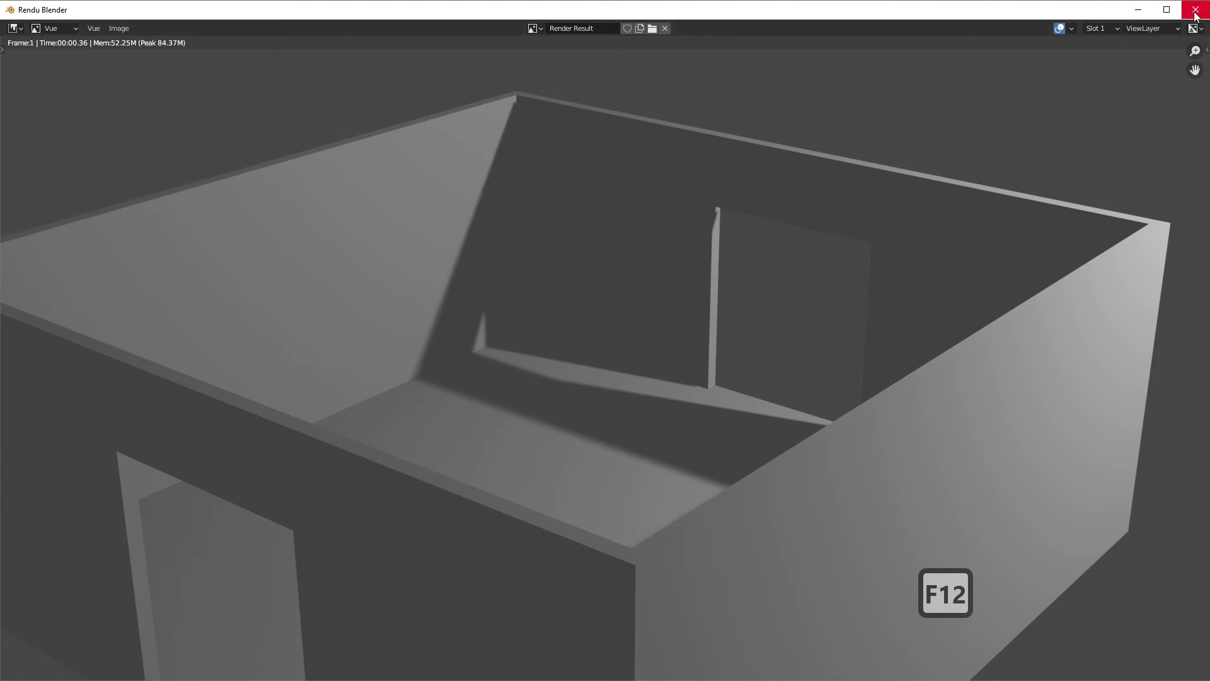
left_click(1197, 16)
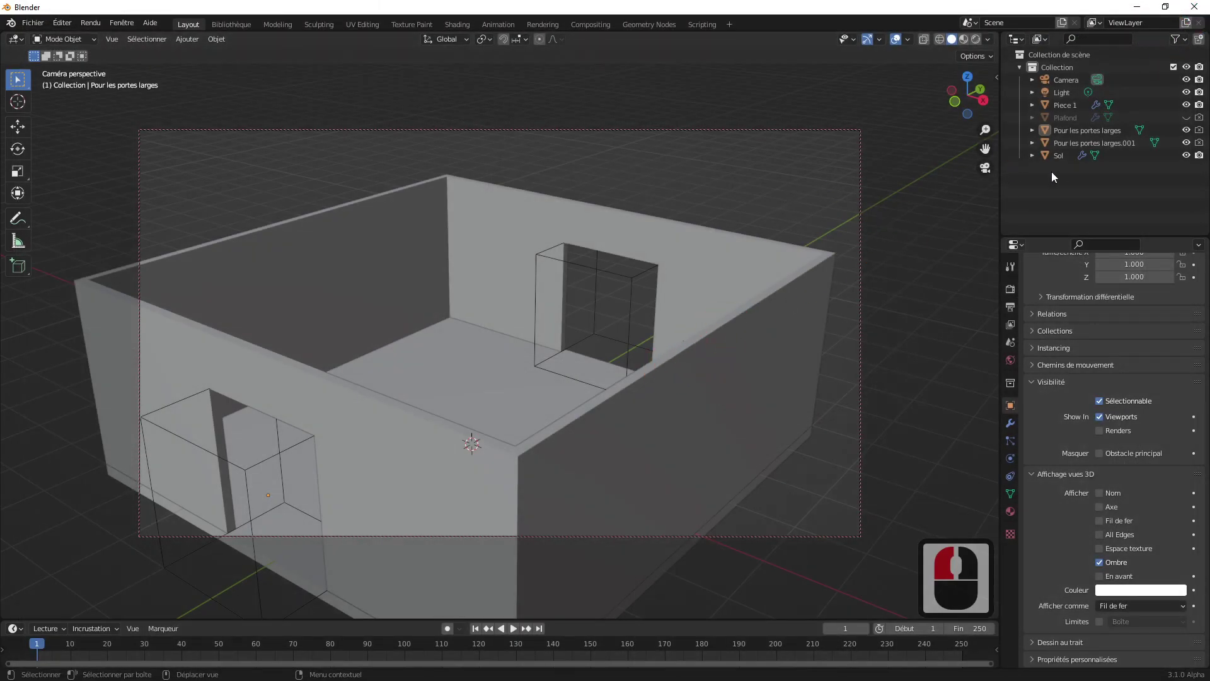
left_click(1057, 182)
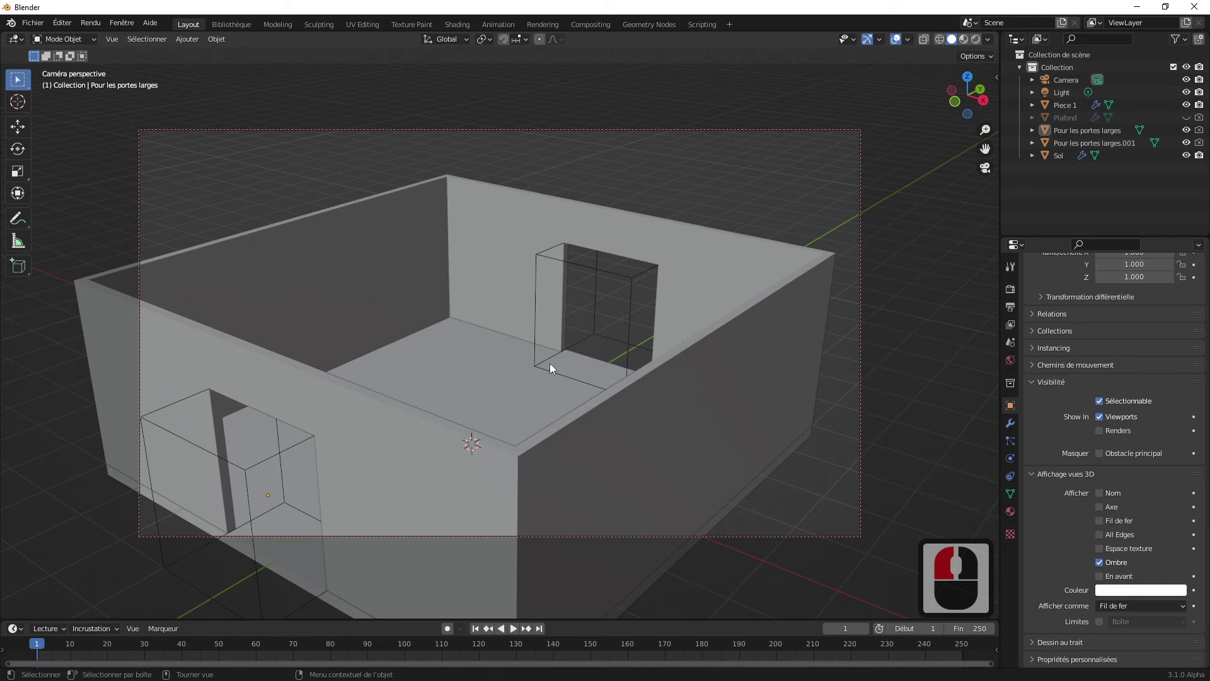
key("0")
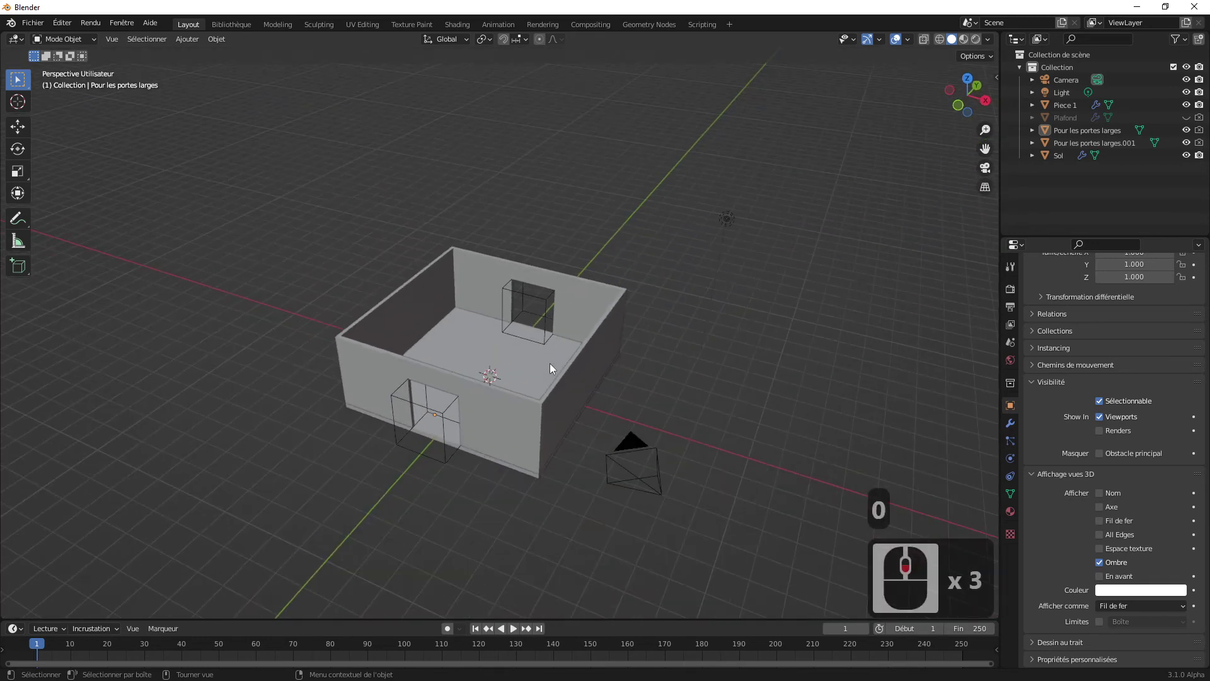
- Make the Plafond ceiling visible again so the room is closed
middle_click(642, 335)
left_click(654, 371)
left_click(594, 347)
left_click(787, 346)
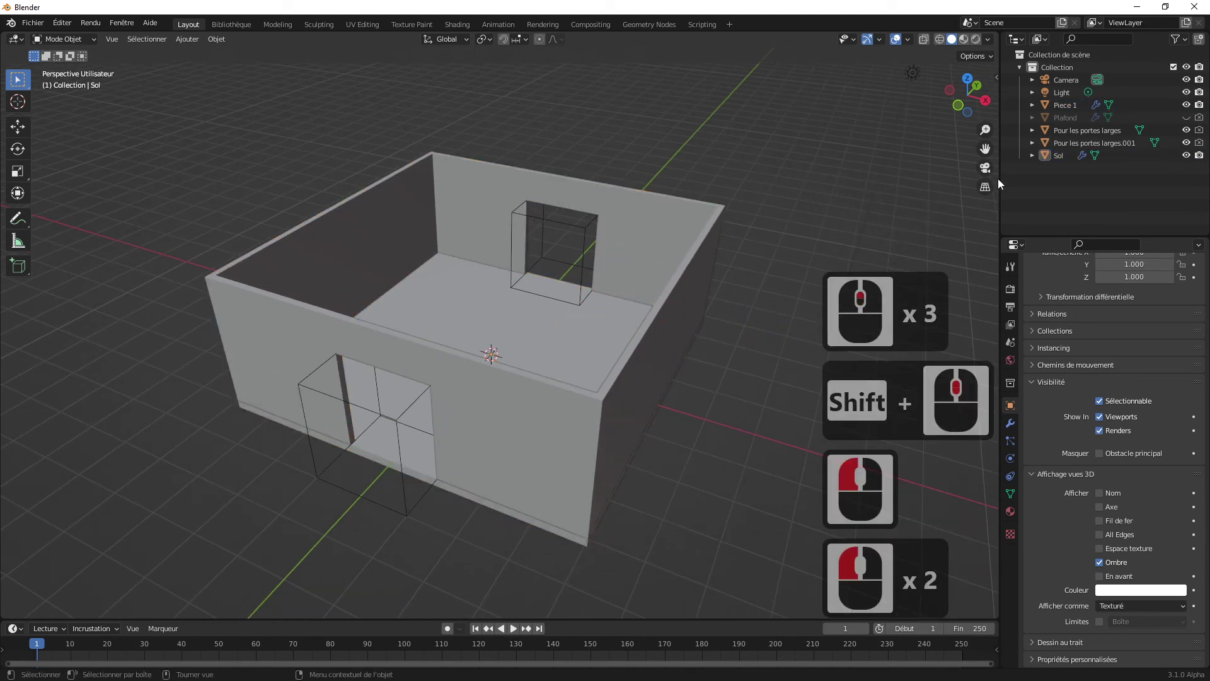
left_click(1071, 122)
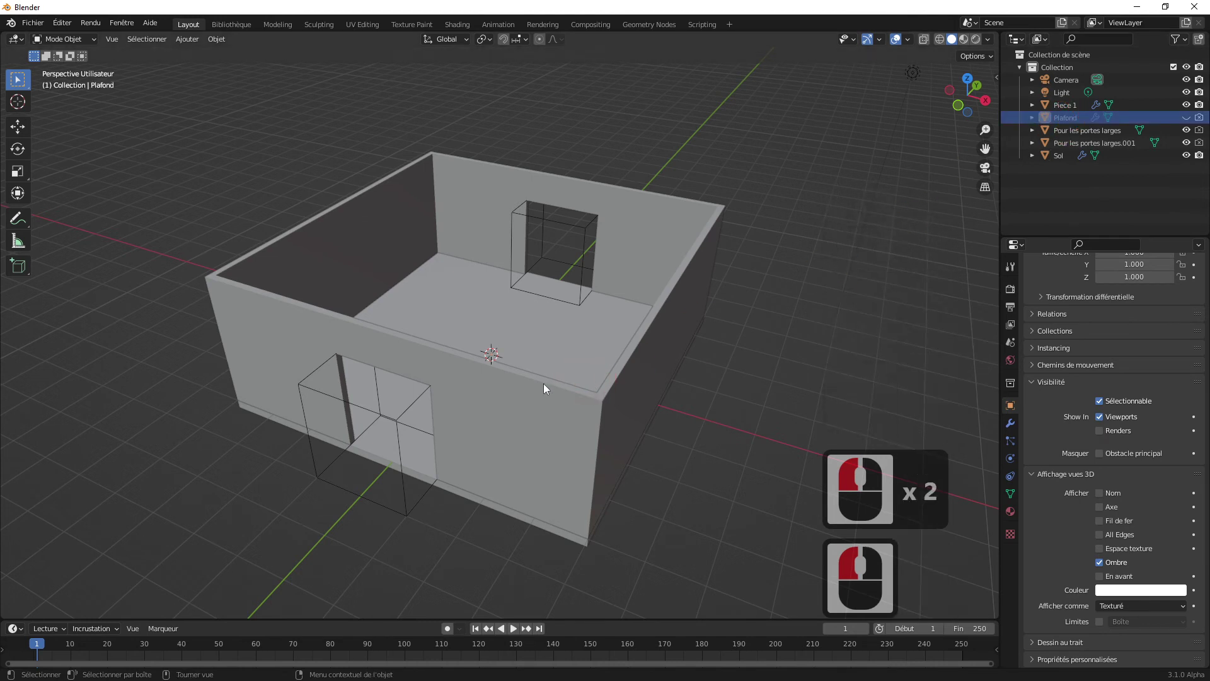
left_click(1191, 120)
left_click(1201, 121)
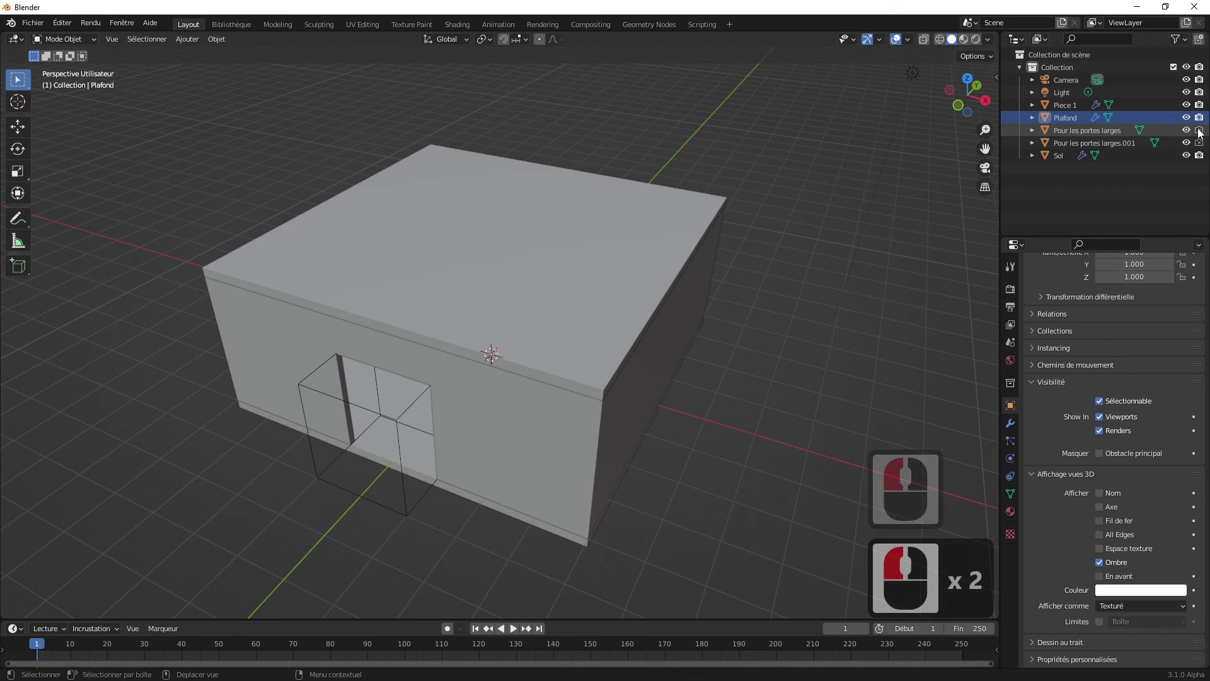
left_click(1203, 121)
left_click(1203, 120)
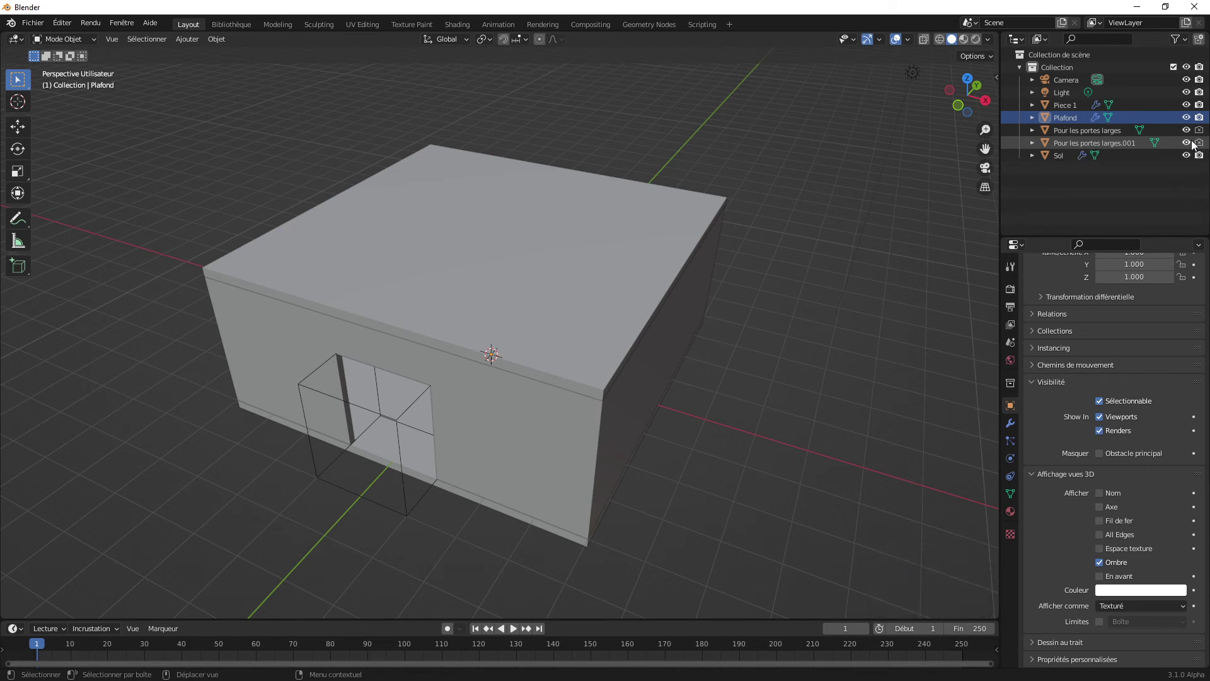
- Rename the wide-door cutting box to Perçage portes larges
left_click(1090, 138)
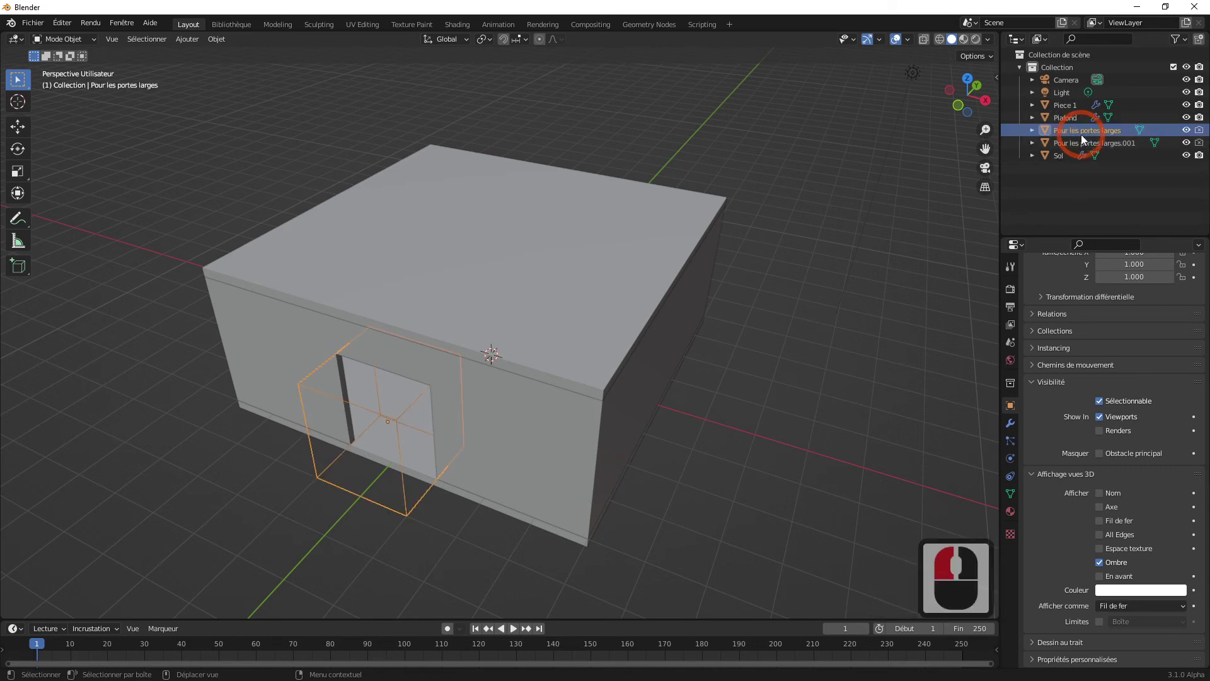
double_click(1084, 139)
key("p")
type("perçage")
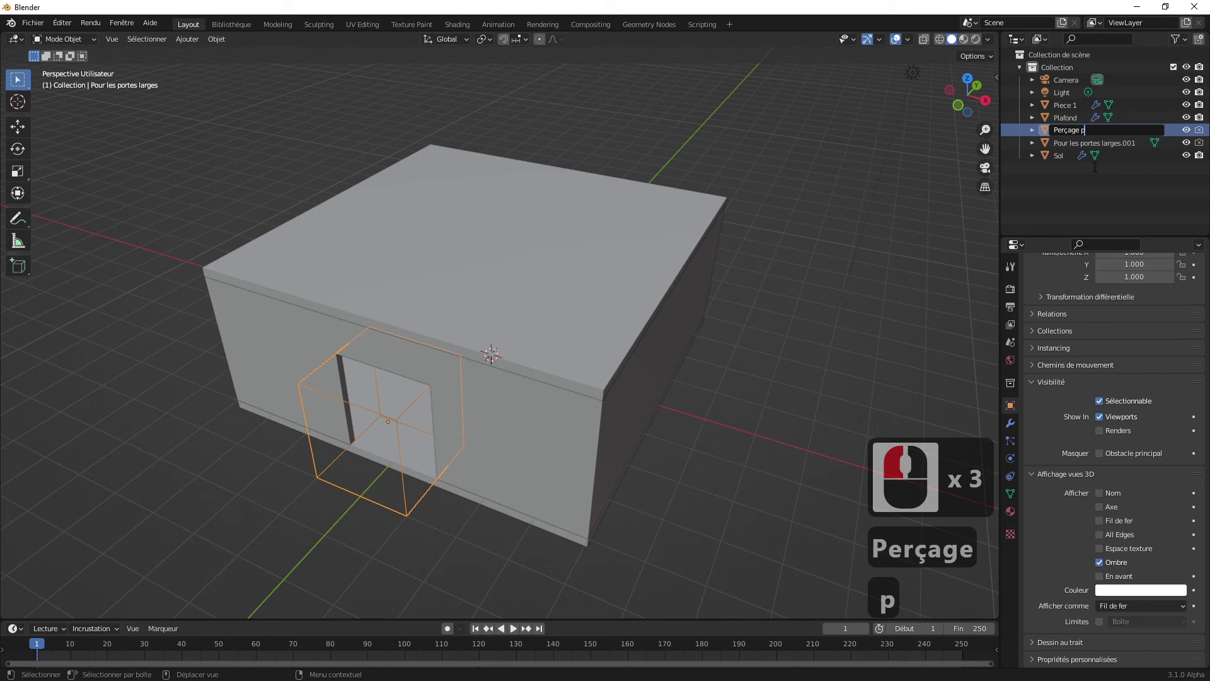
type("orte large")
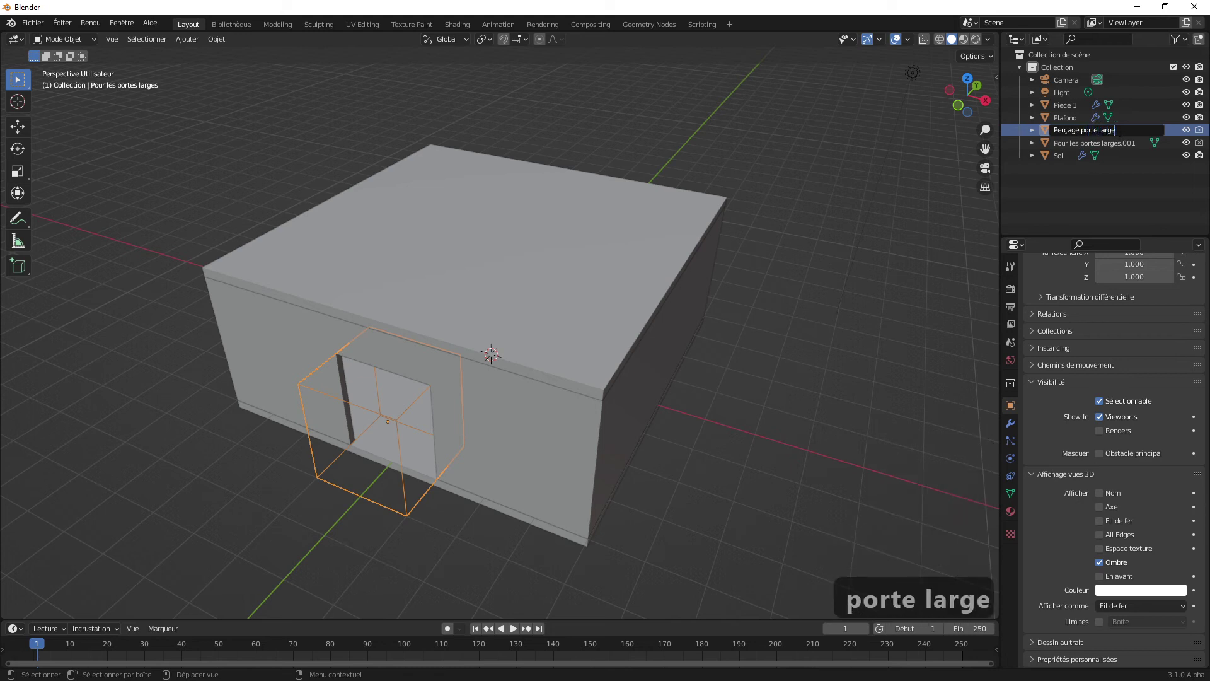
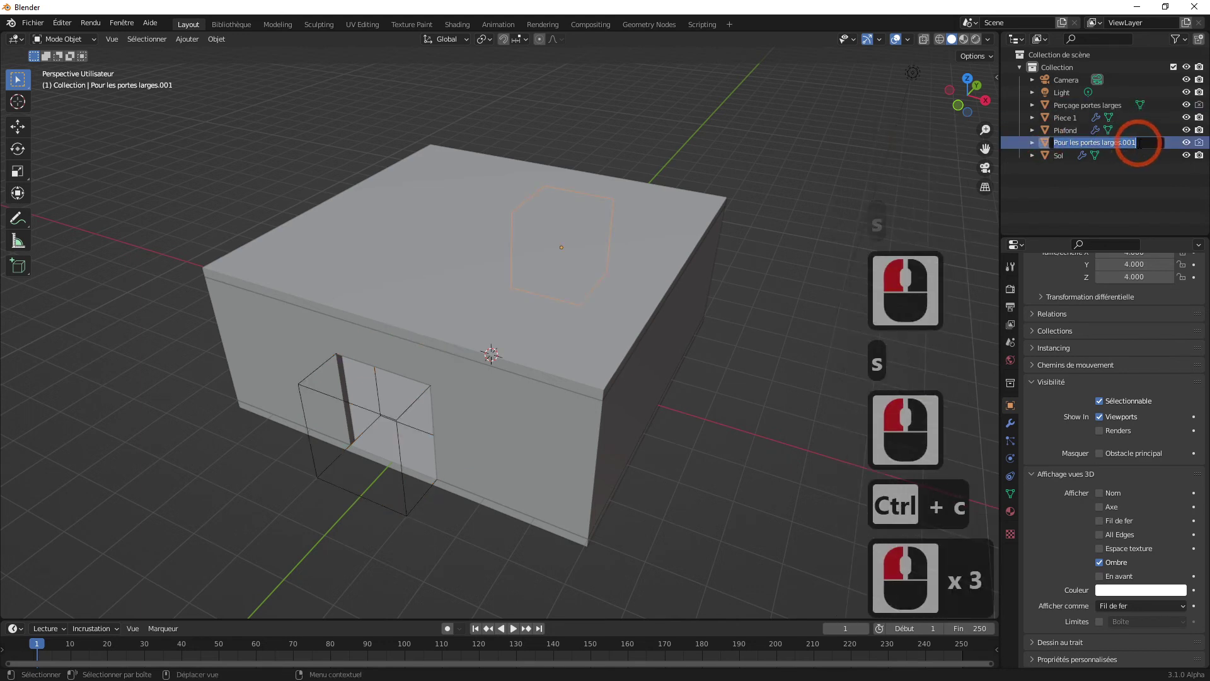
key("ctrl+v")
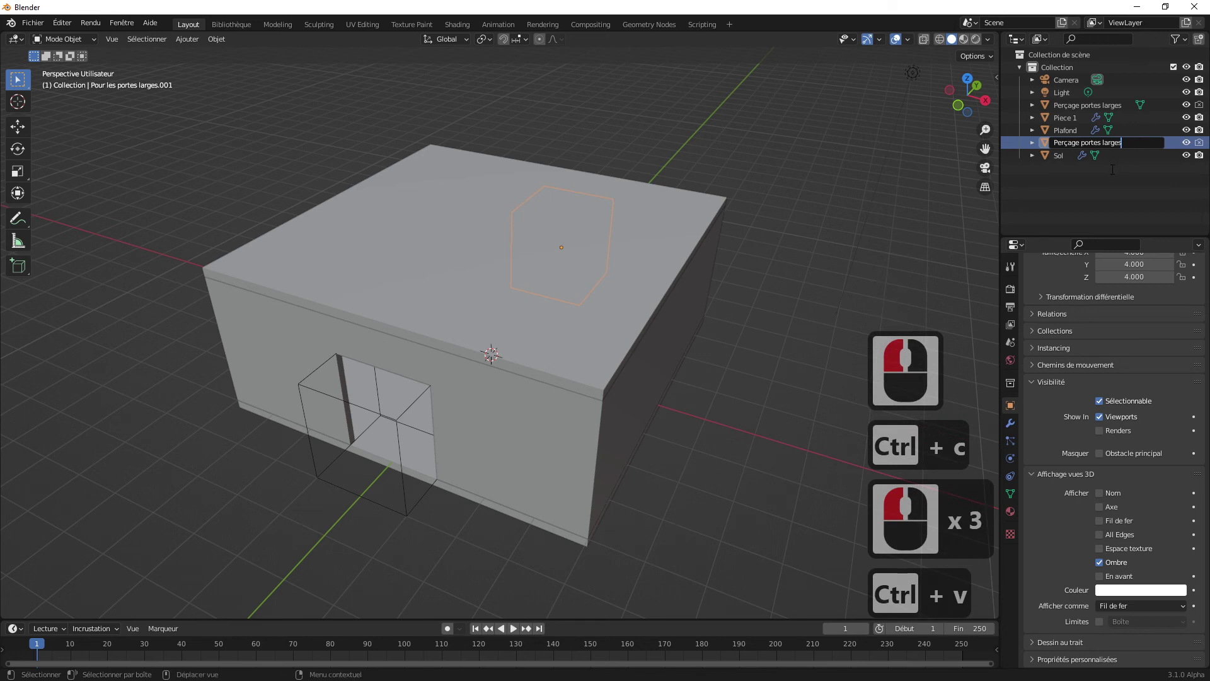
- Box-select all of the room's parts in the viewport
left_click(1103, 187)
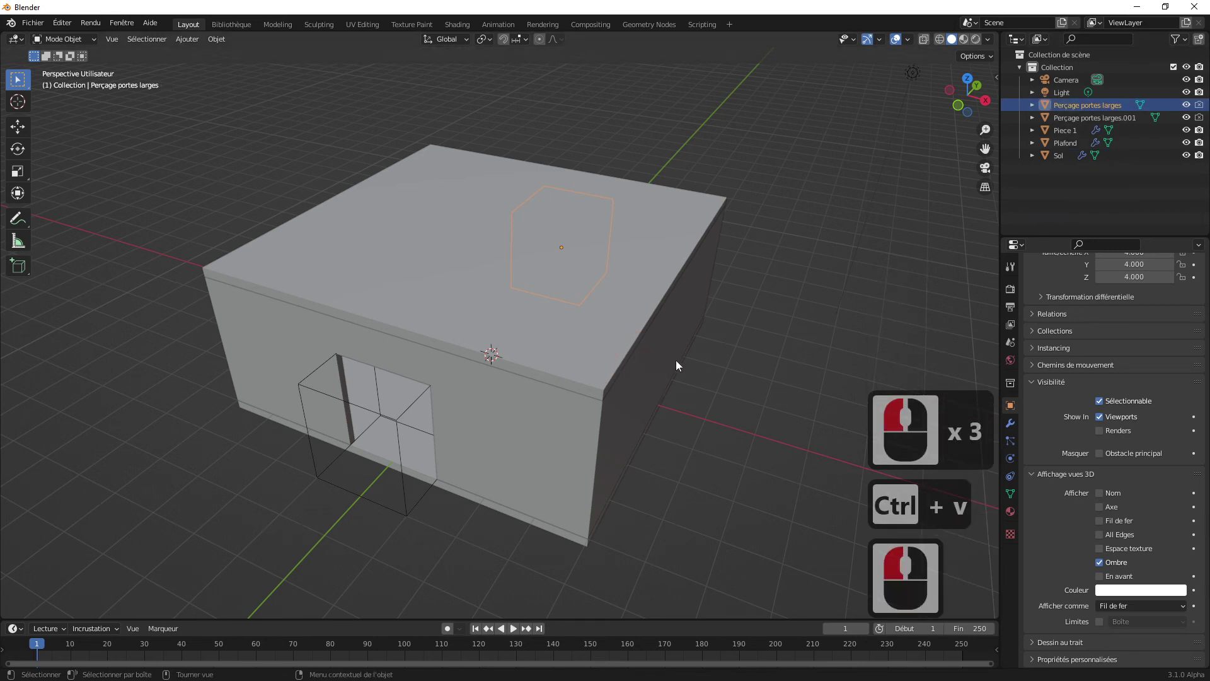
middle_click(714, 326)
middle_click(701, 337)
left_click(619, 326)
middle_click(660, 315)
left_click(487, 351)
left_click(487, 353)
left_click(804, 289)
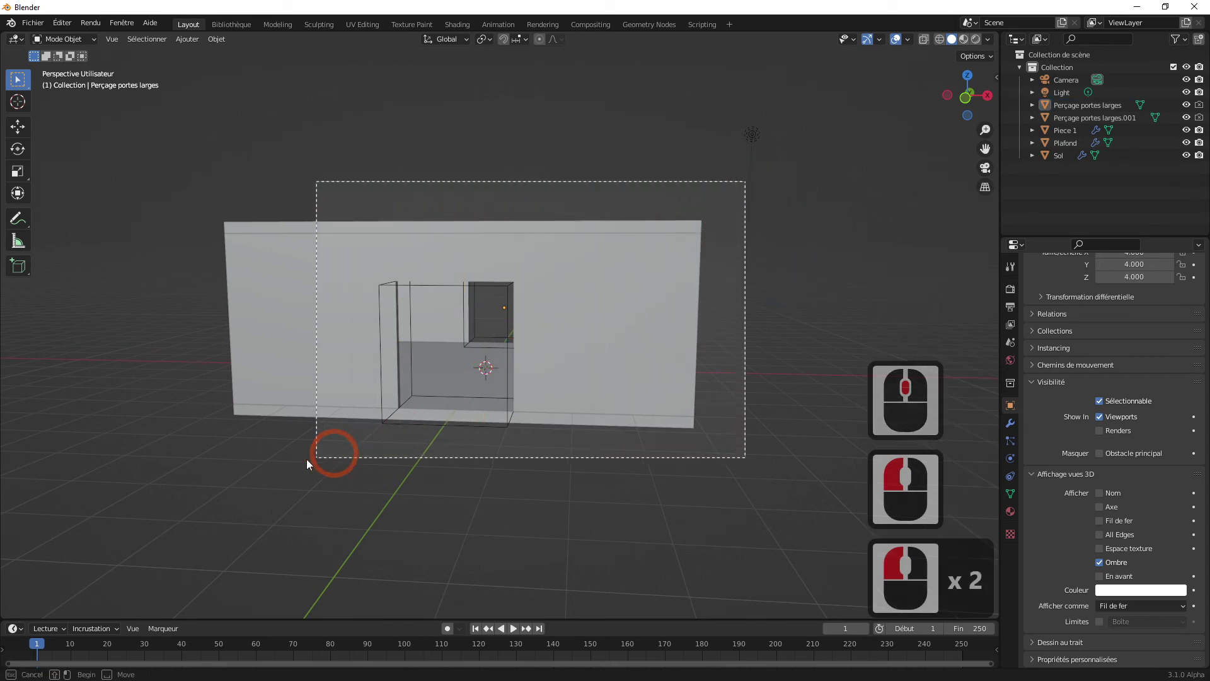
left_click(169, 483)
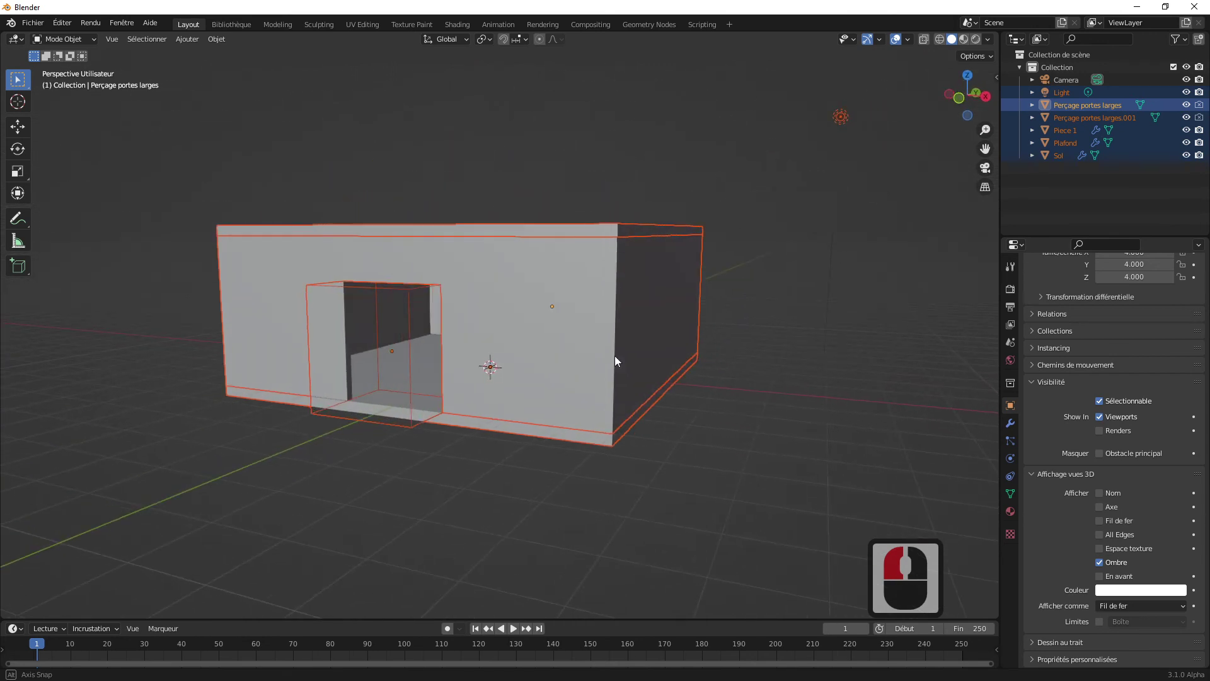
- Add the Light to the selection in the Outliner
middle_click(619, 361)
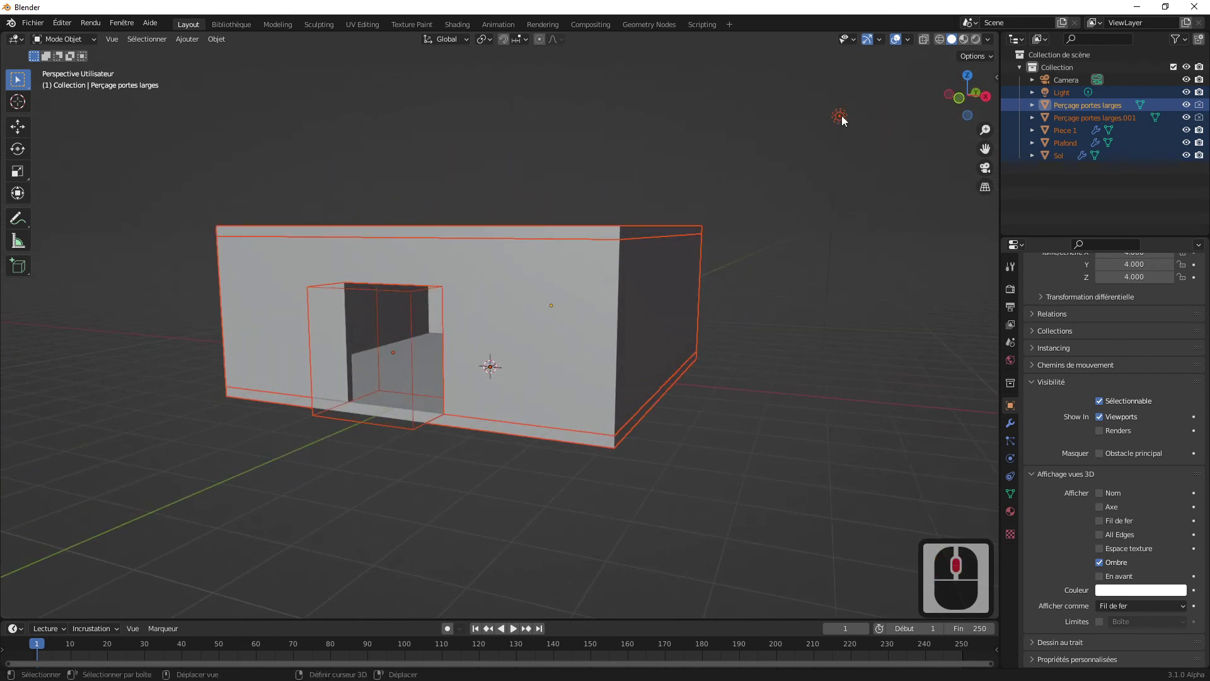
left_click(843, 119)
left_click(851, 161)
left_click(132, 522)
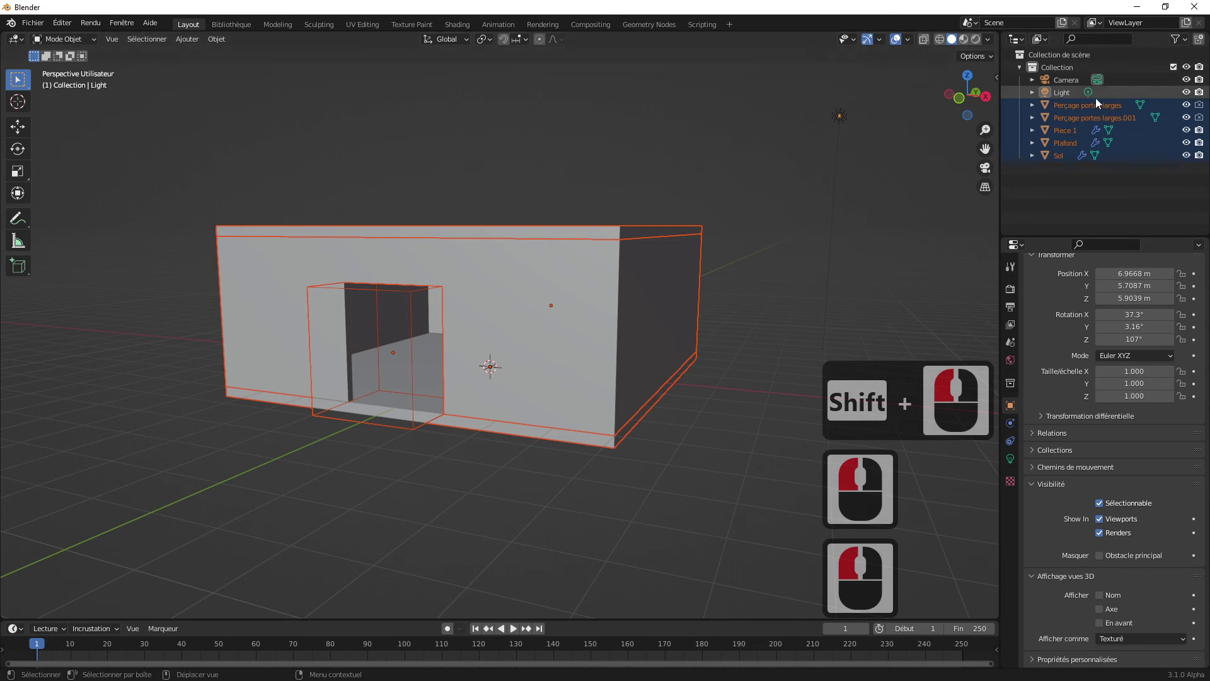
left_click(1048, 107)
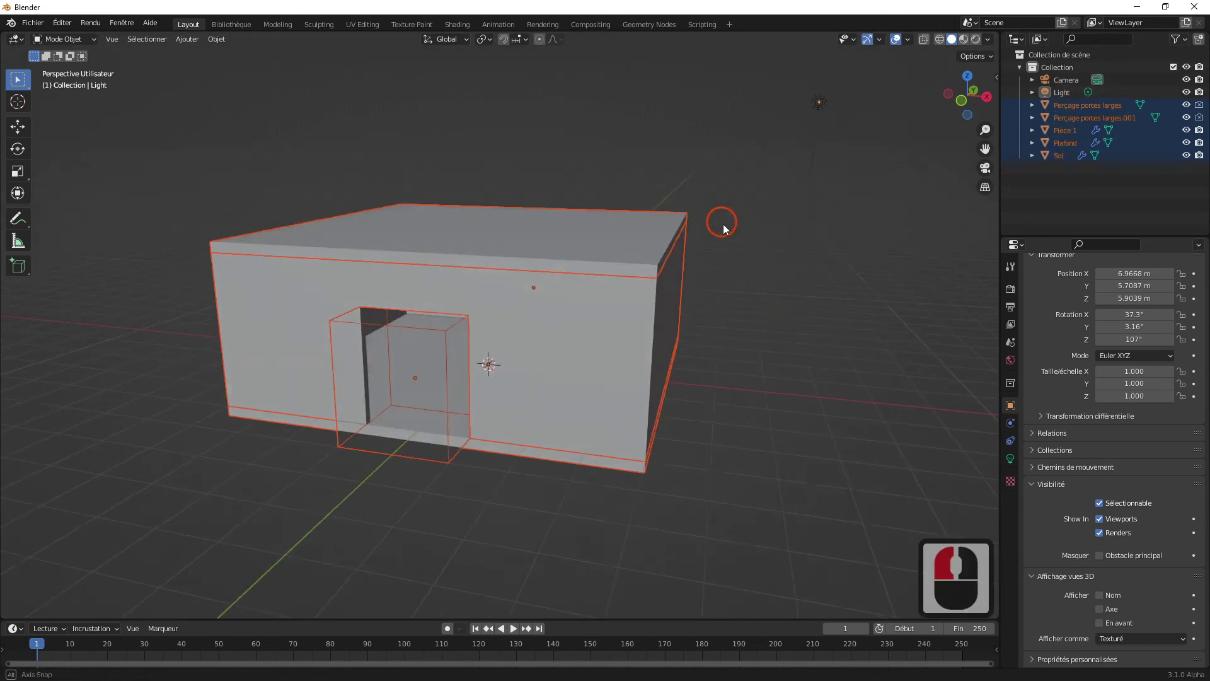
middle_click(727, 232)
- Move the selected room objects into a new collection named piece
right_click(549, 228)
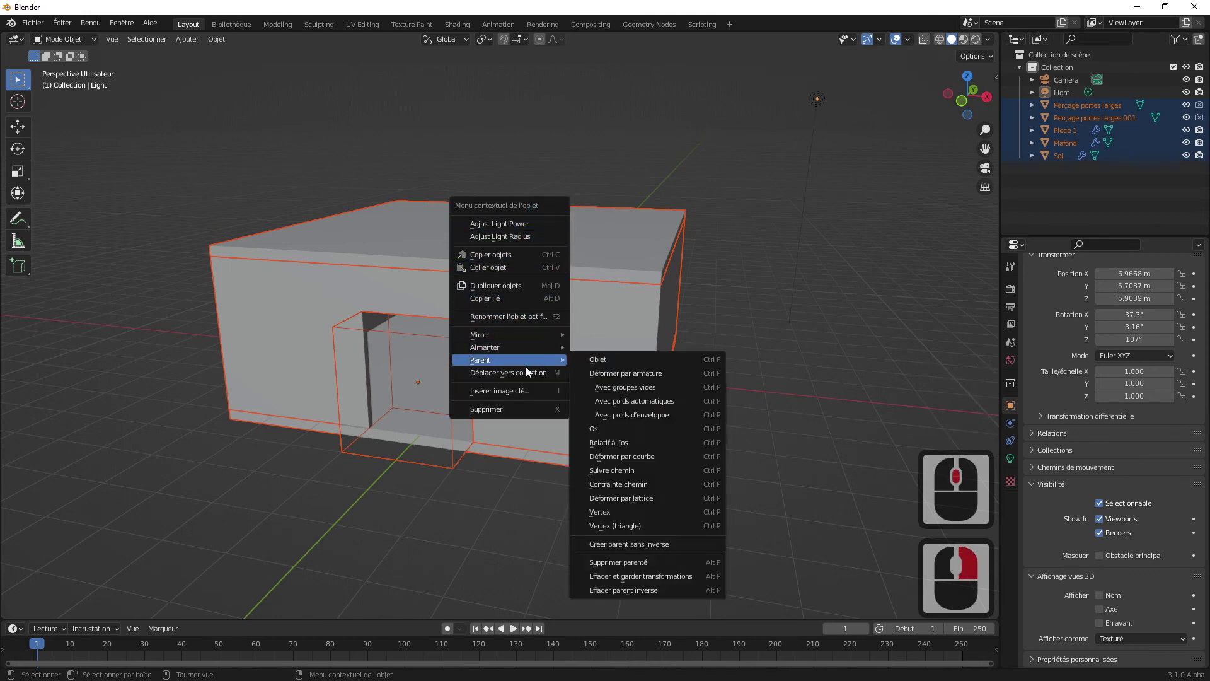
left_click(523, 377)
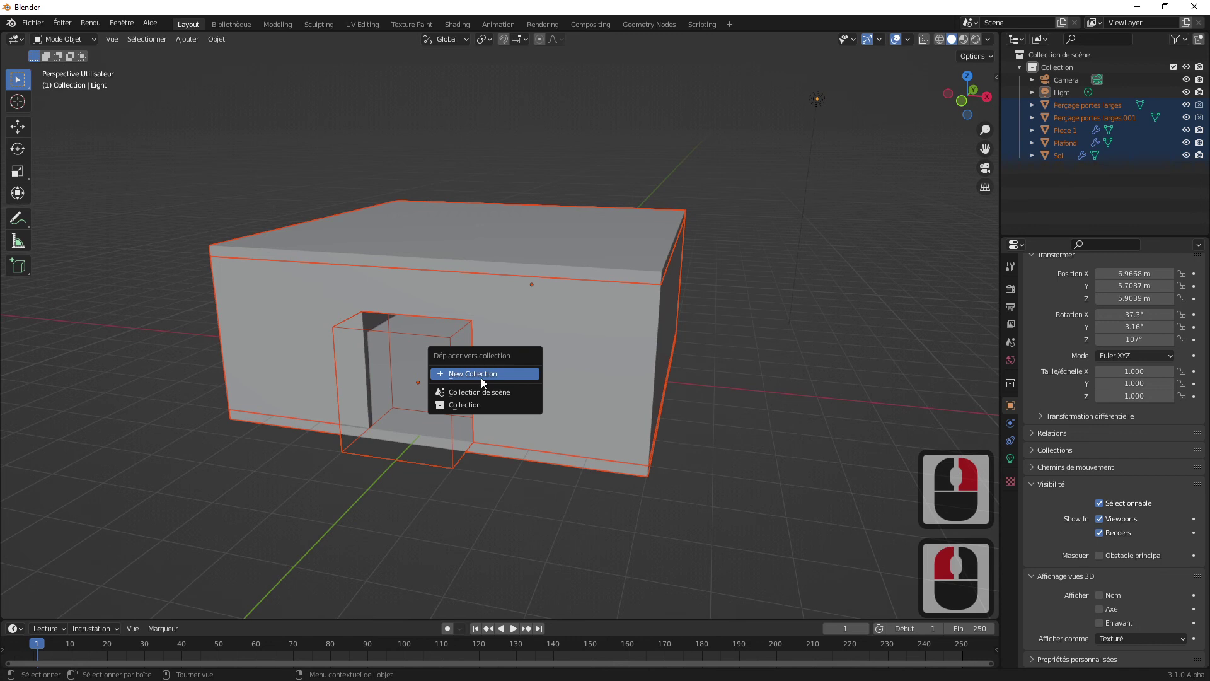
left_click(472, 381)
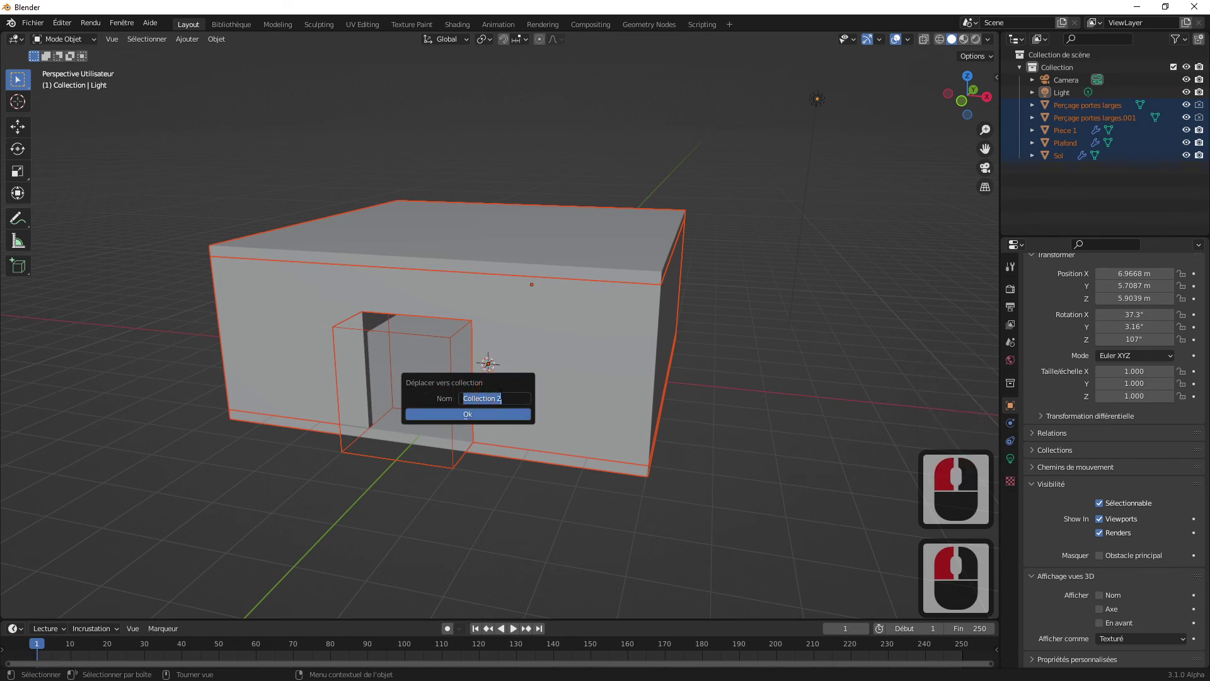
type("piece")
left_click(467, 417)
- Deselect everything and make the Piece collection active, checking its contents in the outliner
left_click(1085, 202)
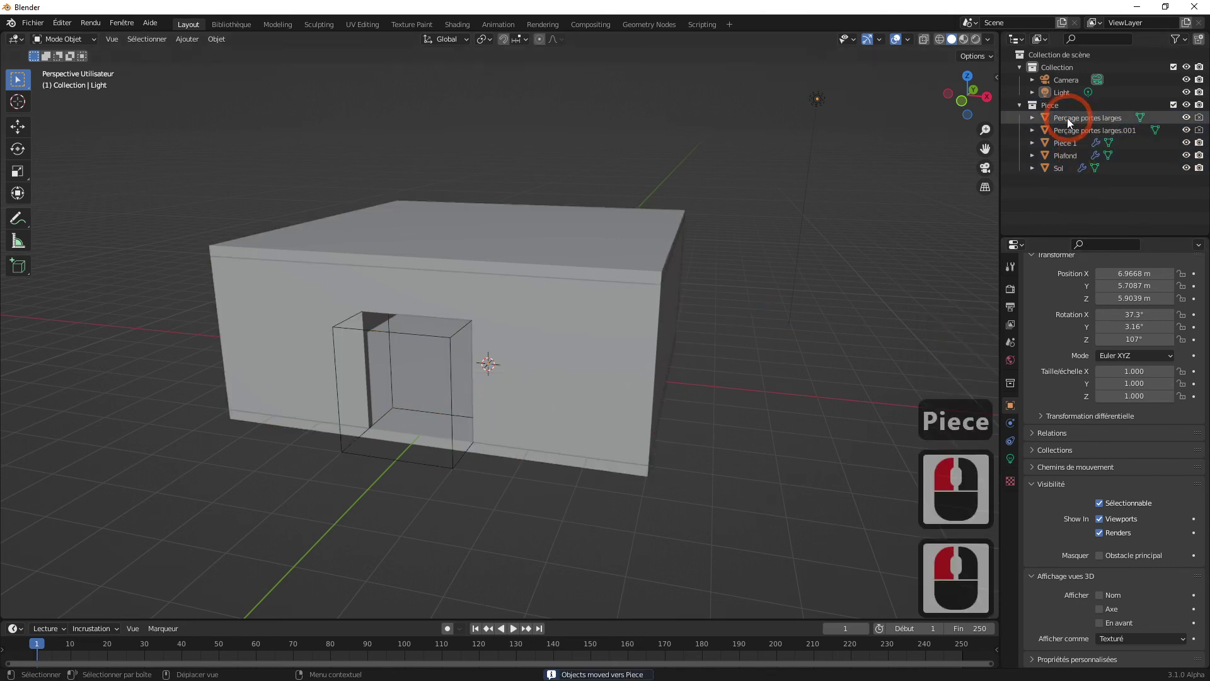
left_click(1046, 109)
left_click(1022, 111)
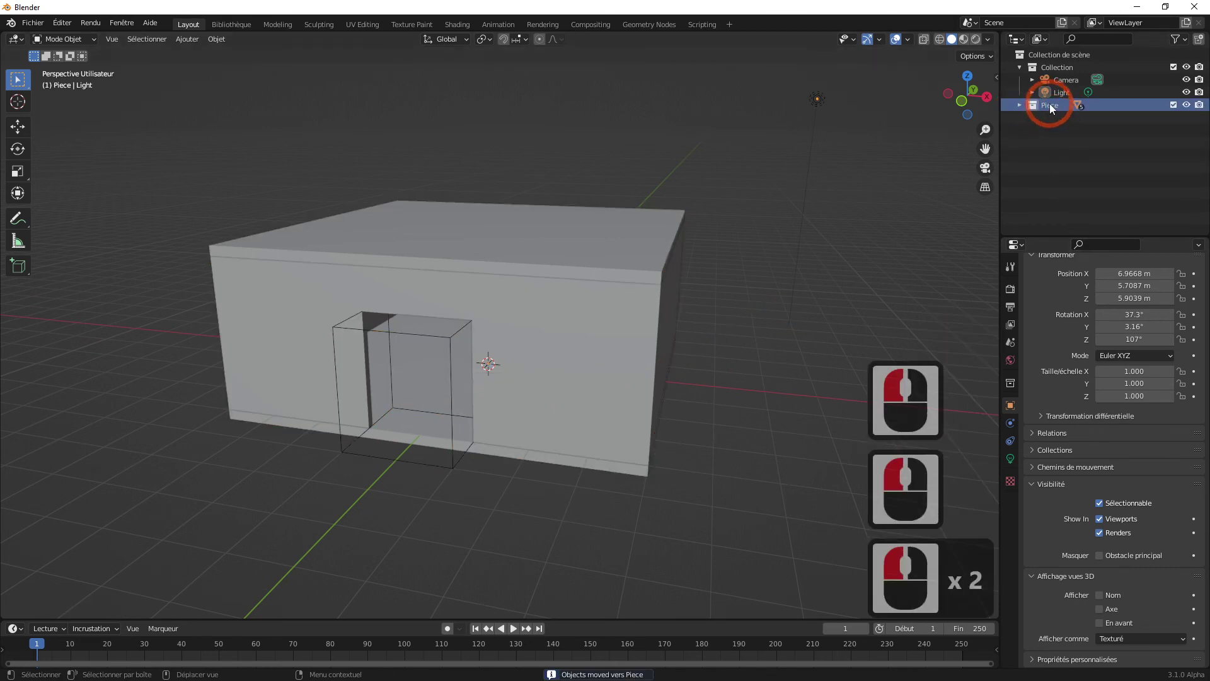
left_click(1021, 108)
left_click(1021, 107)
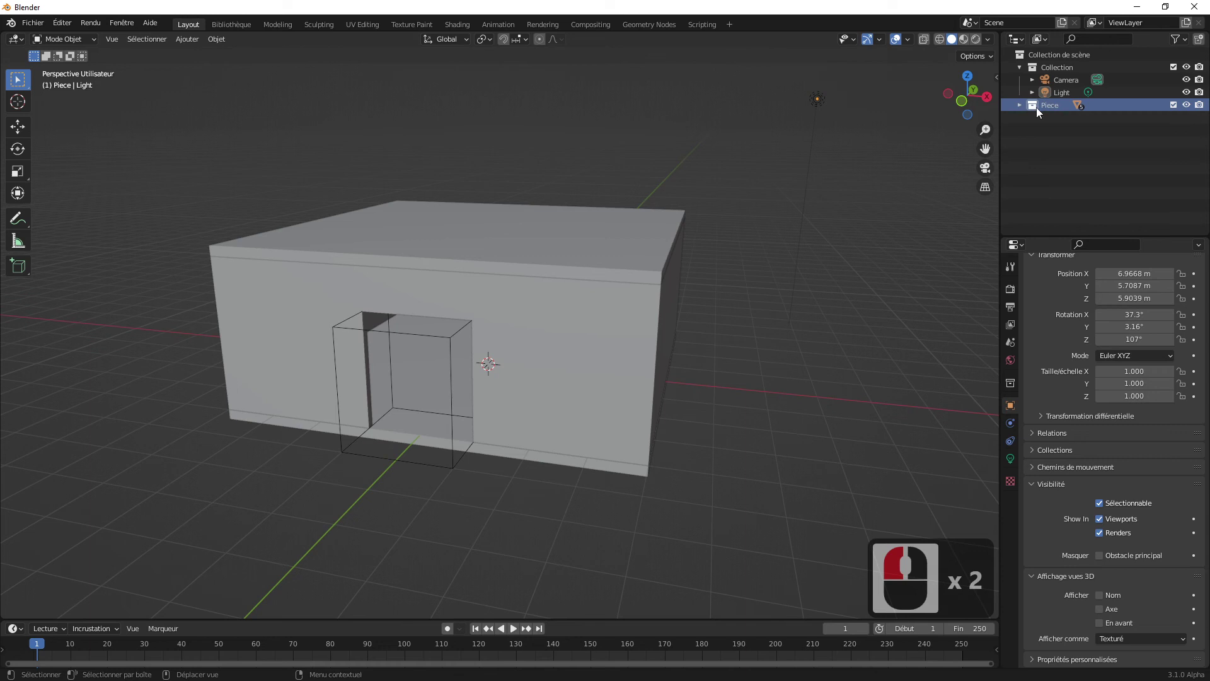
middle_click(676, 272)
left_click(1045, 112)
left_click(1043, 133)
left_click(884, 165)
left_click(1046, 112)
left_click(1024, 111)
left_click(1024, 111)
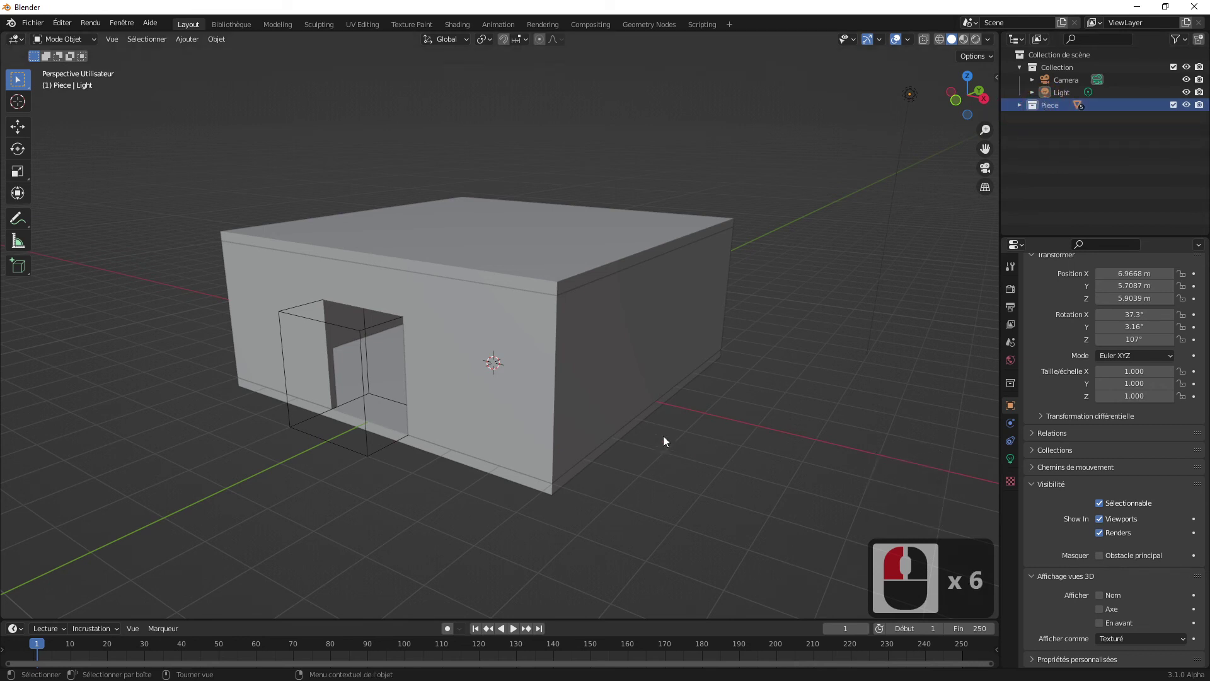
middle_click(698, 416)
middle_click(698, 416)
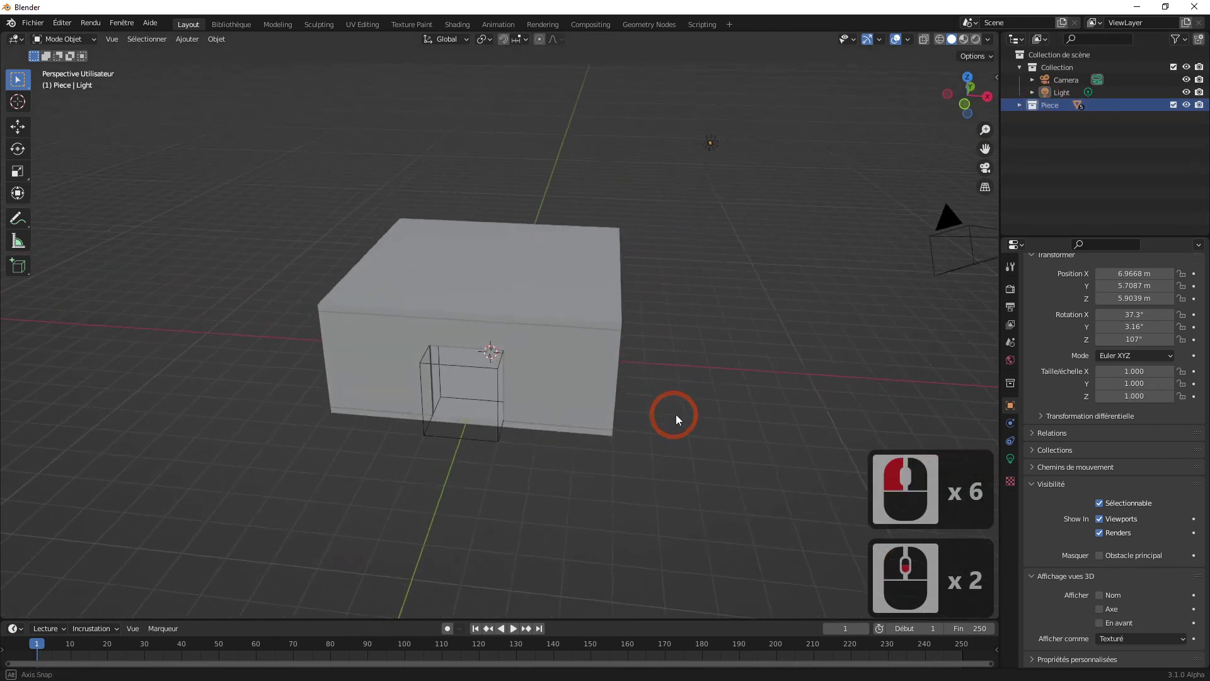
middle_click(605, 408)
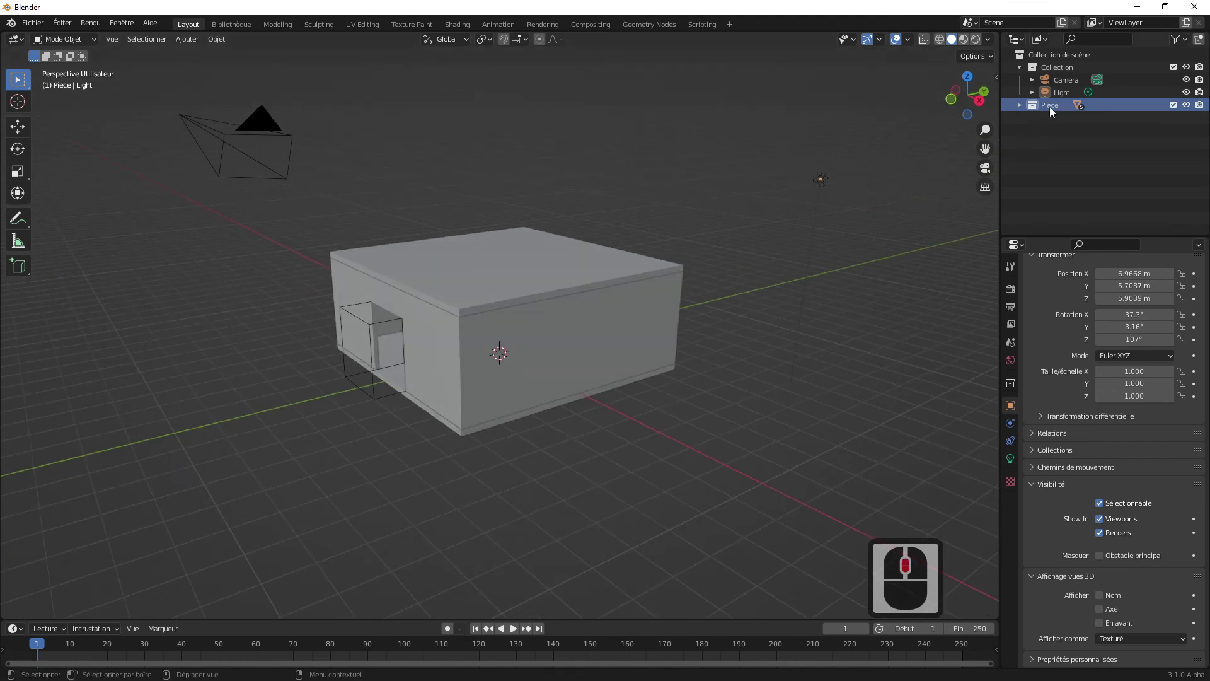
left_click(1052, 111)
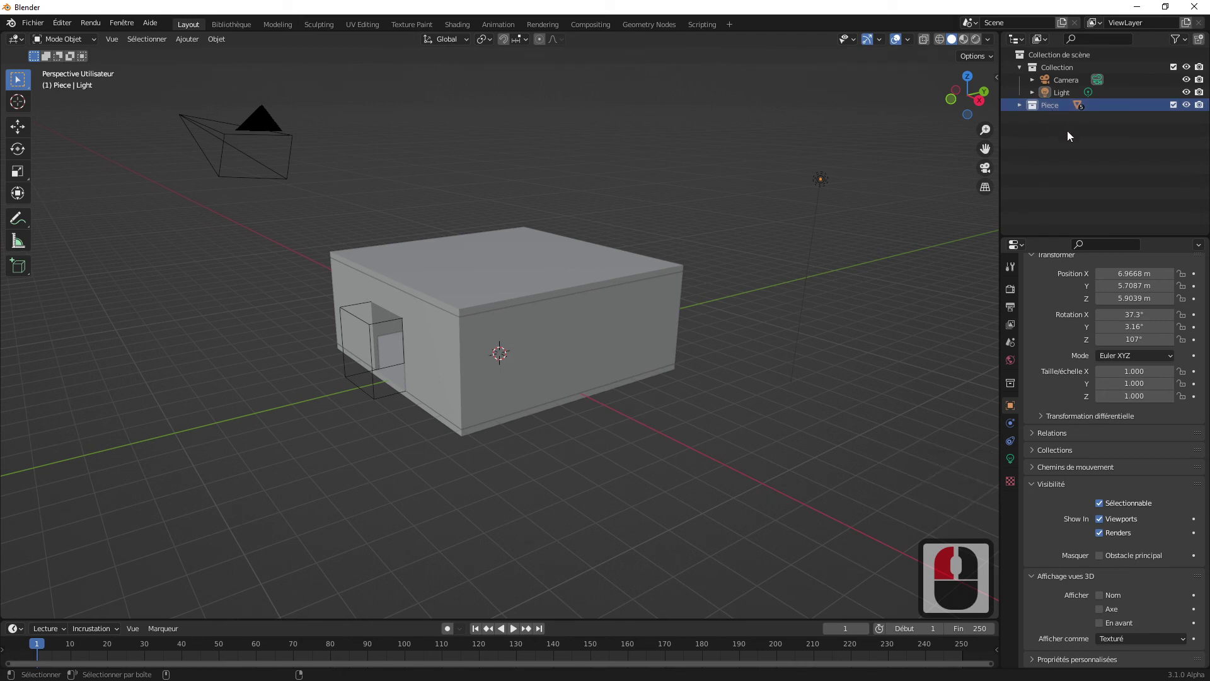
key("ctrl+c")
key("ctrl+v")
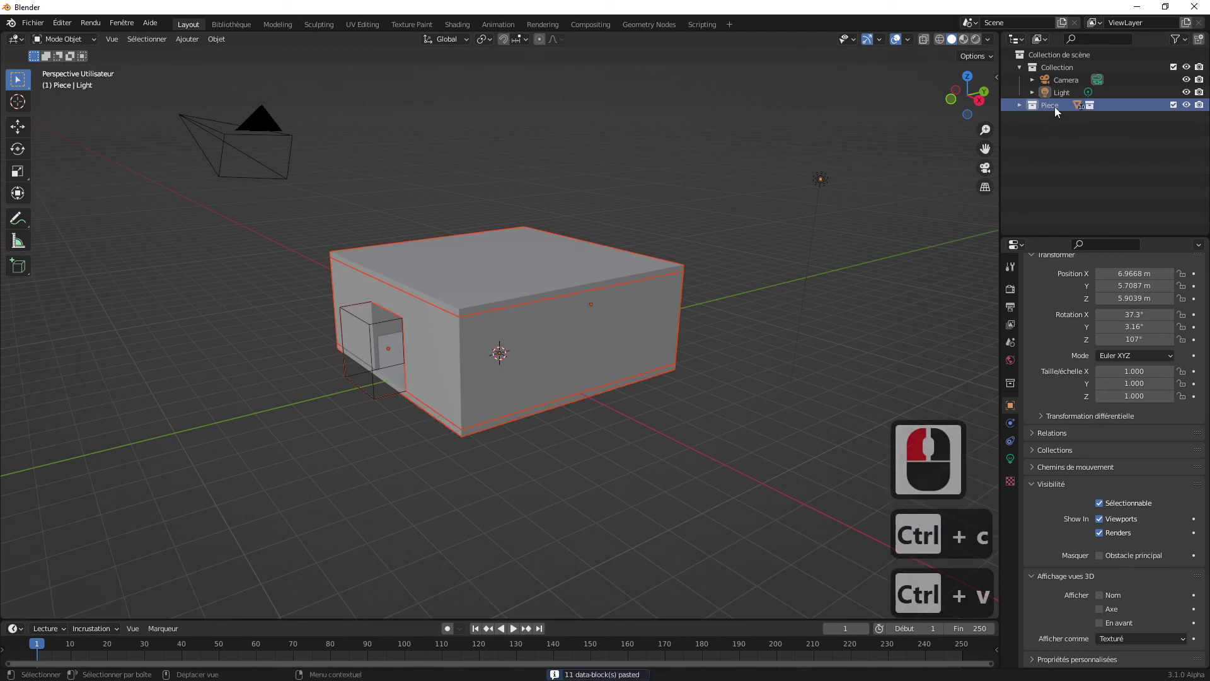
left_click(1021, 110)
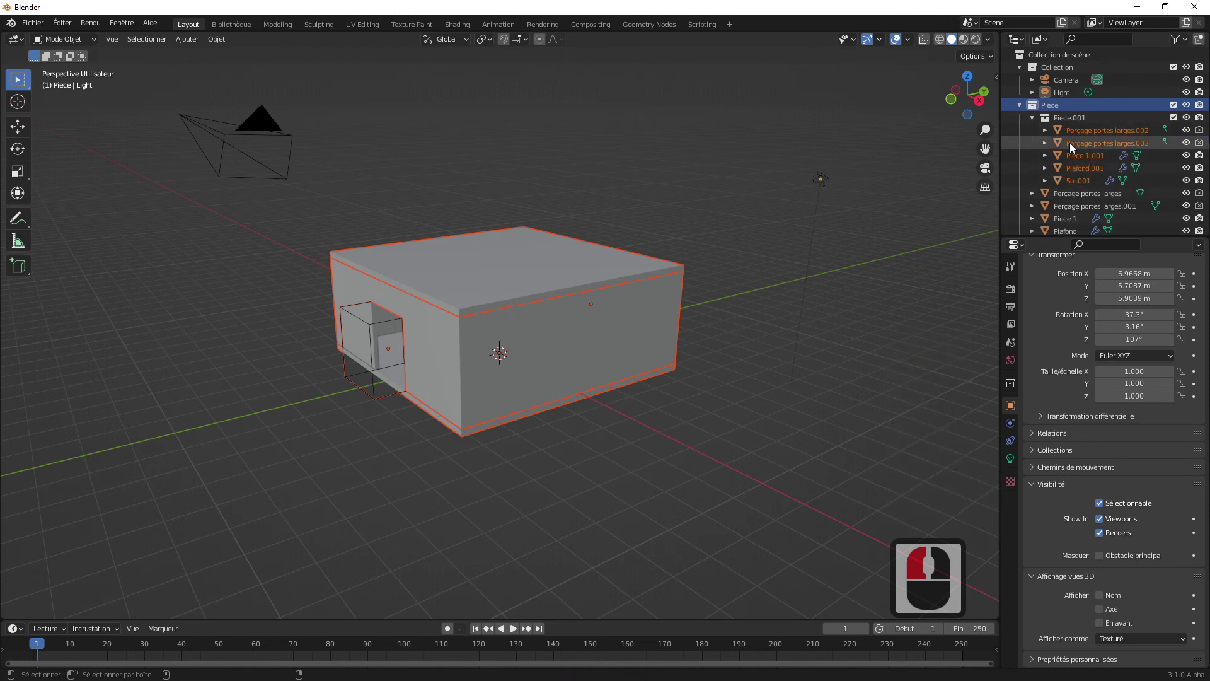
key("ctrl+z")
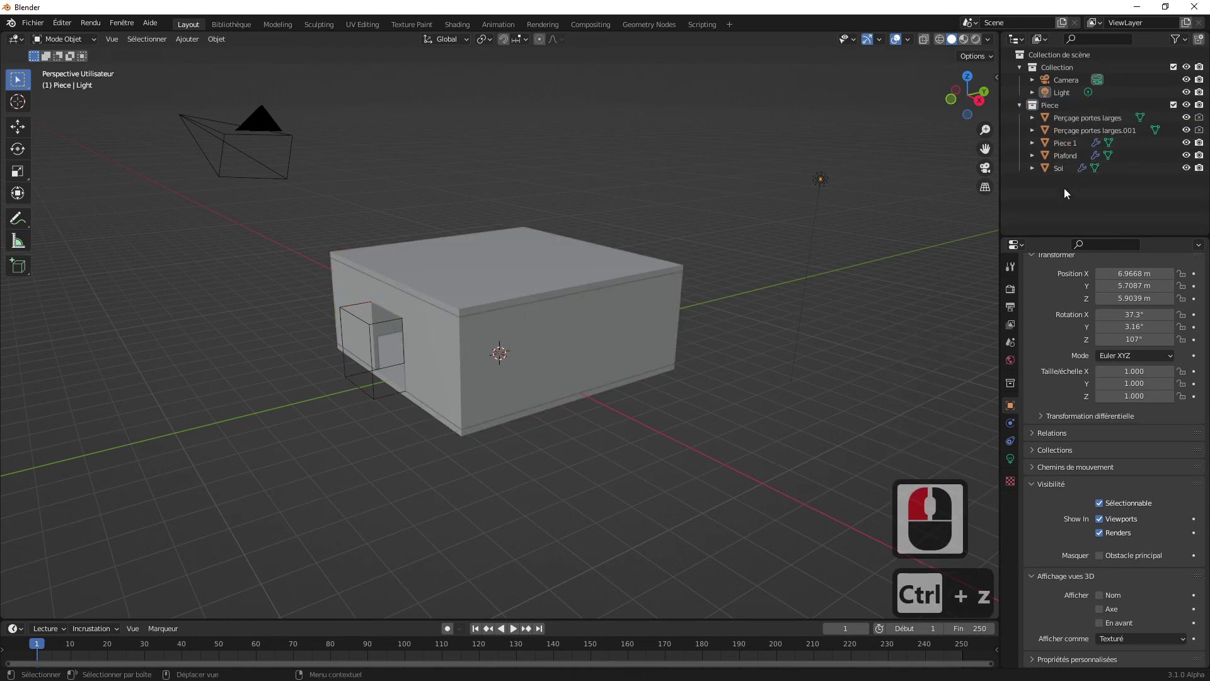
left_click(1059, 167)
left_click(1051, 110)
left_click(1023, 112)
- Duplicate the Piece collection together with its room objects
right_click(1043, 116)
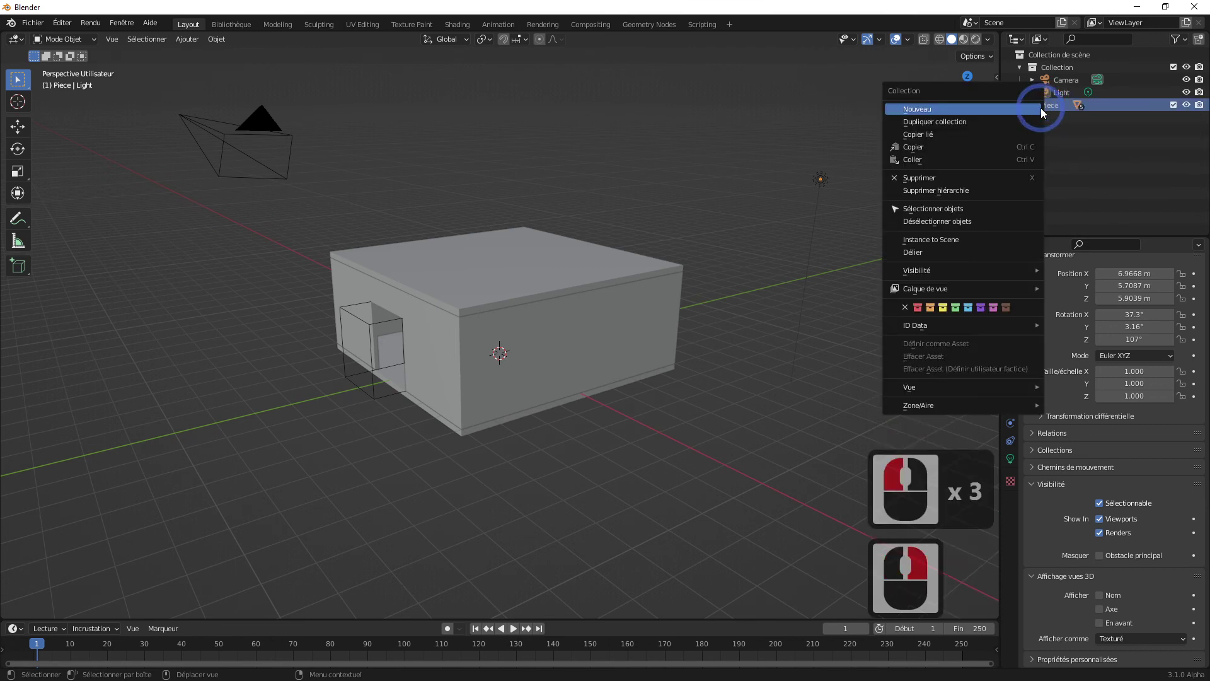
right_click(1061, 111)
right_click(1060, 114)
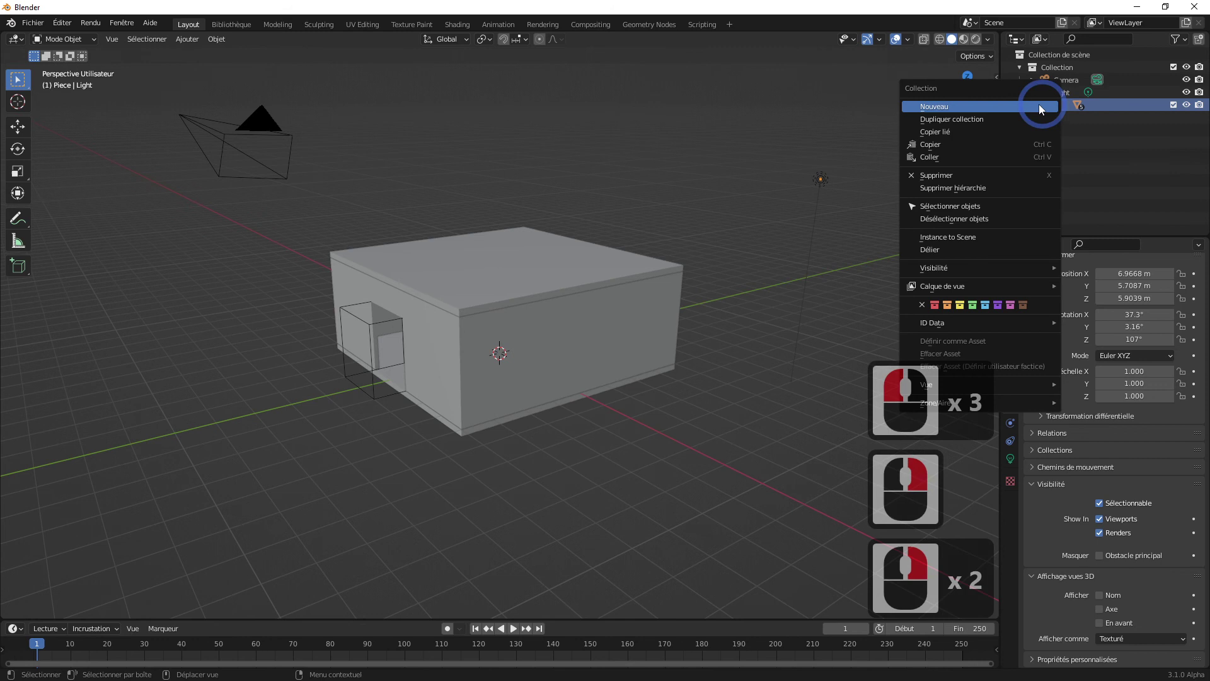
left_click(961, 123)
left_click(1065, 126)
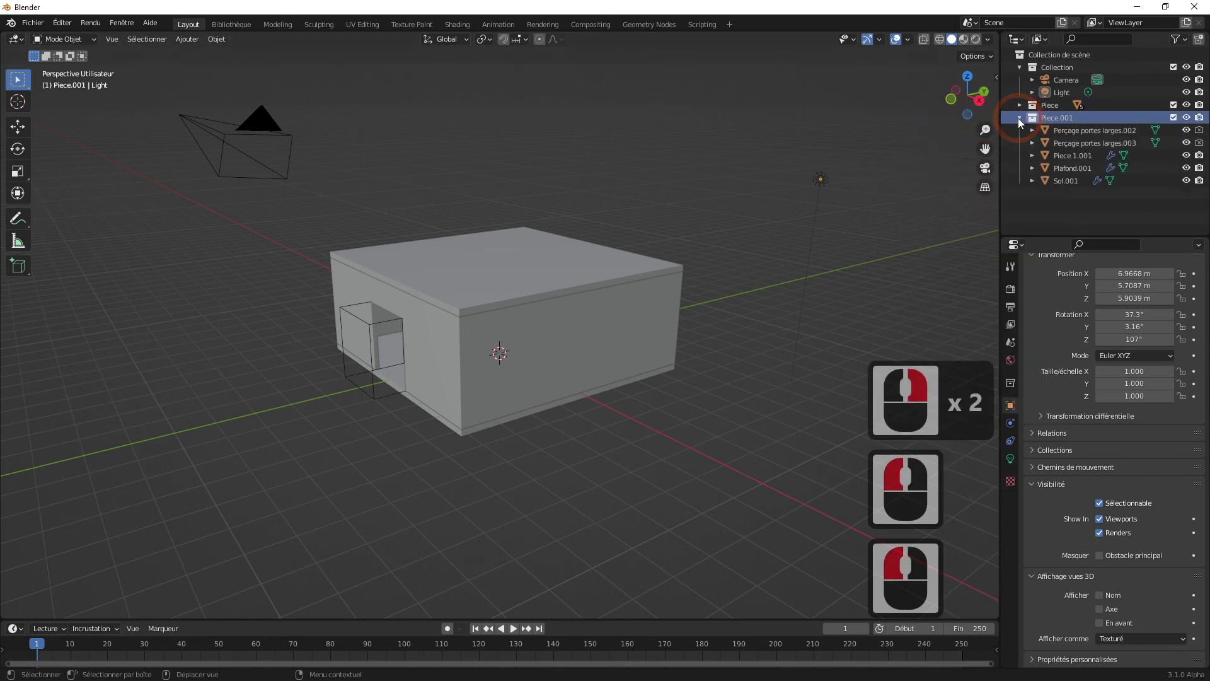
- Rename the copied collection to Piece 2 and leave it active
left_click(1021, 123)
double_click(1066, 122)
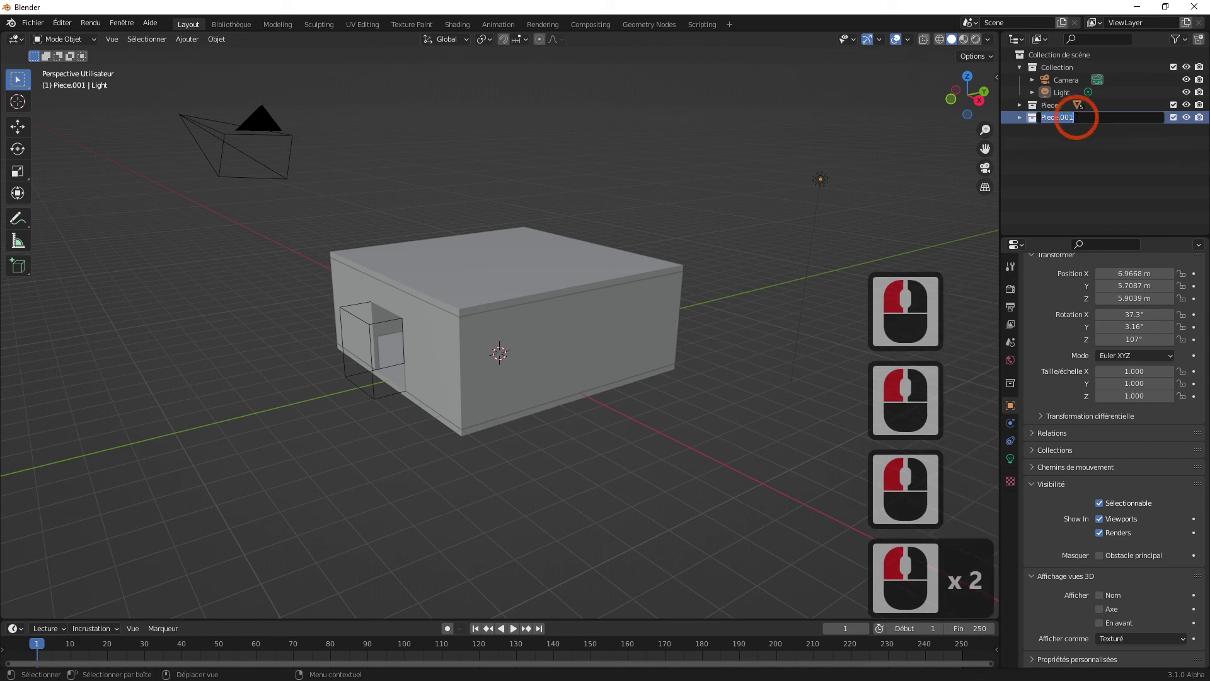
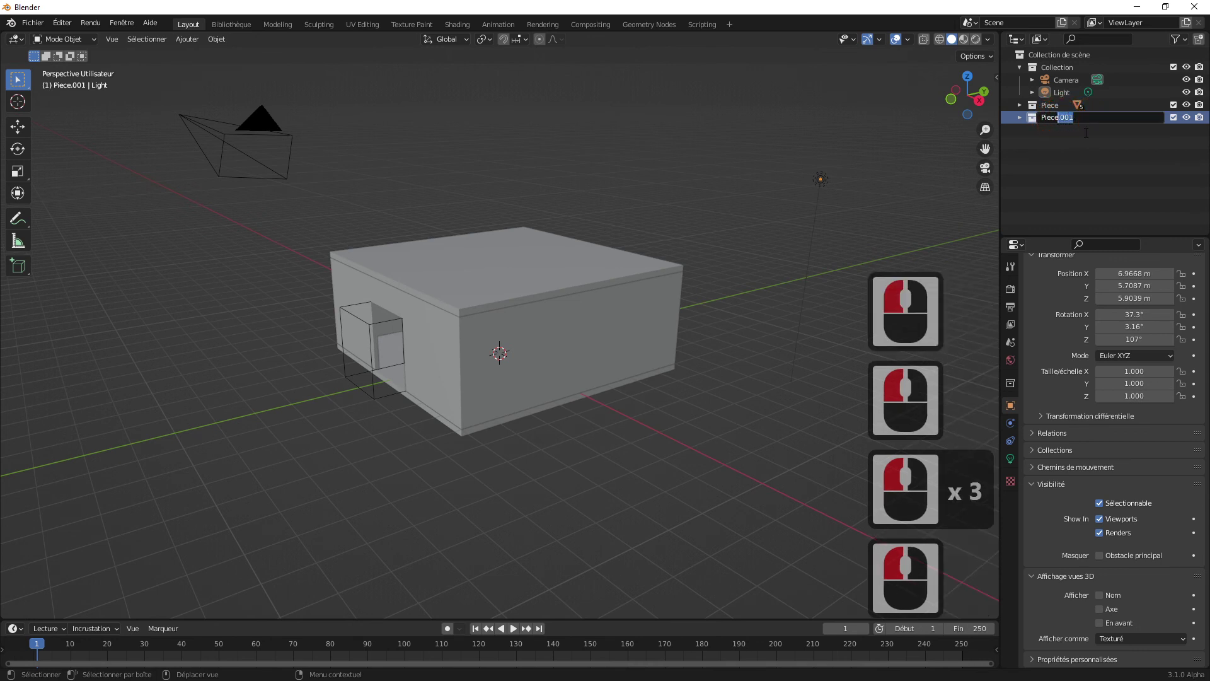
key("2")
left_click(1094, 157)
left_click(1039, 127)
left_click(1054, 154)
left_click(1043, 125)
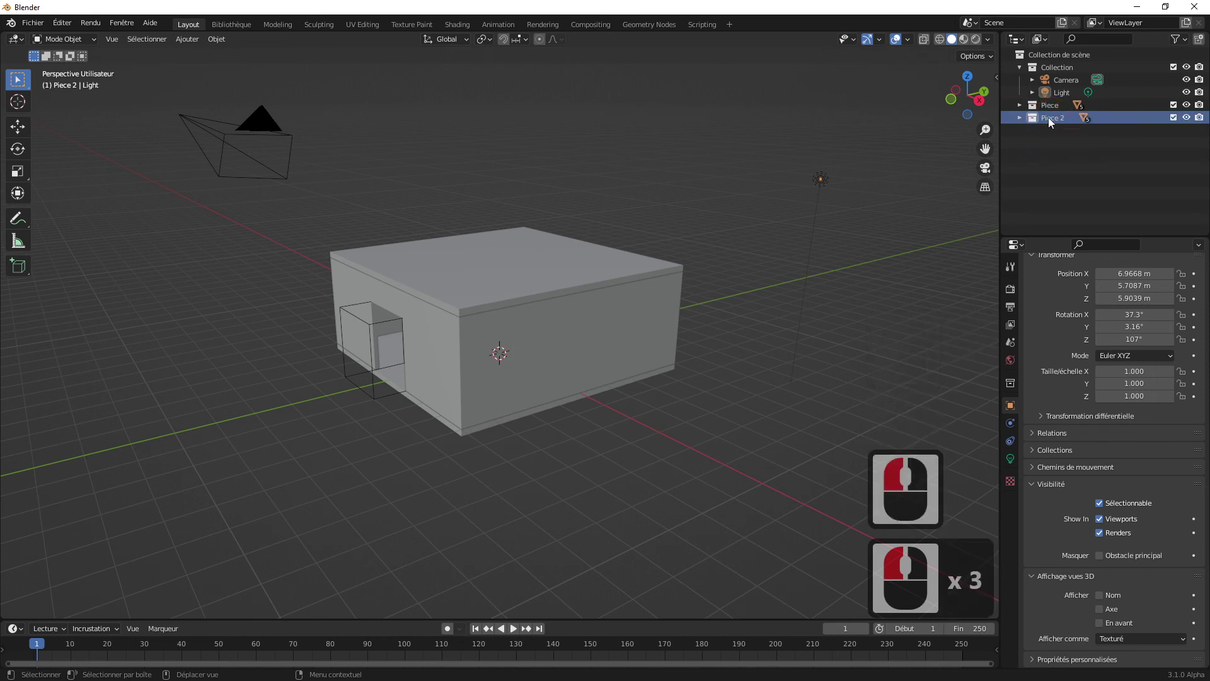
- Select all Piece 2 objects and start sliding them 8 m along the Y axis
right_click(1051, 126)
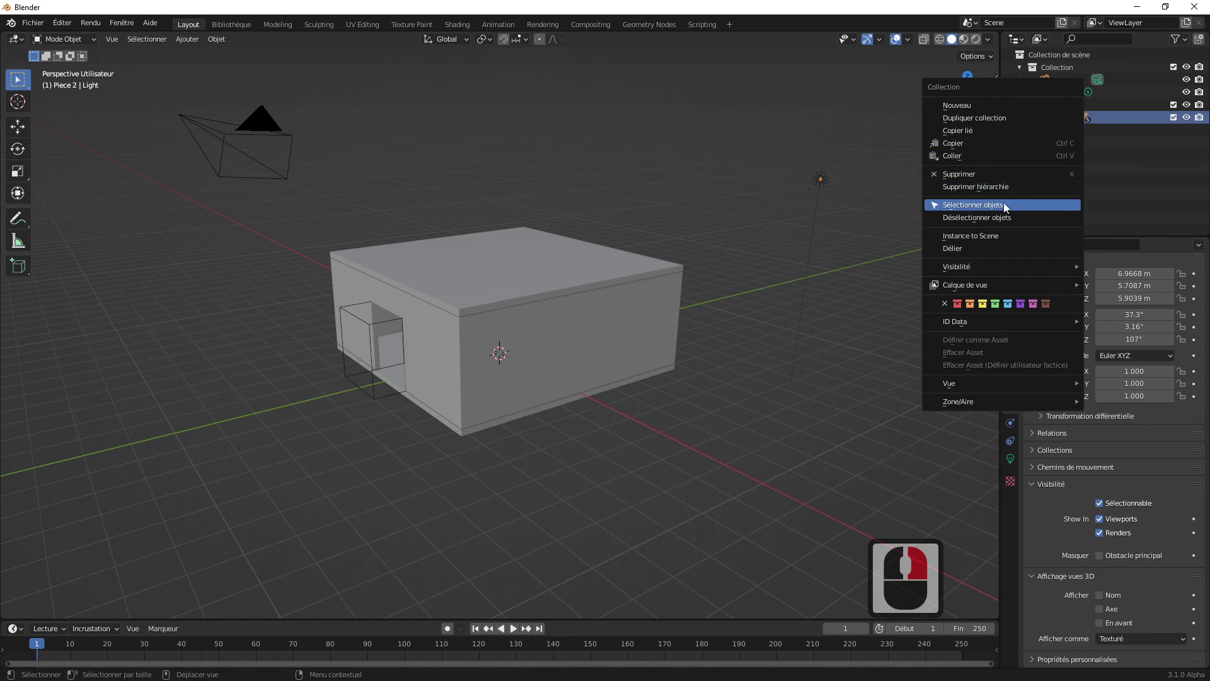
left_click(1006, 211)
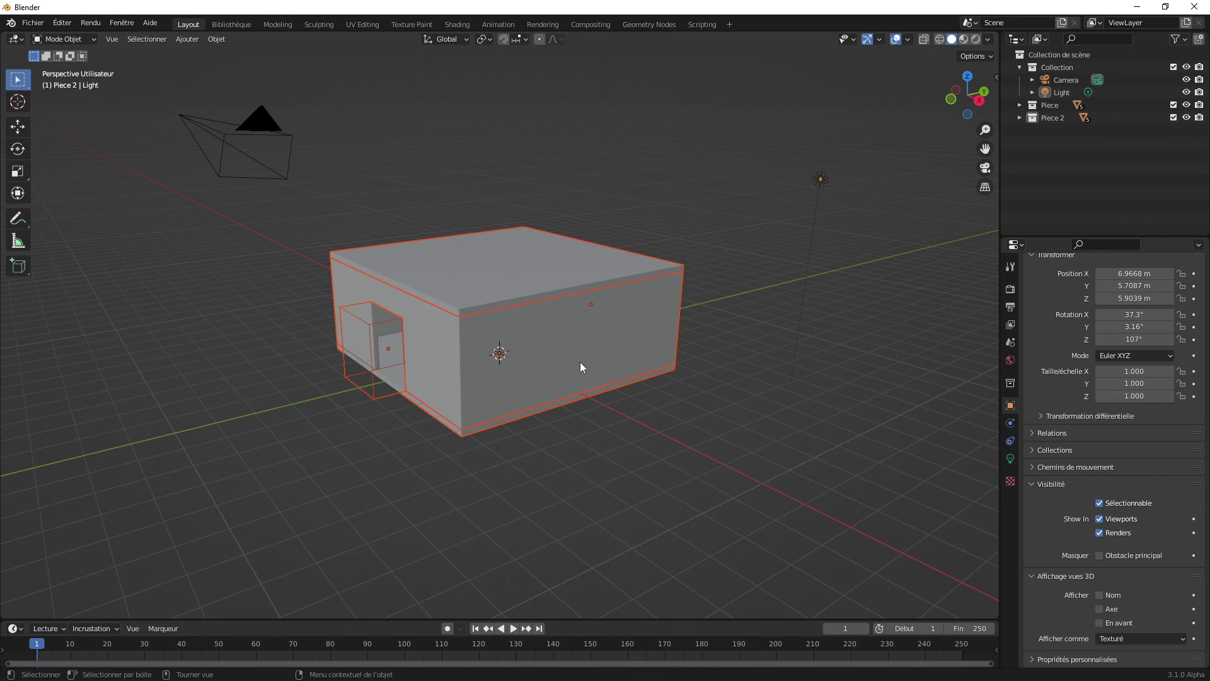
key("g")
key("y")
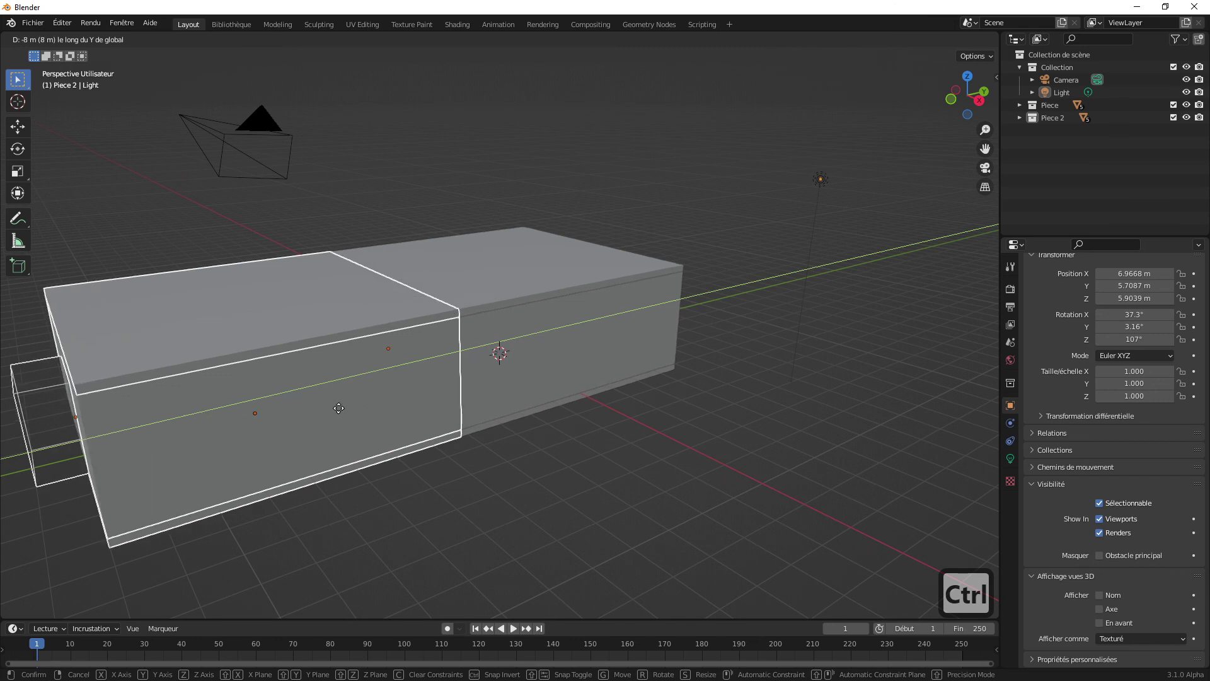
- Confirm the second room's position against the first and inspect the door opening
left_click(319, 416)
left_click(465, 503)
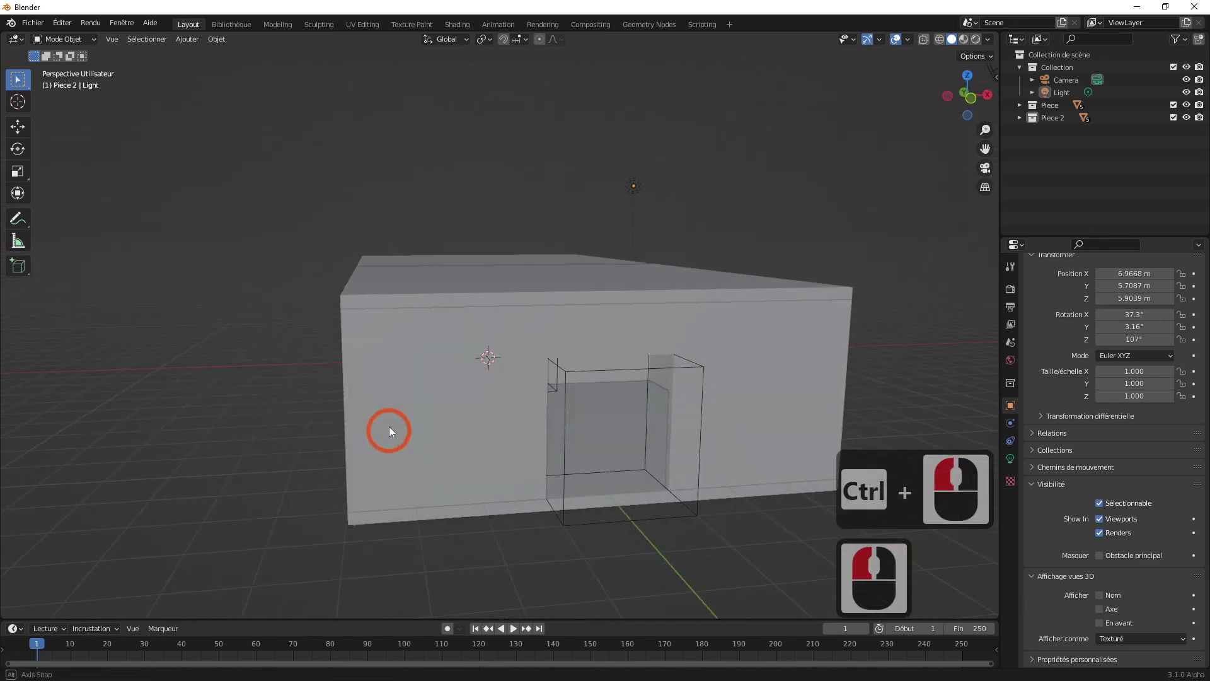
middle_click(332, 454)
middle_click(255, 442)
middle_click(271, 436)
middle_click(325, 413)
middle_click(322, 415)
scroll("down", 3)
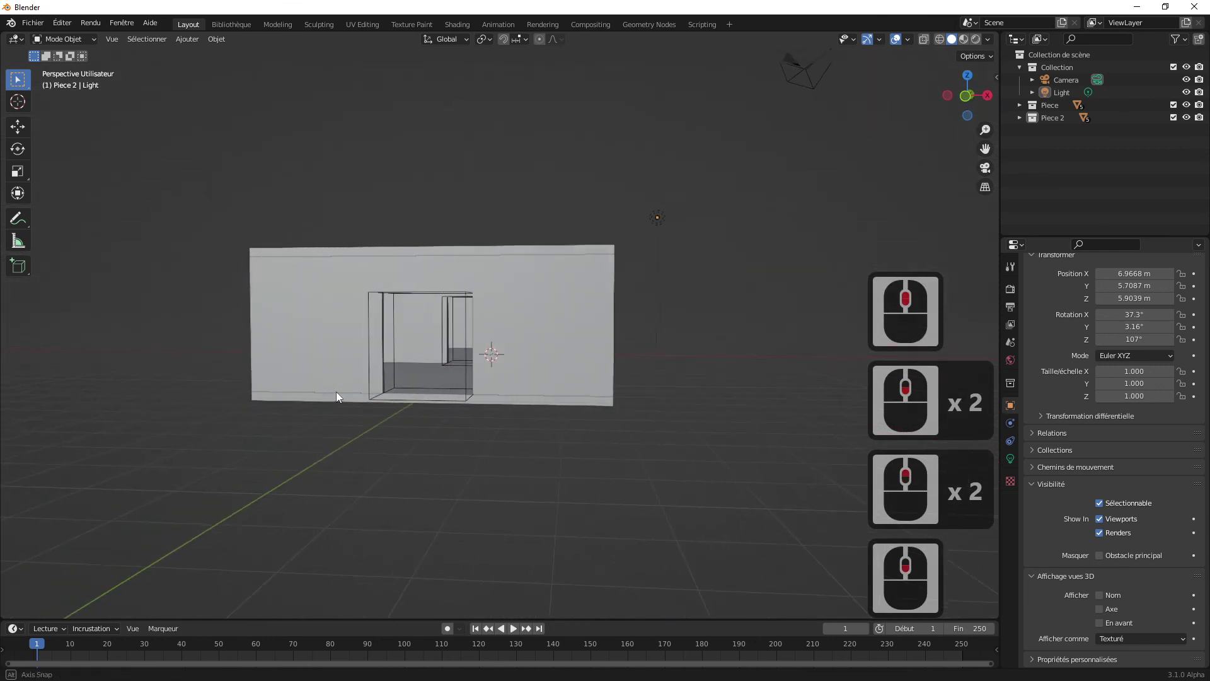
- Orbit around the joined two-room block to check the rooms meet end to end
middle_click(339, 394)
middle_click(337, 396)
middle_click(358, 397)
middle_click(364, 395)
middle_click(367, 395)
scroll("up", 3)
middle_click(358, 394)
middle_click(339, 350)
scroll("down", 3)
scroll("down", 3)
middle_click(321, 364)
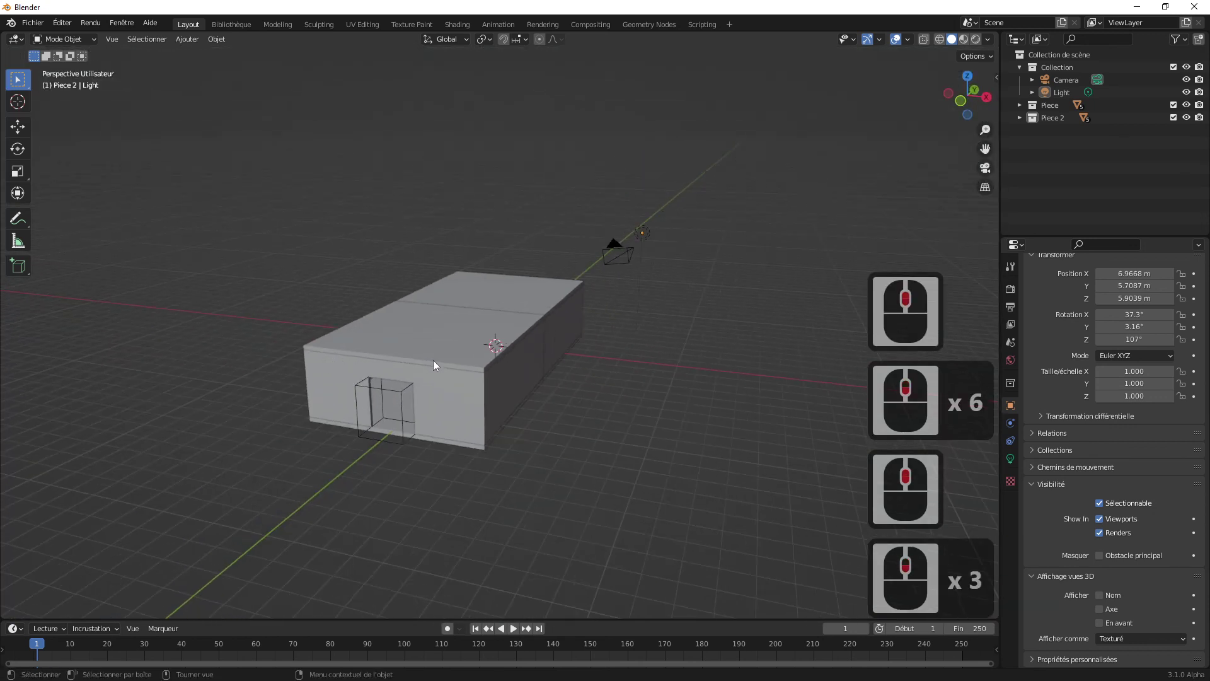
middle_click(392, 370)
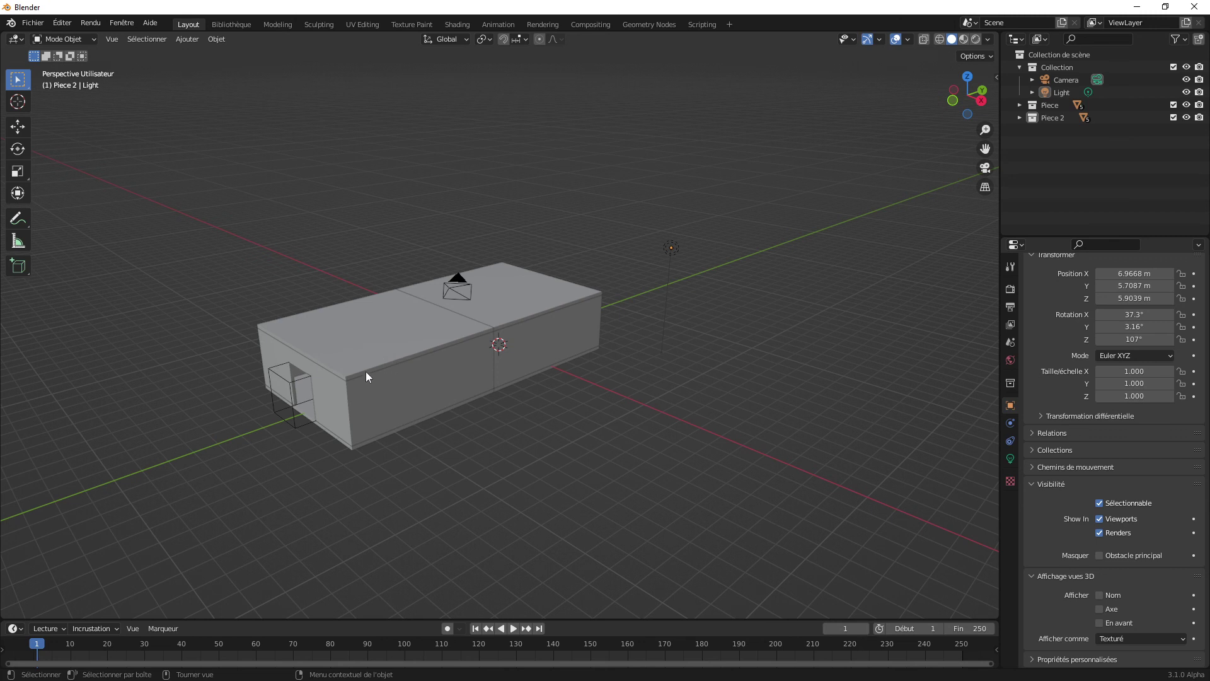
middle_click(367, 372)
middle_click(376, 368)
scroll("up", 3)
middle_click(398, 352)
middle_click(472, 328)
middle_click(497, 333)
scroll("down", 3)
middle_click(513, 321)
- Duplicate the Piece 2 collection with its objects to create the third room, Piece 3
left_click(1053, 120)
right_click(1053, 123)
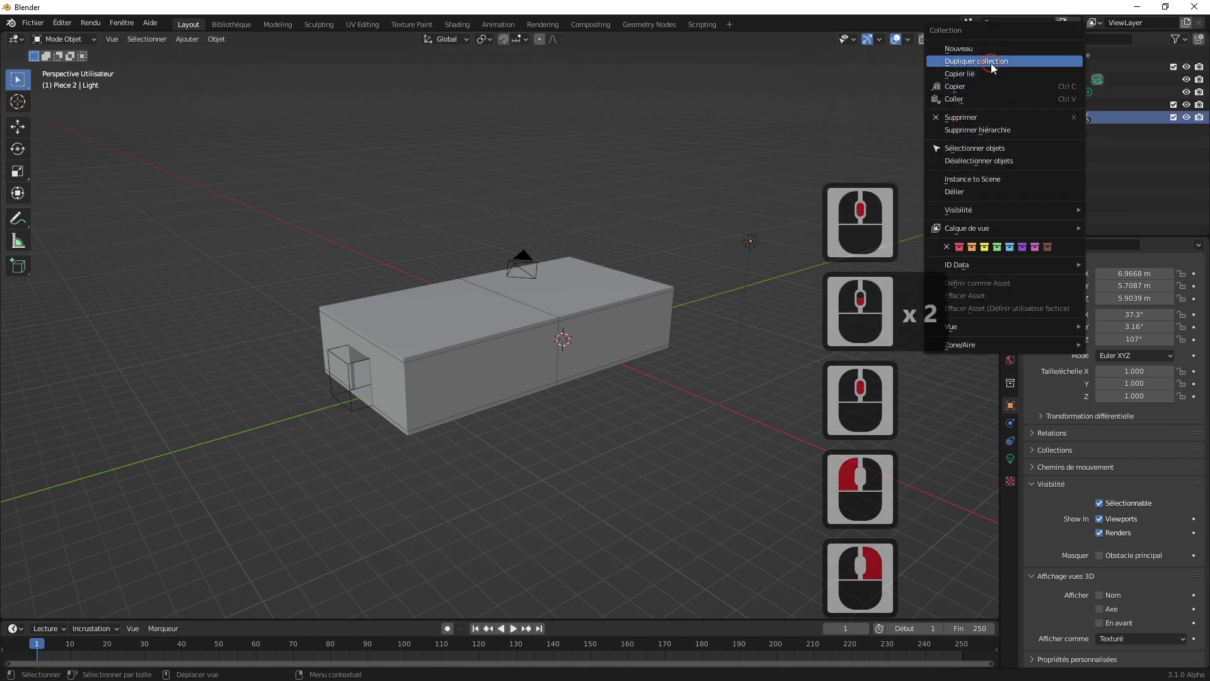
left_click(994, 68)
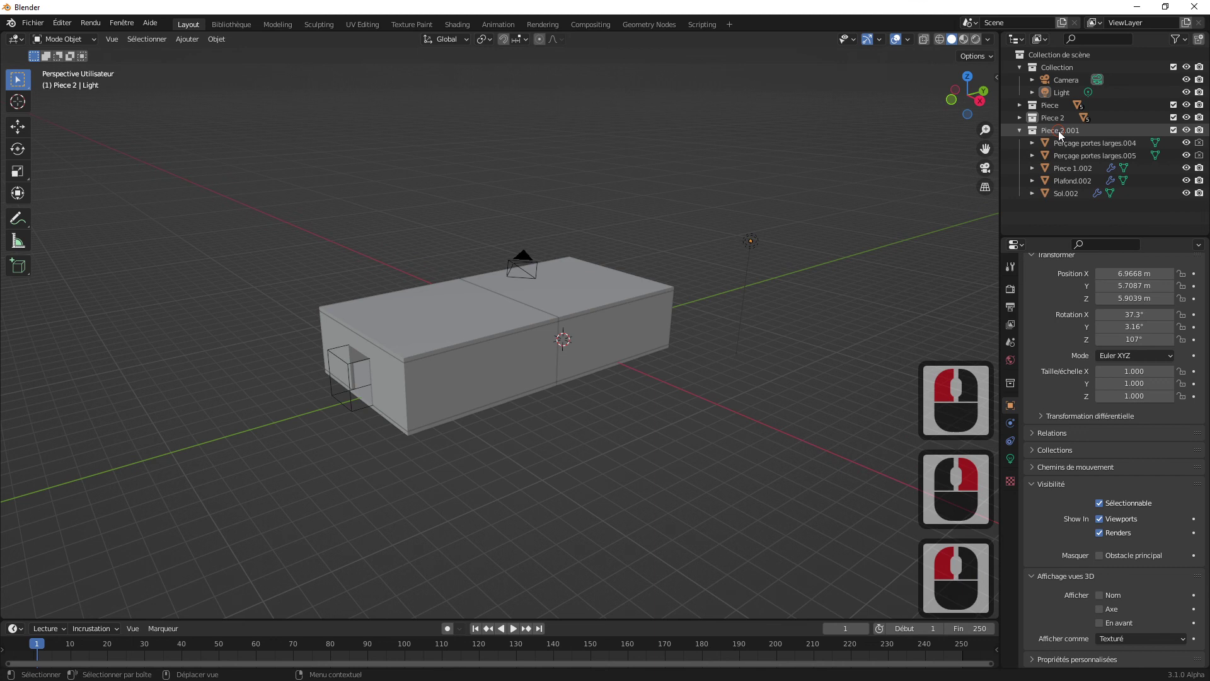
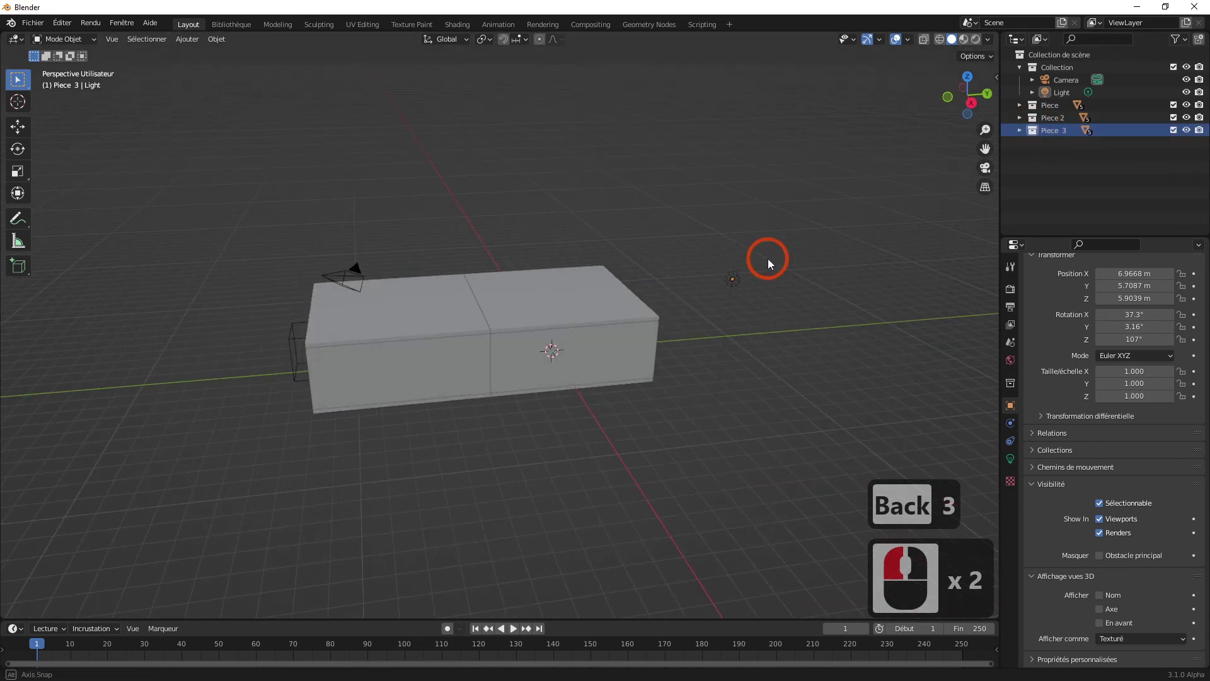
- Select all Piece 3 objects and start moving them along Y past the second room
middle_click(769, 264)
right_click(1042, 140)
left_click(976, 225)
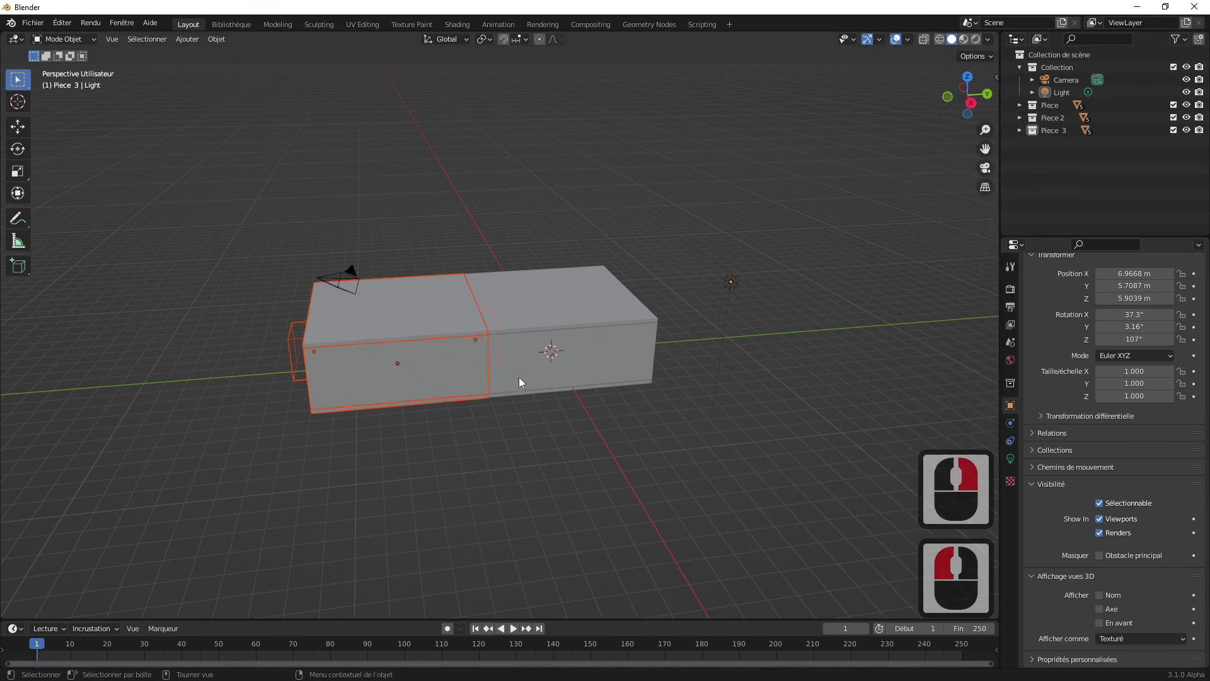
key("g")
key("y")
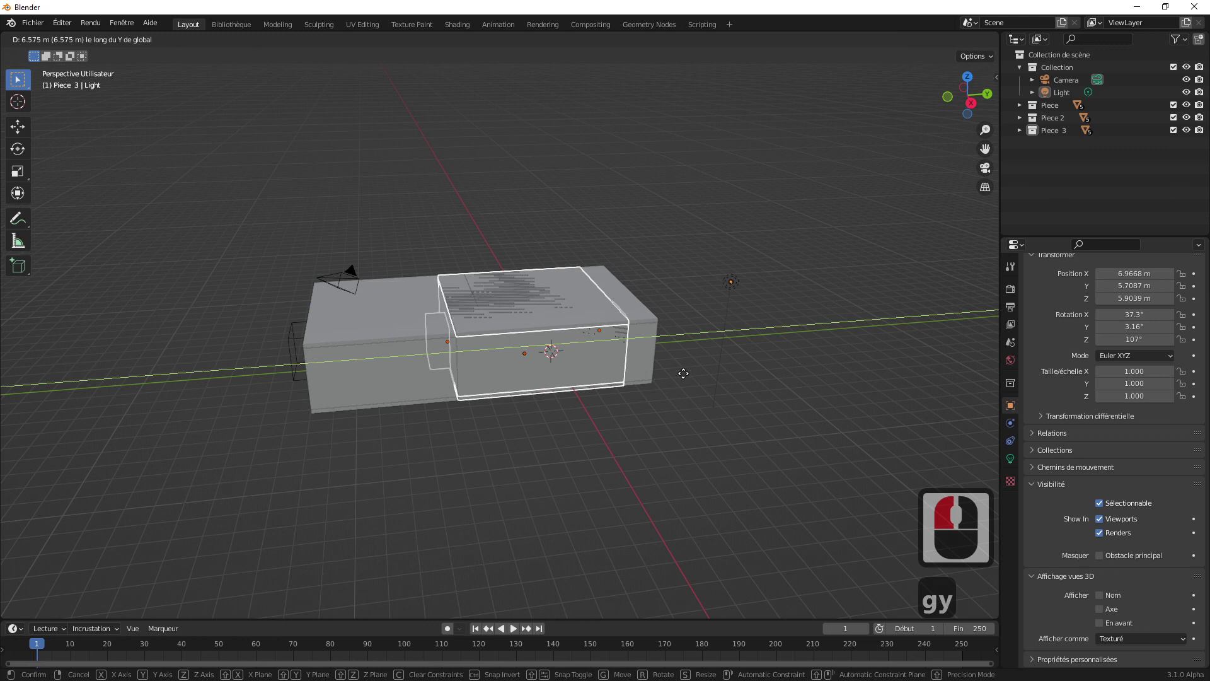
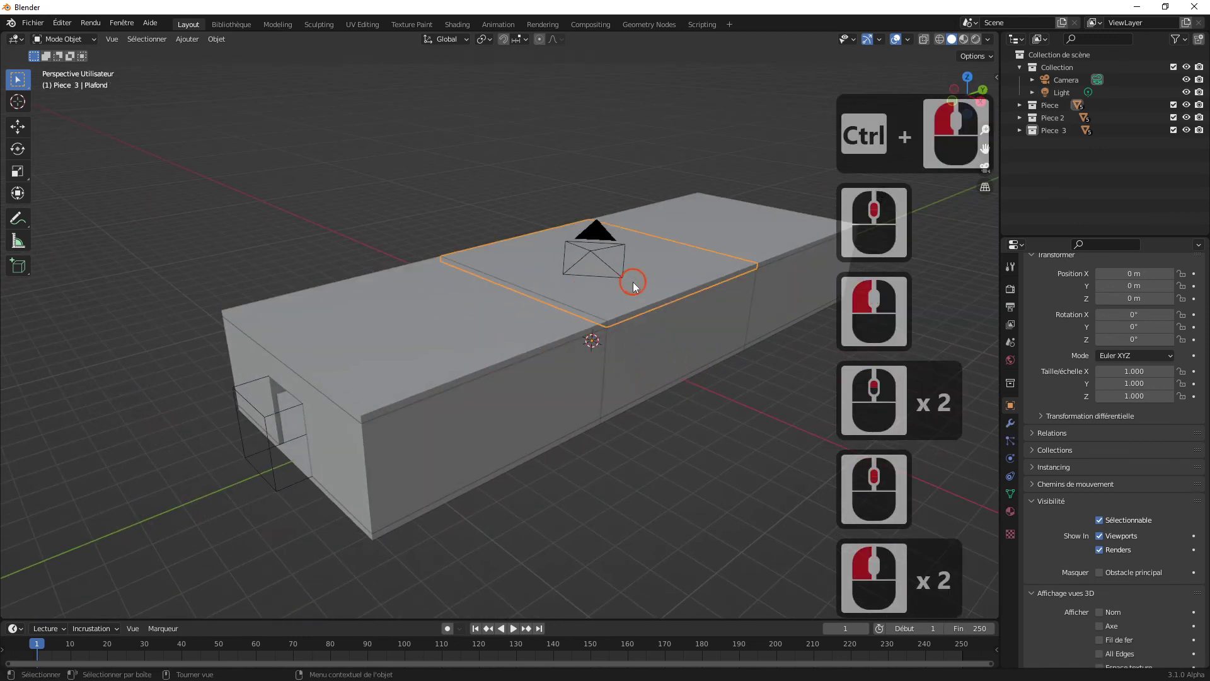
- Hide two of the ceilings, then undo to bring them back
left_click(772, 242)
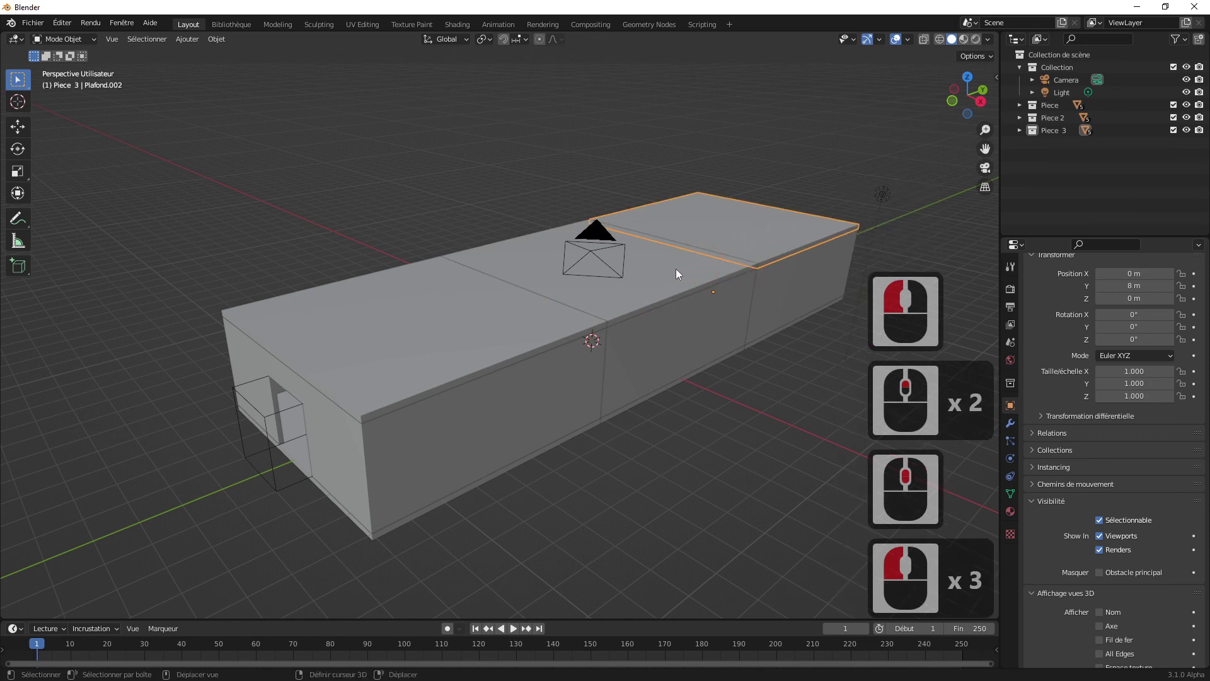
left_click(678, 271)
double_click(489, 321)
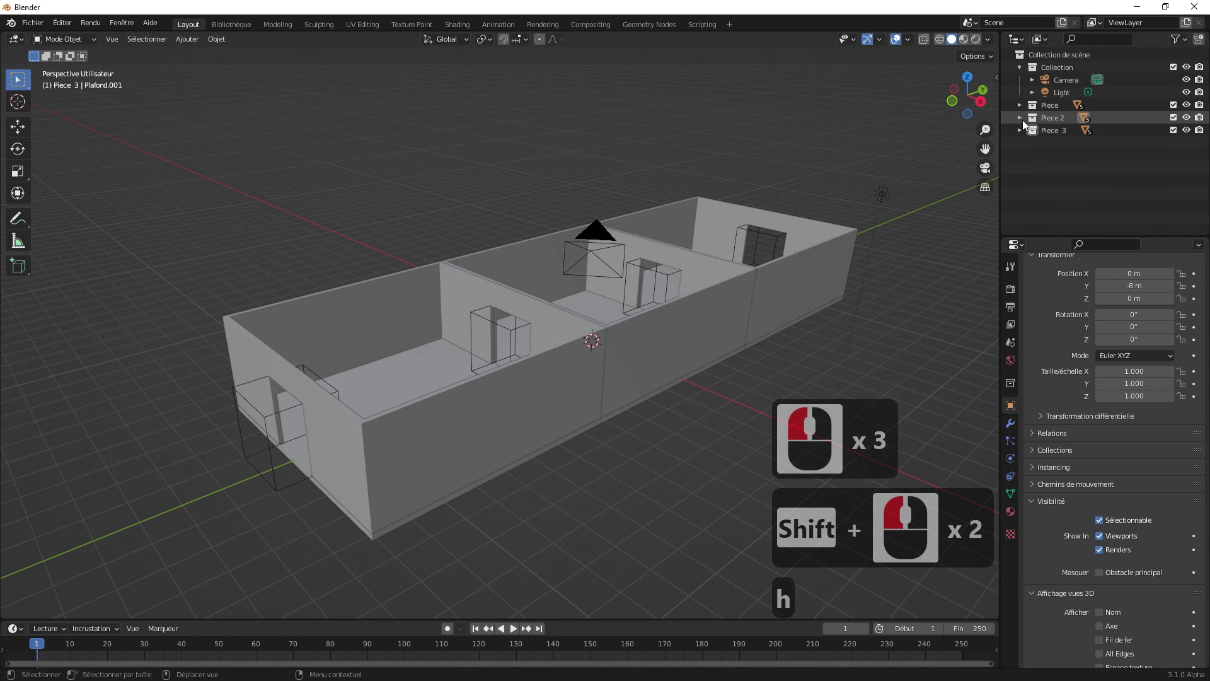
left_click(1025, 123)
left_click(1024, 126)
key("ctrl+z")
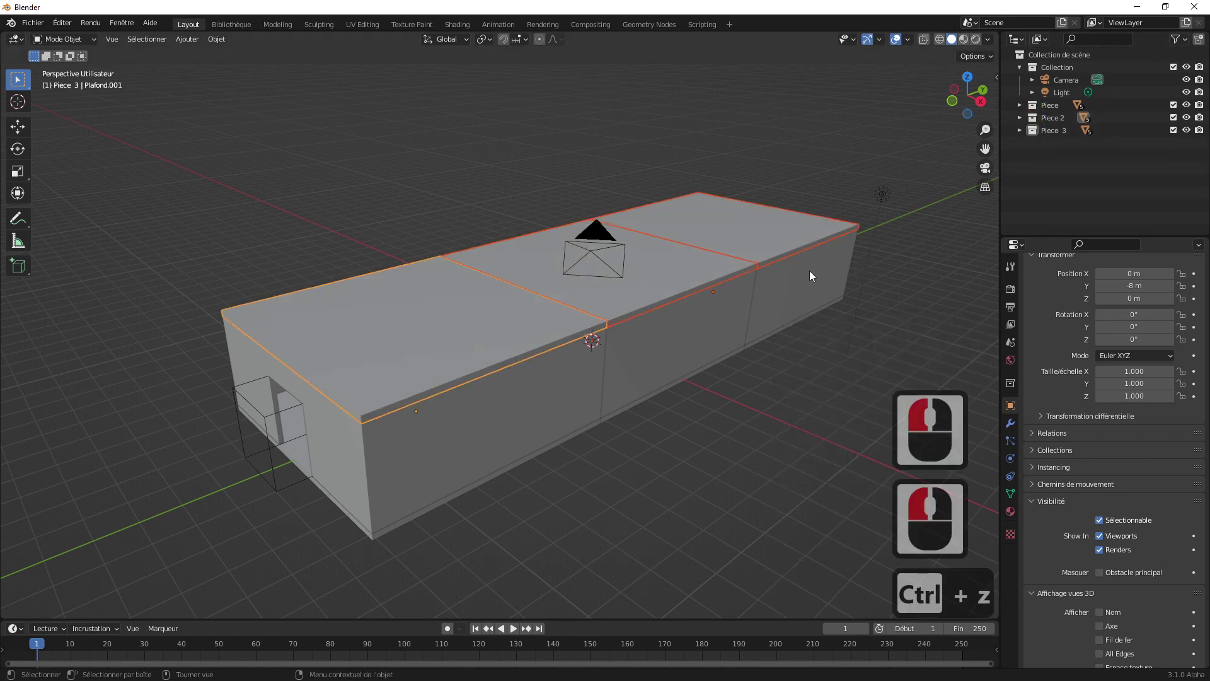
- Select all three room ceilings and hide them to expose the interiors and door openings
left_click(756, 451)
middle_click(796, 396)
middle_click(797, 395)
middle_click(766, 413)
left_click(404, 388)
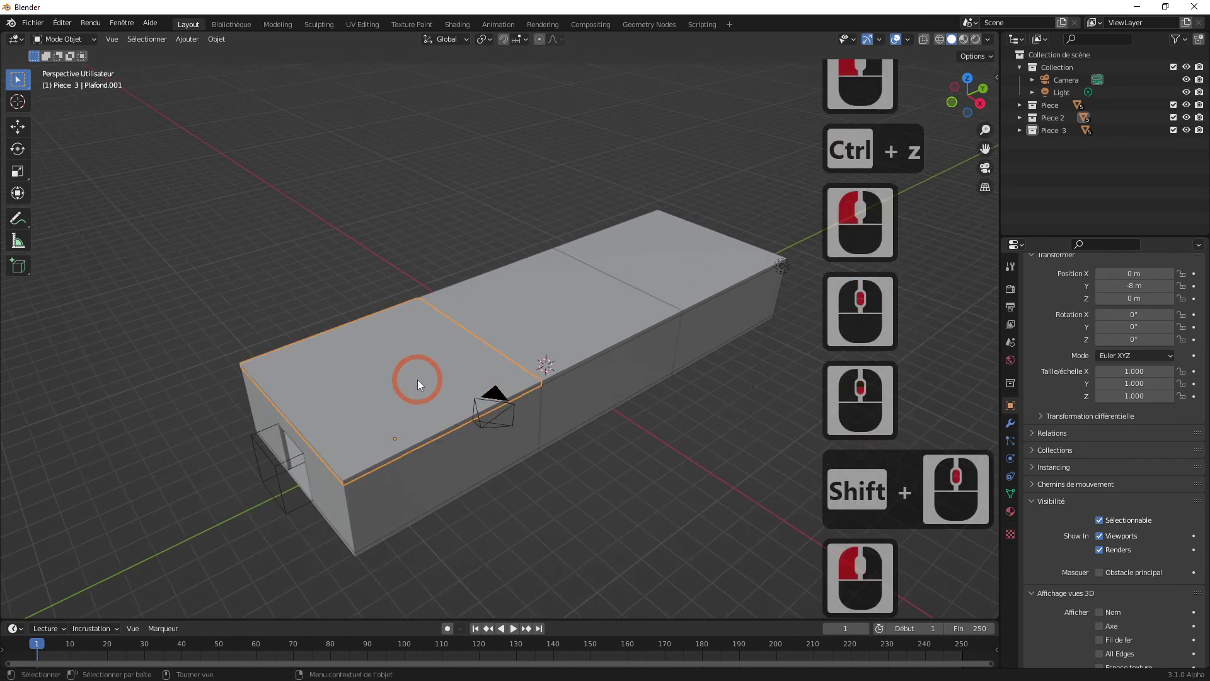
left_click(566, 319)
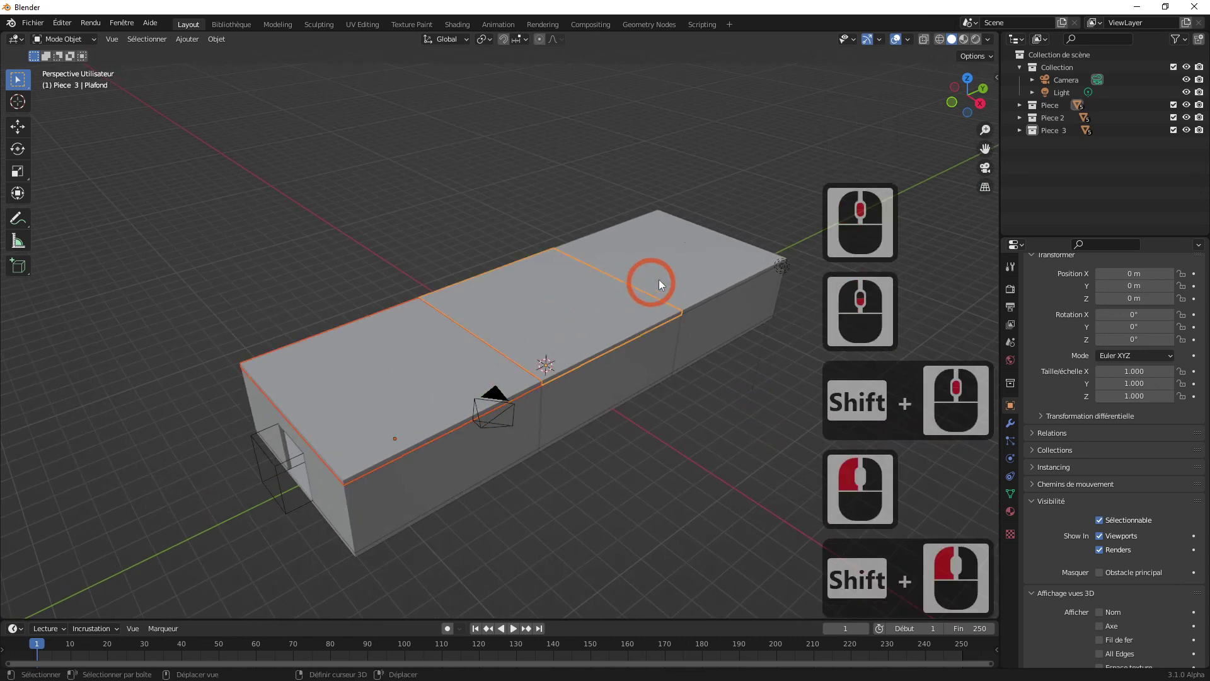
double_click(707, 264)
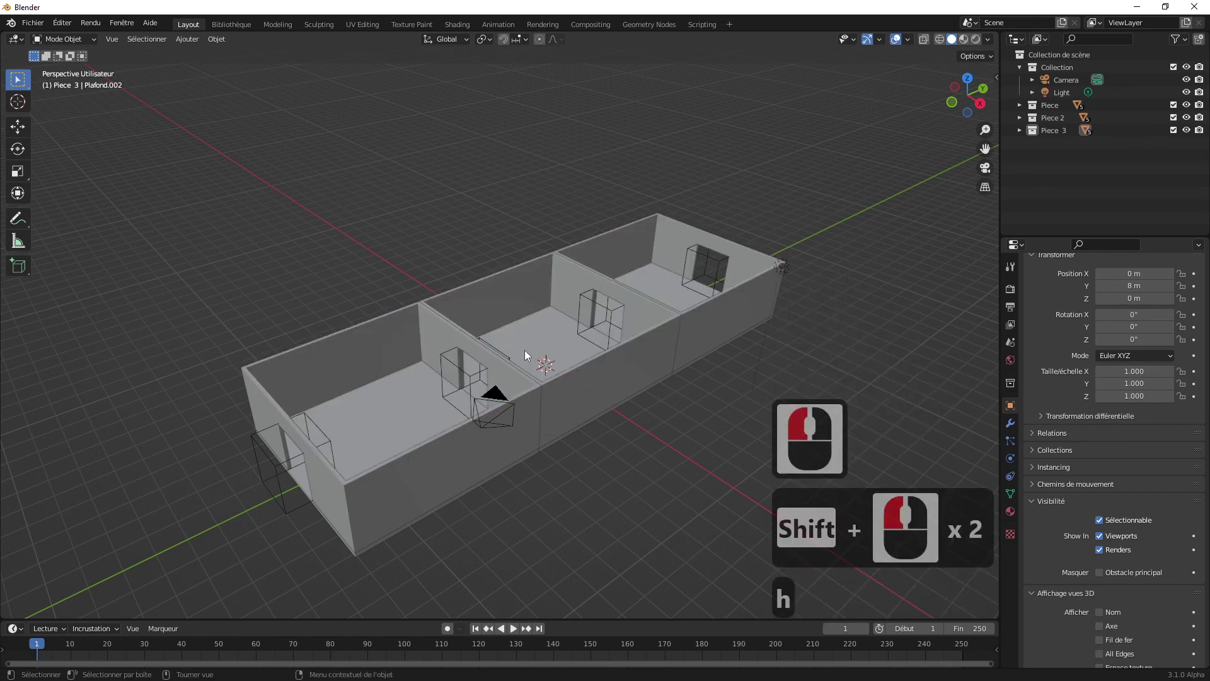
middle_click(528, 352)
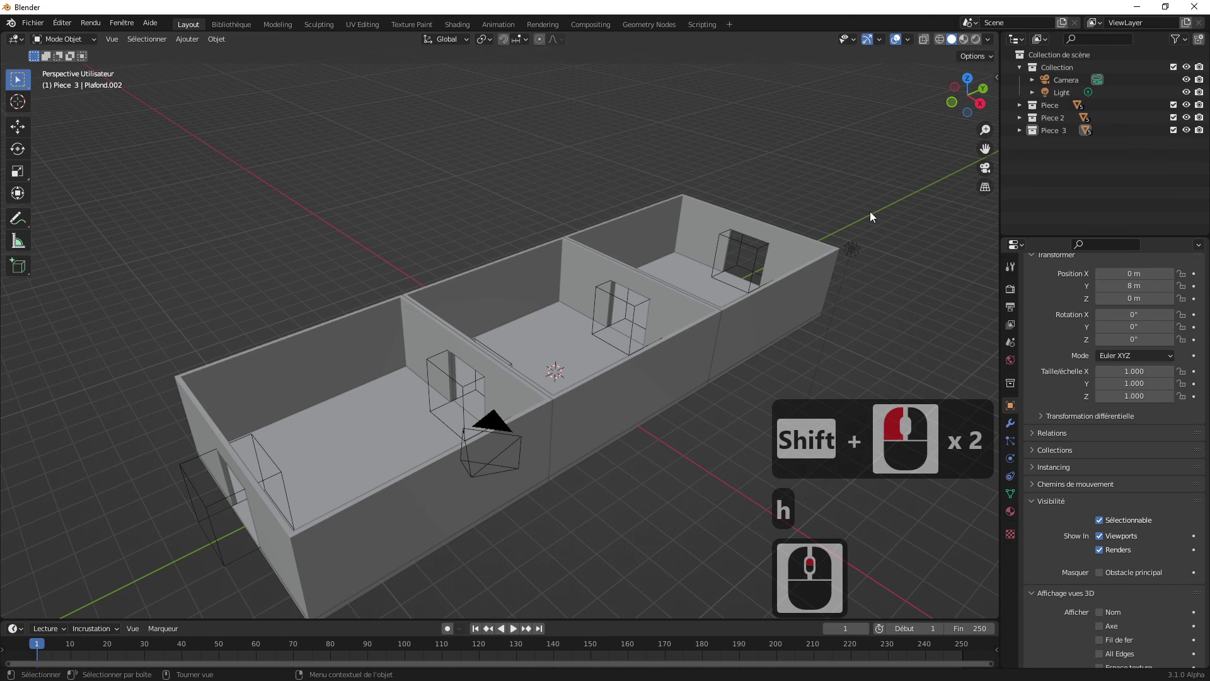
key("h")
middle_click(1021, 116)
left_click(1021, 109)
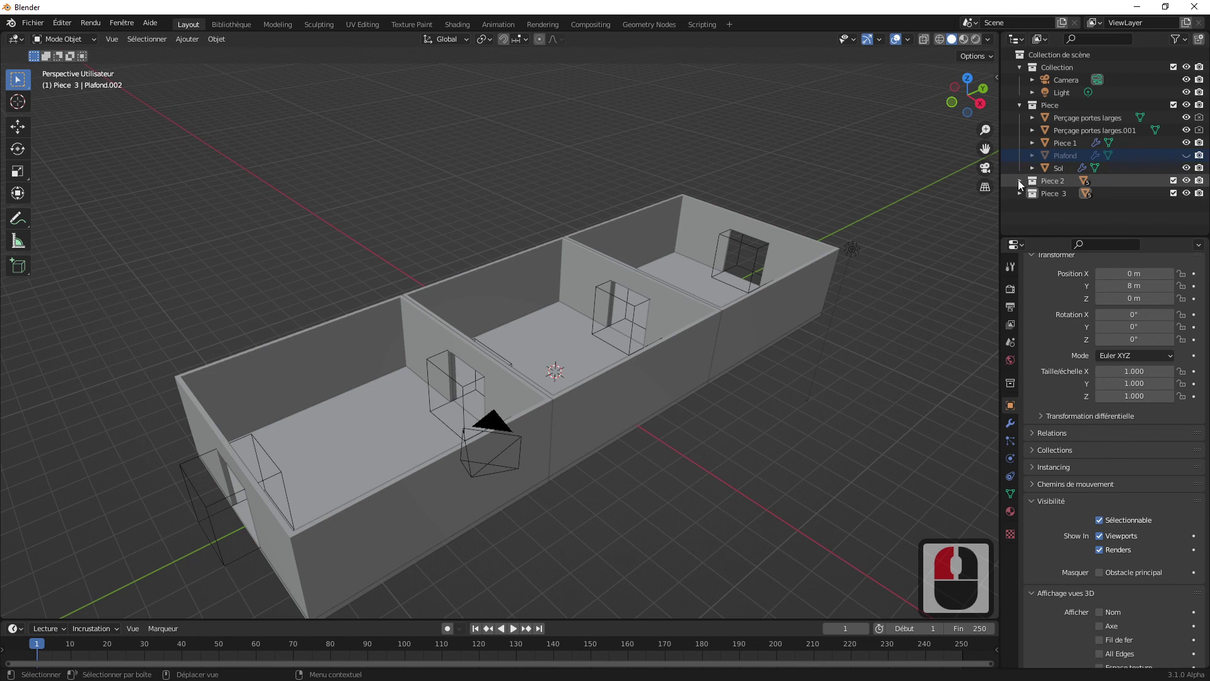
left_click(1020, 188)
middle_click(1129, 209)
middle_click(1129, 209)
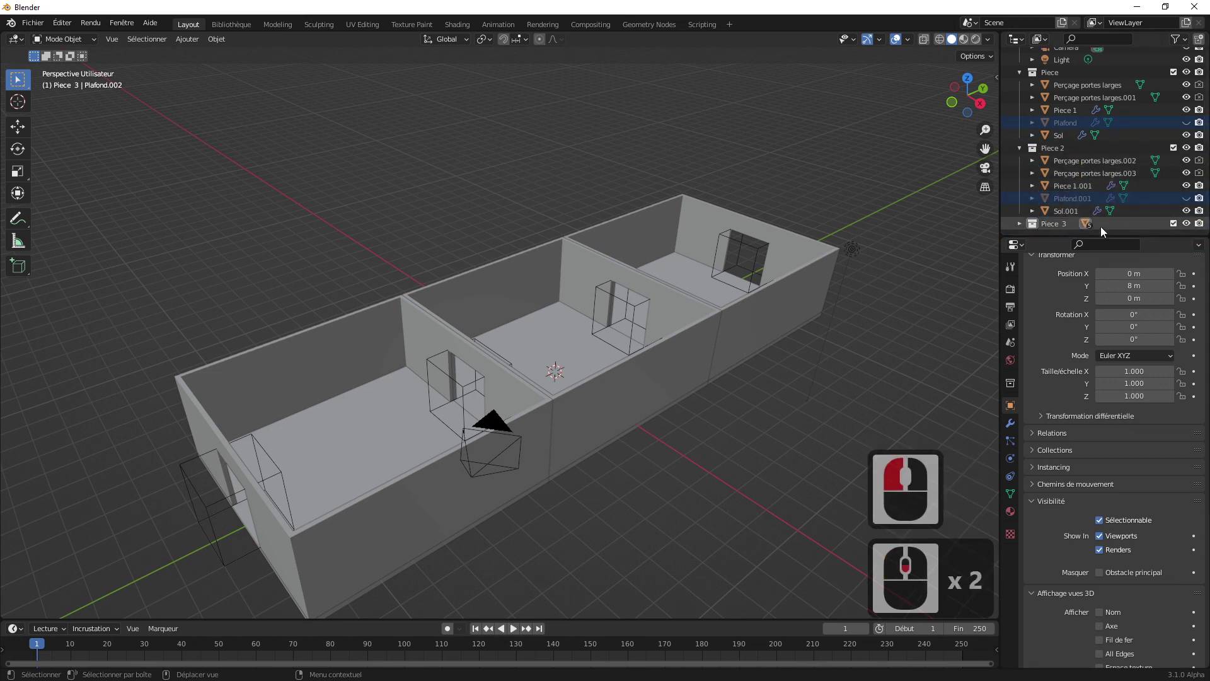
left_click(1022, 227)
middle_click(1050, 219)
middle_click(1055, 218)
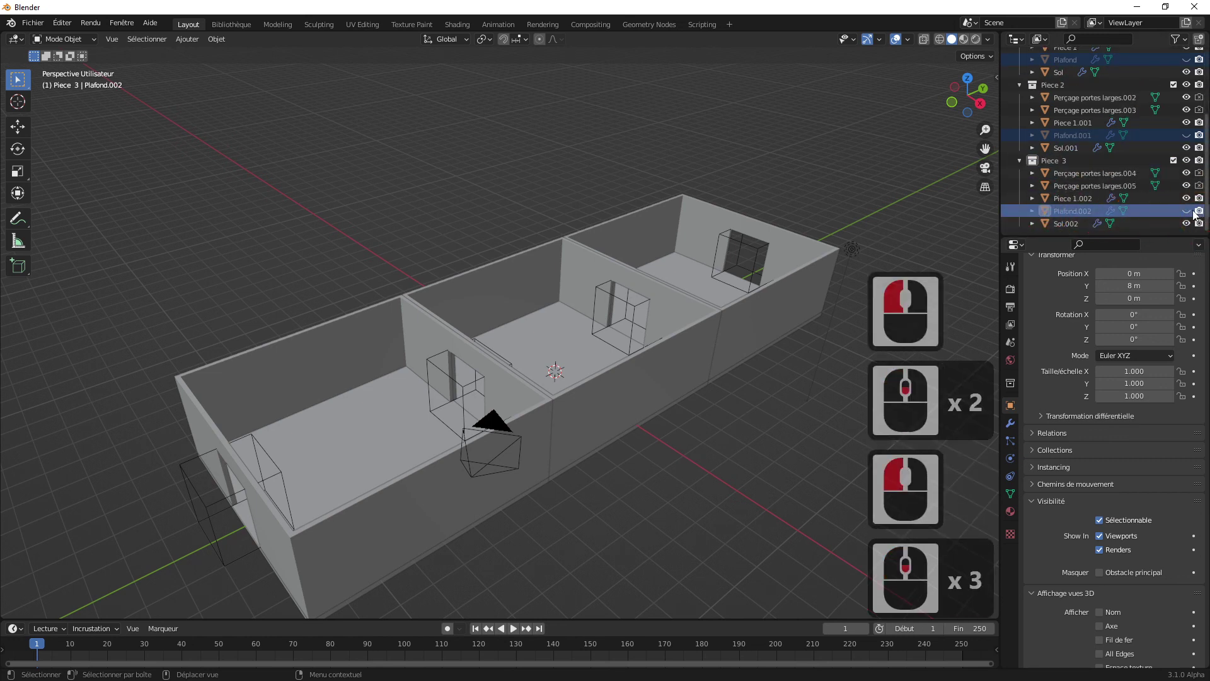
left_click(1022, 167)
middle_click(1021, 174)
left_click(1022, 175)
left_click(1023, 114)
middle_click(595, 297)
middle_click(617, 254)
middle_click(655, 272)
middle_click(640, 260)
middle_click(632, 273)
middle_click(632, 273)
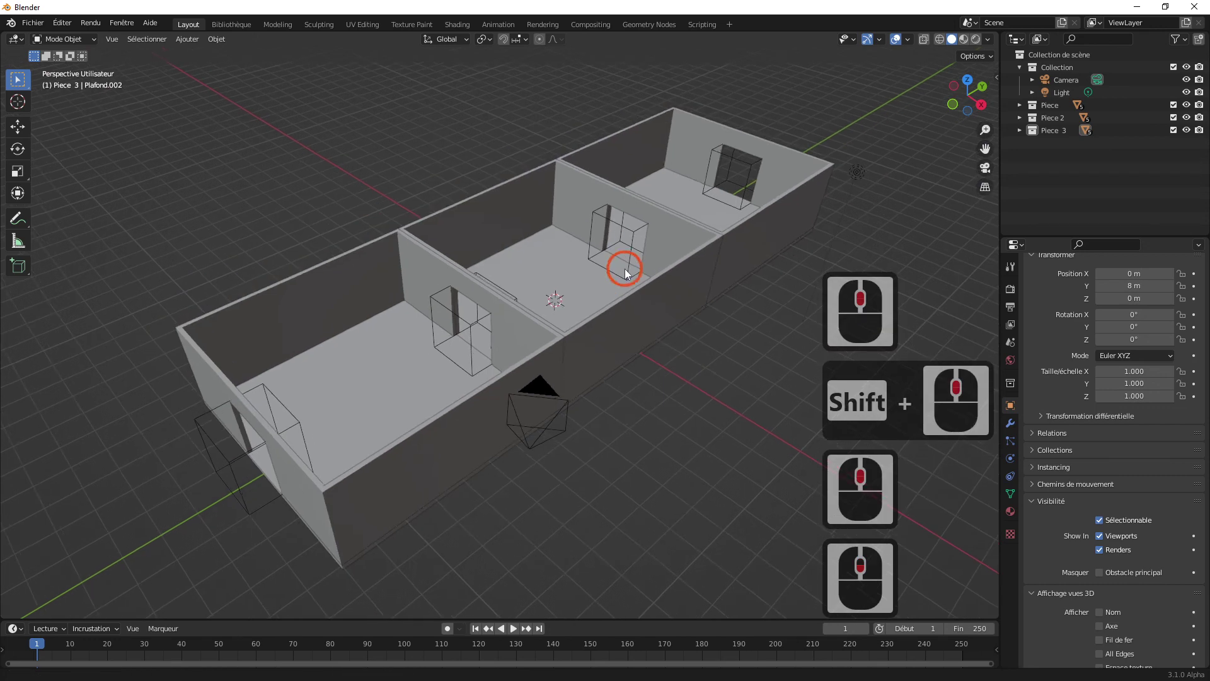
middle_click(598, 288)
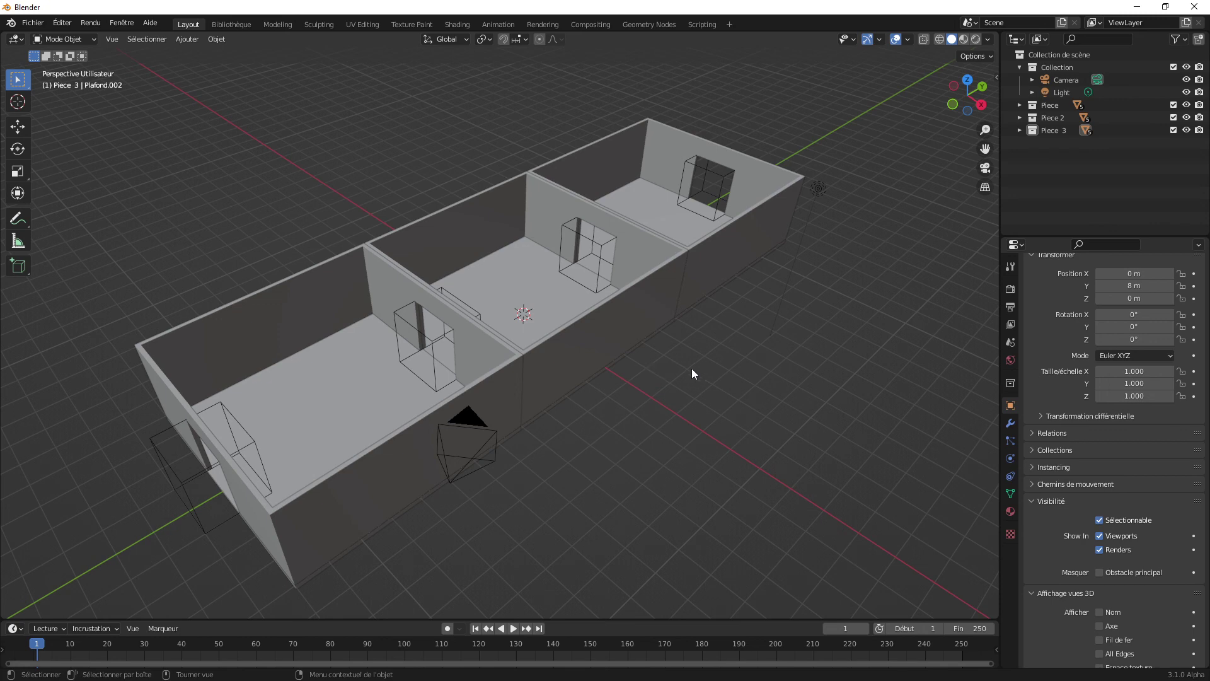
middle_click(674, 384)
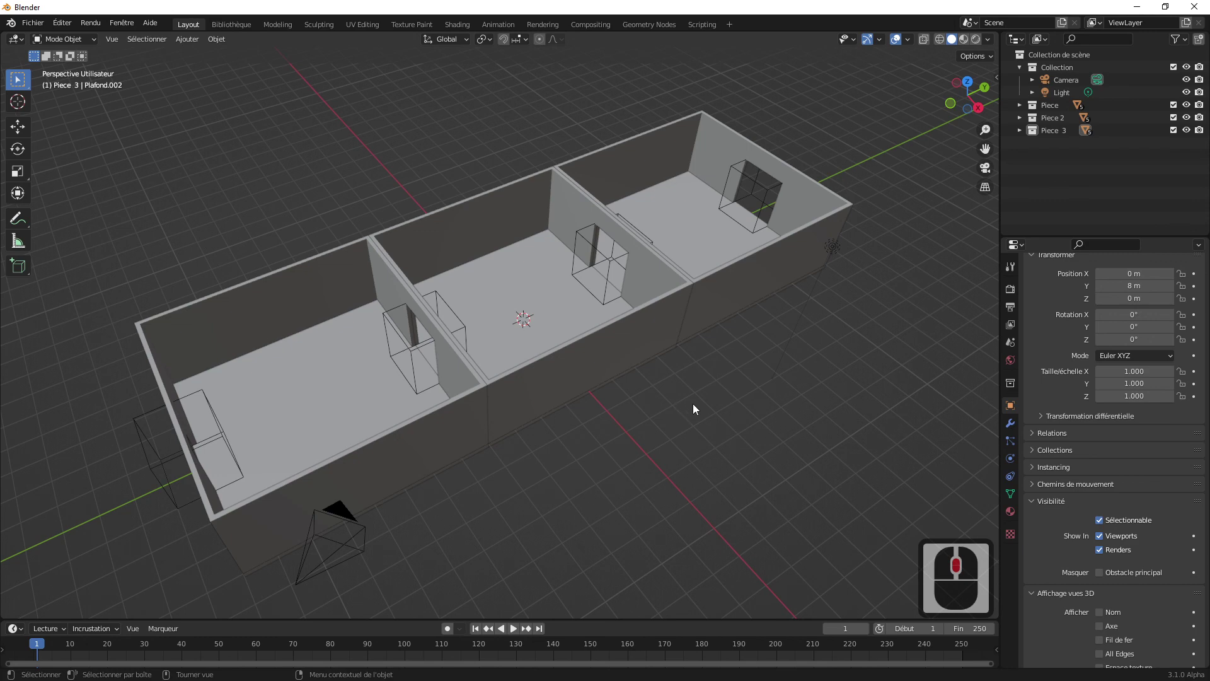
middle_click(700, 409)
left_click_drag(710, 406, 711, 406)
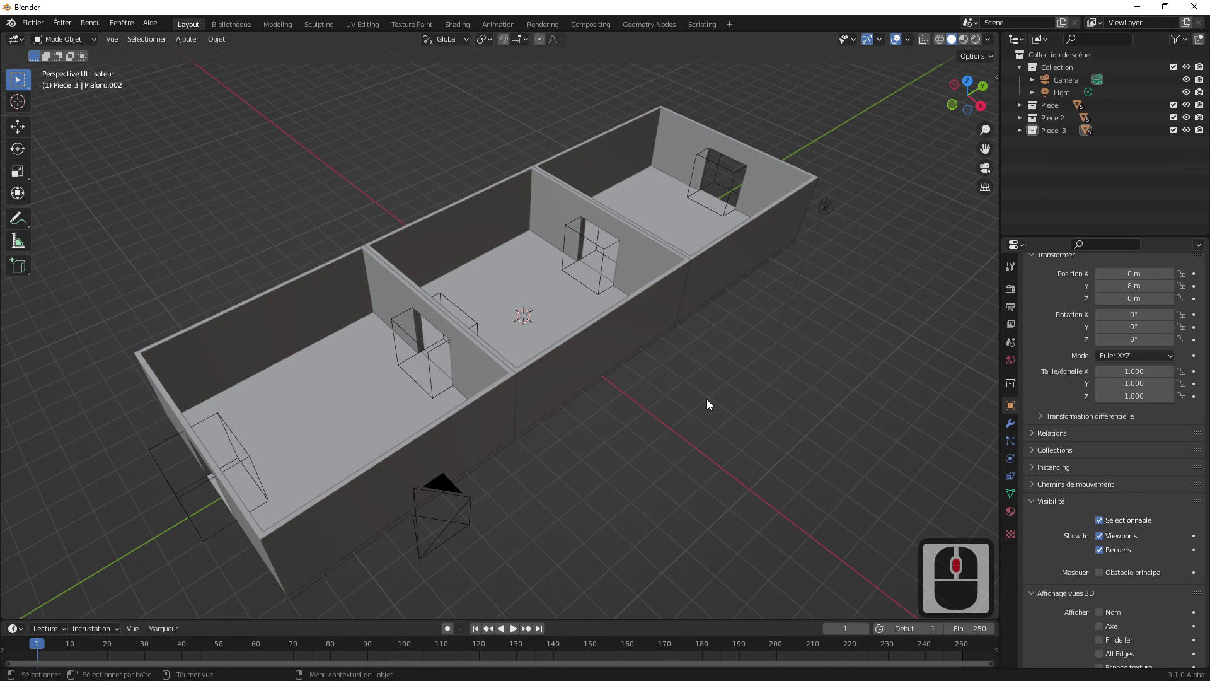